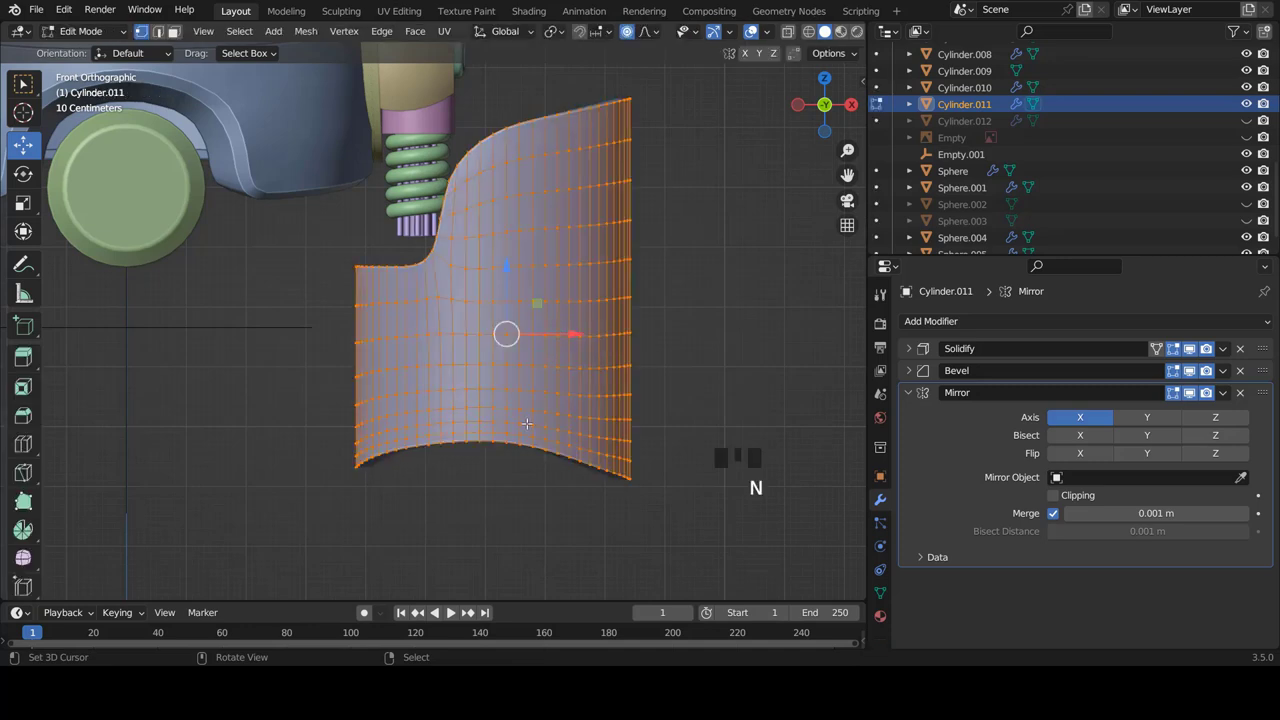
- Zoom in on the curved leg shell to inspect its mirrored shape
{"action": "scroll", "scroll_direction": "up", "scroll_amount": 3}
{"action": "scroll", "scroll_direction": "up", "scroll_amount": 3}
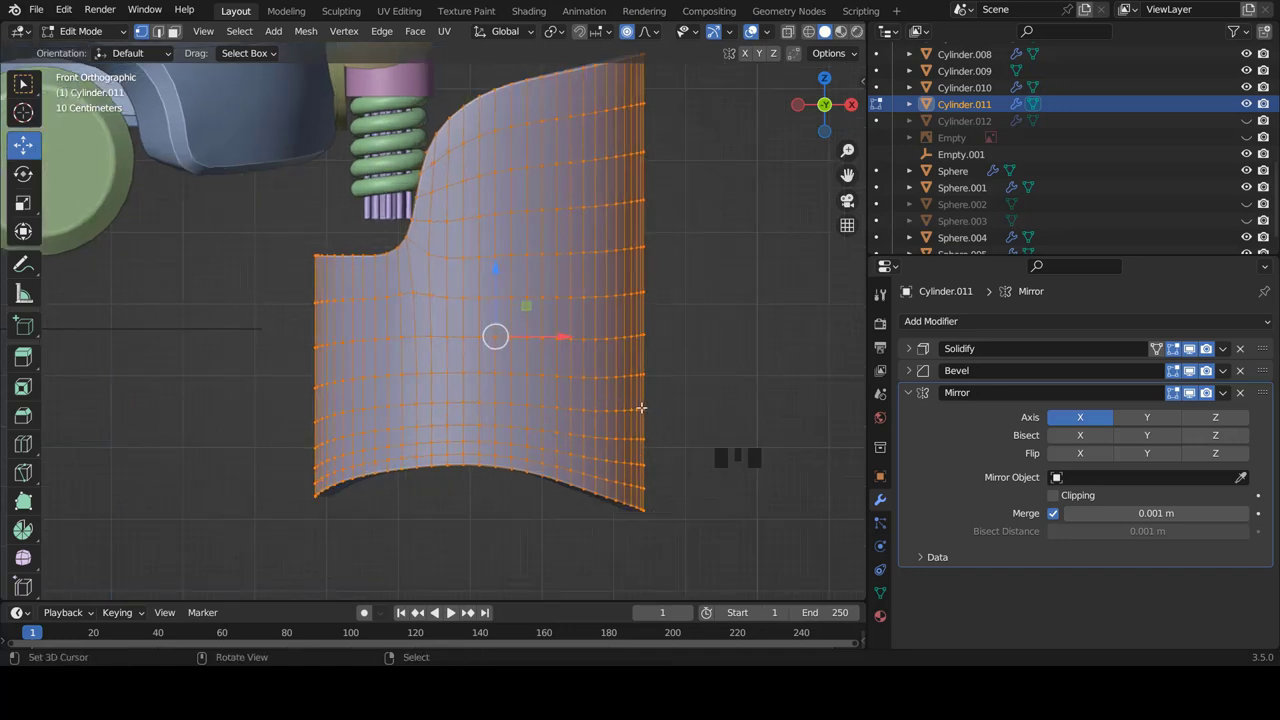
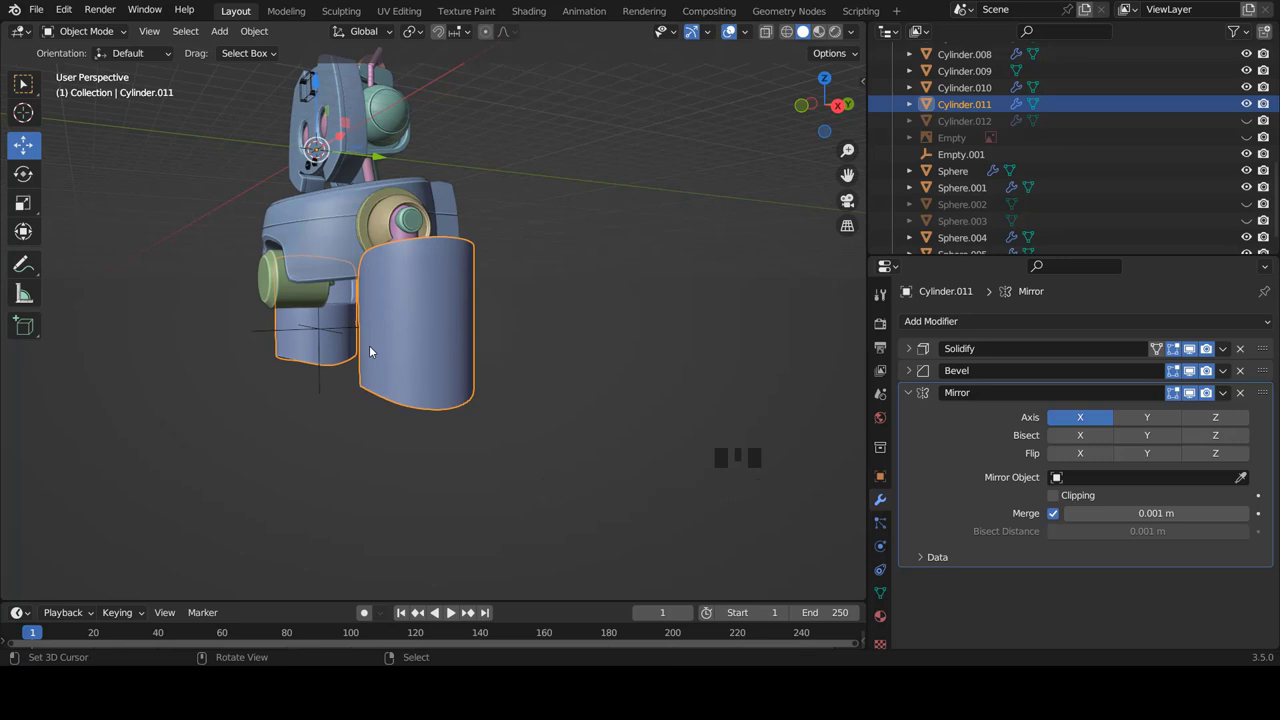
- From front view, add a new mesh cylinder near the robot's head via Shift+A
{"action": "key", "text": "KP_1"}
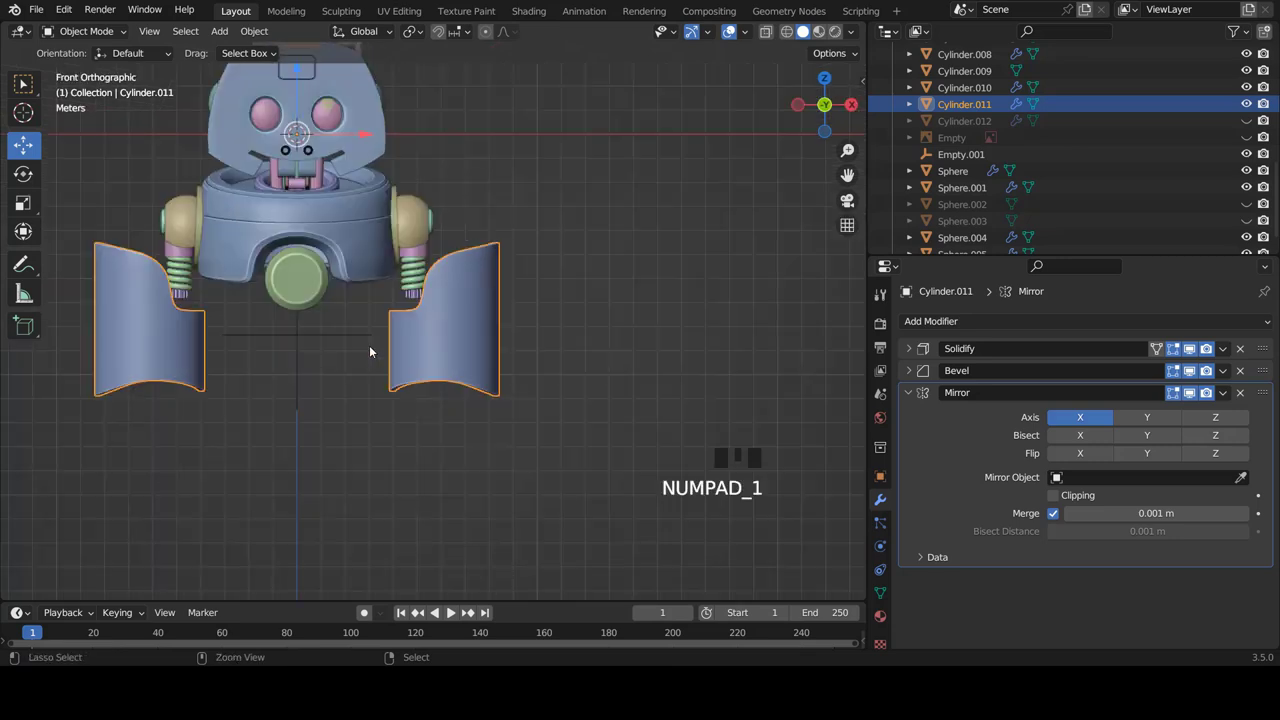
{"action": "scroll", "scroll_direction": "down", "scroll_amount": 3}
{"action": "scroll", "scroll_direction": "up", "scroll_amount": 3}
{"action": "scroll", "scroll_direction": "down", "scroll_amount": 3}
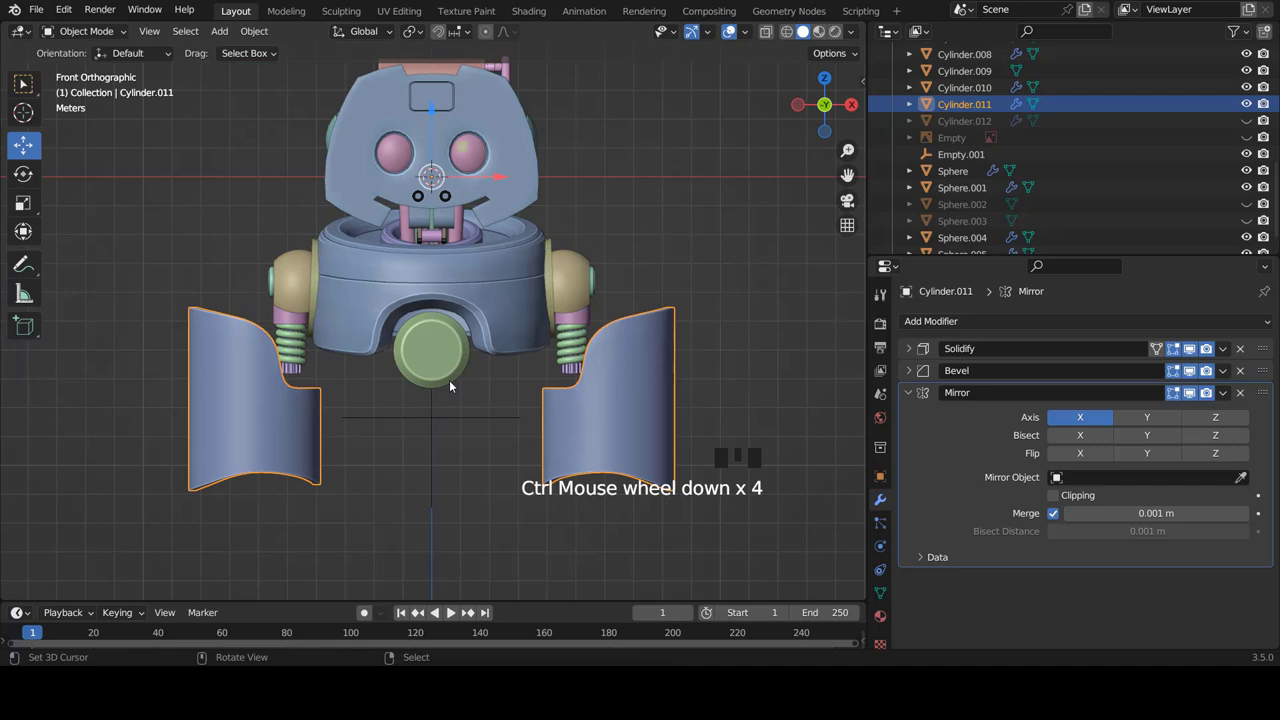
{"action": "key", "text": "shift+a"}
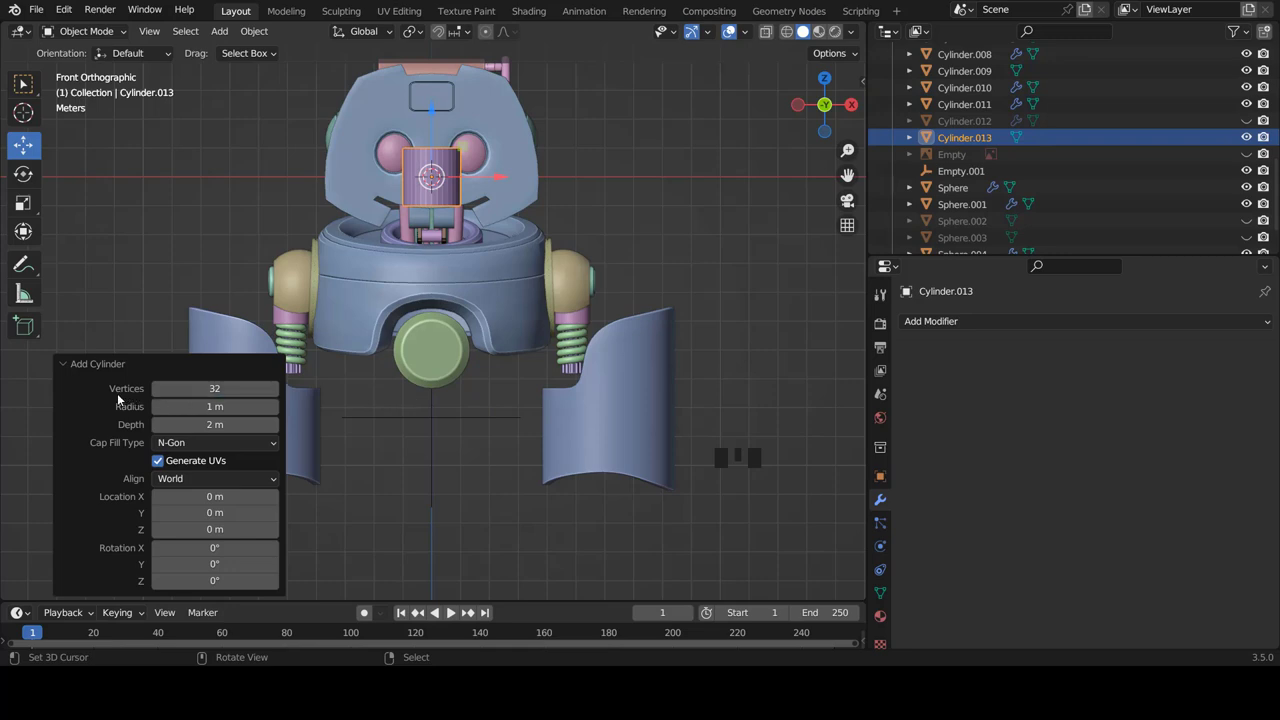
- Isolate the cylinder in local view, add an edge loop, inset its top face and slide the edge ring
{"action": "key", "text": "KP_Divide"}
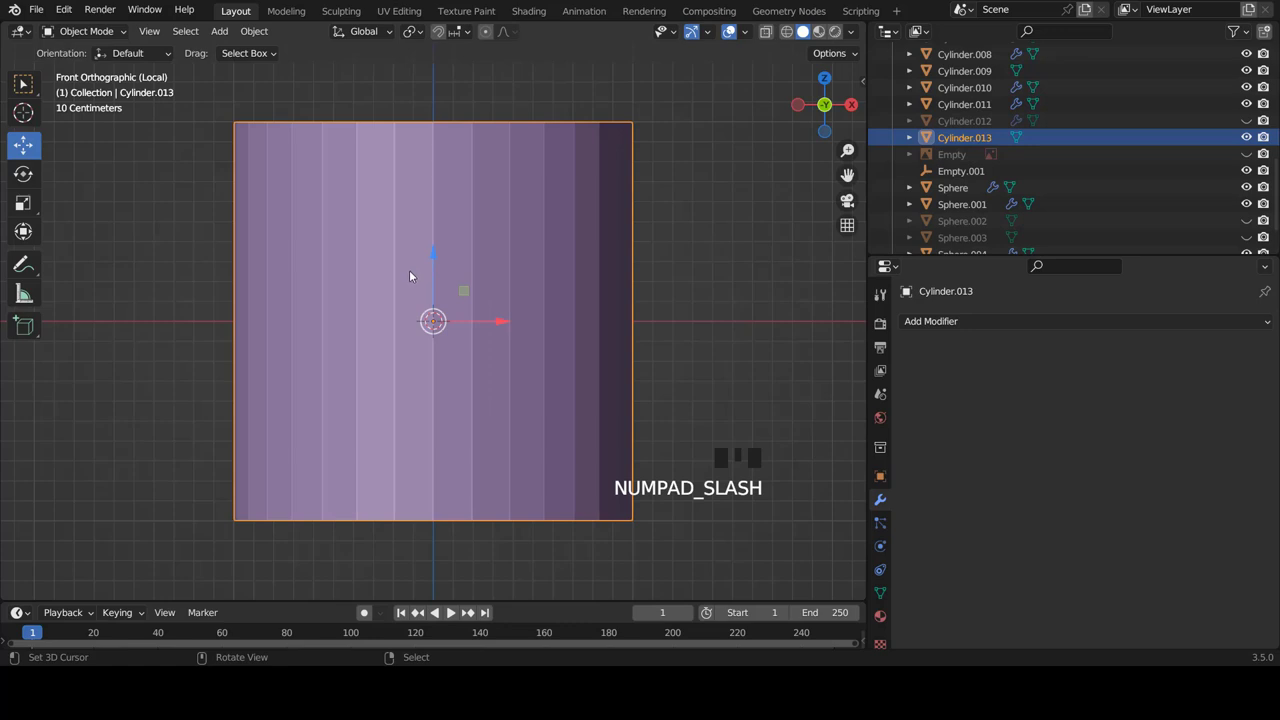
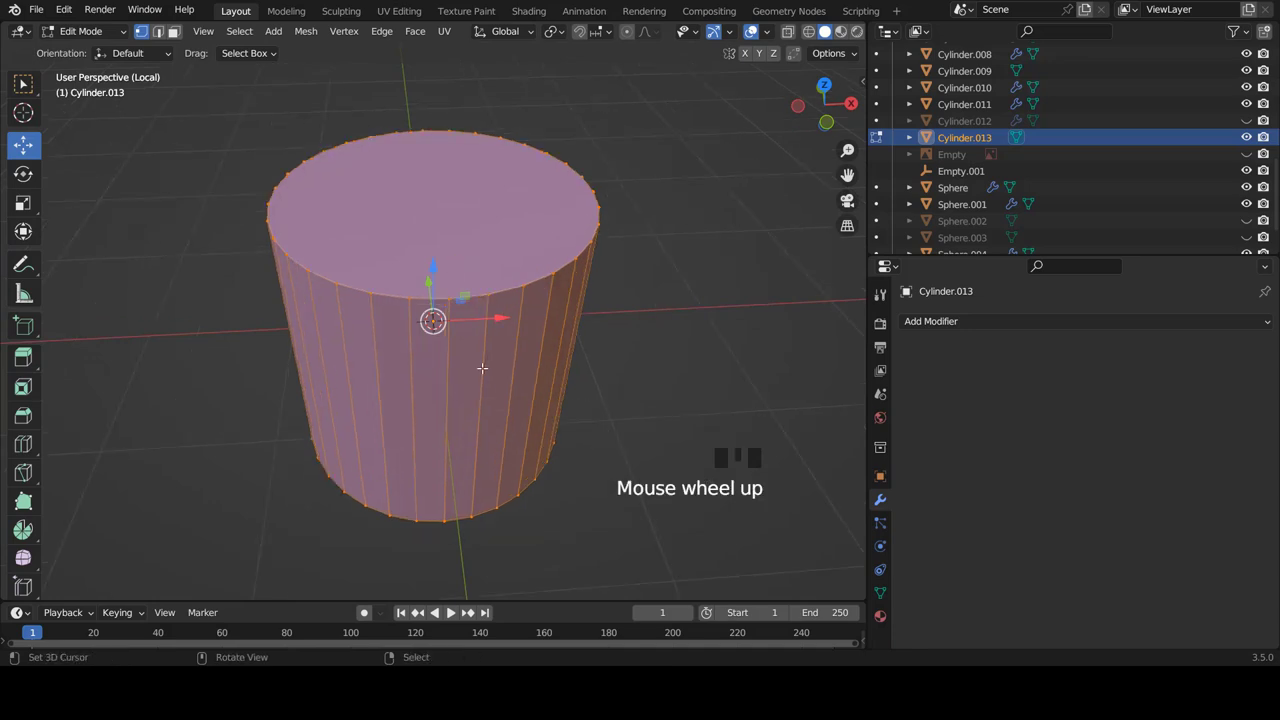
{"action": "key", "text": "ctrl+r"}
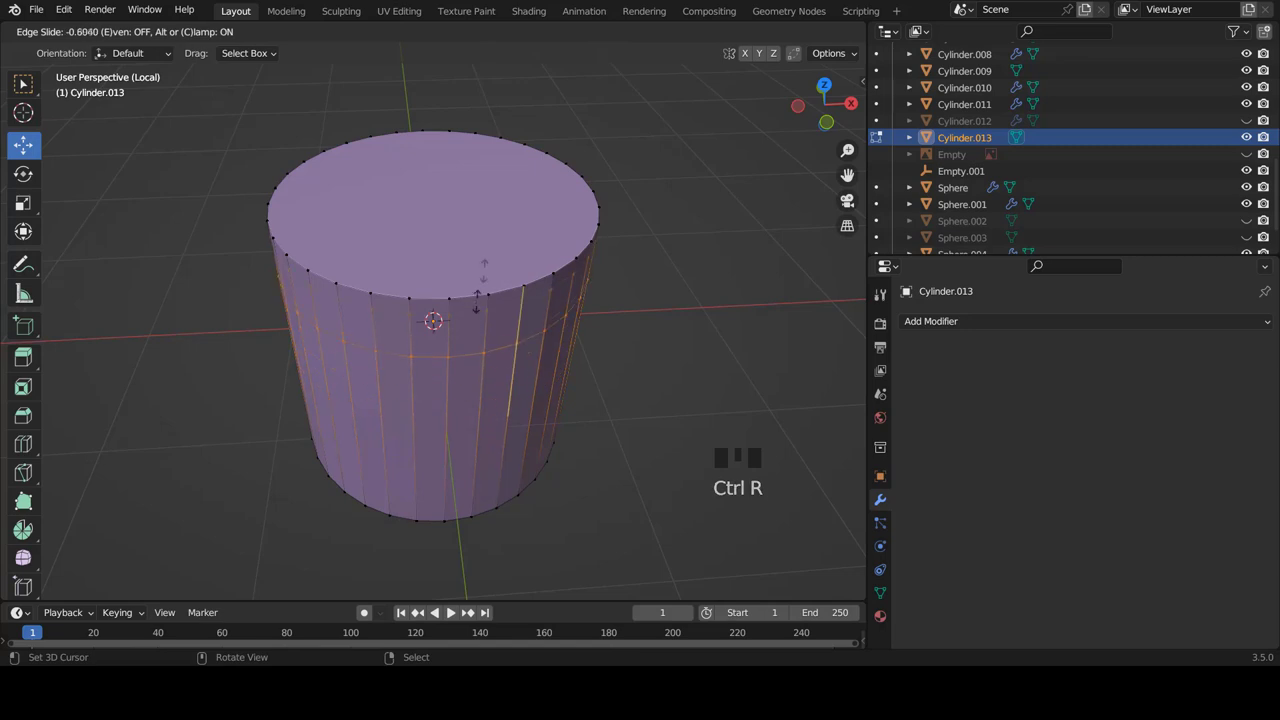
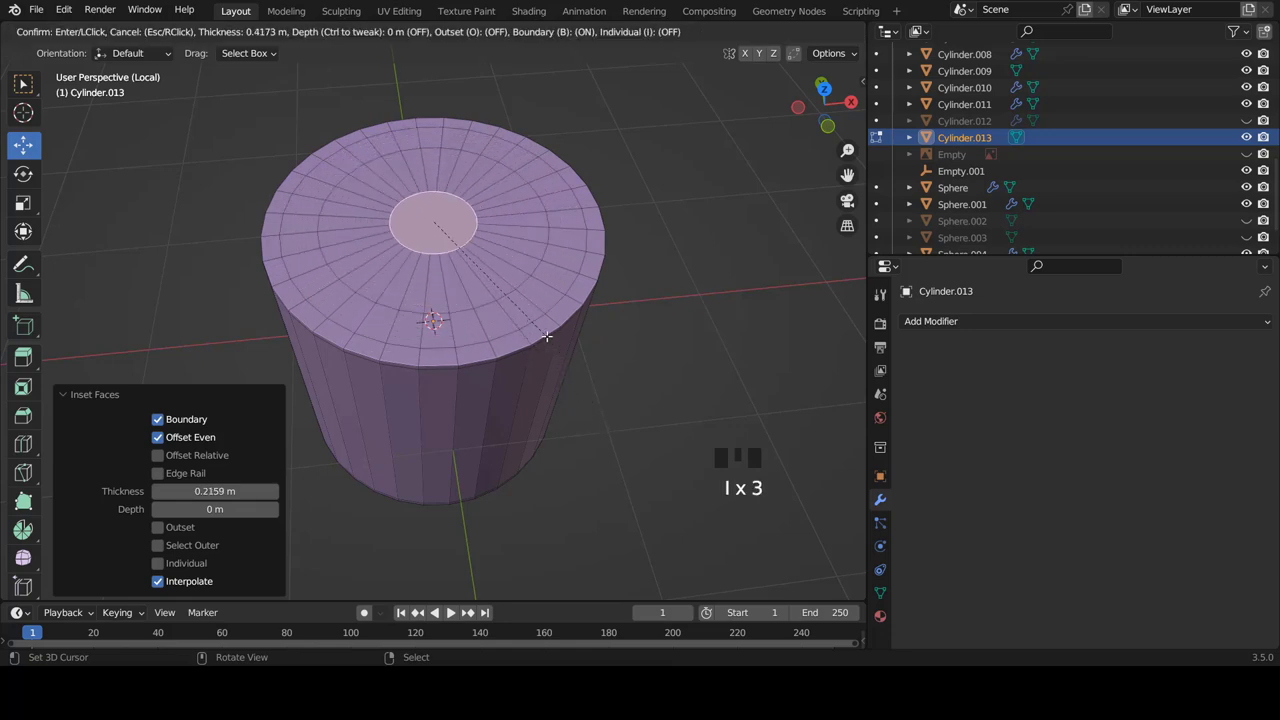
{"action": "key", "text": "ctrl+Tab"}
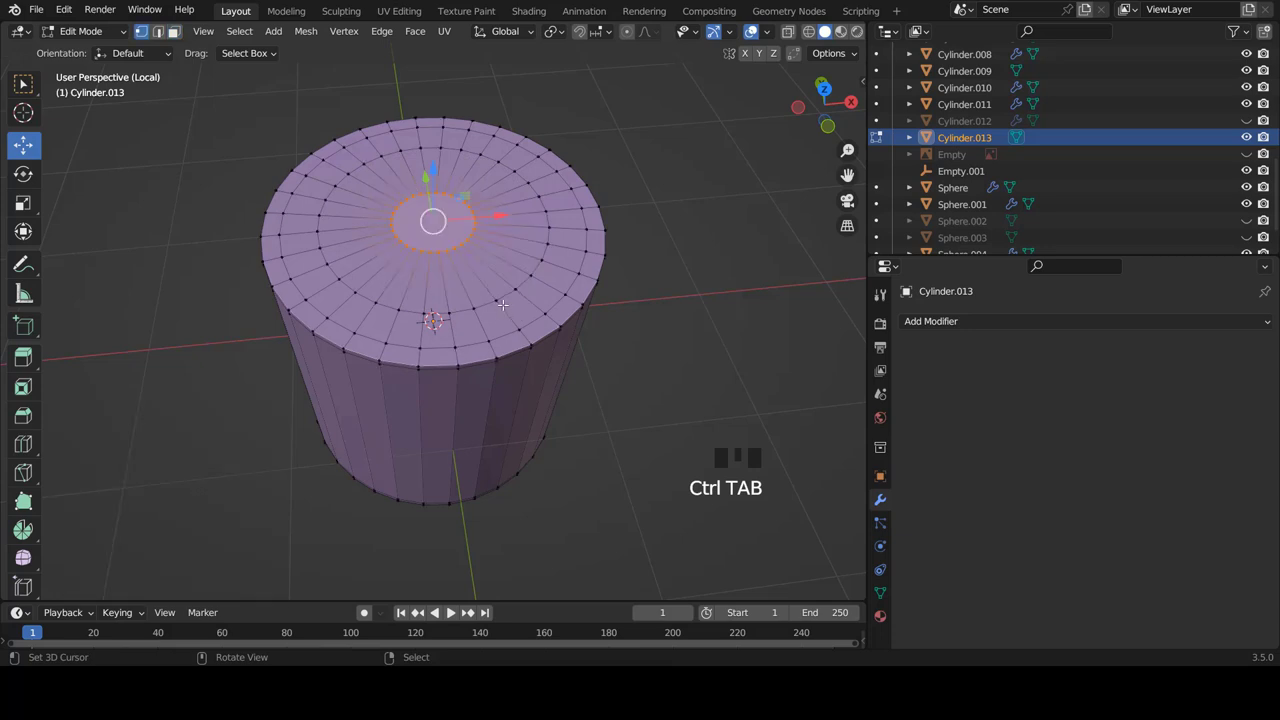
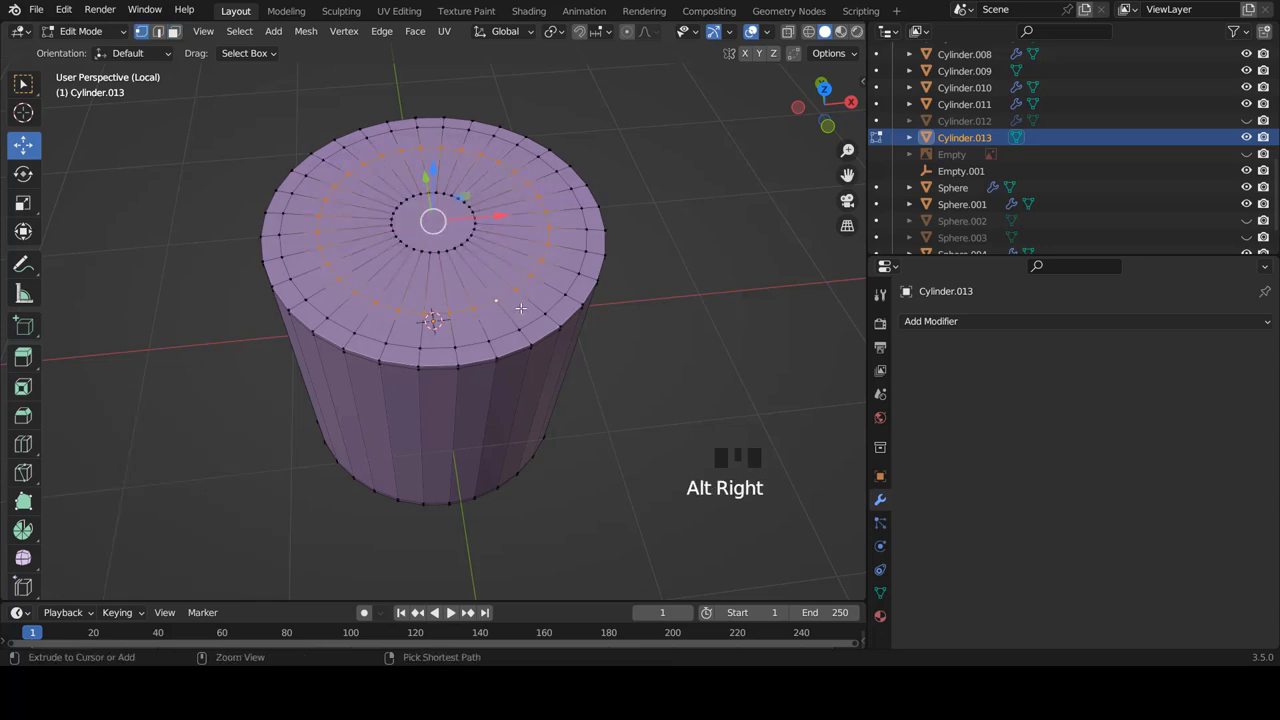
{"action": "key", "text": "ctrl+e"}
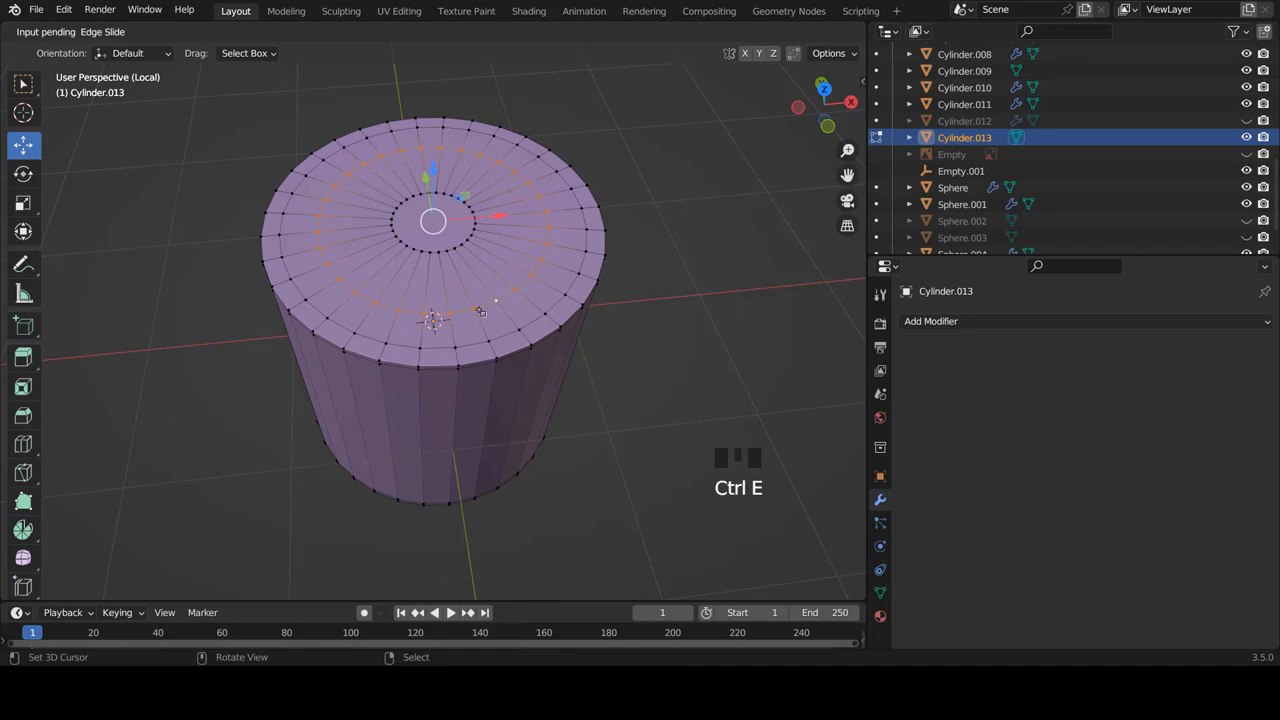
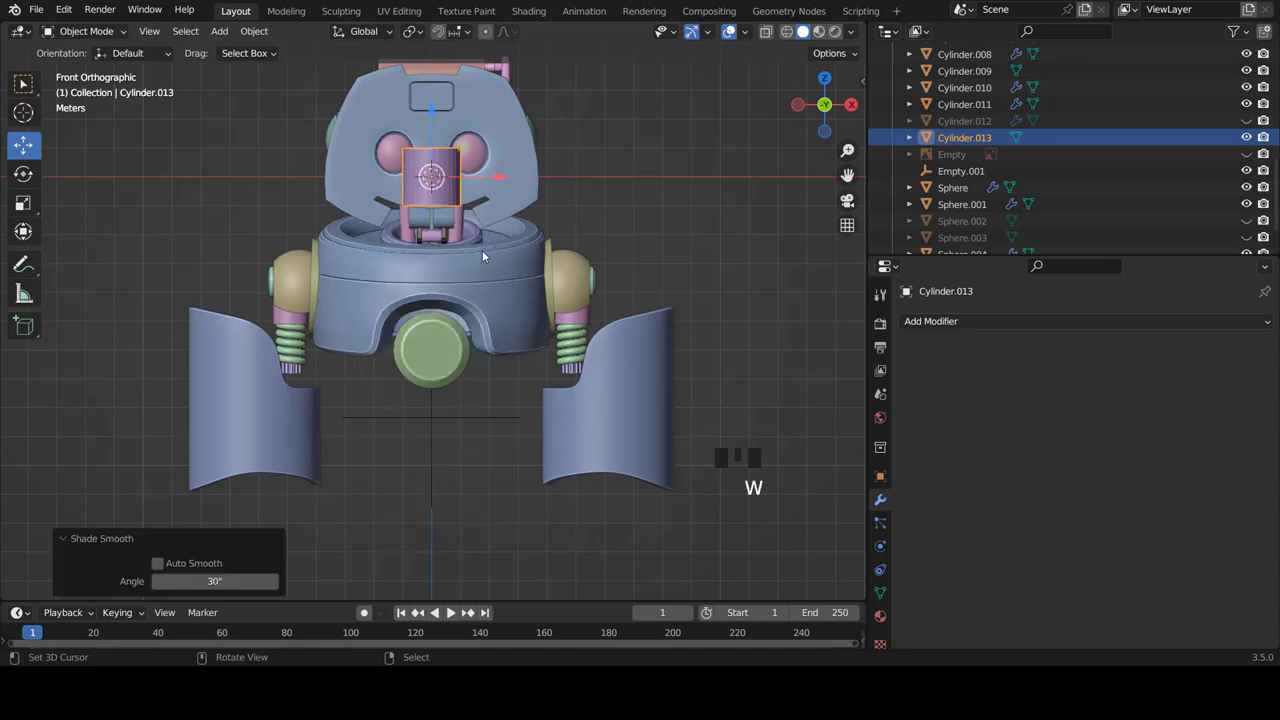
- Move the smooth cylinder out beside the robot's leg shell, checked from front view
{"action": "scroll", "scroll_direction": "up", "scroll_amount": 3}
{"action": "scroll", "scroll_direction": "up", "scroll_amount": 3}
{"action": "left_click_drag", "start_coordinate": [545, 251], "coordinate": [452, 268]}
{"action": "scroll", "scroll_direction": "down", "scroll_amount": 3}
{"action": "scroll", "scroll_direction": "down", "scroll_amount": 3}
{"action": "key", "text": "KP_1"}
{"action": "scroll", "scroll_direction": "down", "scroll_amount": 3}
{"action": "scroll", "scroll_direction": "up", "scroll_amount": 3}
{"action": "scroll", "scroll_direction": "down", "scroll_amount": 3}
- Fine-tune the cylinder's spot and rotate it 90 degrees so it lies sideways
{"action": "key", "text": "g"}
{"action": "scroll", "scroll_direction": "down", "scroll_amount": 3}
{"action": "scroll", "scroll_direction": "down", "scroll_amount": 3}
{"action": "scroll", "scroll_direction": "up", "scroll_amount": 3}
{"action": "key", "text": "r"}
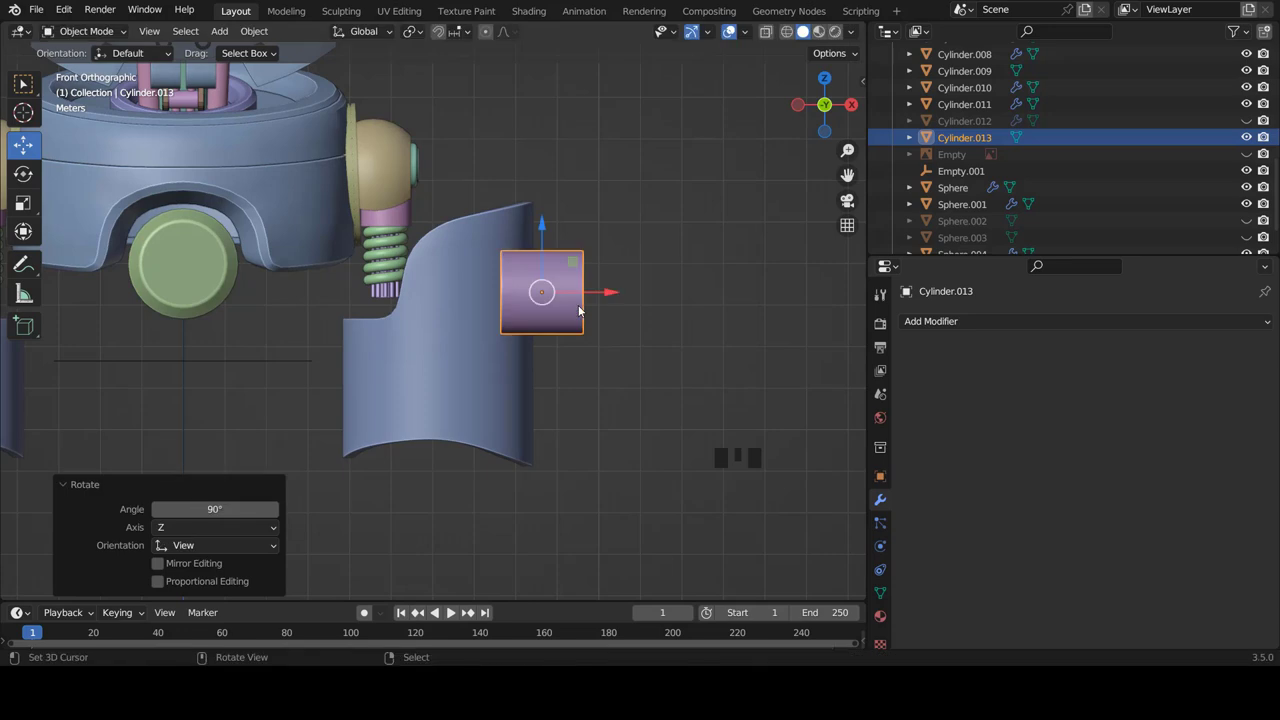
- From right view, move the disc onto the side of the leg shell
{"action": "key", "text": "KP_3"}
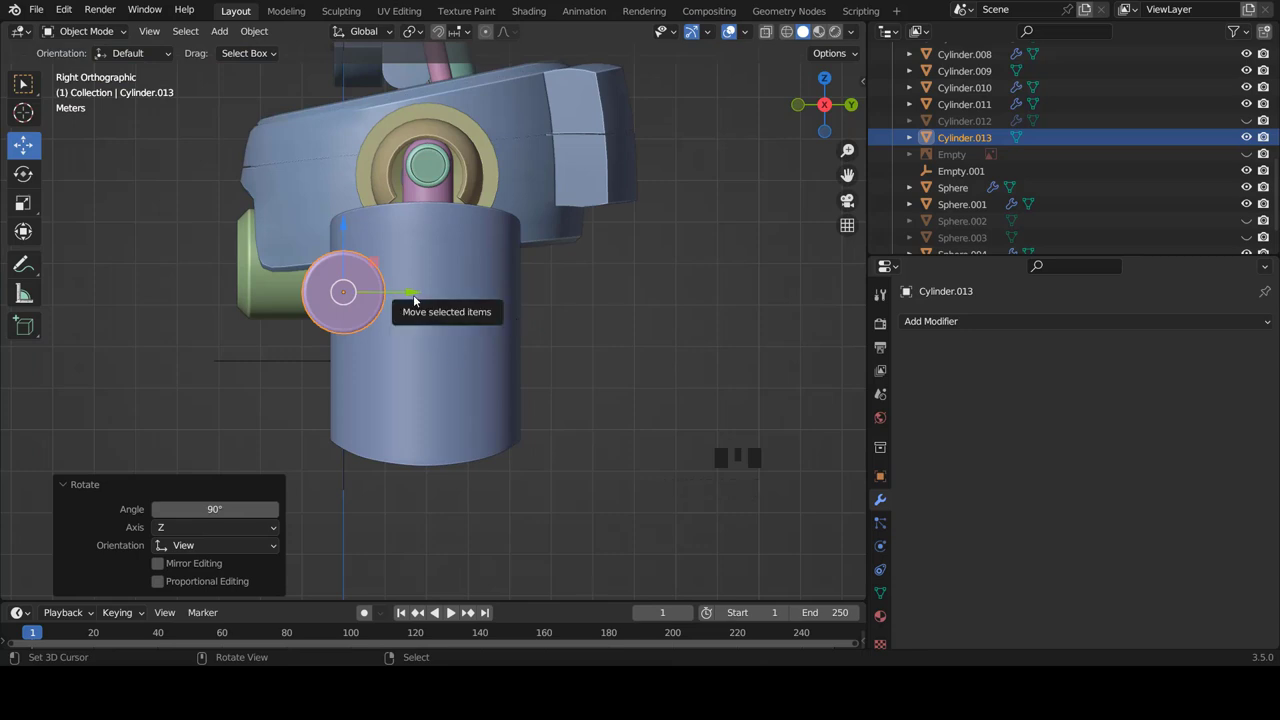
{"action": "key", "text": "g"}
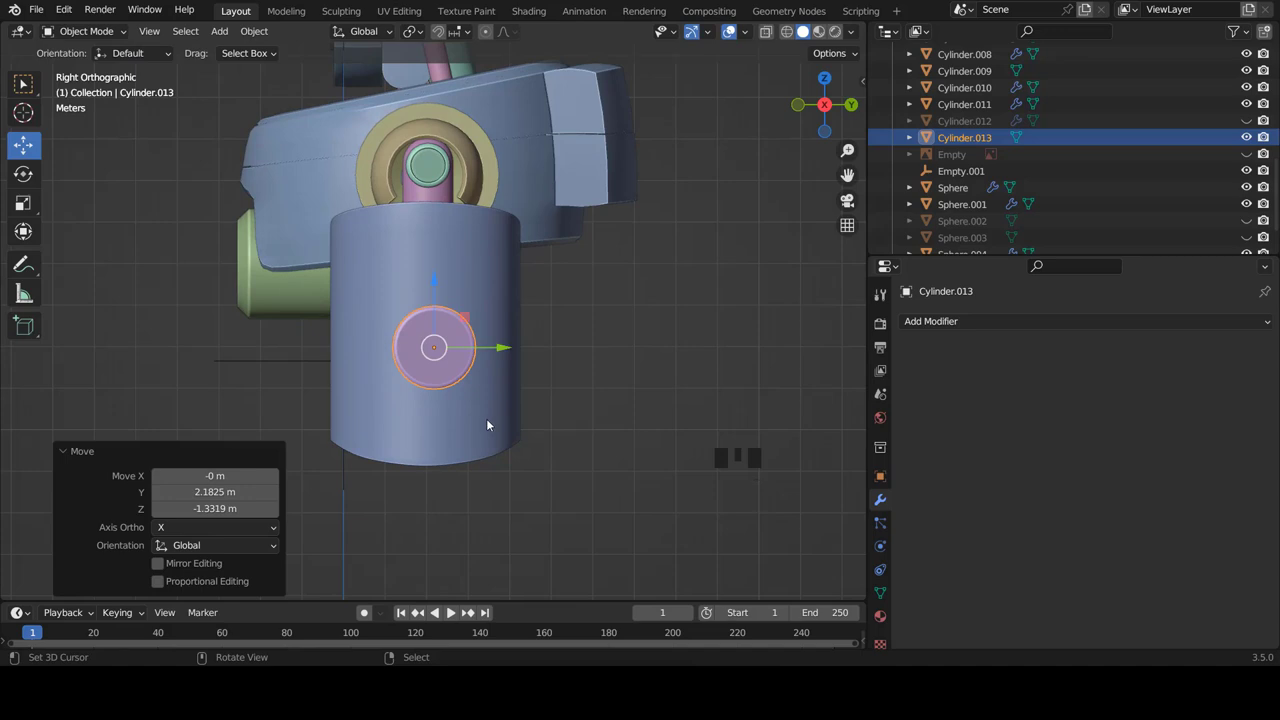
{"action": "scroll", "scroll_direction": "up", "scroll_amount": 3}
{"action": "scroll", "scroll_direction": "down", "scroll_amount": 3}
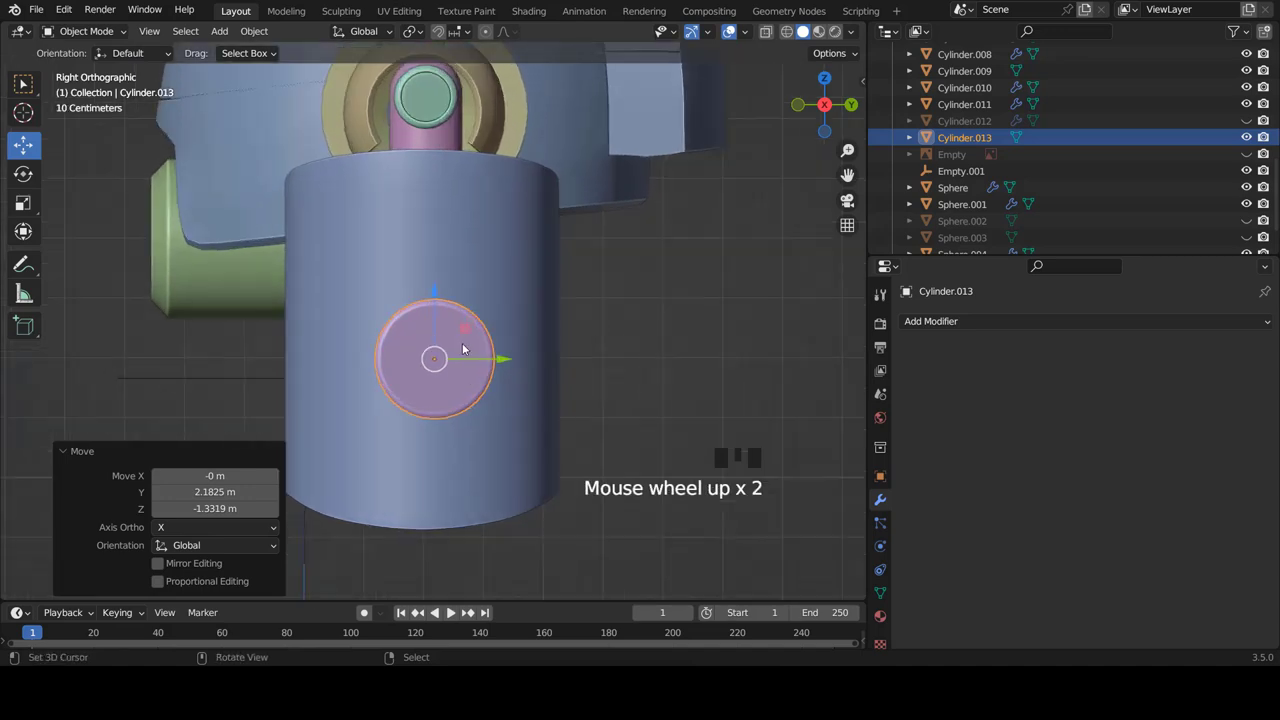
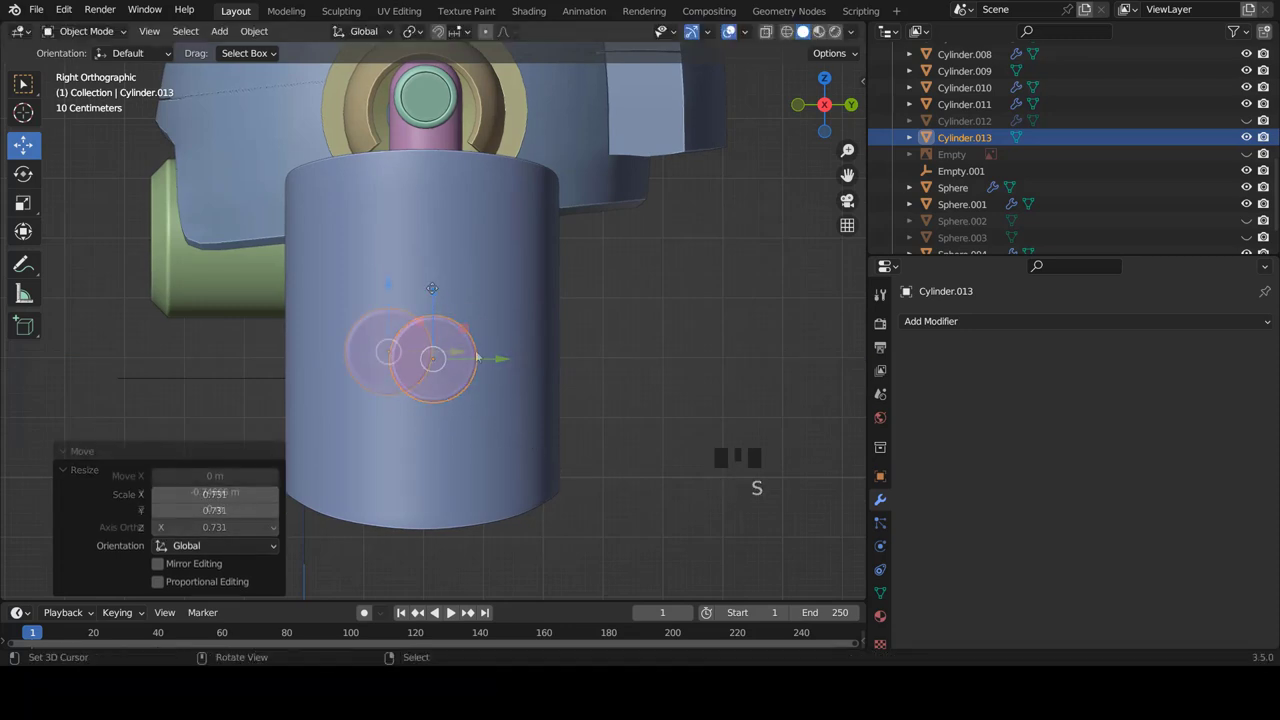
{"action": "left_click_drag", "start_coordinate": [380, 378], "coordinate": [431, 438]}
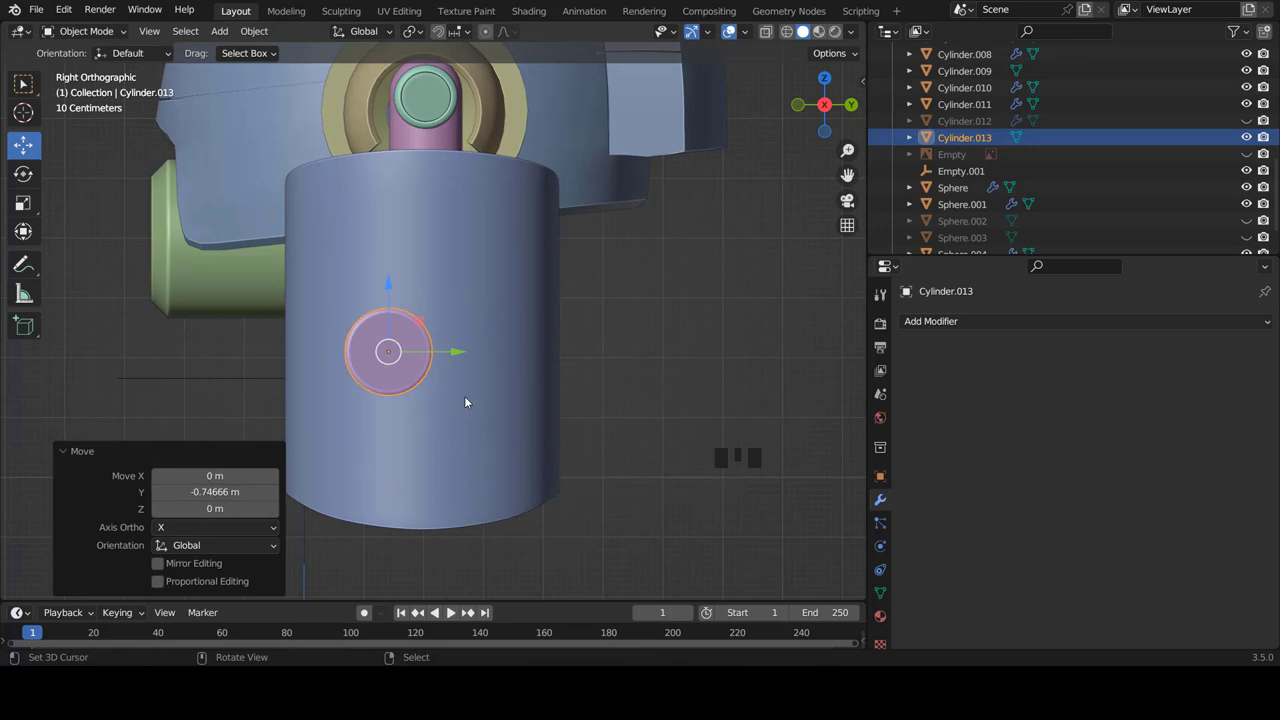
- In Edit Mode, select all and scale the disc to 0.767 so it reads as a small knob
{"action": "key", "text": "Tab"}
{"action": "key", "text": "a"}
{"action": "key", "text": "a"}
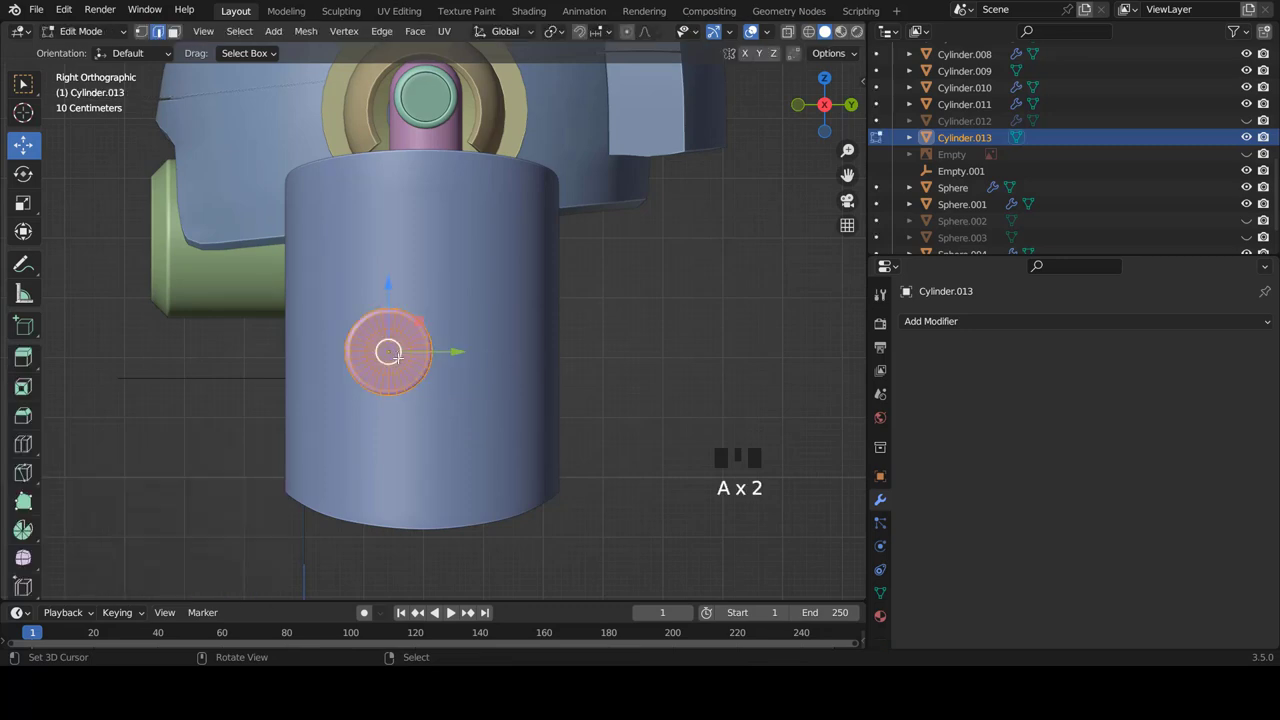
{"action": "scroll", "scroll_direction": "up", "scroll_amount": 3}
{"action": "scroll", "scroll_direction": "down", "scroll_amount": 3}
{"action": "key", "text": "s"}
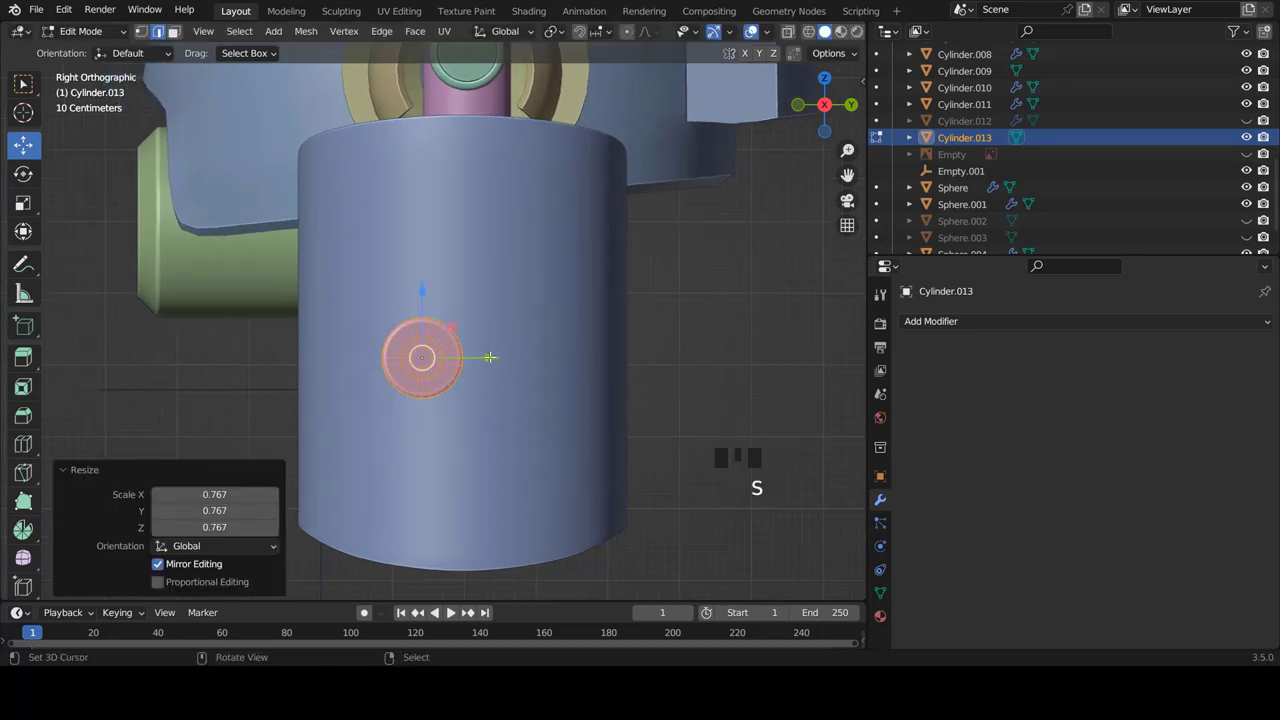
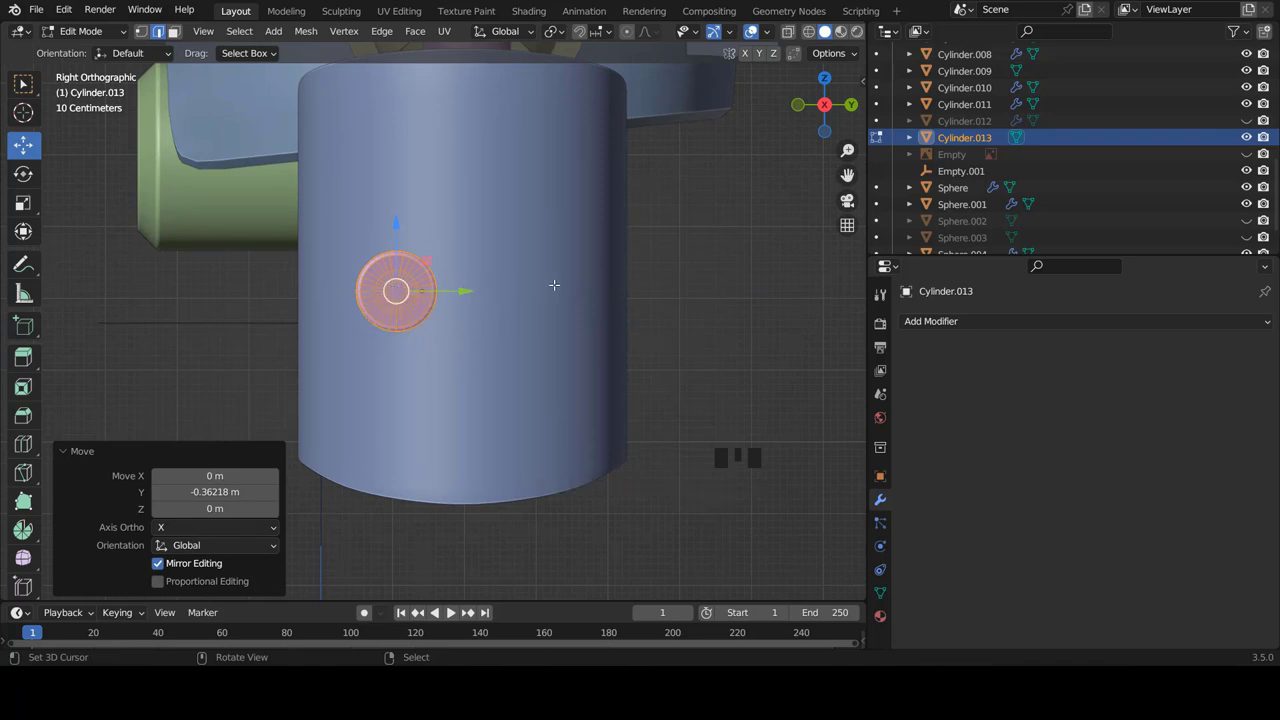
{"action": "scroll", "scroll_direction": "down", "scroll_amount": 3}
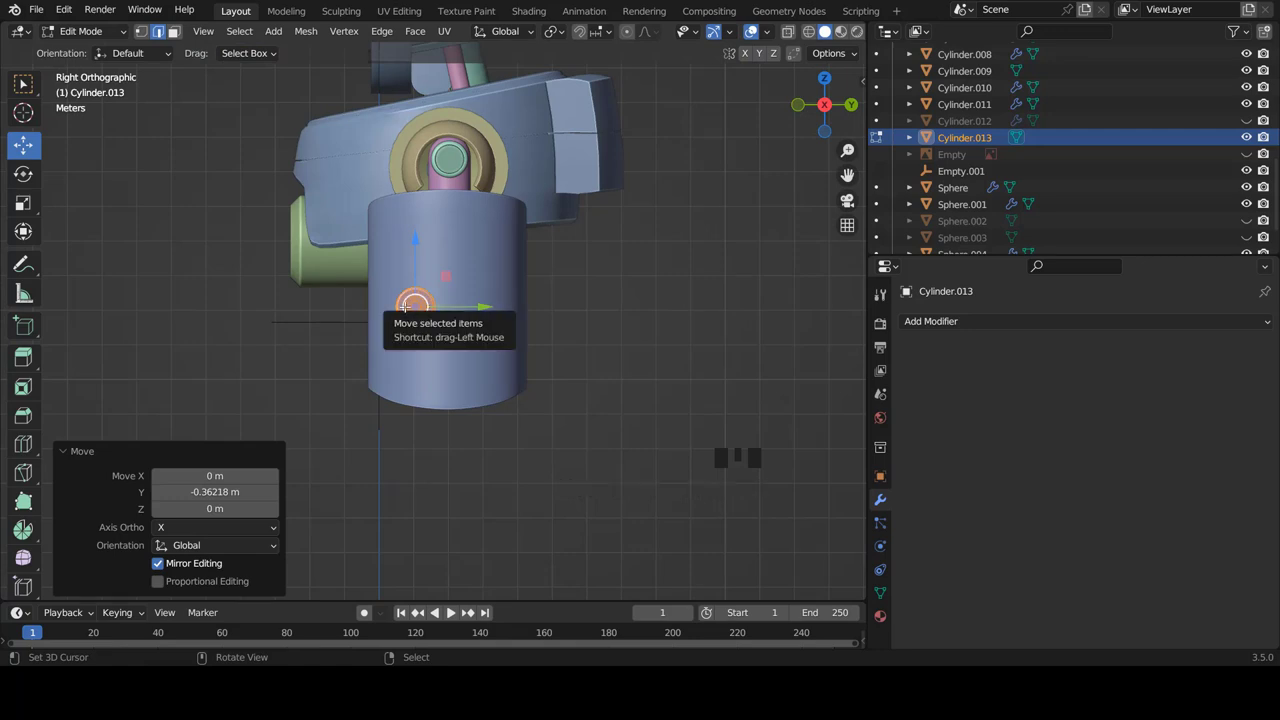
- Back in Object Mode, apply all transforms to the disc and adjust its placement on the leg
{"action": "key", "text": "Tab"}
{"action": "scroll", "scroll_direction": "up", "scroll_amount": 3}
{"action": "key", "text": "ctrl+a"}
{"action": "key", "text": "ctrl+a"}
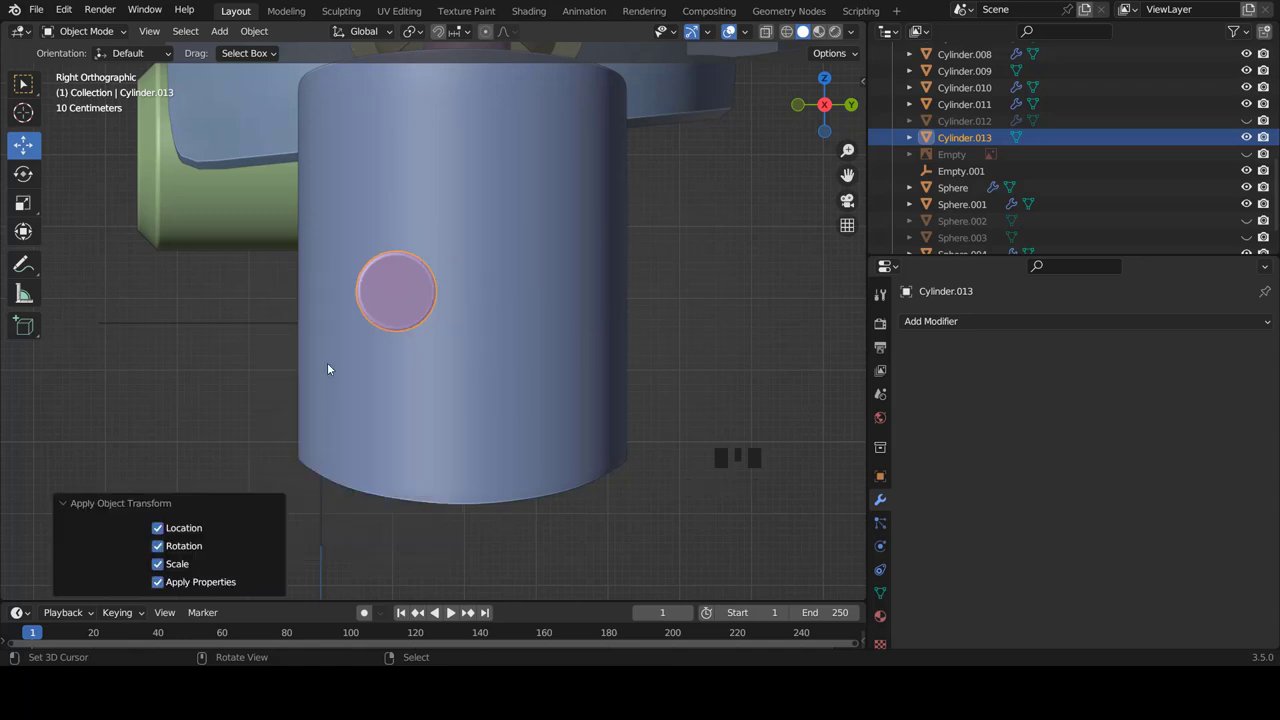
{"action": "left_click_drag", "start_coordinate": [956, 326], "coordinate": [960, 510]}
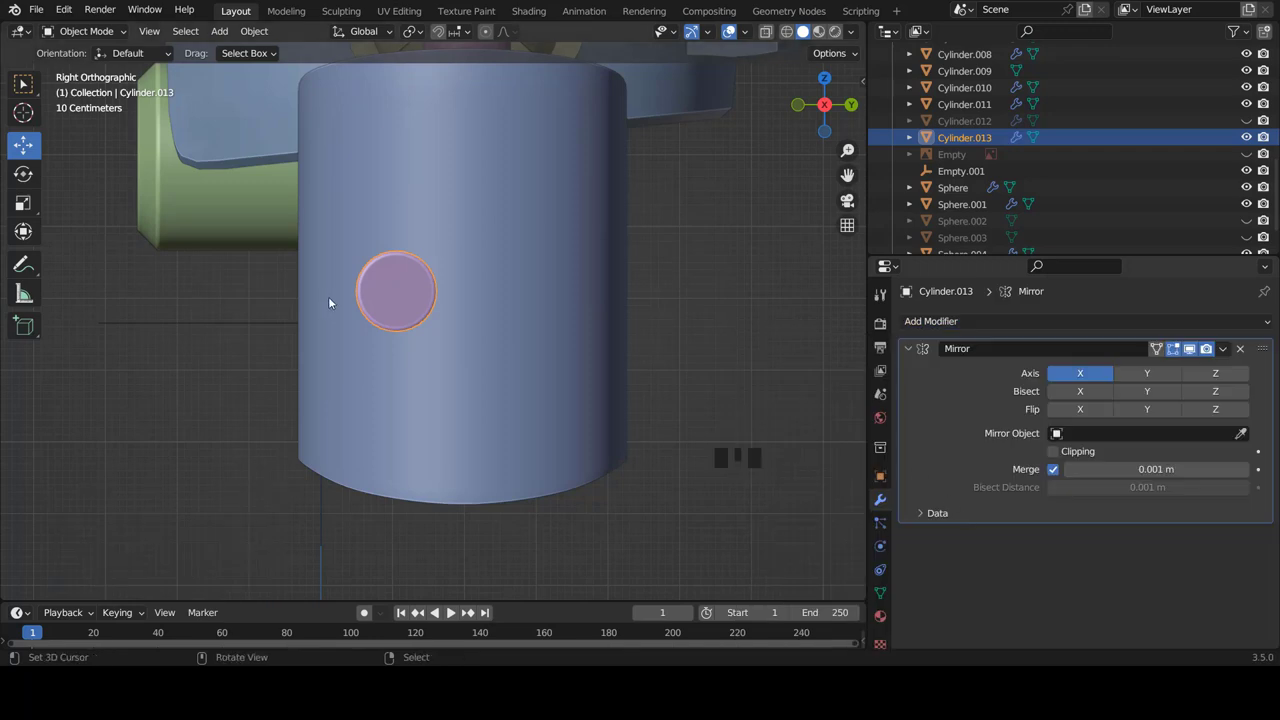
{"action": "scroll", "scroll_direction": "down", "scroll_amount": 3}
{"action": "left_click_drag", "start_coordinate": [403, 311], "coordinate": [539, 303]}
{"action": "scroll", "scroll_direction": "down", "scroll_amount": 3}
{"action": "left_click_drag", "start_coordinate": [537, 333], "coordinate": [510, 343]}
{"action": "key", "text": "KP_3"}
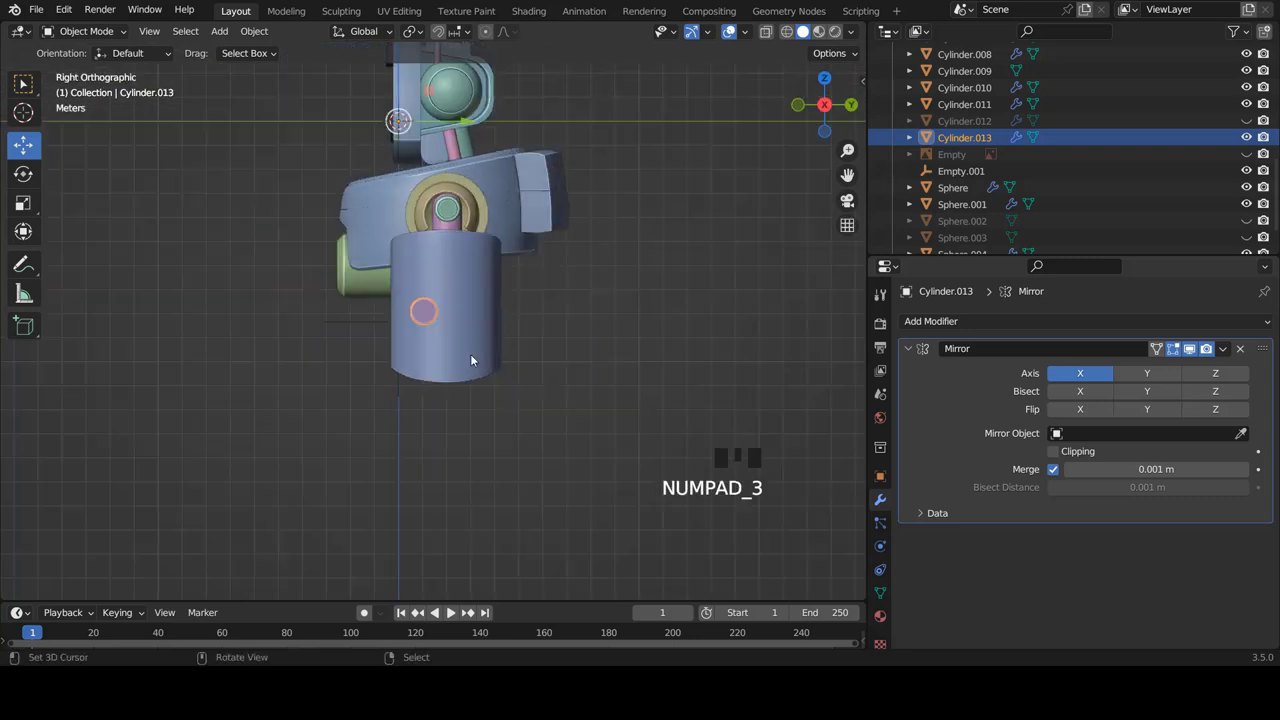
- Enable the Y axis in the Mirror modifier so a matching disc pair sits side by side on the lower leg
{"action": "scroll", "scroll_direction": "up", "scroll_amount": 3}
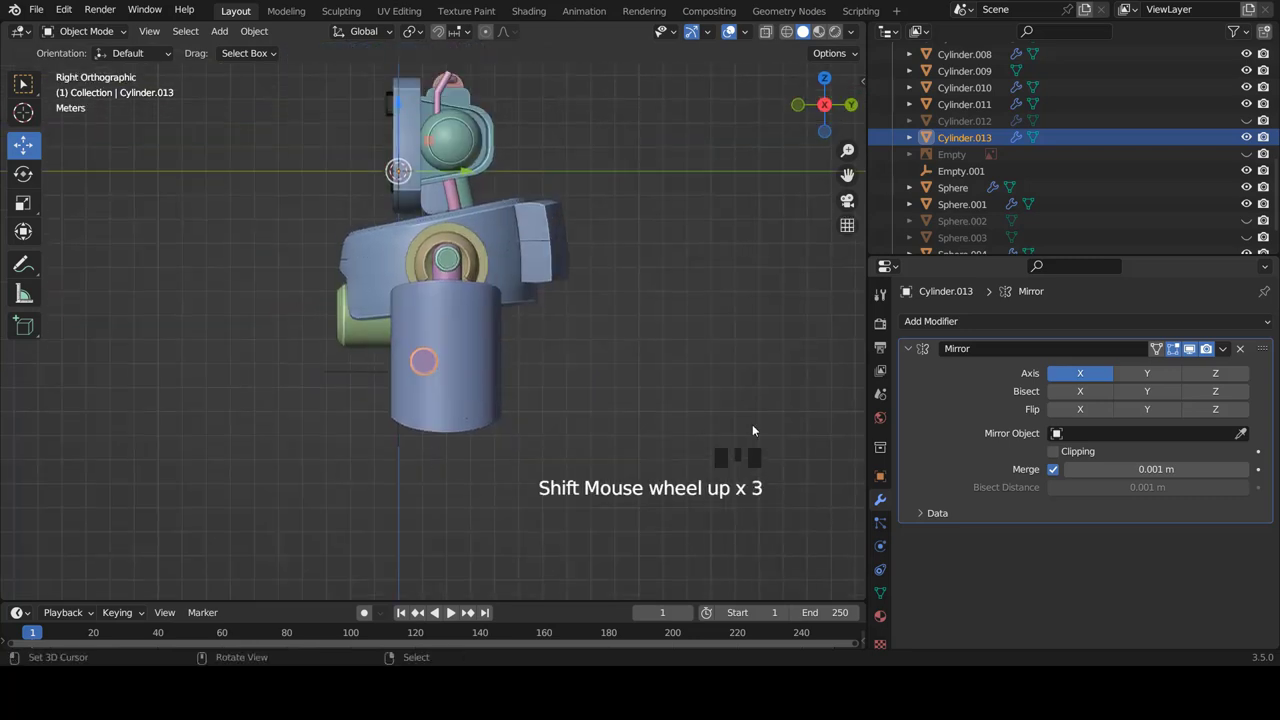
{"action": "left_click", "coordinate": [1147, 373]}
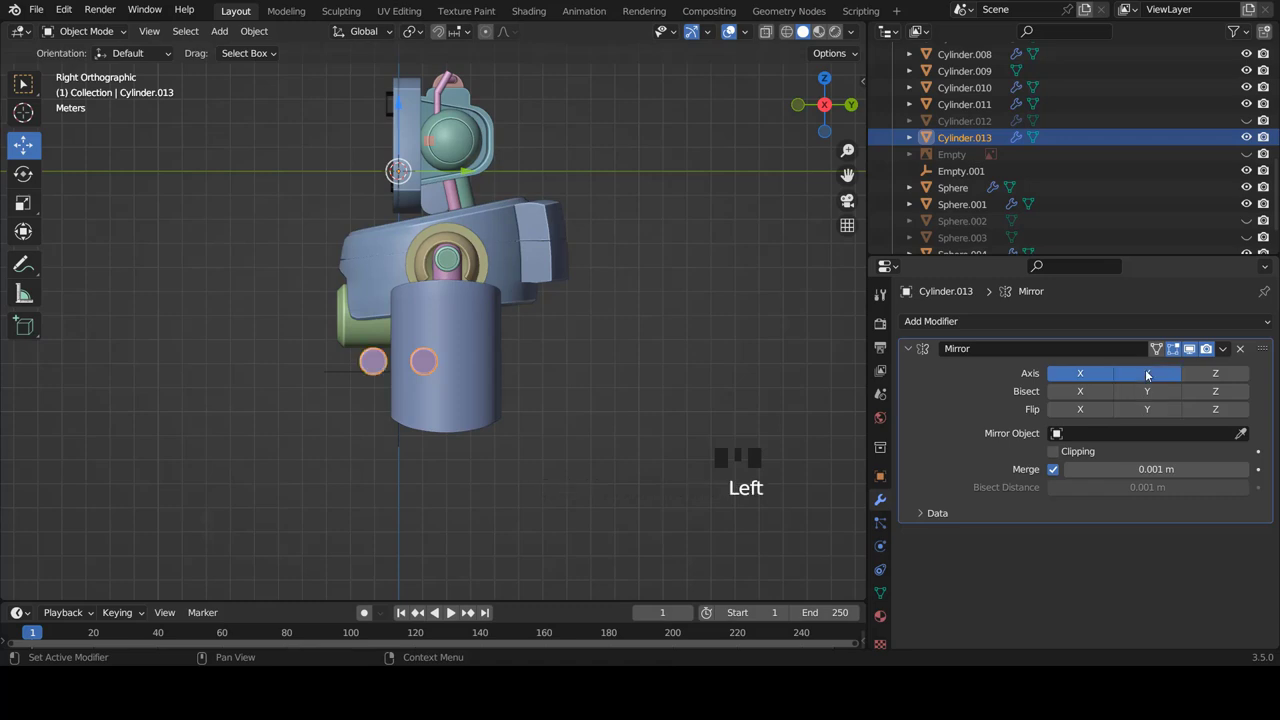
{"action": "scroll", "scroll_direction": "up", "scroll_amount": 3}
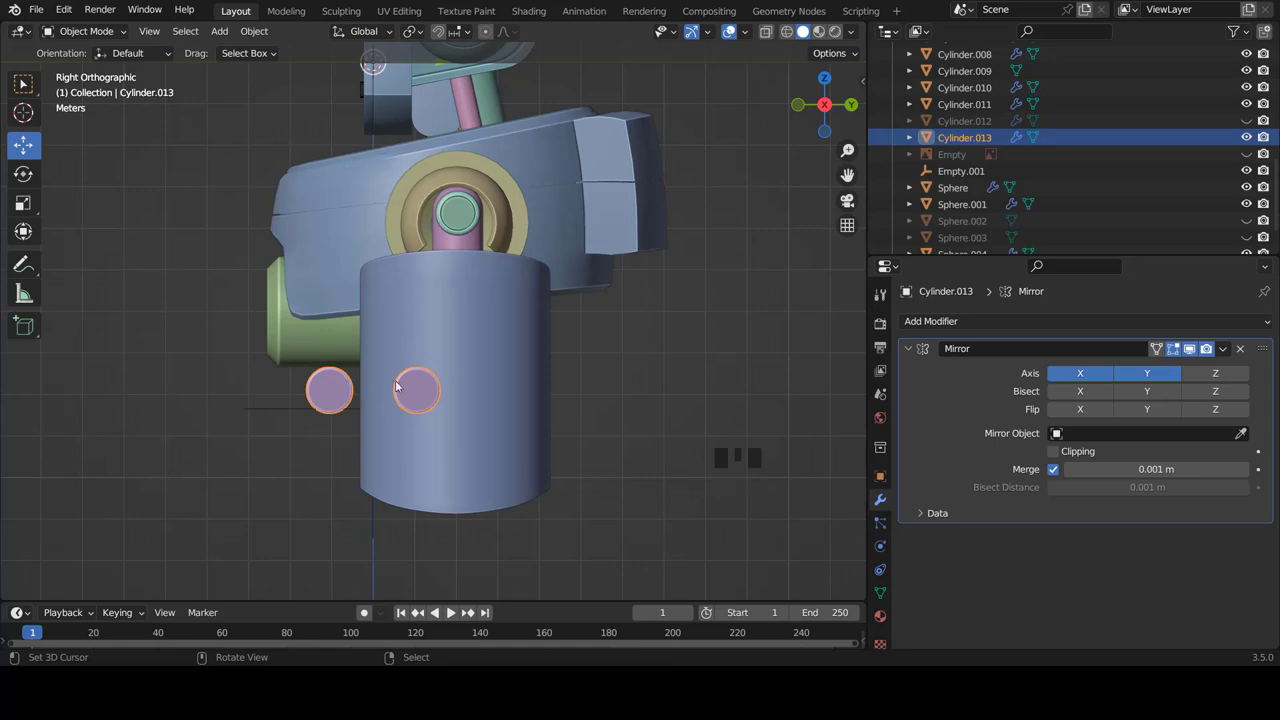
{"action": "right_click", "coordinate": [413, 390]}
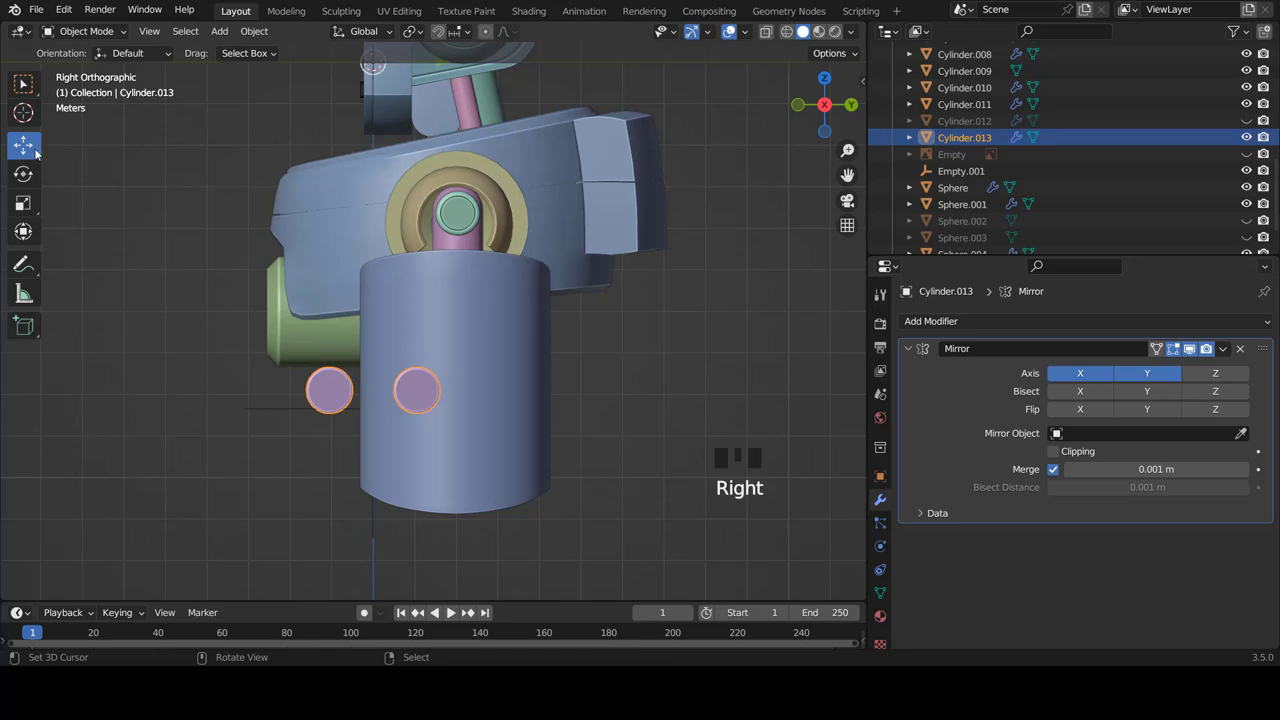
{"action": "right_click", "coordinate": [421, 393]}
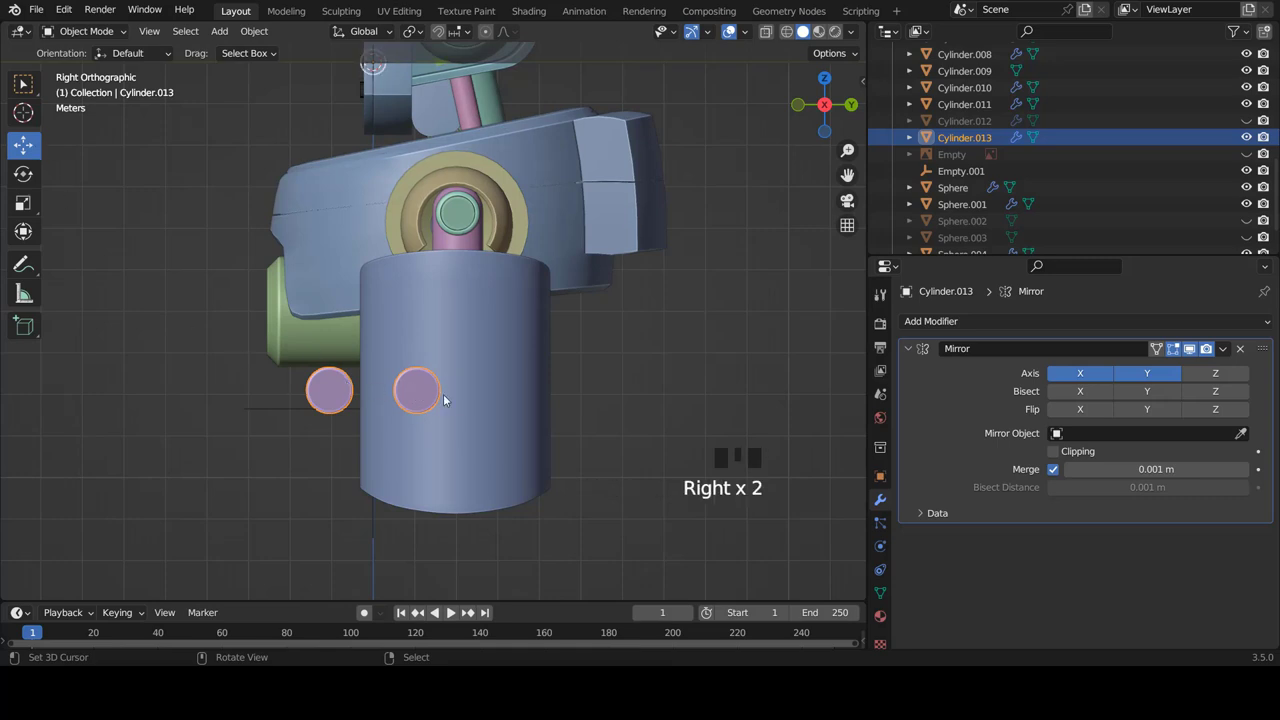
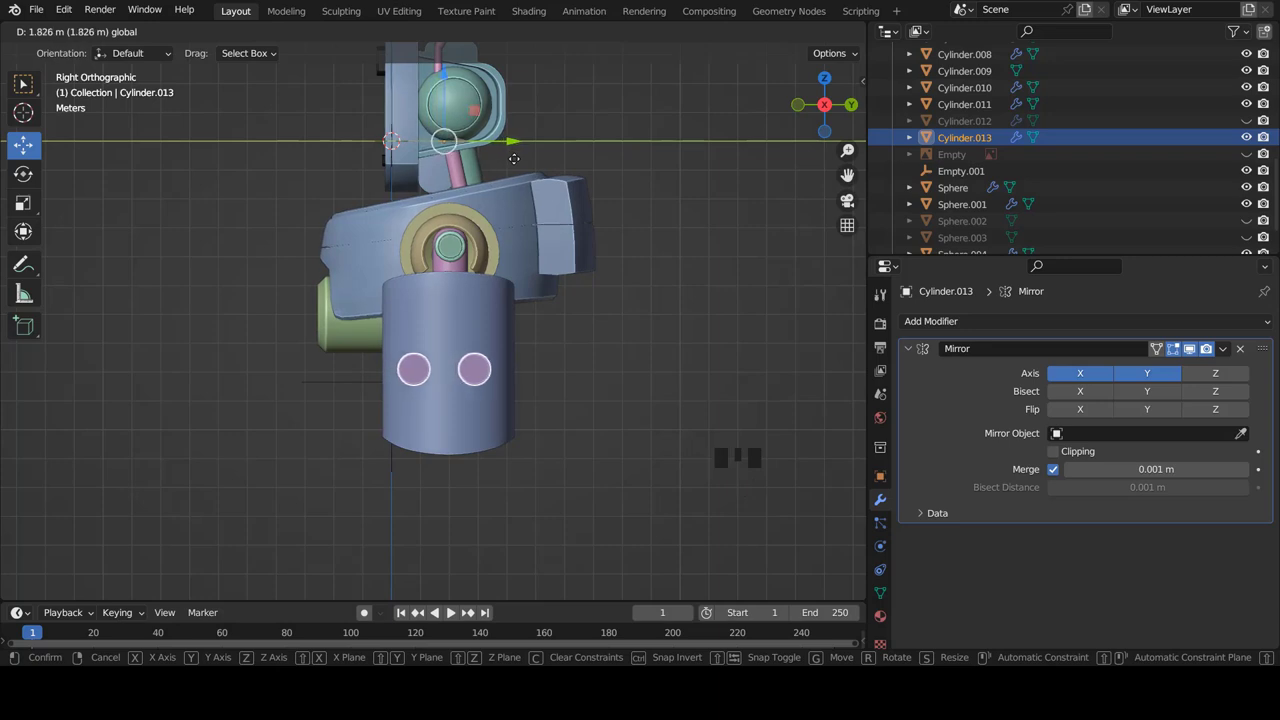
{"action": "scroll", "scroll_direction": "up", "scroll_amount": 3}
{"action": "scroll", "scroll_direction": "up", "scroll_amount": 3}
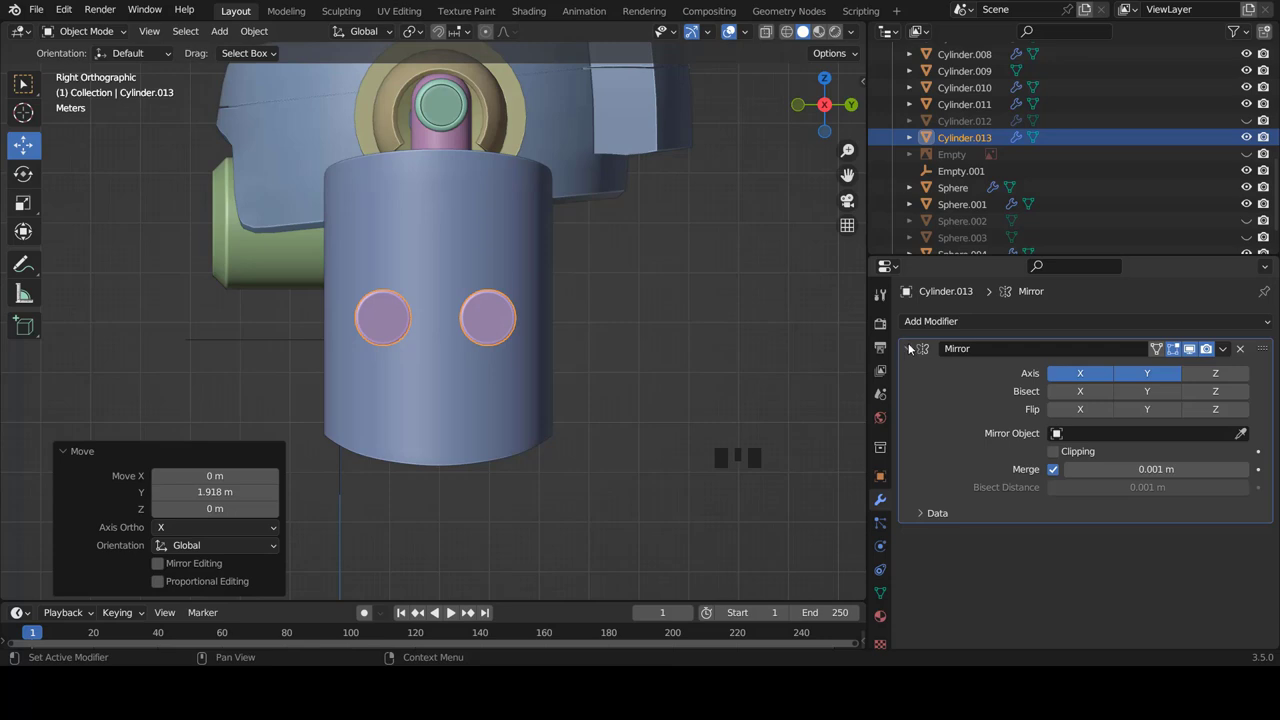
- Duplicate the disc pair with Shift+D and move it straight down on Z, then reselect the upper pair
{"action": "left_click", "coordinate": [915, 348]}
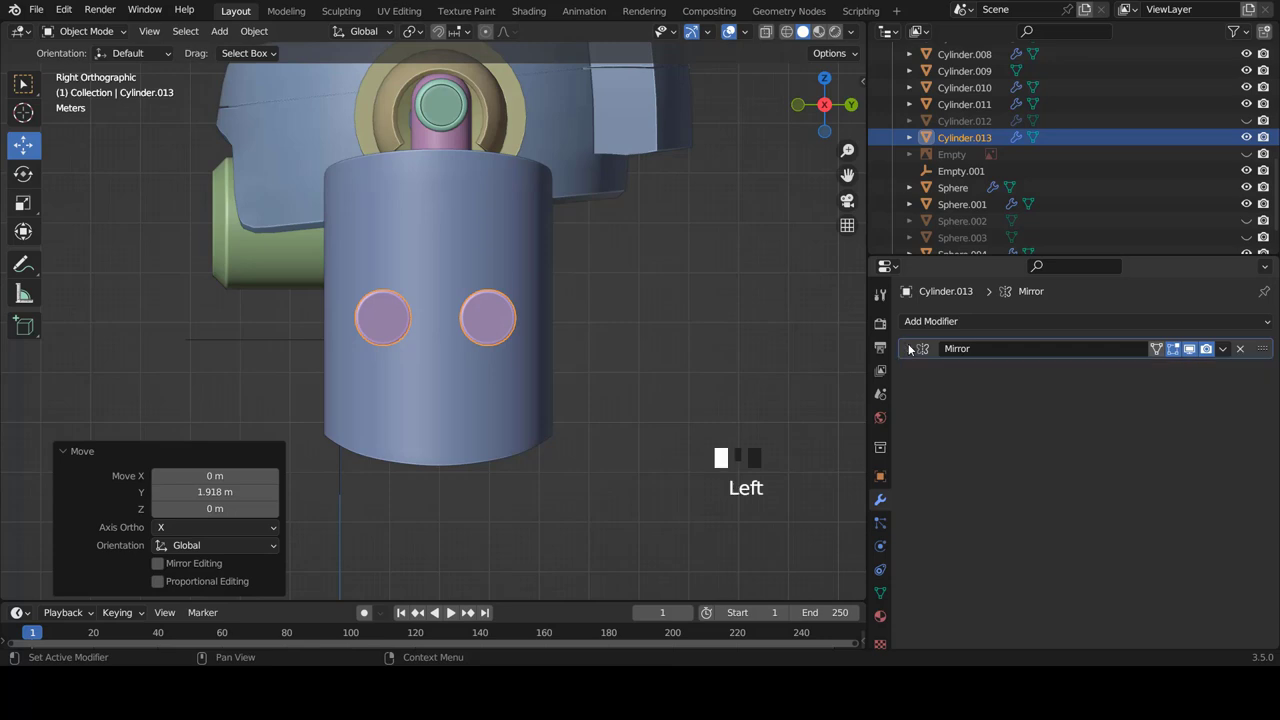
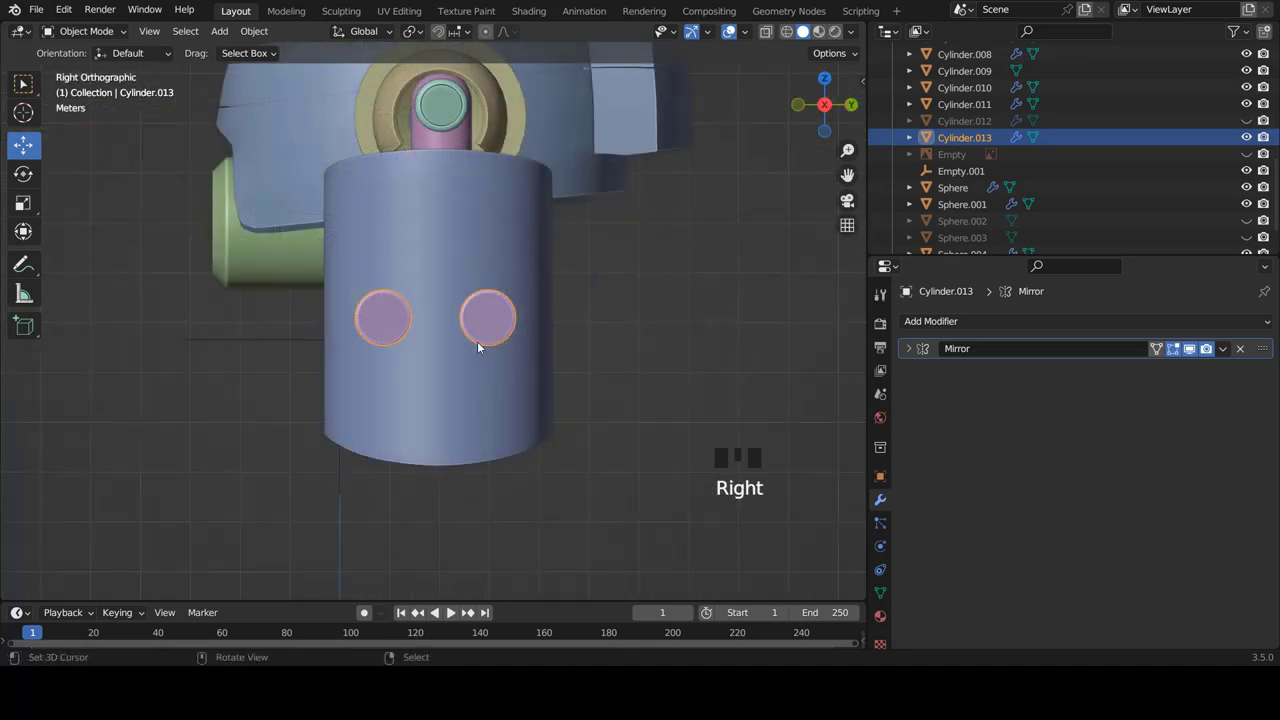
{"action": "key", "text": "shift+d"}
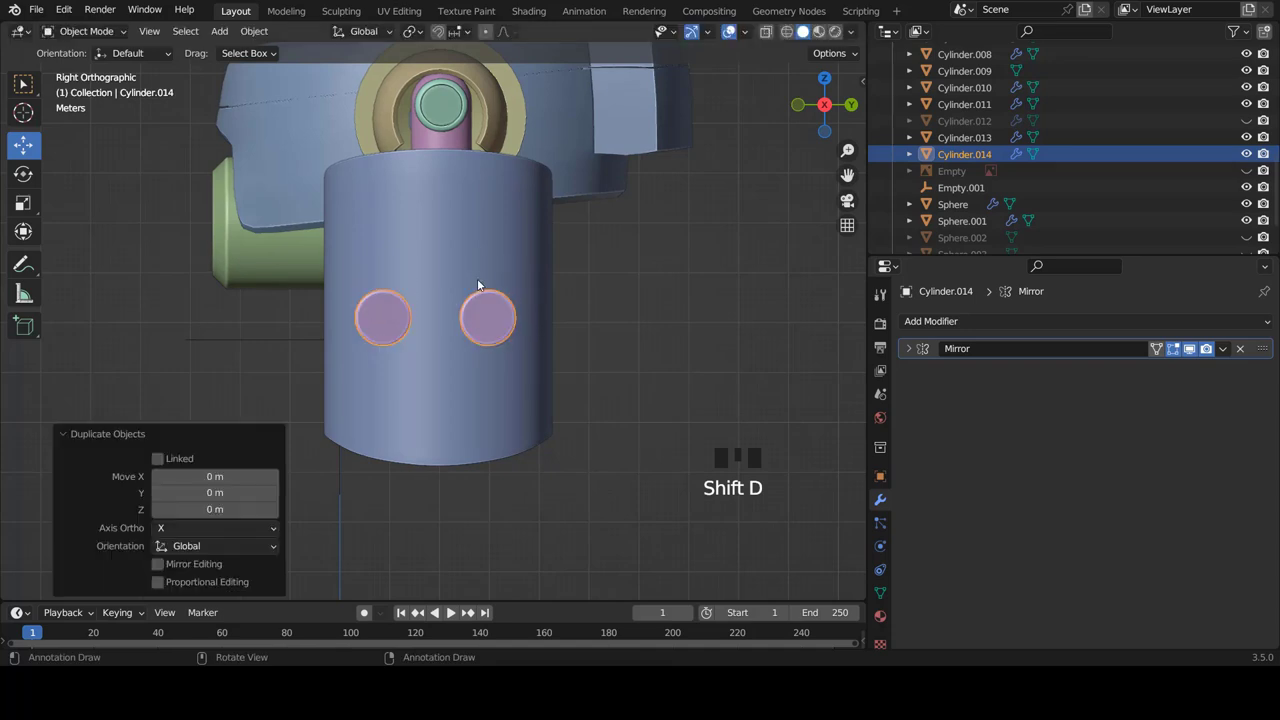
{"action": "key", "text": "g"}
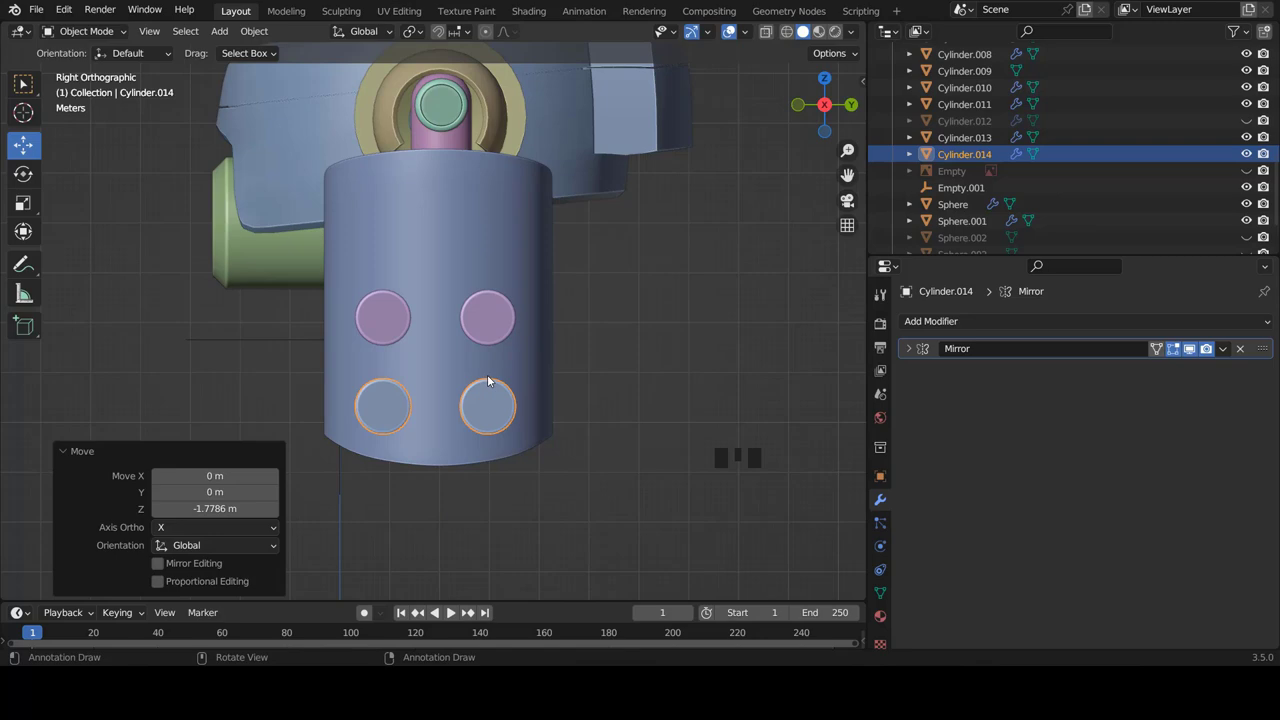
{"action": "scroll", "scroll_direction": "down", "scroll_amount": 3}
{"action": "key", "text": "a"}
{"action": "scroll", "scroll_direction": "down", "scroll_amount": 3}
{"action": "left_click_drag", "start_coordinate": [408, 358], "coordinate": [556, 378]}
{"action": "key", "text": "KP_3"}
{"action": "scroll", "scroll_direction": "up", "scroll_amount": 3}
{"action": "right_click", "coordinate": [528, 299]}
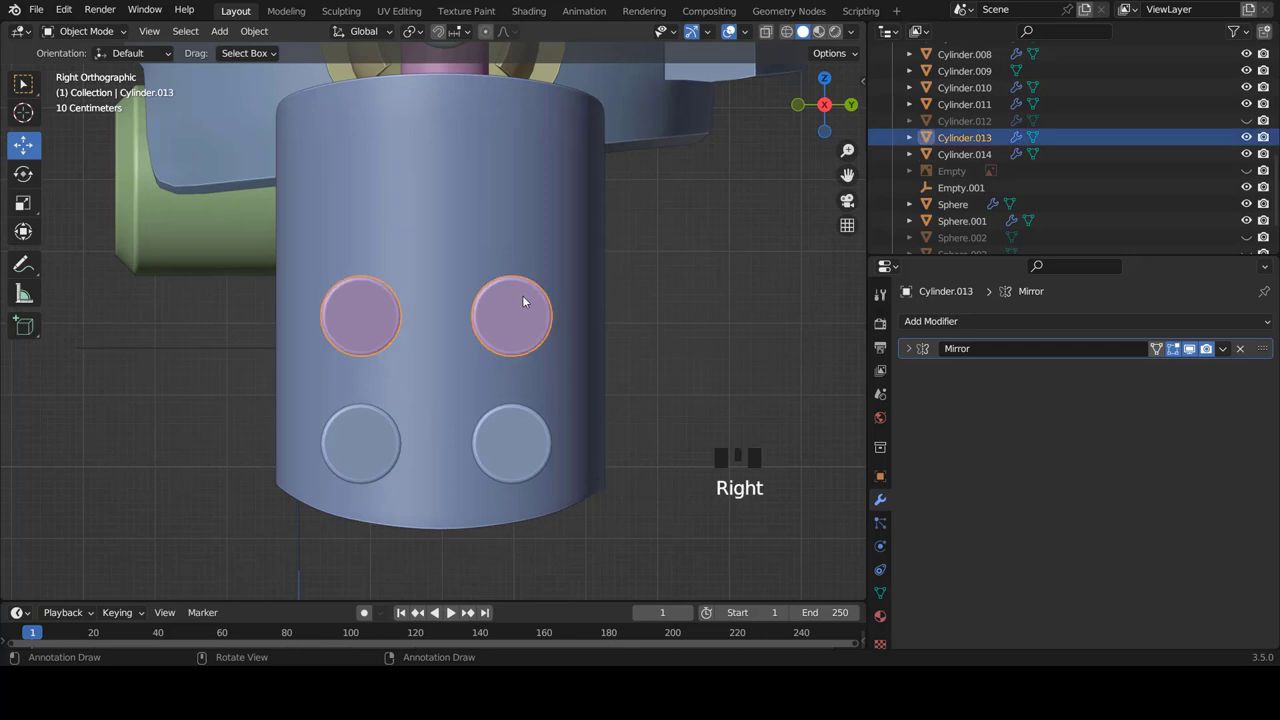
- Duplicate a third disc between the two rows and delete its Mirror modifier so it stays single
{"action": "key", "text": "shift+d"}
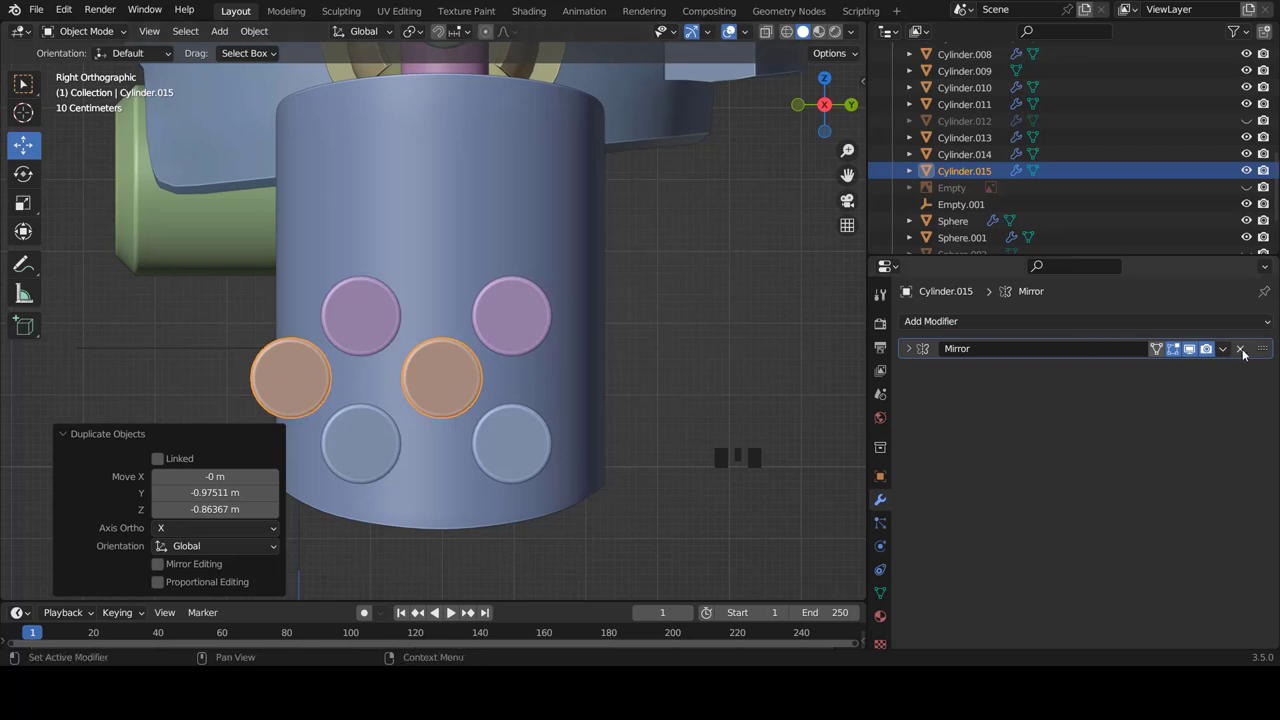
{"action": "left_click_drag", "start_coordinate": [1247, 351], "coordinate": [439, 397]}
{"action": "scroll", "scroll_direction": "up", "scroll_amount": 3}
{"action": "key", "text": "KP_1"}
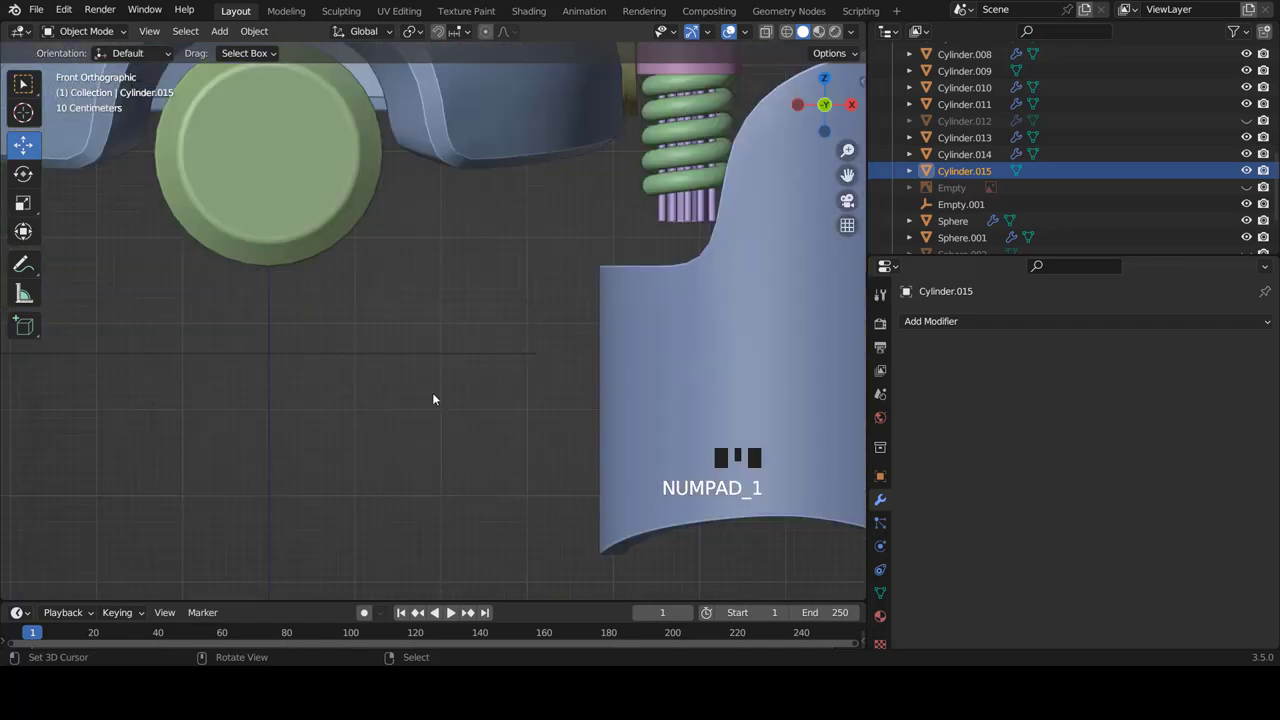
{"action": "scroll", "scroll_direction": "down", "scroll_amount": 3}
{"action": "scroll", "scroll_direction": "up", "scroll_amount": 3}
{"action": "scroll", "scroll_direction": "up", "scroll_amount": 3}
{"action": "scroll", "scroll_direction": "down", "scroll_amount": 3}
{"action": "left_click_drag", "start_coordinate": [433, 391], "coordinate": [422, 402]}
{"action": "scroll", "scroll_direction": "up", "scroll_amount": 3}
{"action": "key", "text": "KP_1"}
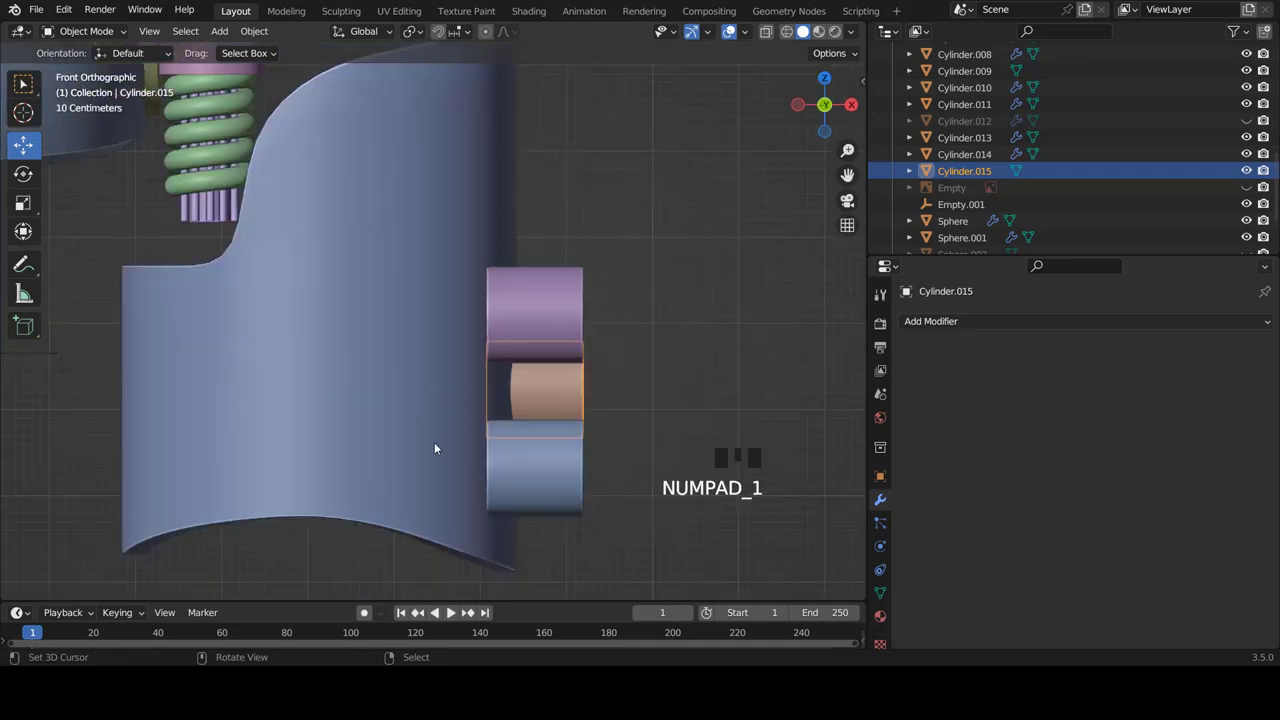
{"action": "scroll", "scroll_direction": "down", "scroll_amount": 3}
{"action": "left_click_drag", "start_coordinate": [619, 402], "coordinate": [413, 352]}
{"action": "right_click", "coordinate": [413, 352]}
{"action": "right_click", "coordinate": [421, 435]}
{"action": "right_click", "coordinate": [490, 387]}
{"action": "key", "text": "g"}
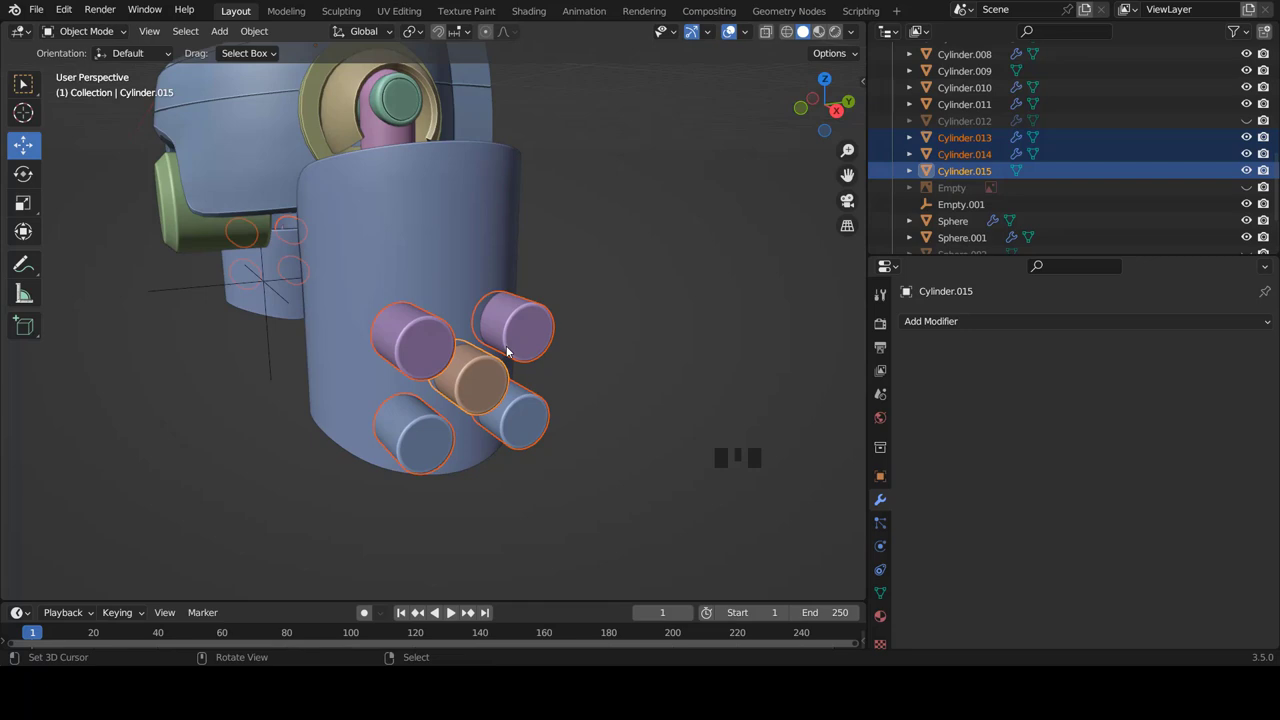
{"action": "key", "text": "KP_1"}
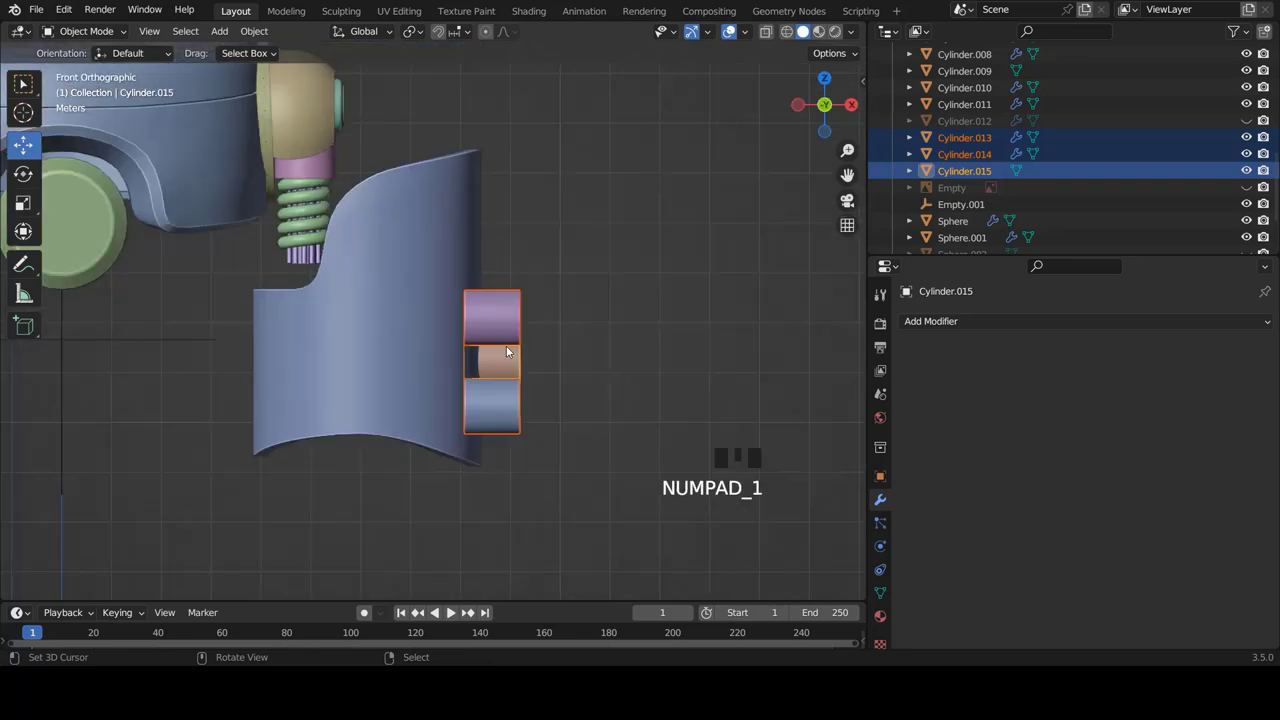
{"action": "scroll", "scroll_direction": "up", "scroll_amount": 3}
- In Edit Mode with X-ray and vertex select, box-select the discs' inner end vertices
{"action": "key", "text": "Tab"}
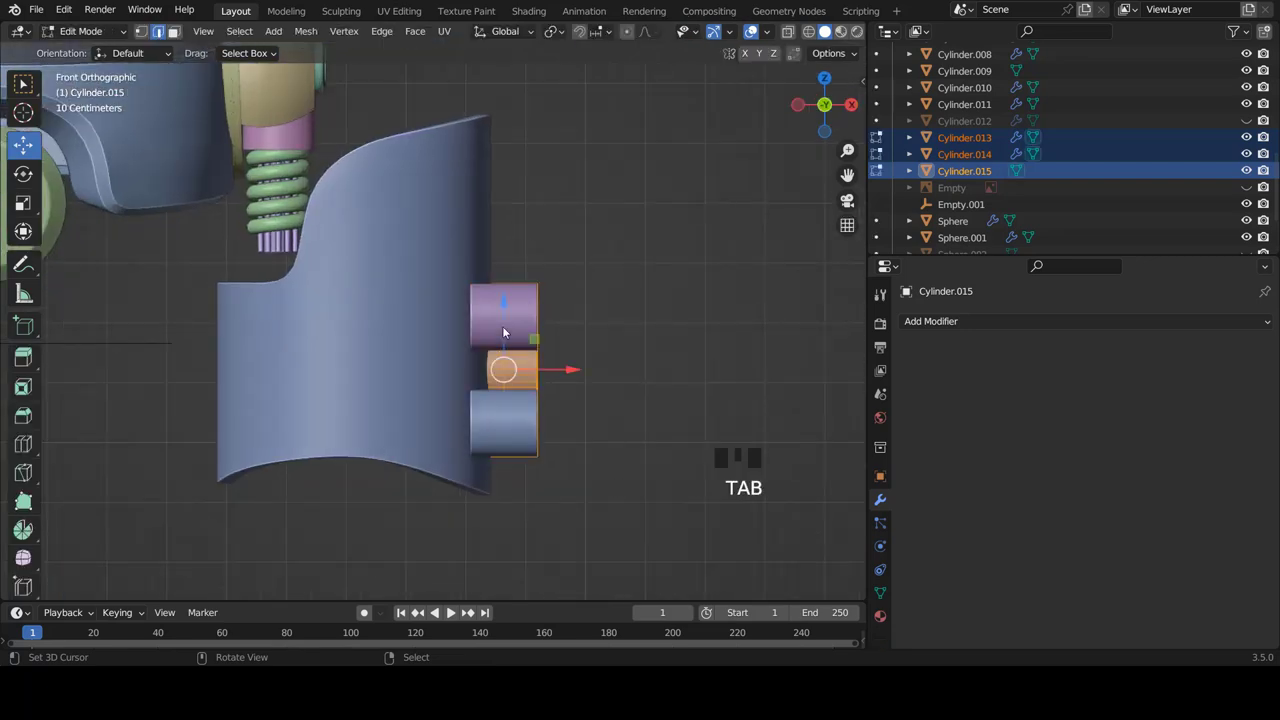
{"action": "scroll", "scroll_direction": "up", "scroll_amount": 3}
{"action": "key", "text": "z"}
{"action": "key", "text": "ctrl+Tab"}
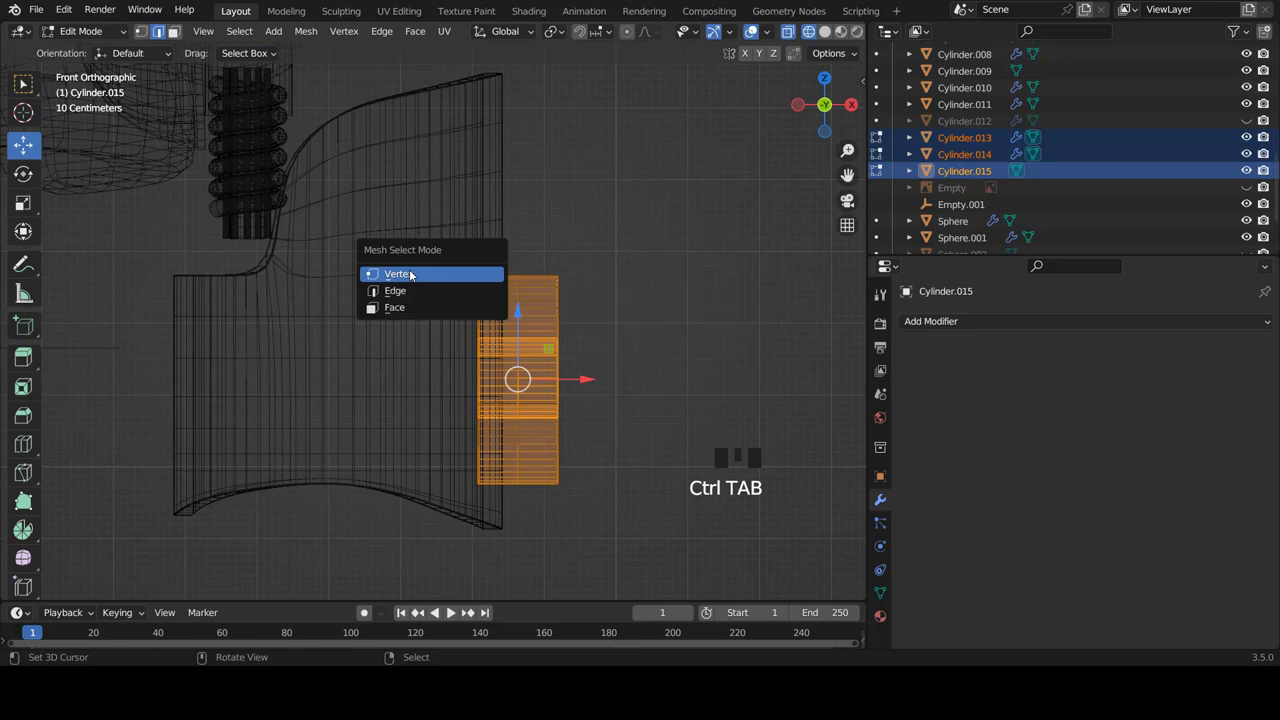
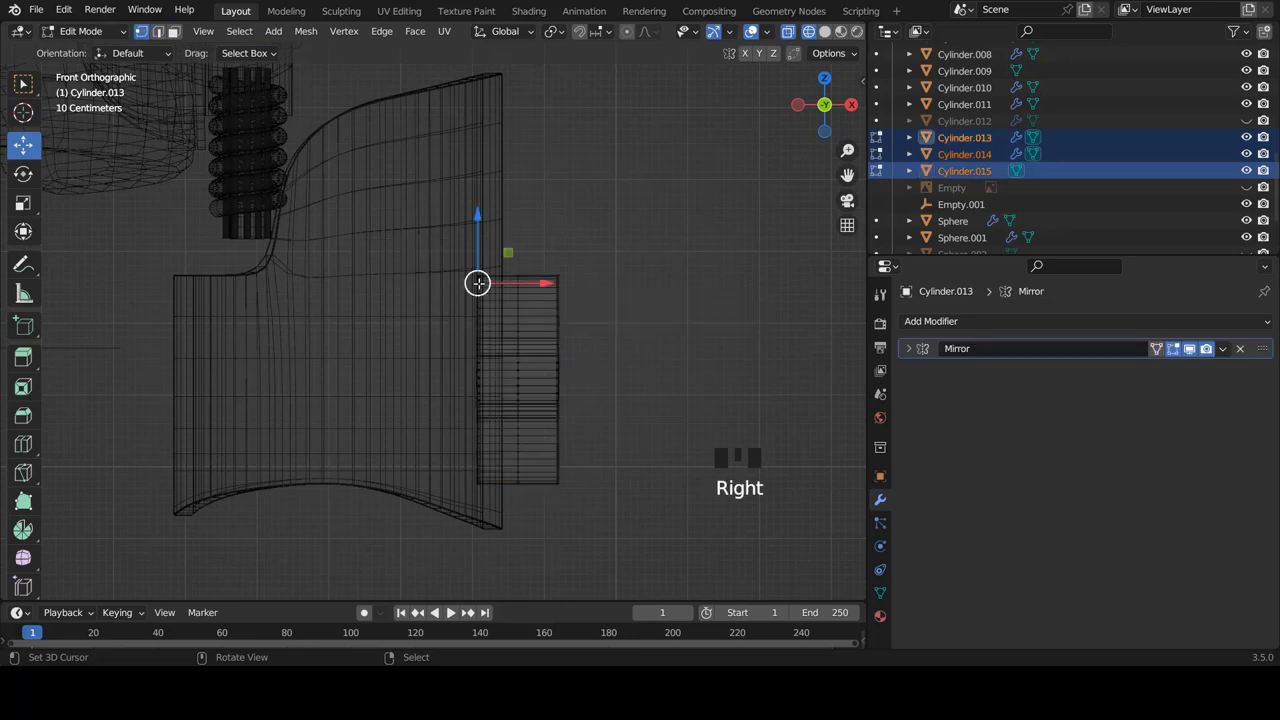
{"action": "key", "text": "b"}
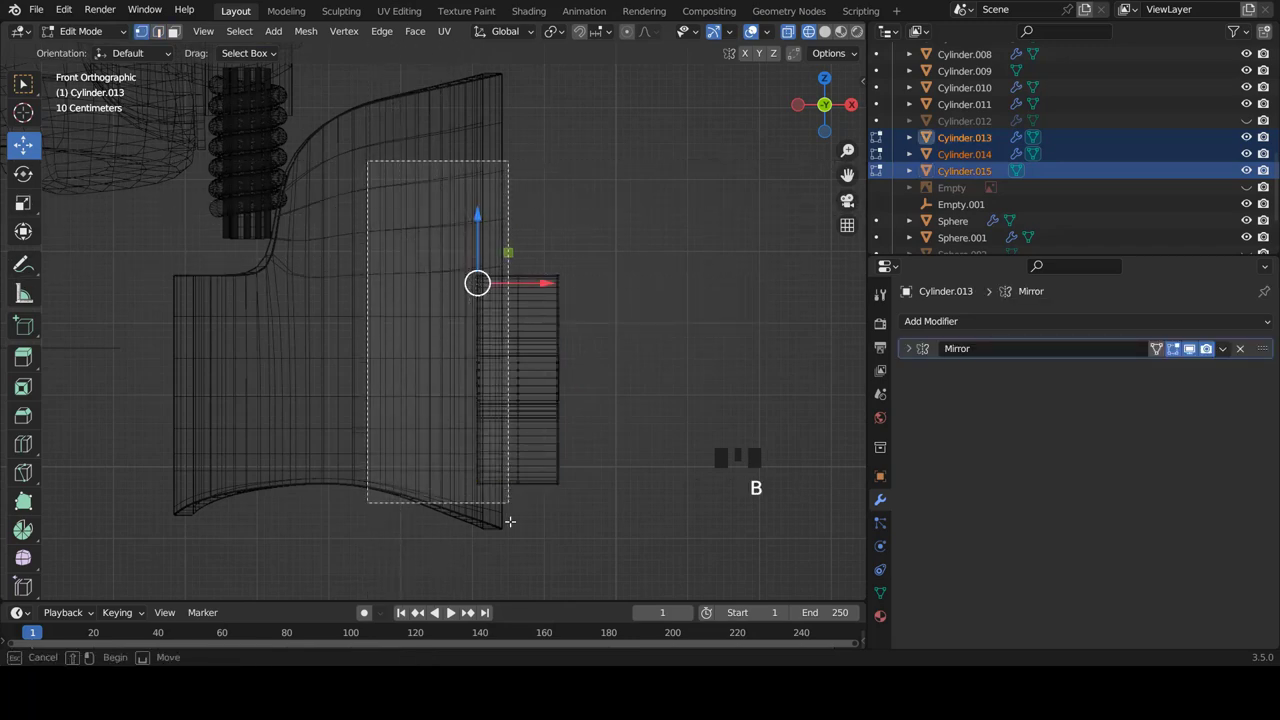
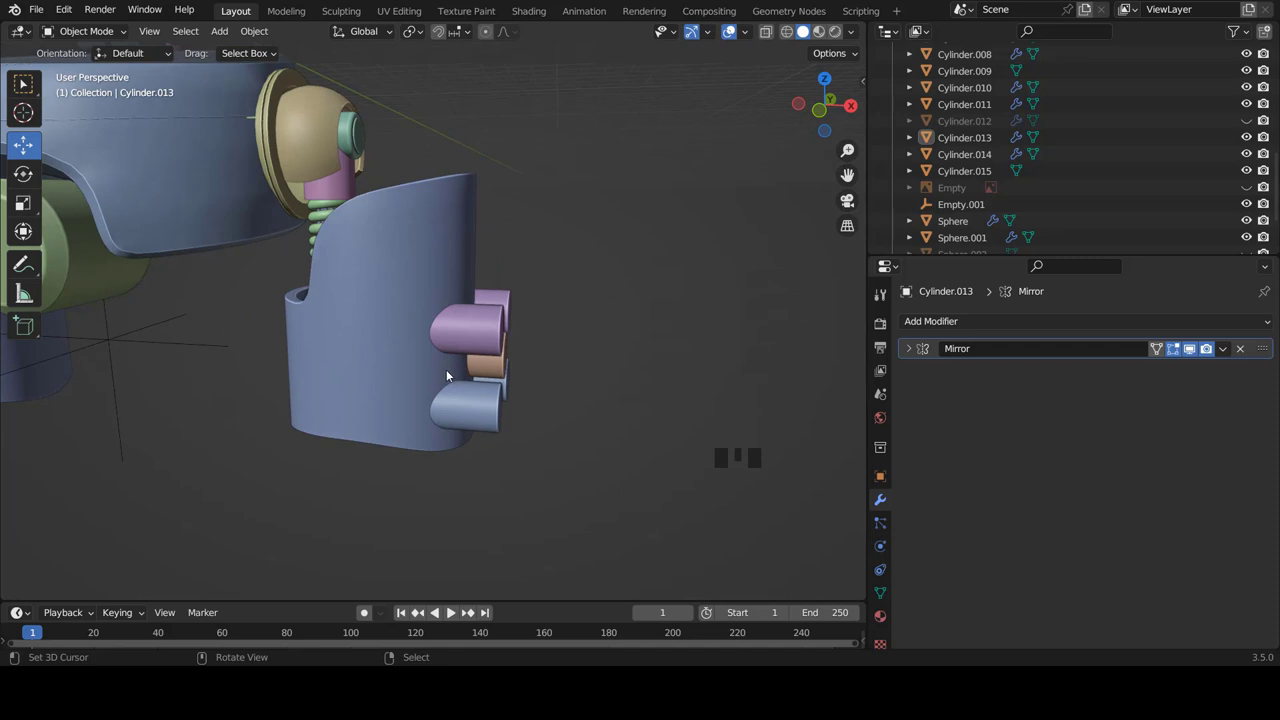
- Select the leg shell Cylinder.011 and add a Boolean Difference (Exact) modifier
{"action": "key", "text": "KP_3"}
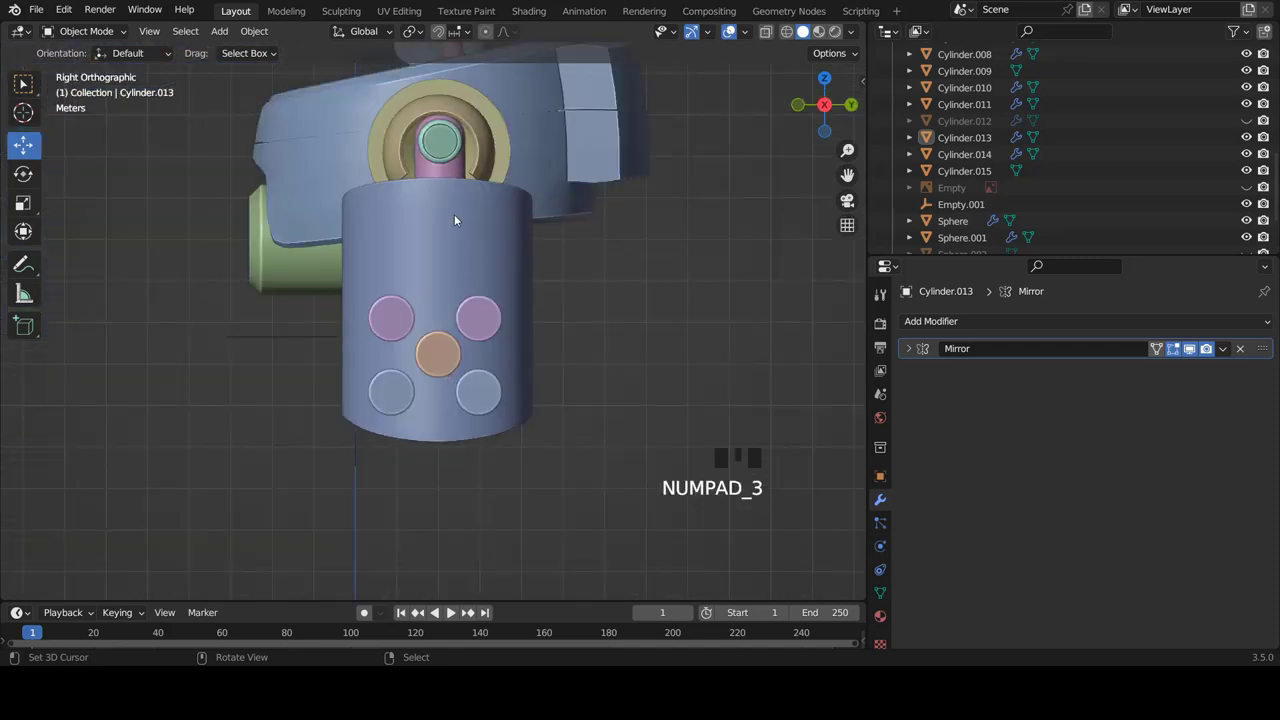
{"action": "right_click", "coordinate": [460, 218]}
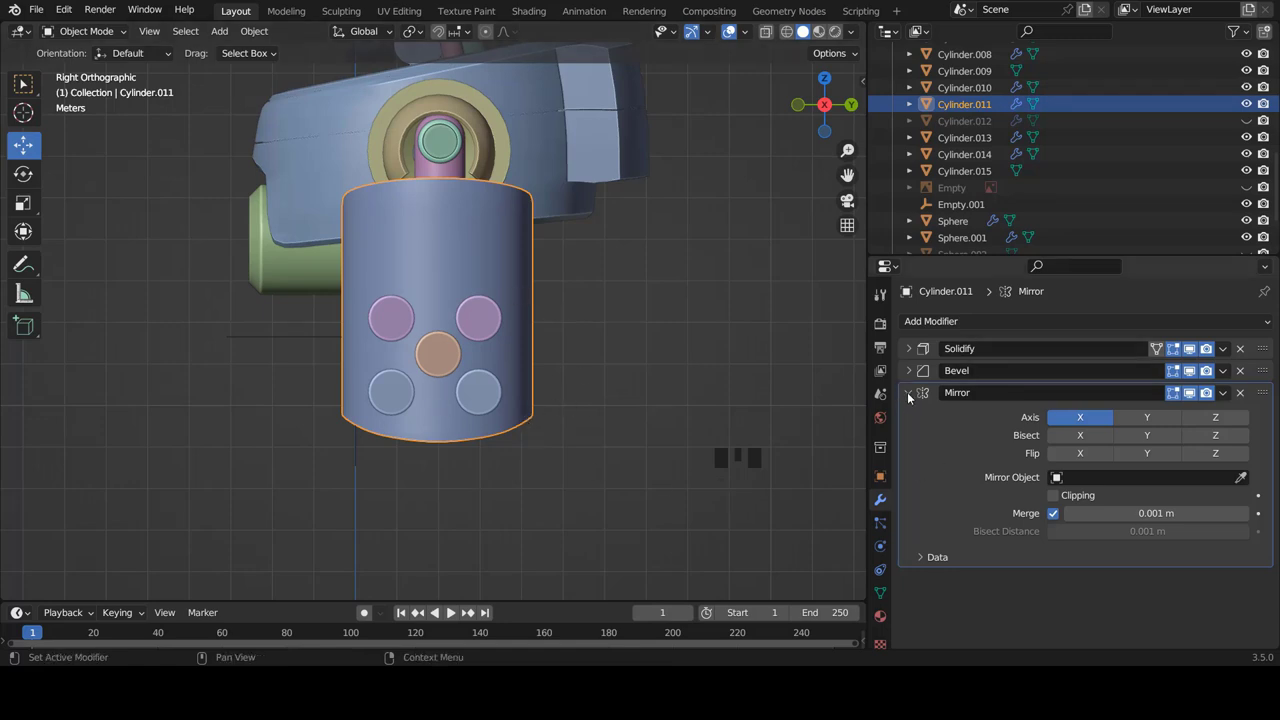
{"action": "left_click_drag", "start_coordinate": [914, 396], "coordinate": [961, 404]}
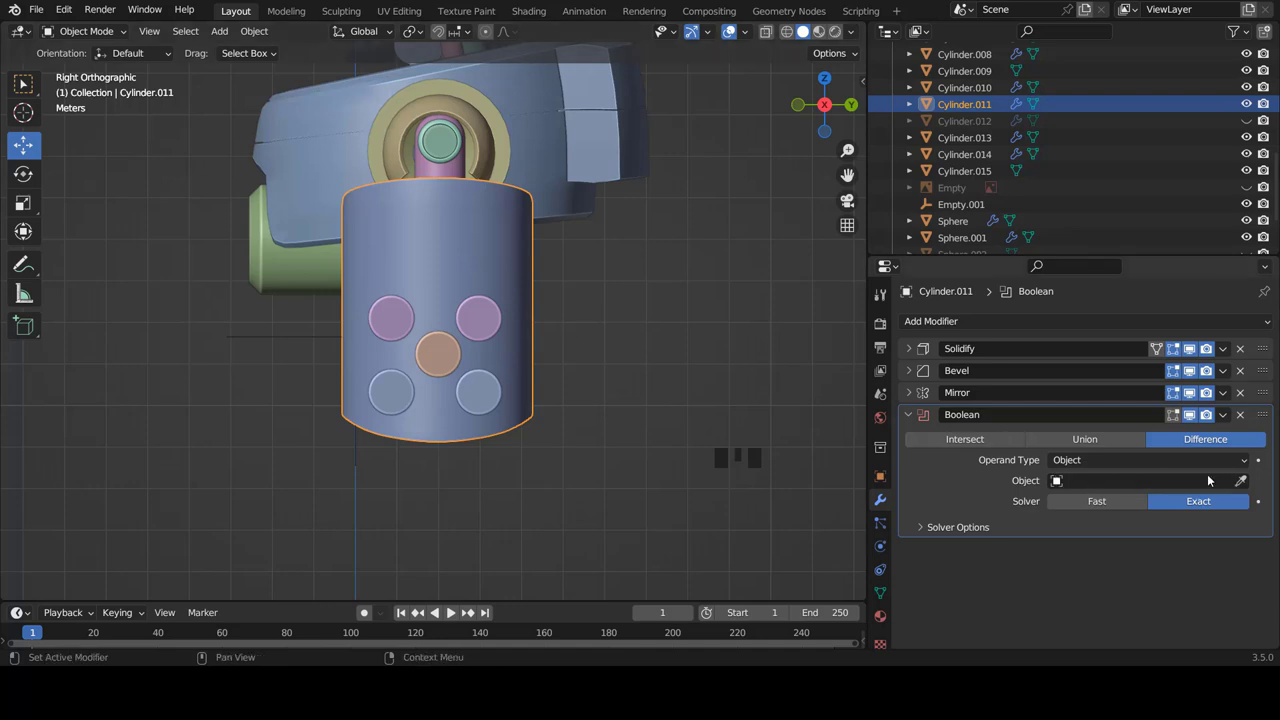
- Select the centre disc and the hole-cutter cylinders around the leg pegs, inspecting them from several angles
{"action": "left_click", "coordinate": [1244, 481]}
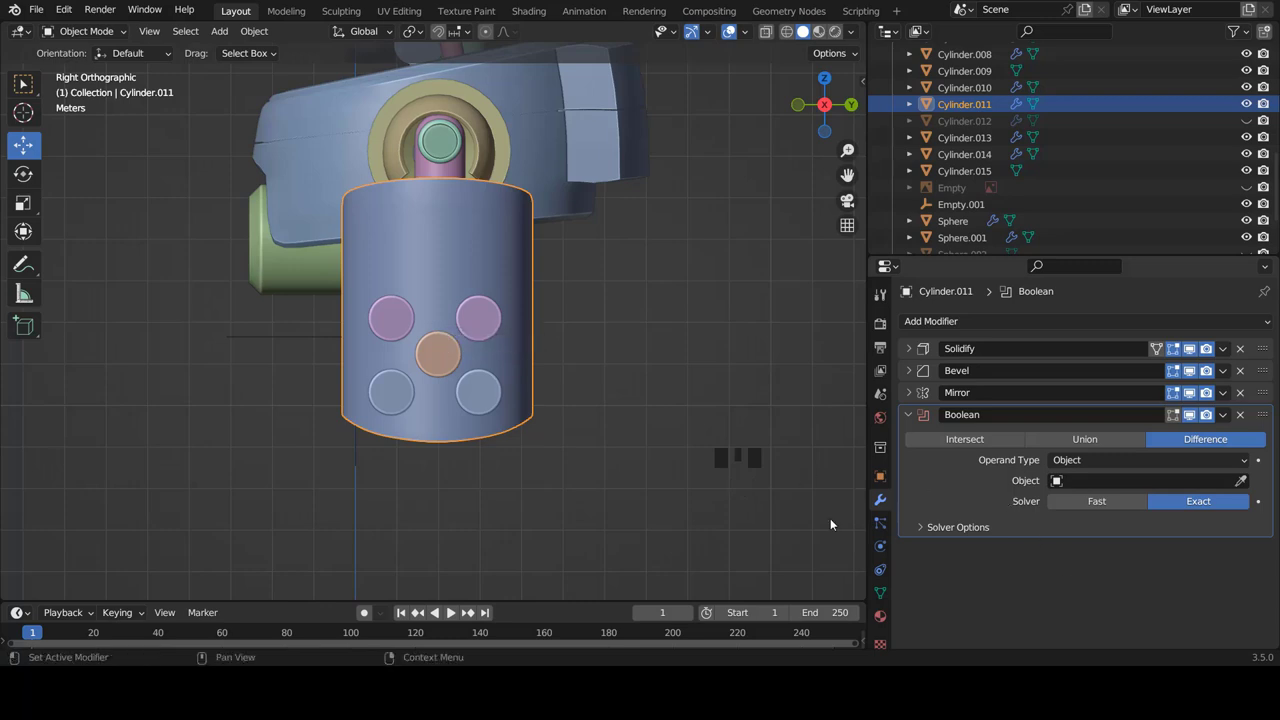
{"action": "left_click_drag", "start_coordinate": [555, 413], "coordinate": [613, 419]}
{"action": "scroll", "scroll_direction": "up", "scroll_amount": 3}
{"action": "right_click", "coordinate": [552, 394]}
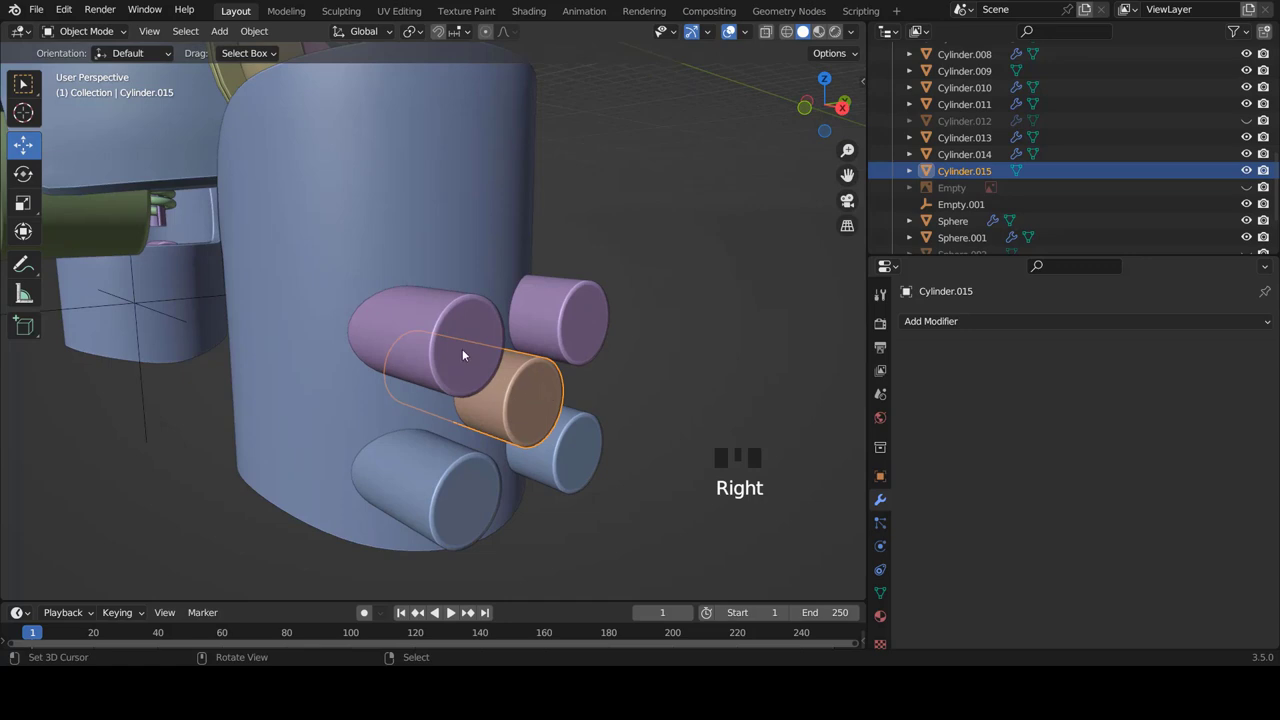
{"action": "right_click", "coordinate": [469, 353]}
{"action": "right_click", "coordinate": [480, 483]}
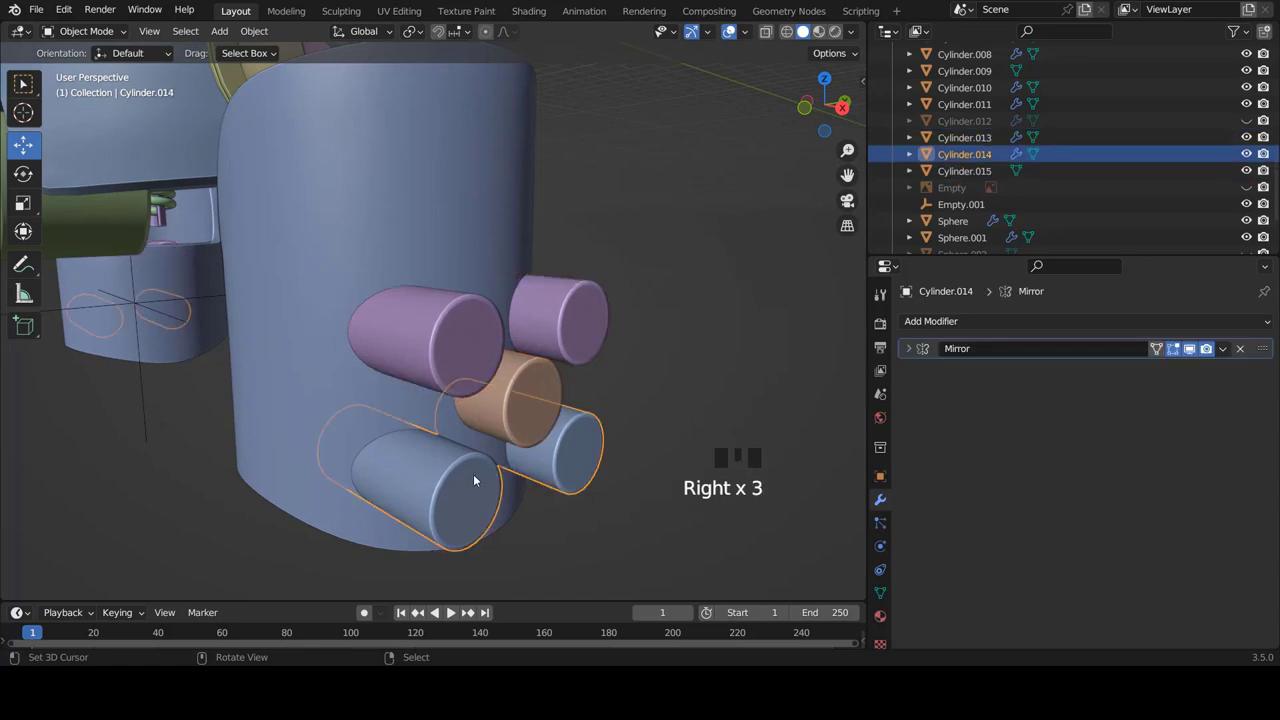
{"action": "left_click_drag", "start_coordinate": [558, 400], "coordinate": [580, 338]}
{"action": "left_click_drag", "start_coordinate": [584, 329], "coordinate": [510, 330]}
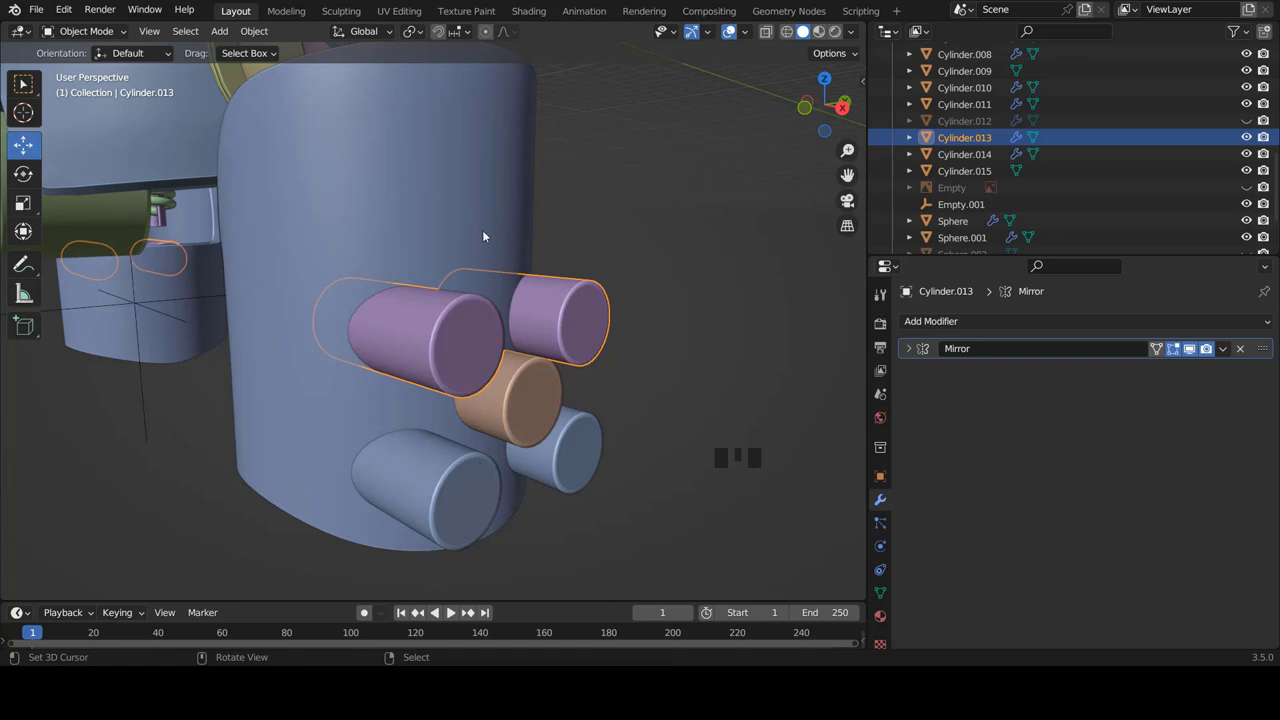
- Apply the Mirror modifiers on the cutter cylinders so both sides get their own cutter geometry
{"action": "right_click", "coordinate": [486, 209]}
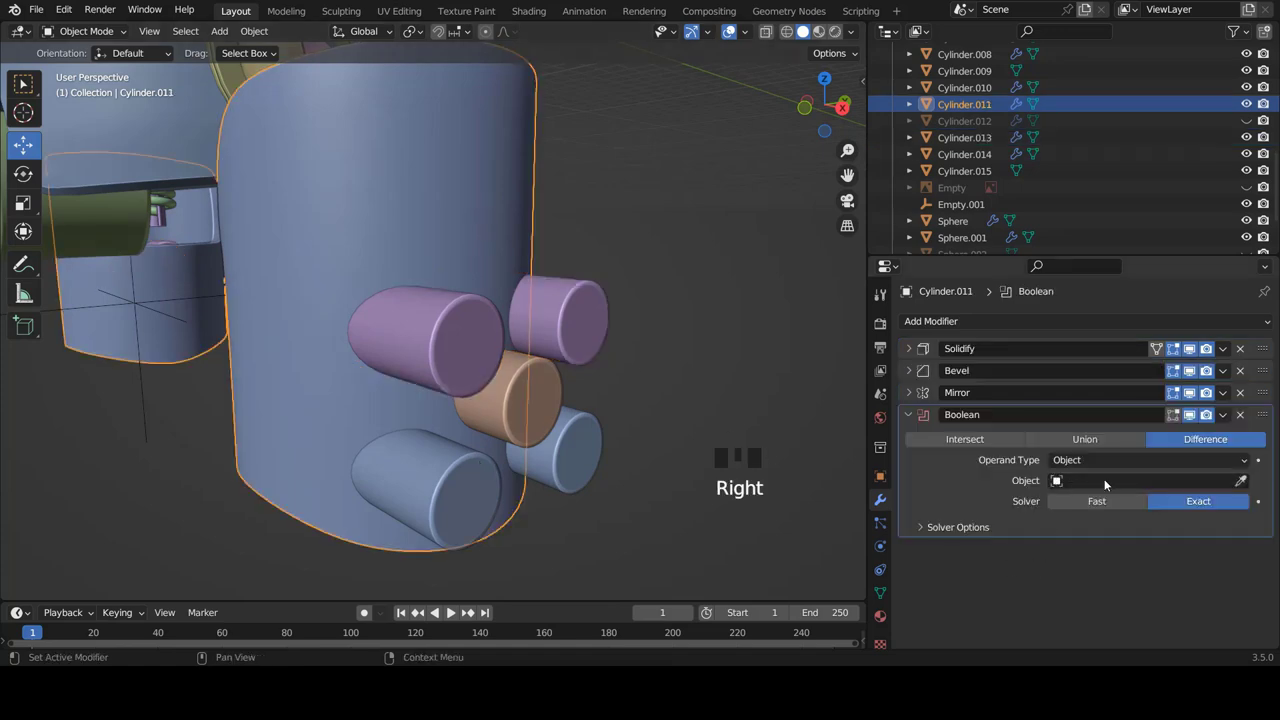
{"action": "left_click", "coordinate": [1245, 482]}
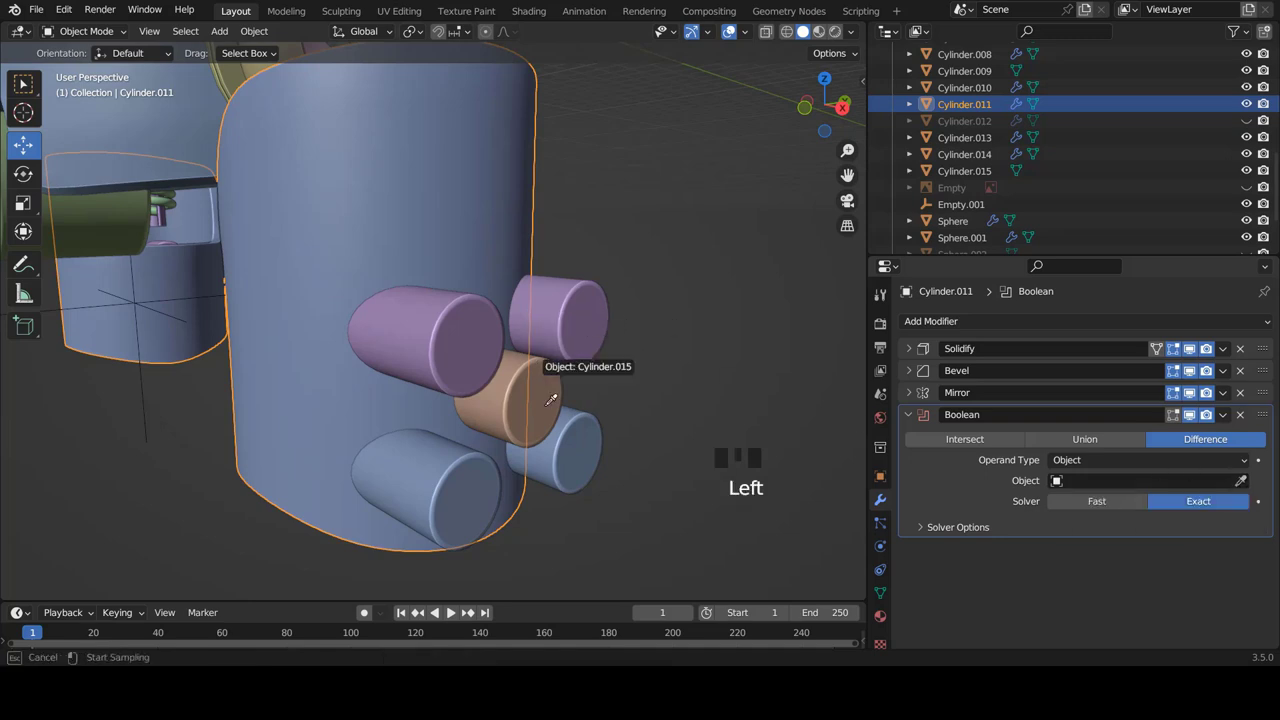
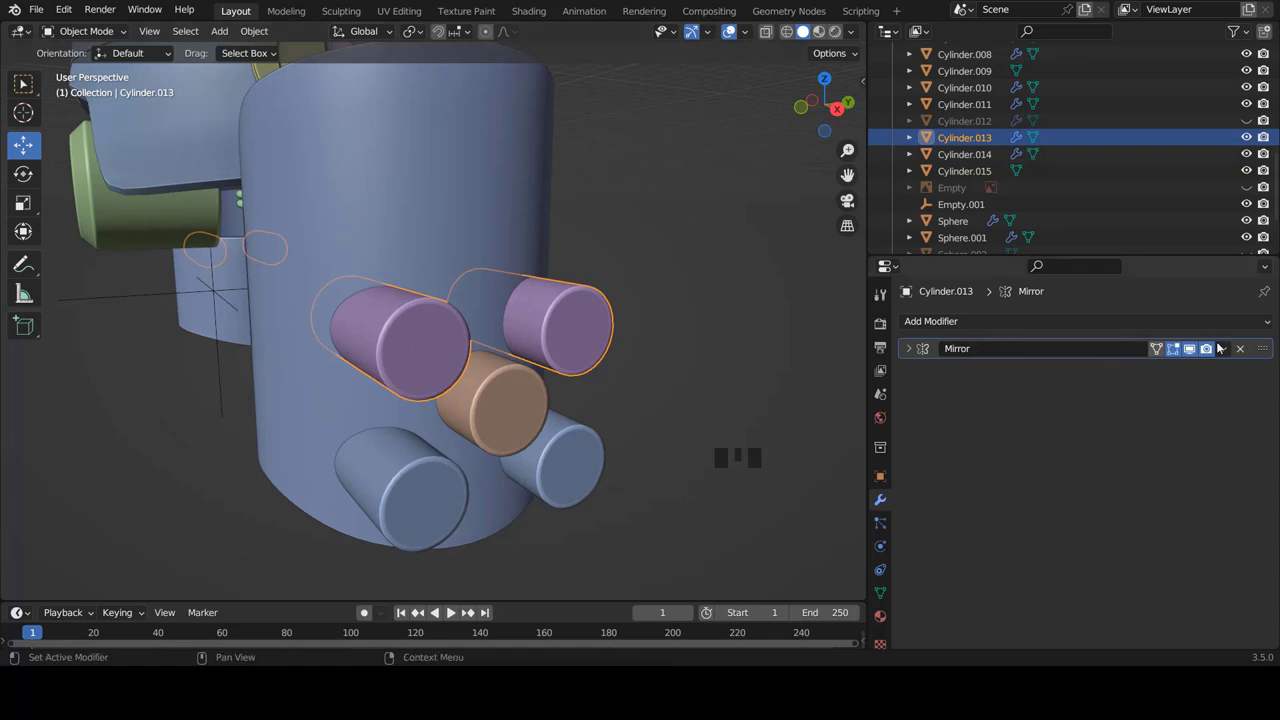
{"action": "left_click_drag", "start_coordinate": [1232, 349], "coordinate": [499, 399]}
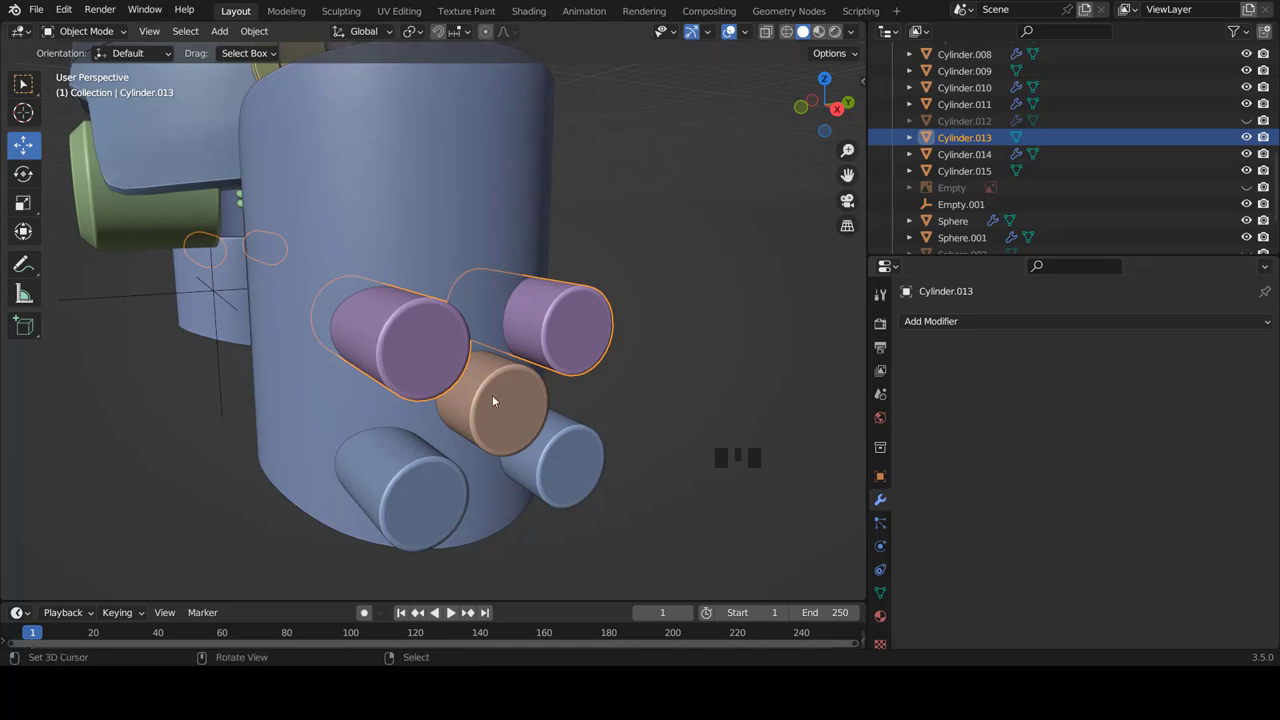
{"action": "right_click", "coordinate": [499, 399]}
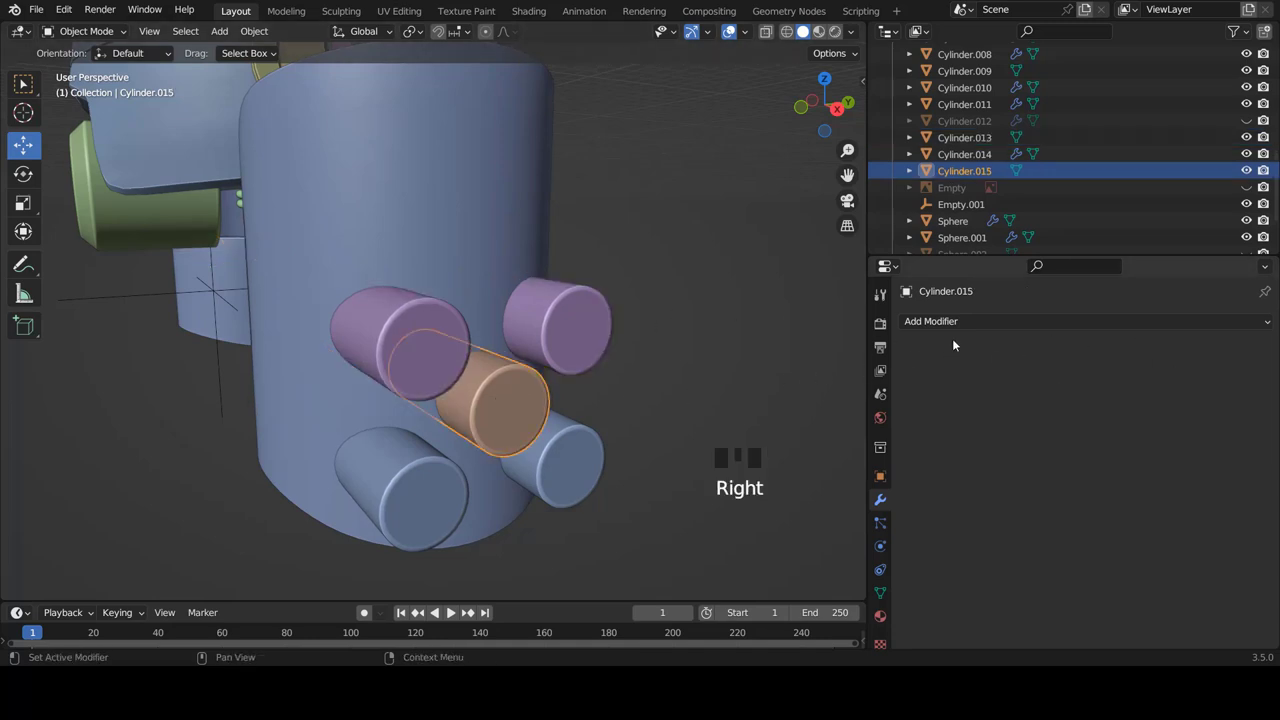
{"action": "right_click", "coordinate": [574, 471]}
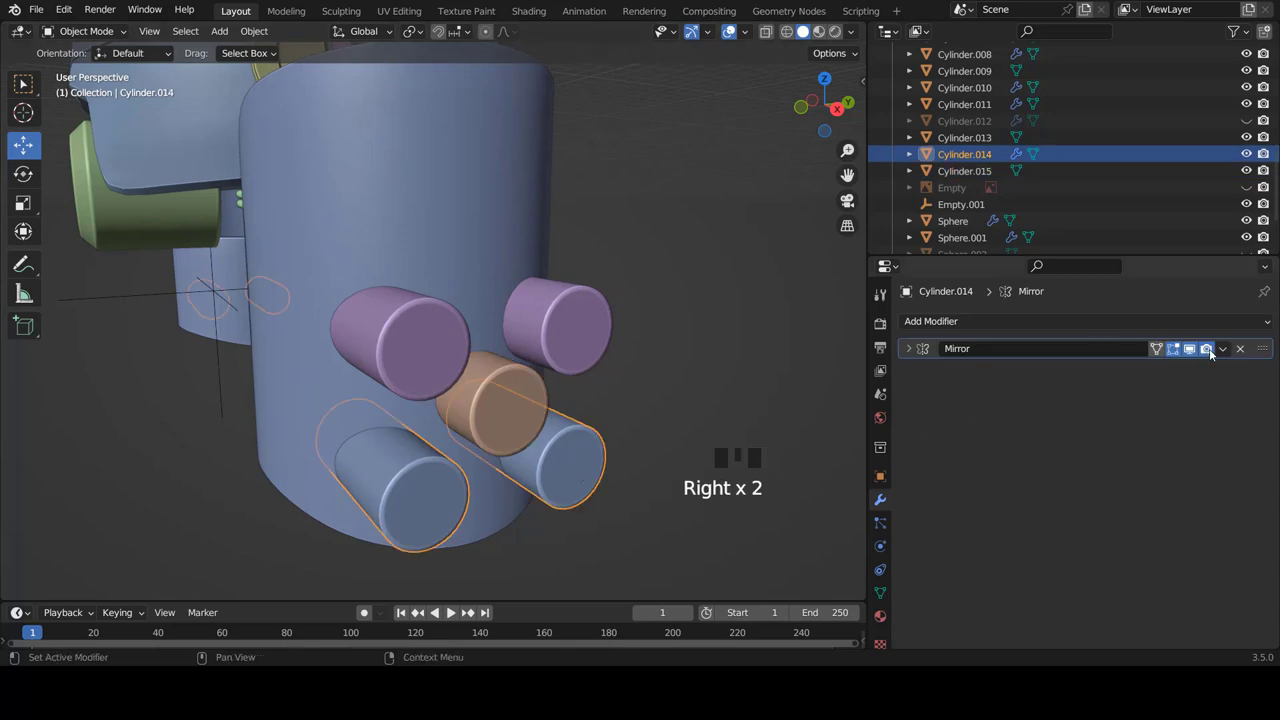
{"action": "left_click_drag", "start_coordinate": [1226, 351], "coordinate": [444, 474]}
{"action": "right_click", "coordinate": [444, 474]}
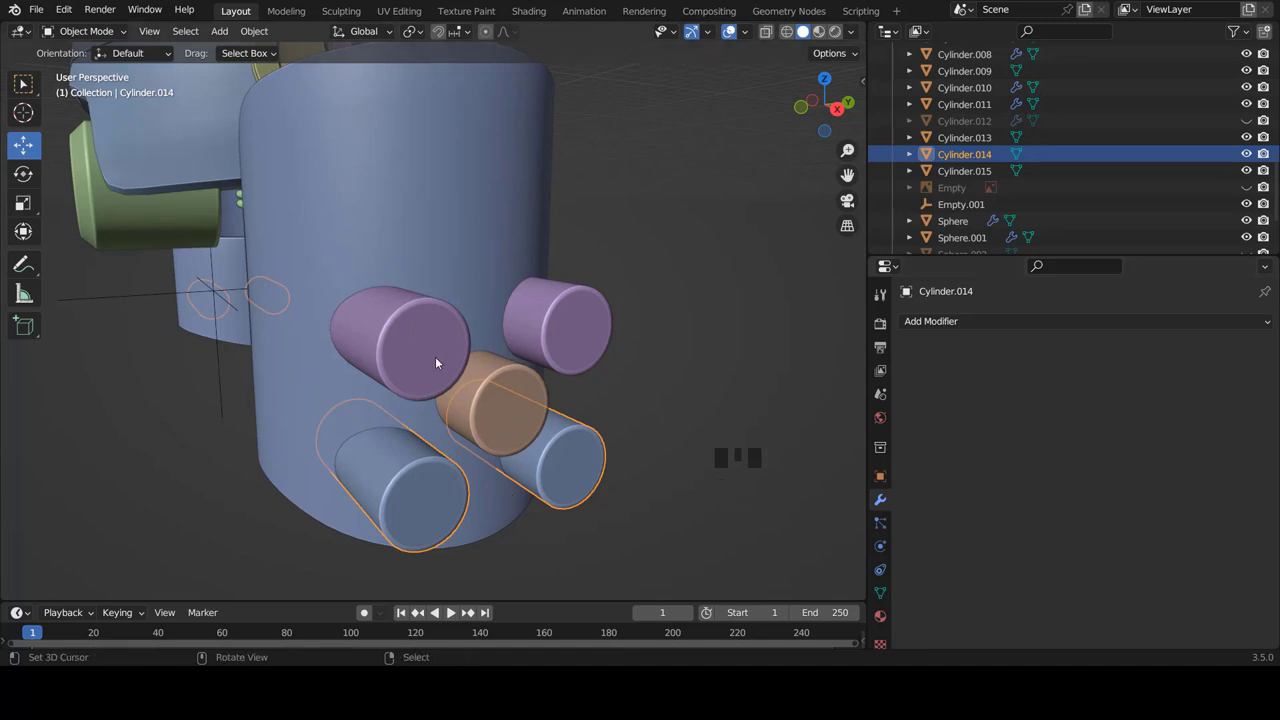
- Select all three cutter cylinders (Cylinder.013, .014, .015) together
{"action": "right_click", "coordinate": [432, 354]}
{"action": "right_click", "coordinate": [516, 412]}
{"action": "right_click", "coordinate": [415, 501]}
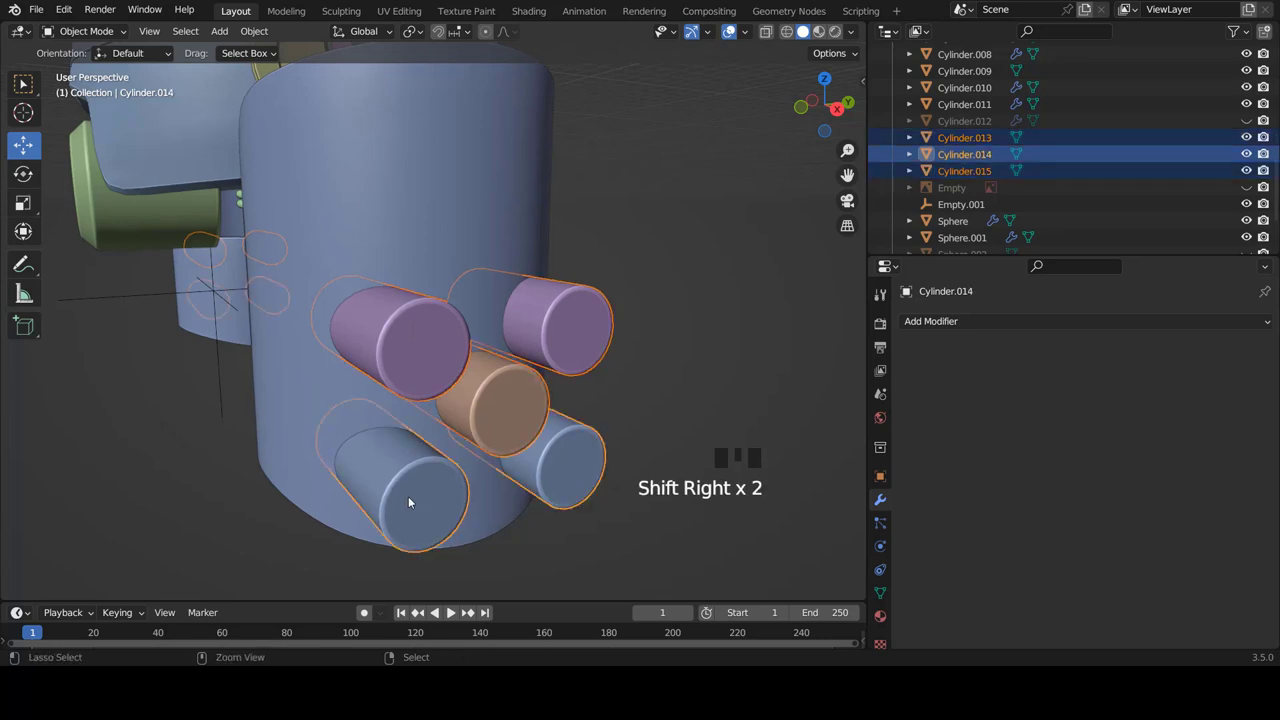
- Join the selected cutter cylinders into a single object with Ctrl+J
{"action": "key", "text": "ctrl+j"}
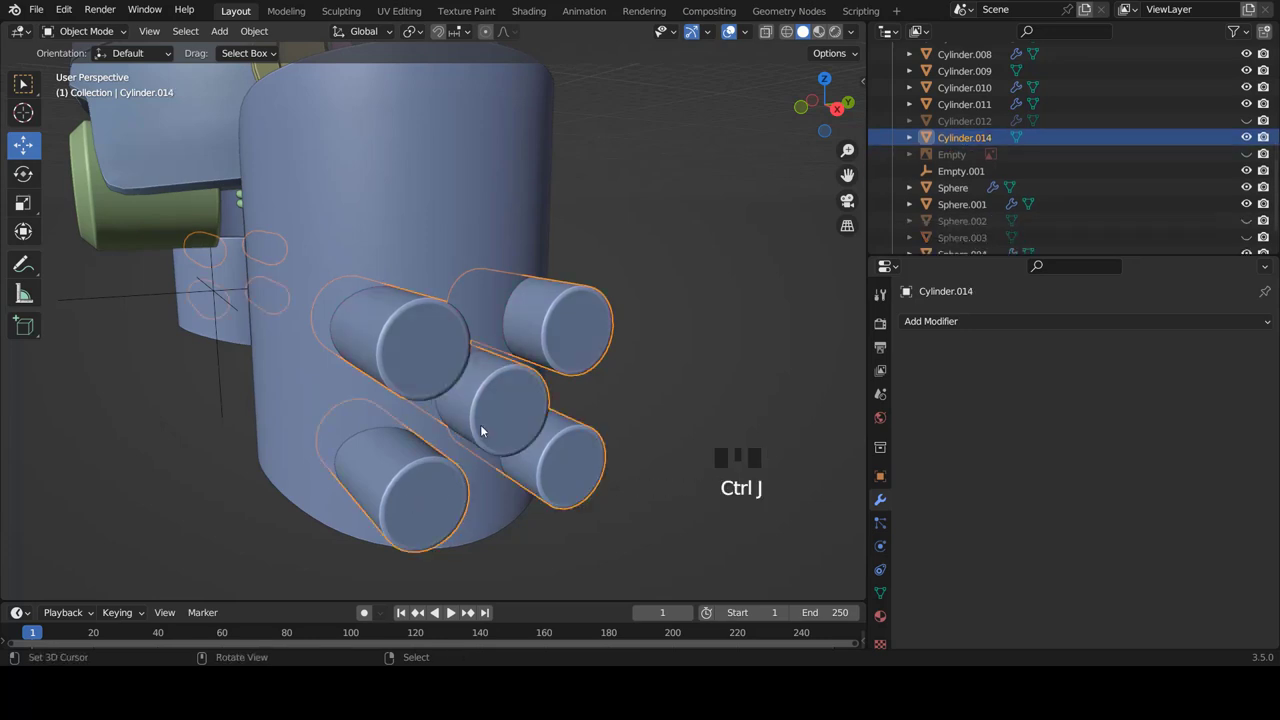
{"action": "scroll", "scroll_direction": "down", "scroll_amount": 3}
{"action": "left_click_drag", "start_coordinate": [500, 392], "coordinate": [462, 330]}
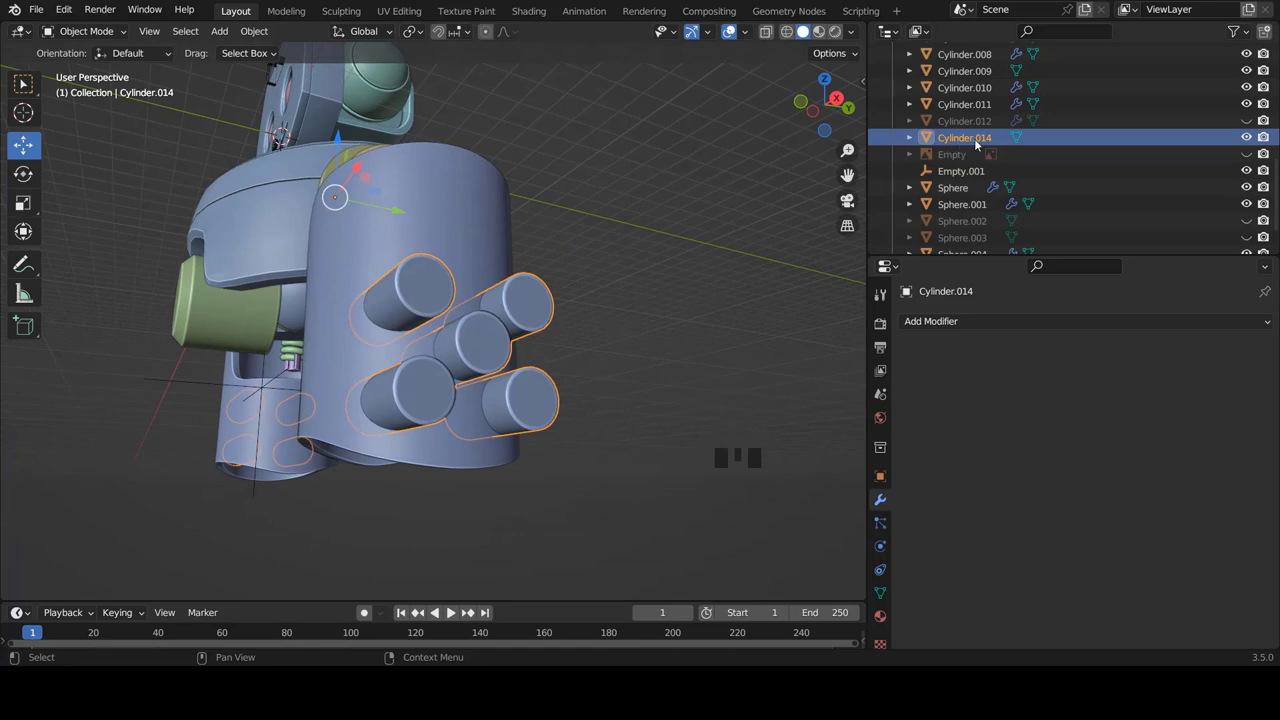
{"action": "left_click_drag", "start_coordinate": [441, 325], "coordinate": [457, 353]}
{"action": "scroll", "scroll_direction": "up", "scroll_amount": 3}
- Set the leg shell Cylinder.011's Boolean Object to the merged cutter Cylinder.014 via the eyedropper
{"action": "right_click", "coordinate": [473, 218]}
{"action": "left_click_drag", "start_coordinate": [399, 413], "coordinate": [321, 395]}
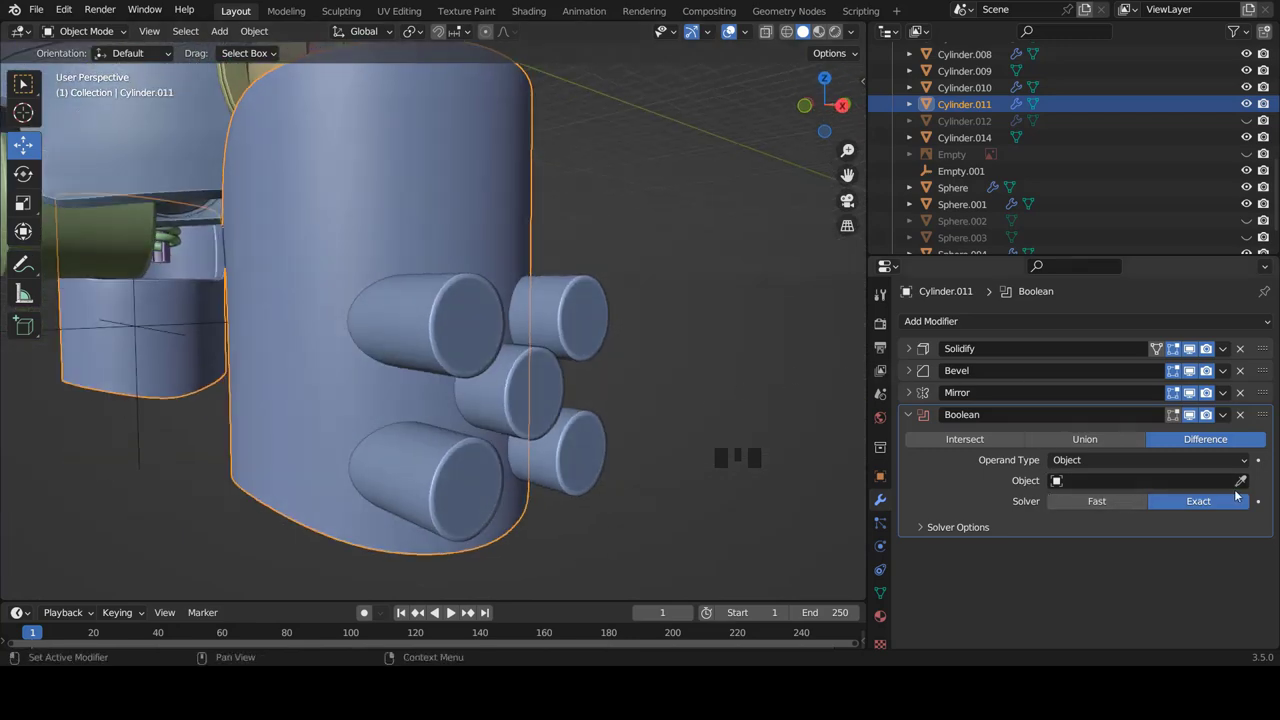
{"action": "left_click", "coordinate": [1247, 484]}
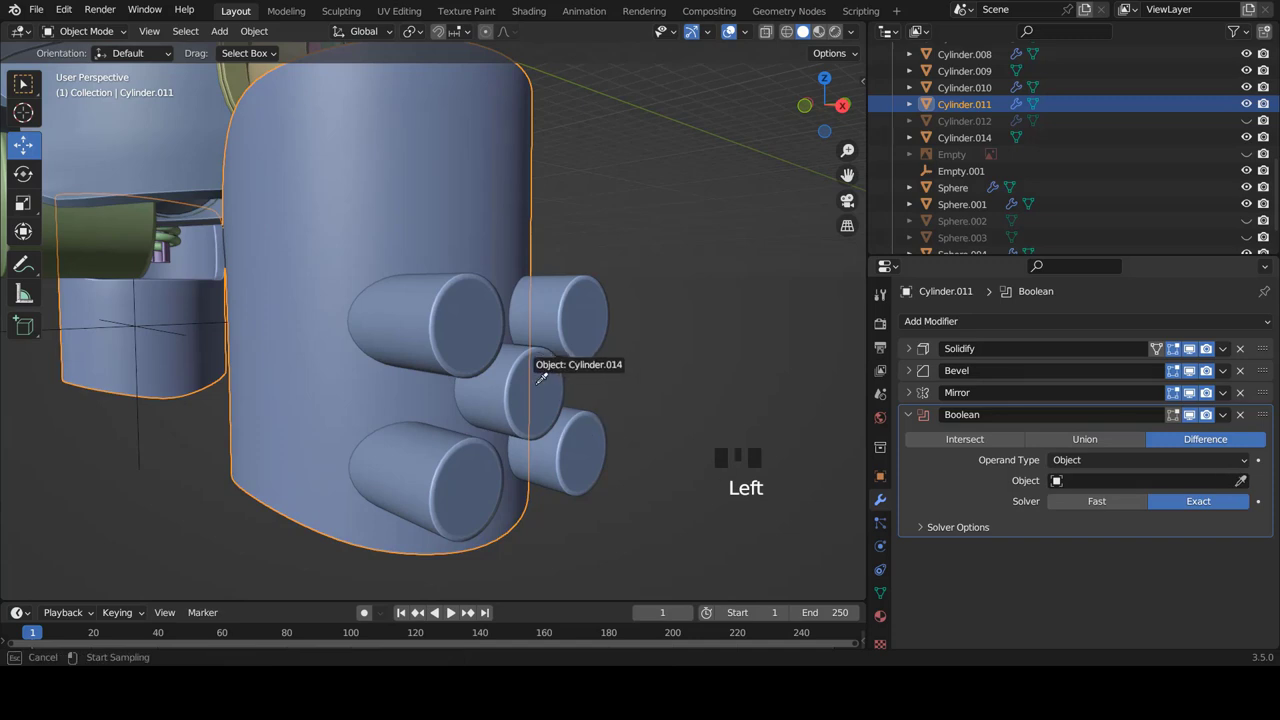
{"action": "scroll", "scroll_direction": "down", "scroll_amount": 3}
{"action": "left_click_drag", "start_coordinate": [509, 402], "coordinate": [516, 387]}
{"action": "right_click", "coordinate": [516, 387]}
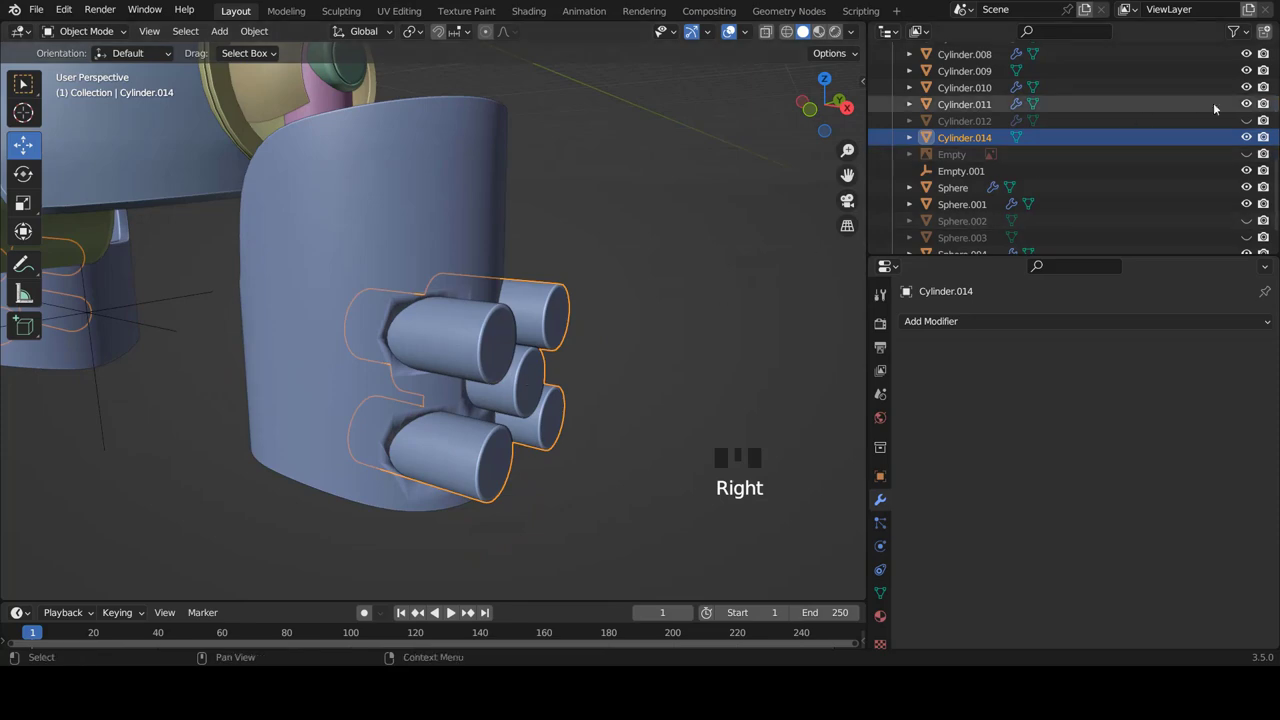
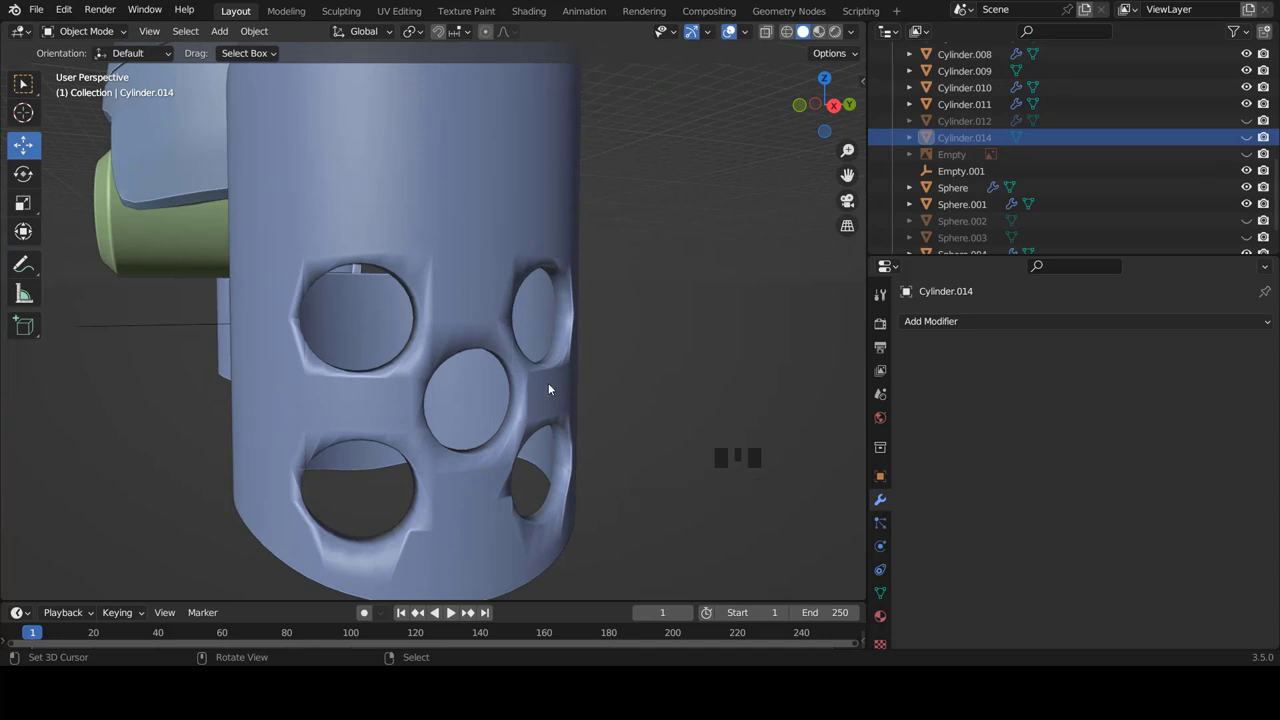
- Move the leg shell's Boolean modifier above Bevel so the holes get rounded edges
{"action": "right_click", "coordinate": [554, 388]}
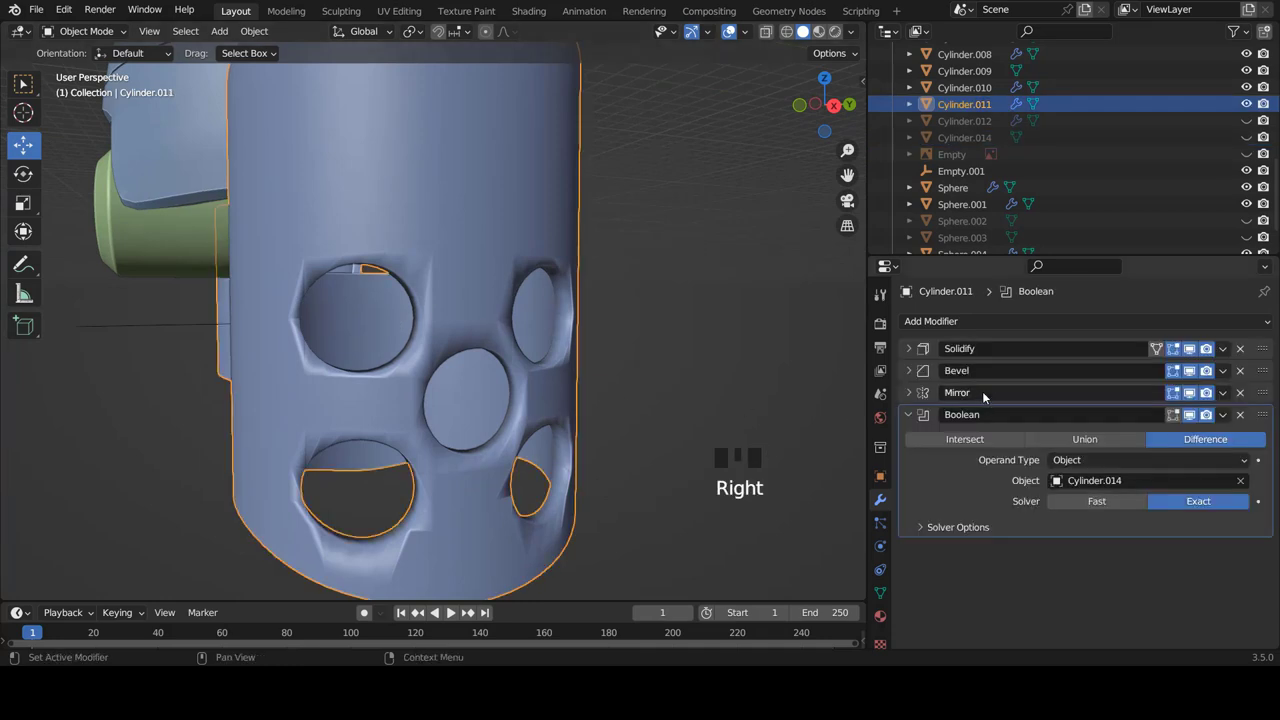
{"action": "left_click_drag", "start_coordinate": [914, 418], "coordinate": [1263, 371]}
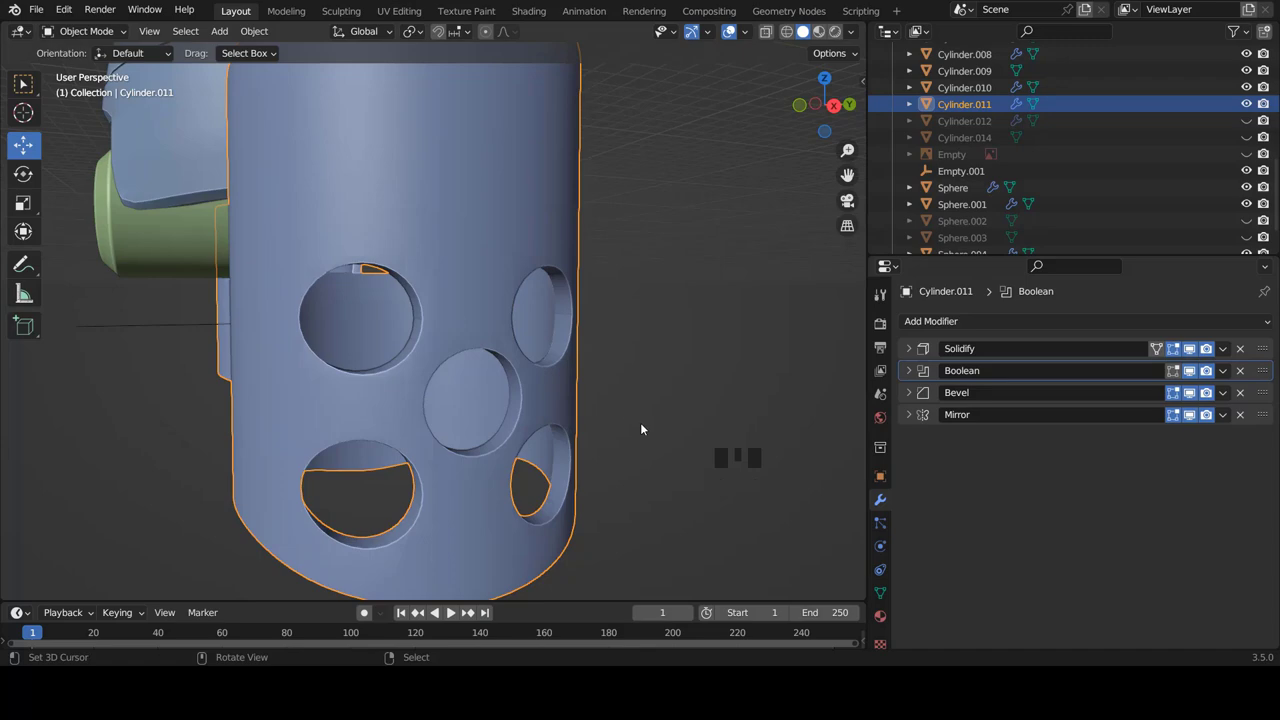
{"action": "left_click_drag", "start_coordinate": [614, 419], "coordinate": [181, 325]}
{"action": "scroll", "scroll_direction": "down", "scroll_amount": 3}
{"action": "key", "text": "KP_1"}
- Orbit to check both leg shells' holes, then return to front orthographic view
{"action": "scroll", "scroll_direction": "down", "scroll_amount": 3}
{"action": "scroll", "scroll_direction": "down", "scroll_amount": 3}
{"action": "left_click_drag", "start_coordinate": [590, 359], "coordinate": [472, 419]}
{"action": "scroll", "scroll_direction": "up", "scroll_amount": 3}
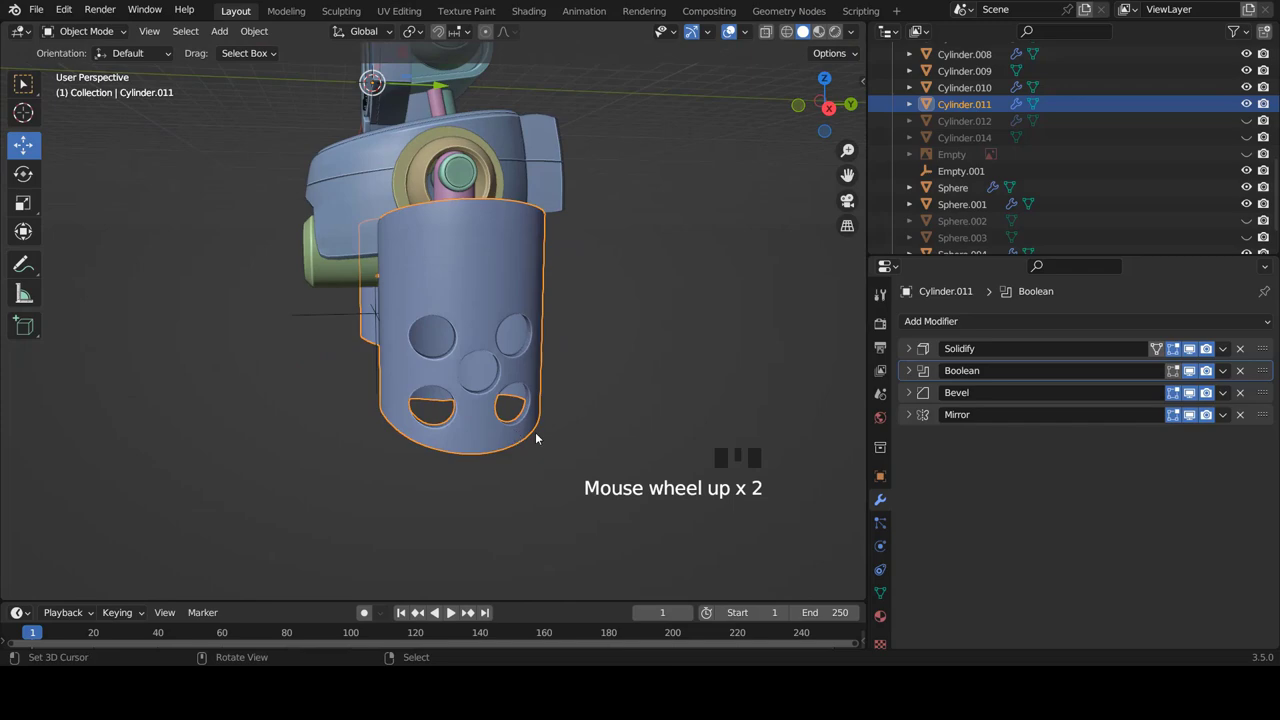
{"action": "left_click_drag", "start_coordinate": [542, 420], "coordinate": [540, 413]}
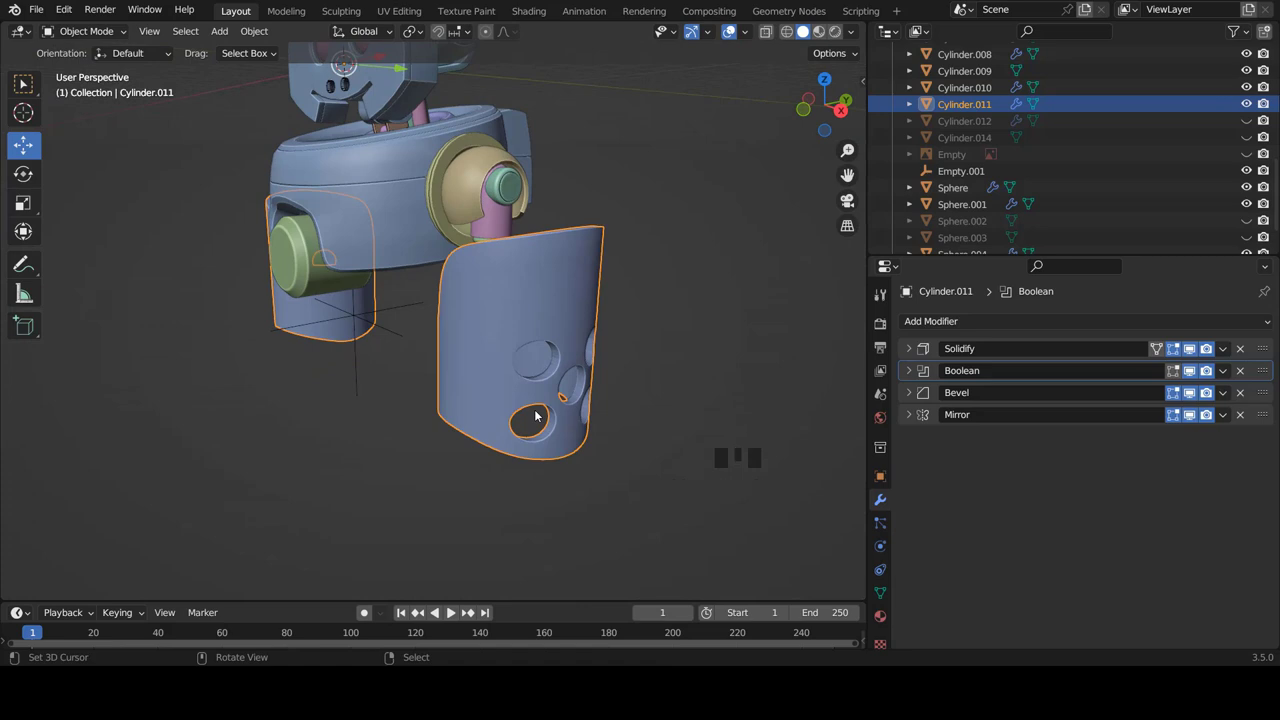
{"action": "key", "text": "KP_1"}
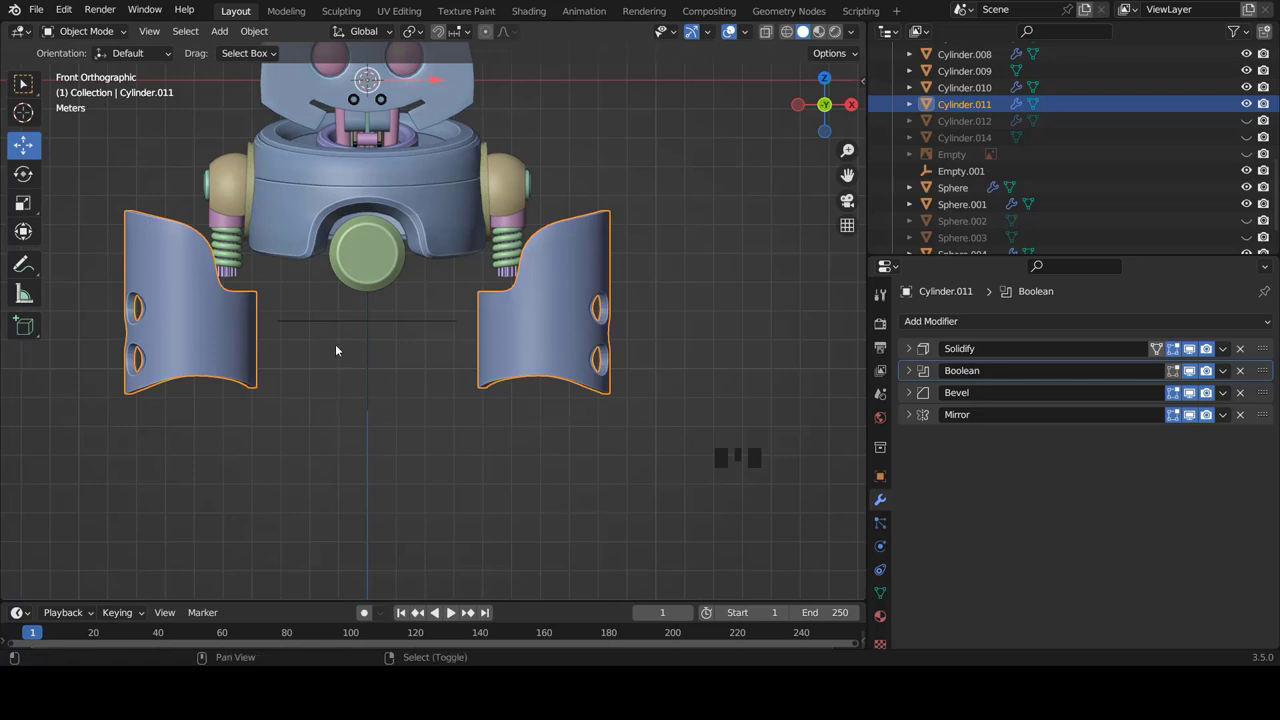
- Add a new cylinder, isolate it, and give it an edge loop near the top plus an inset end face
{"action": "key", "text": "shift+a"}
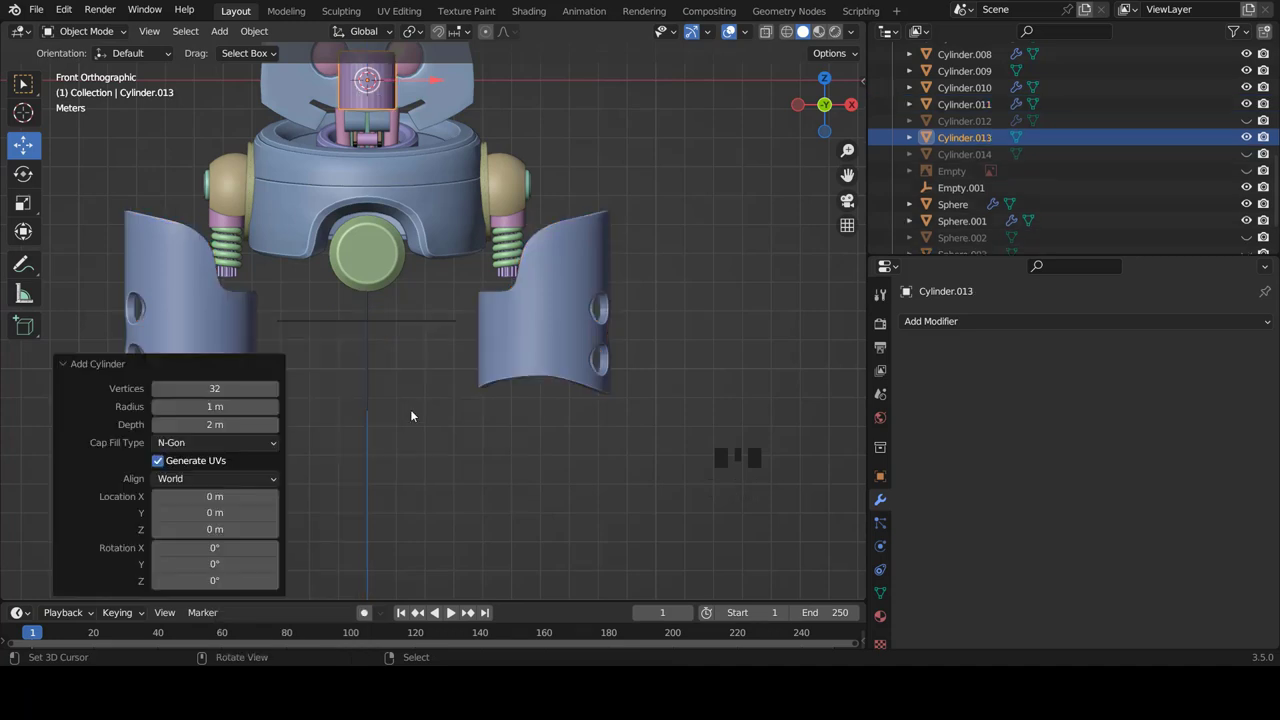
{"action": "scroll", "scroll_direction": "up", "scroll_amount": 3}
{"action": "key", "text": "KP_Divide"}
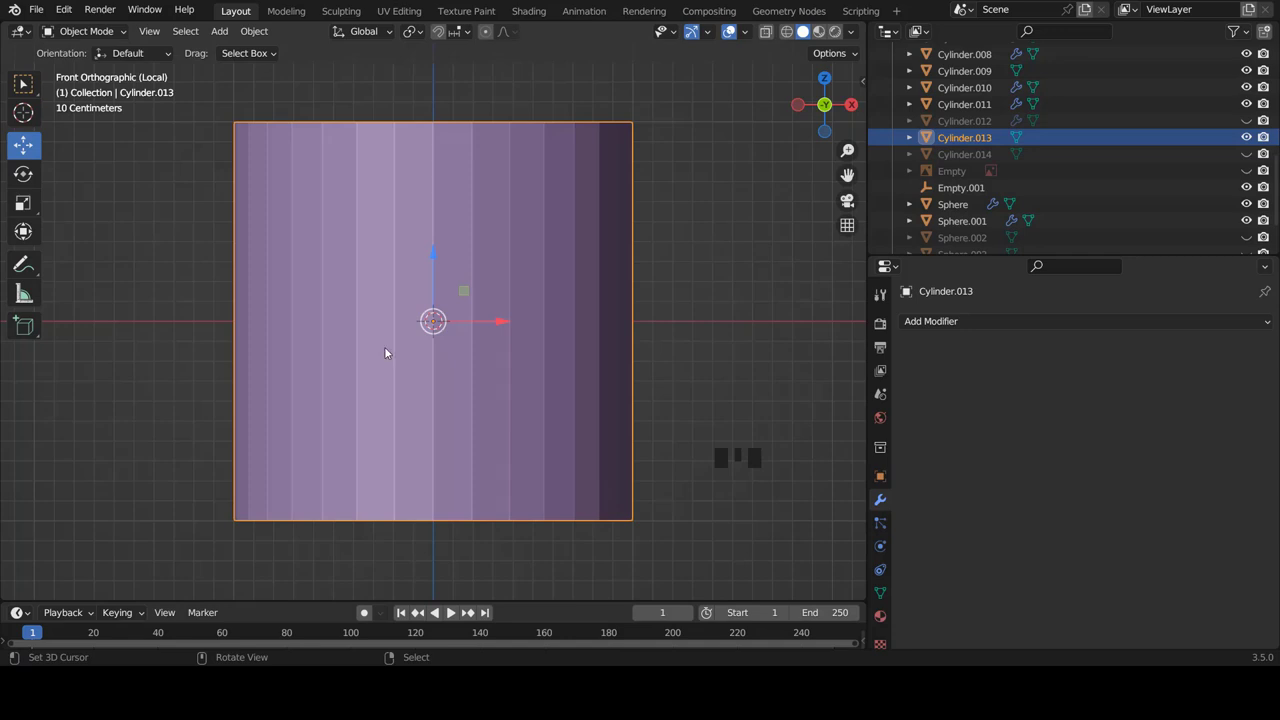
{"action": "key", "text": "Tab"}
{"action": "key", "text": "ctrl+r"}
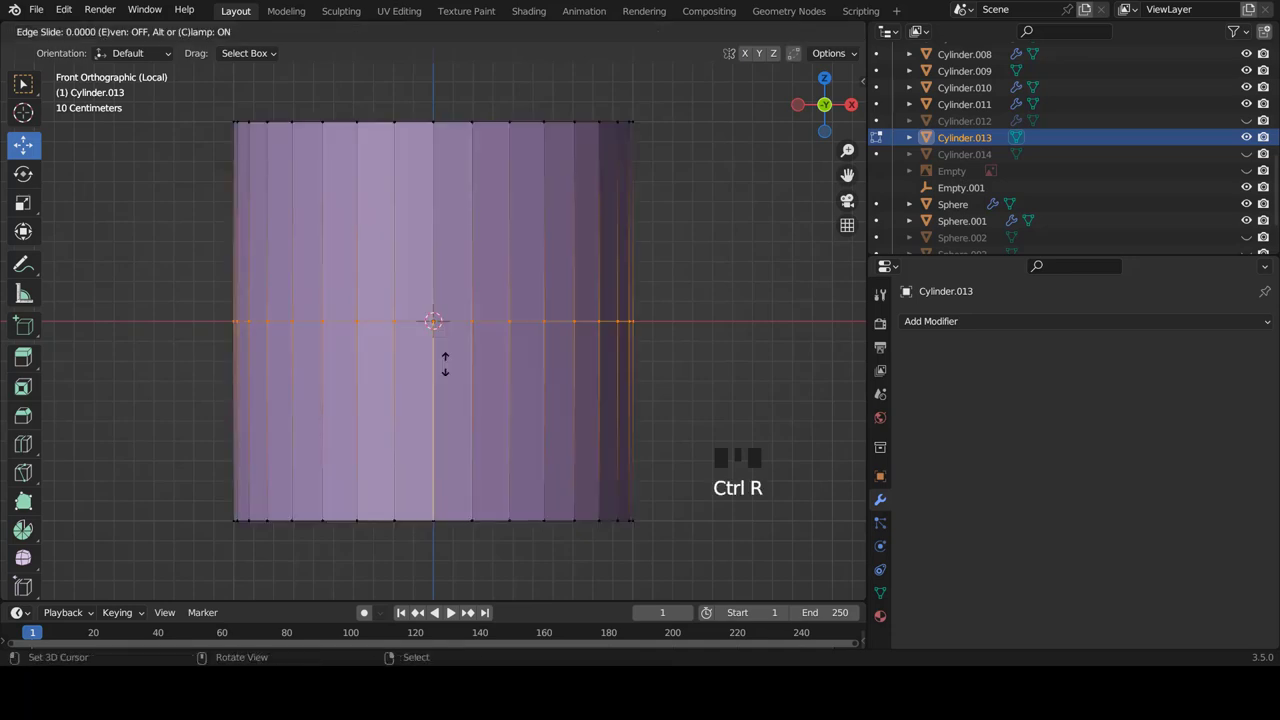
{"action": "key", "text": "ctrl+r"}
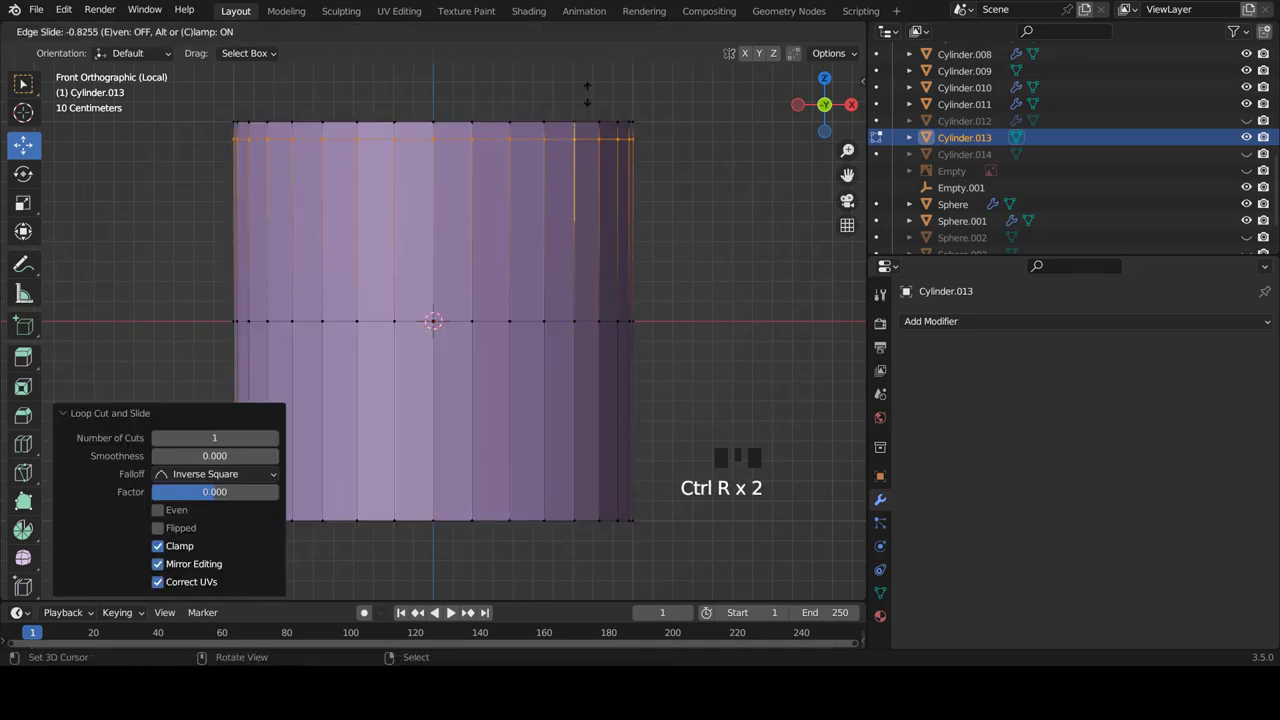
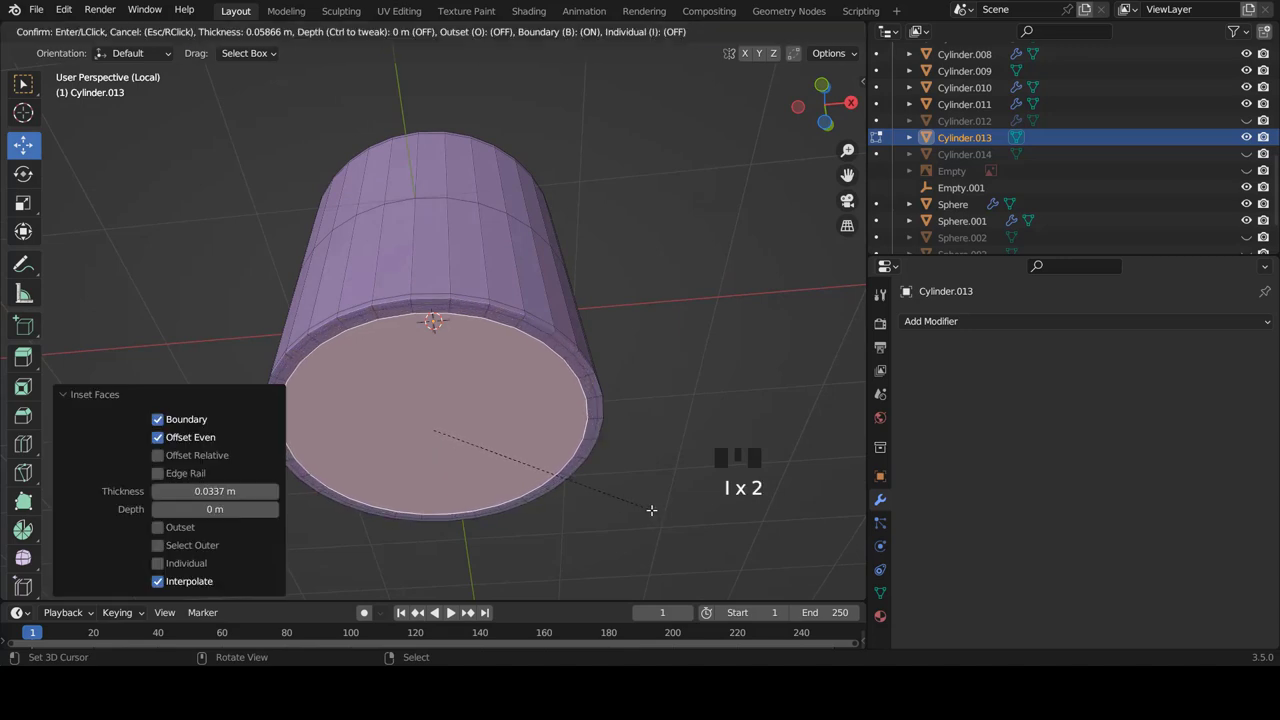
{"action": "key", "text": "i"}
{"action": "key", "text": "Tab"}
- Smooth-shade the new cylinder, leave local view and reopen it for mesh editing
{"action": "scroll", "scroll_direction": "down", "scroll_amount": 3}
{"action": "left_click_drag", "start_coordinate": [495, 249], "coordinate": [484, 334]}
{"action": "key", "text": "w"}
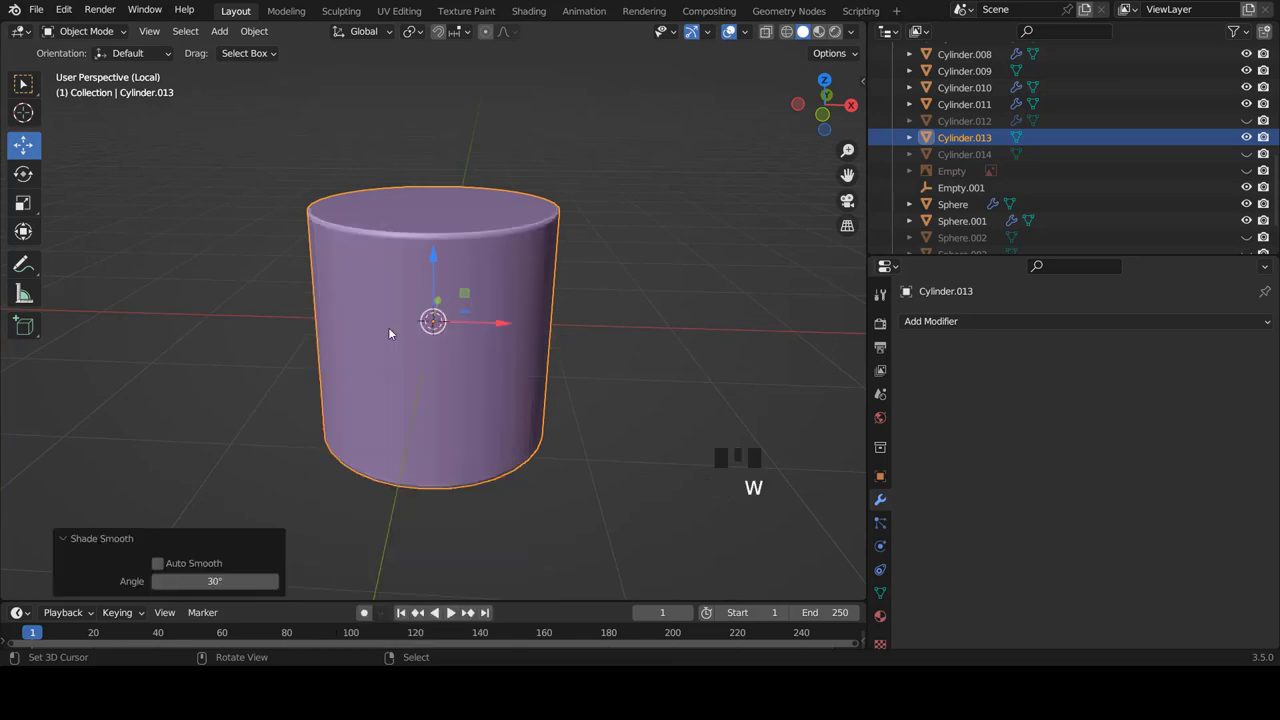
{"action": "left_click_drag", "start_coordinate": [475, 205], "coordinate": [358, 183]}
{"action": "key", "text": "KP_Divide"}
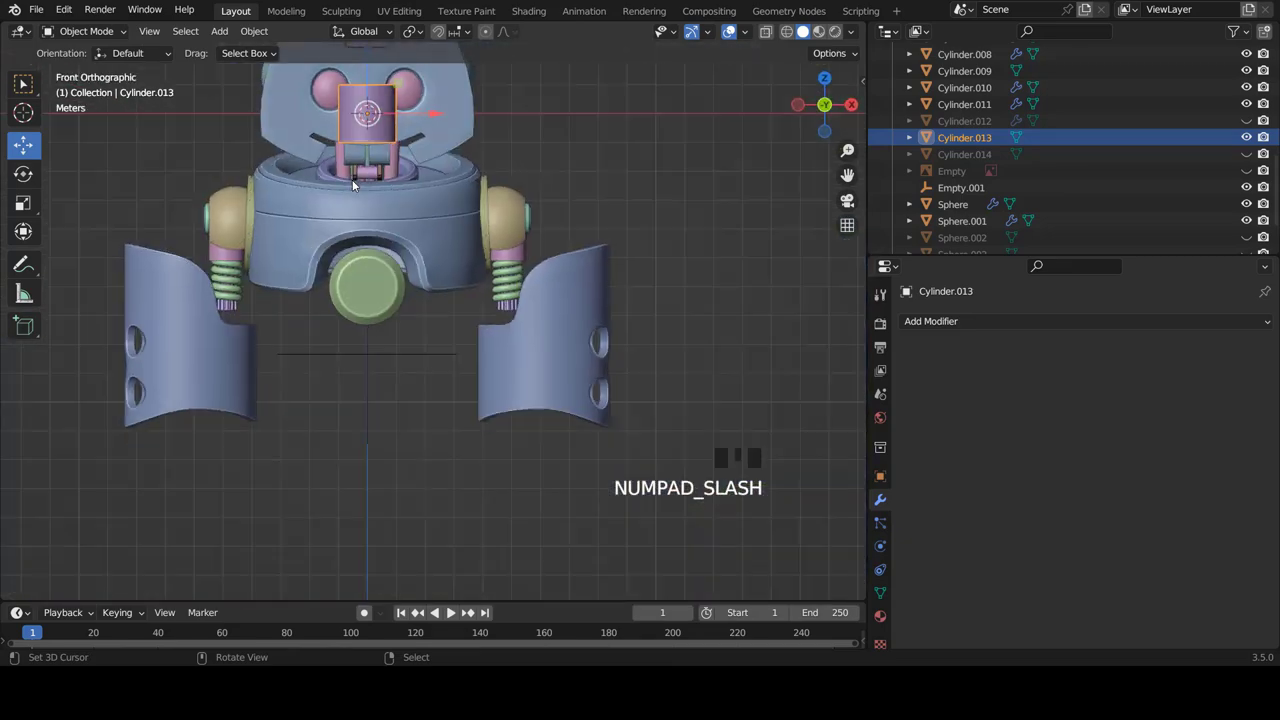
{"action": "key", "text": "Tab"}
- Select the whole cylinder mesh, move it down into the right leg shell and scale it up to fill the leg
{"action": "key", "text": "a"}
{"action": "key", "text": "a"}
{"action": "scroll", "scroll_direction": "up", "scroll_amount": 3}
{"action": "scroll", "scroll_direction": "up", "scroll_amount": 3}
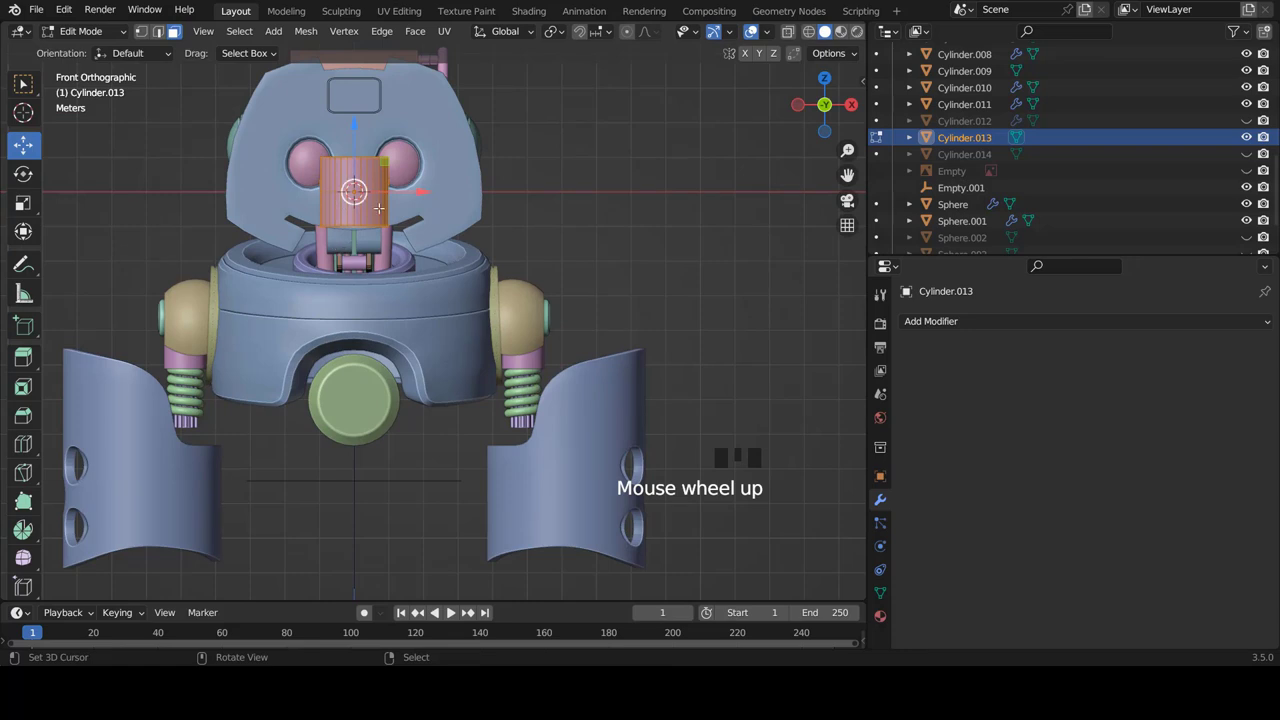
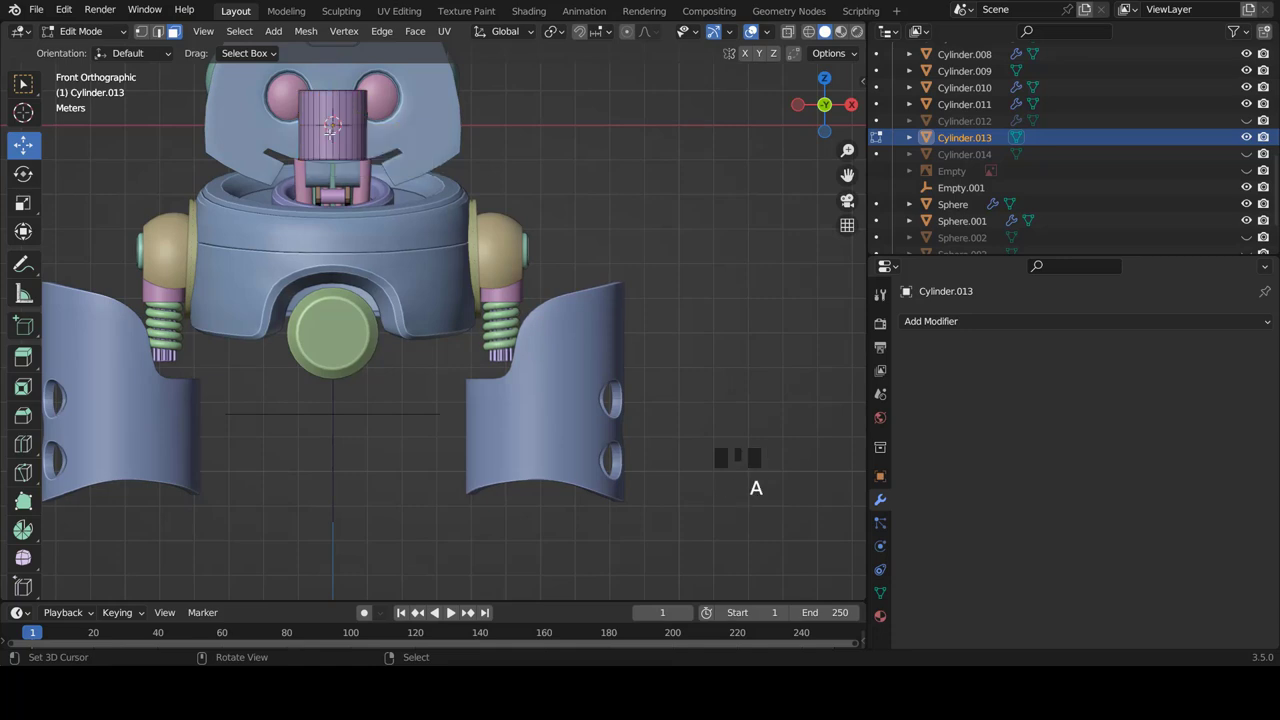
{"action": "key", "text": "a"}
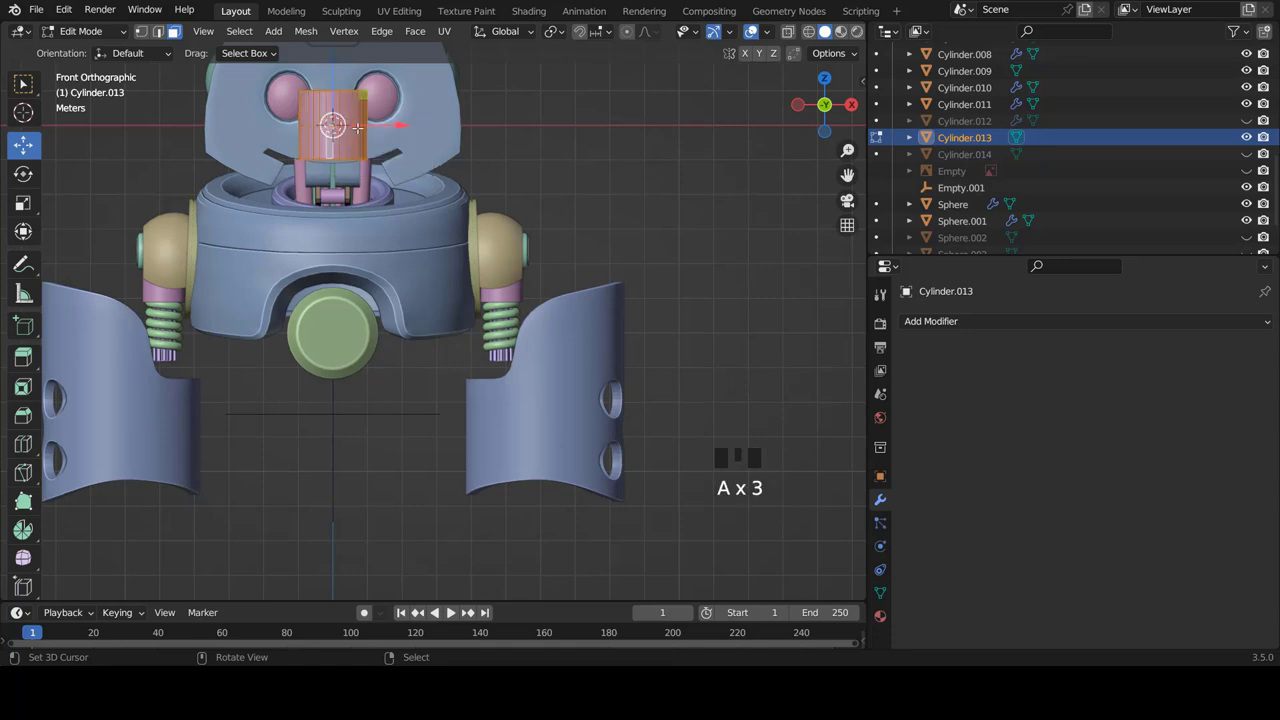
{"action": "key", "text": "g"}
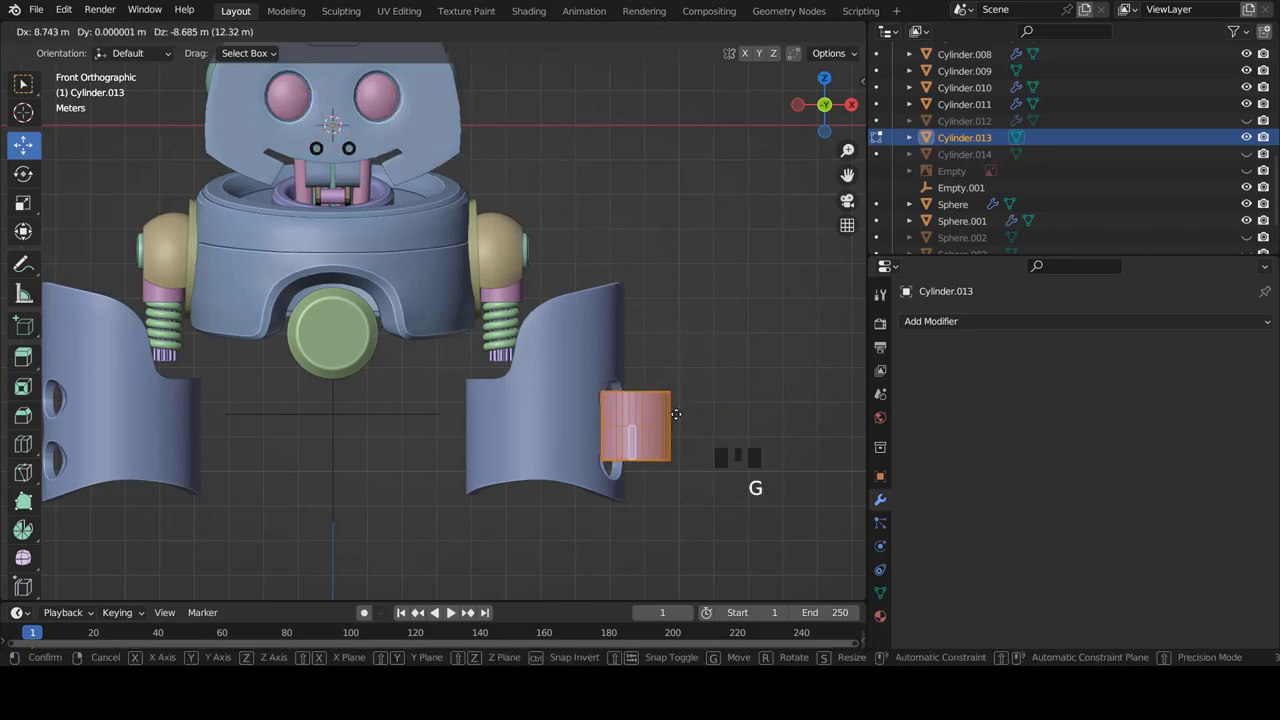
{"action": "scroll", "scroll_direction": "down", "scroll_amount": 3}
{"action": "scroll", "scroll_direction": "up", "scroll_amount": 3}
{"action": "key", "text": "s"}
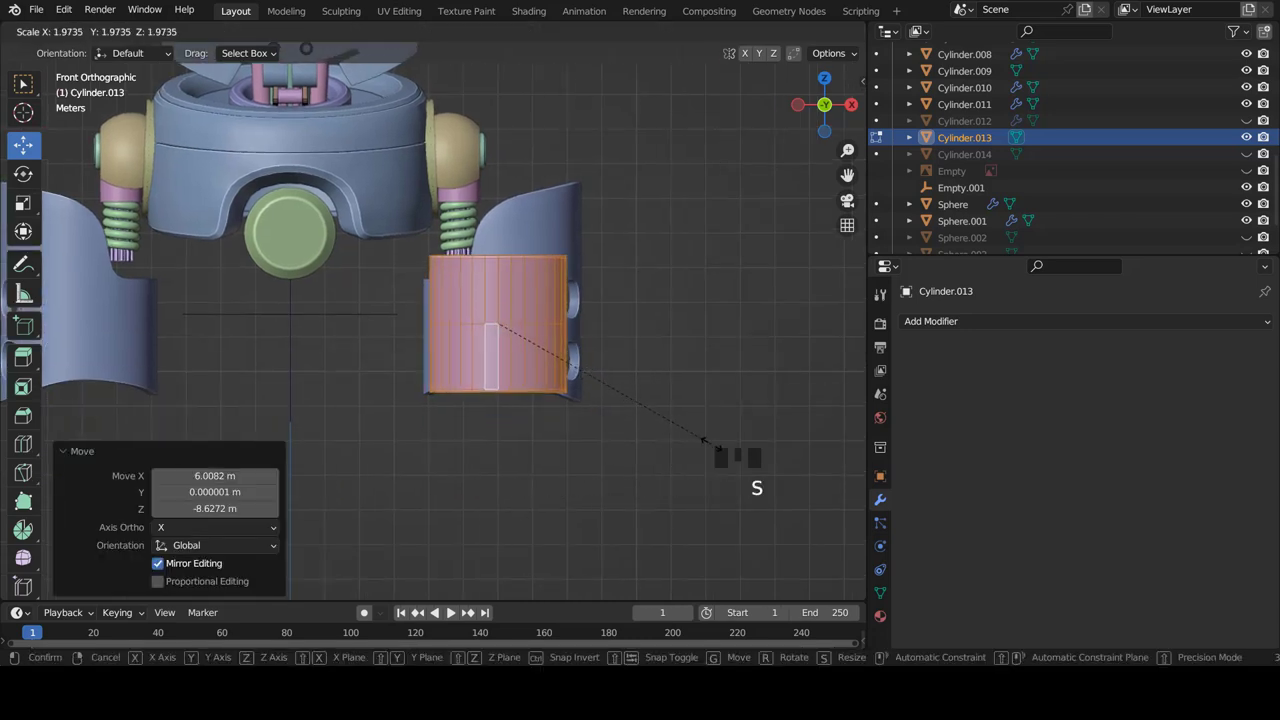
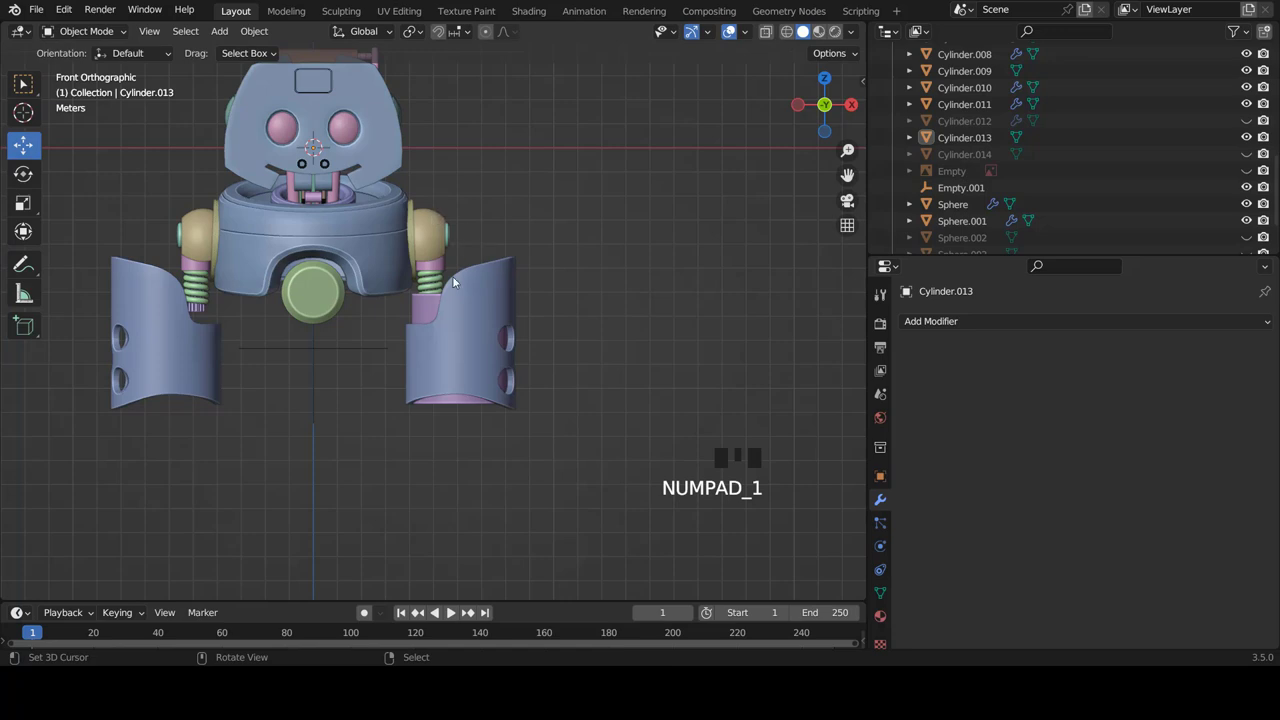
- Inspect the right leg, selecting the leg shell and the pink cylinder inside it
{"action": "scroll", "scroll_direction": "up", "scroll_amount": 3}
{"action": "scroll", "scroll_direction": "down", "scroll_amount": 3}
{"action": "scroll", "scroll_direction": "up", "scroll_amount": 3}
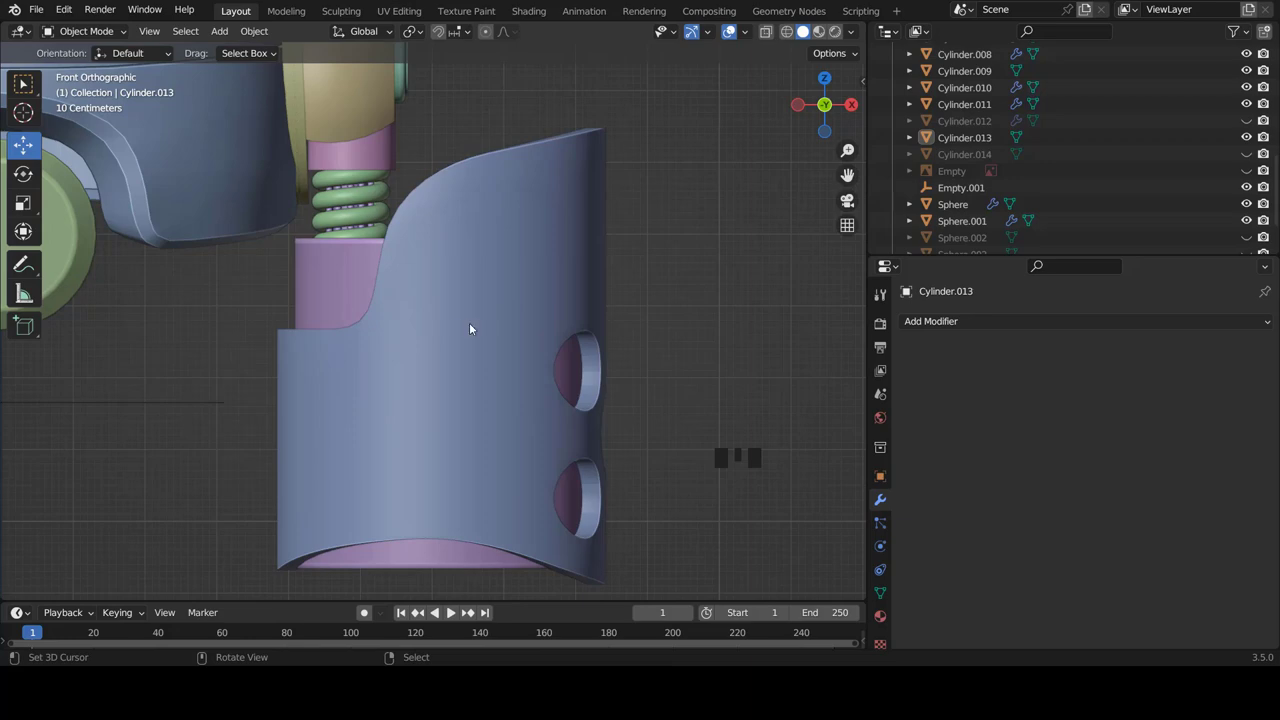
{"action": "right_click", "coordinate": [477, 327]}
{"action": "scroll", "scroll_direction": "down", "scroll_amount": 3}
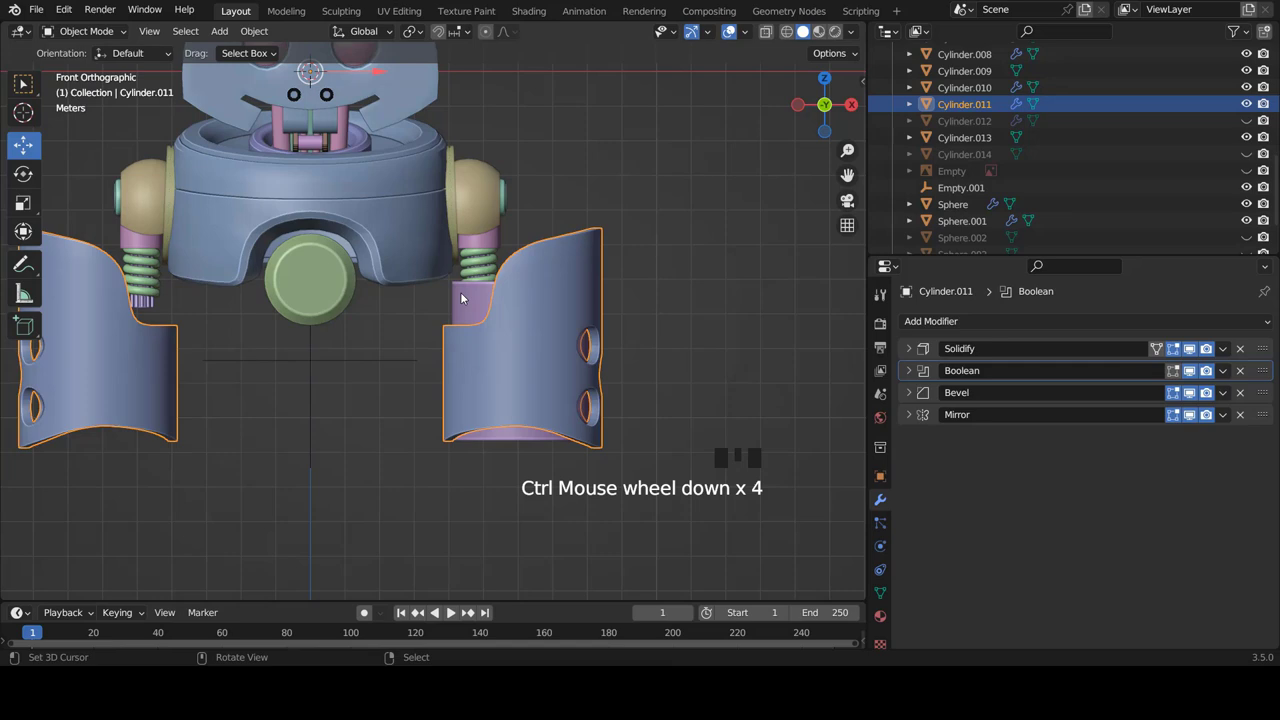
{"action": "scroll", "scroll_direction": "up", "scroll_amount": 3}
{"action": "scroll", "scroll_direction": "down", "scroll_amount": 3}
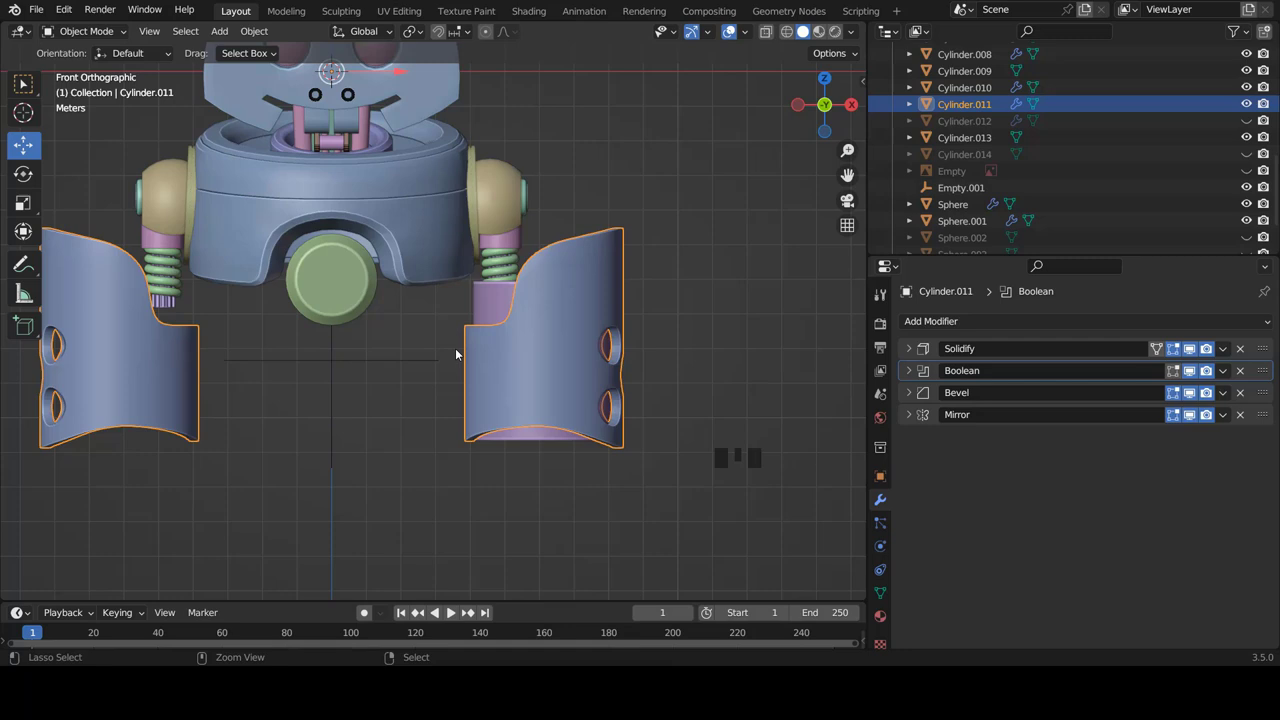
{"action": "scroll", "scroll_direction": "up", "scroll_amount": 3}
{"action": "right_click", "coordinate": [439, 291]}
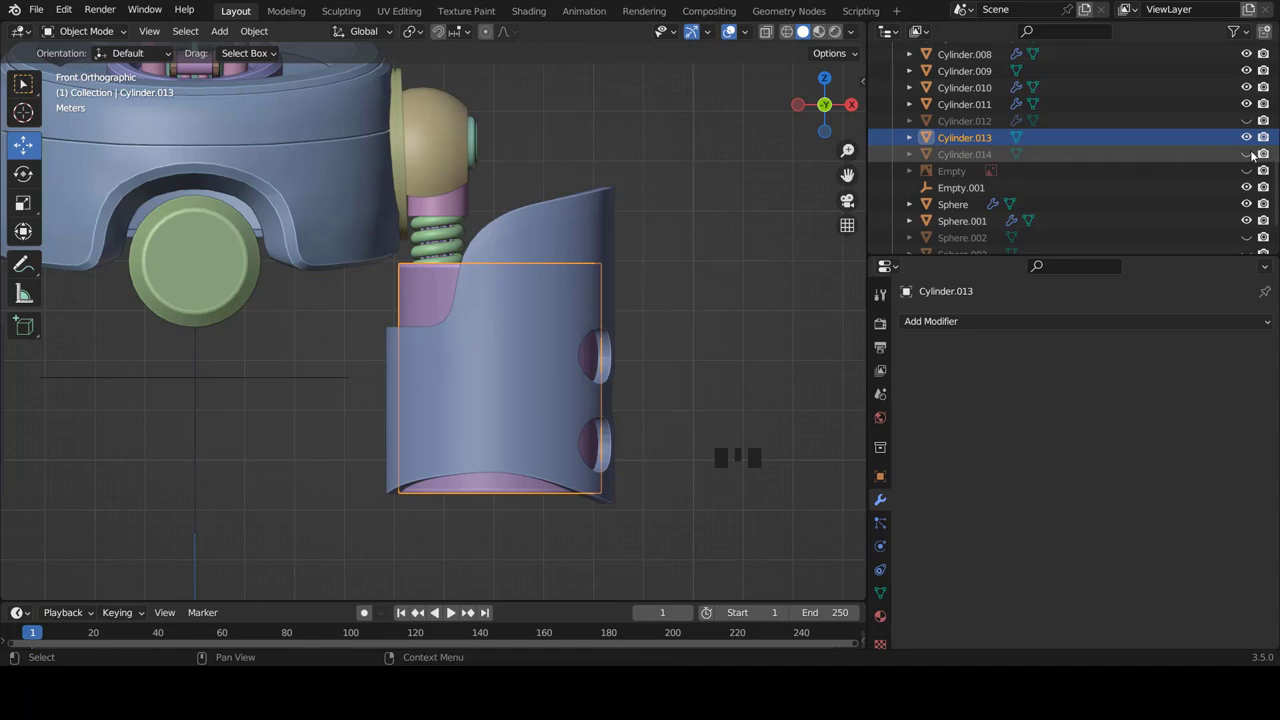
- Unhide the peg cylinders Cylinder.014 and select them with the leg shell and inner cylinder
{"action": "left_click", "coordinate": [1249, 156]}
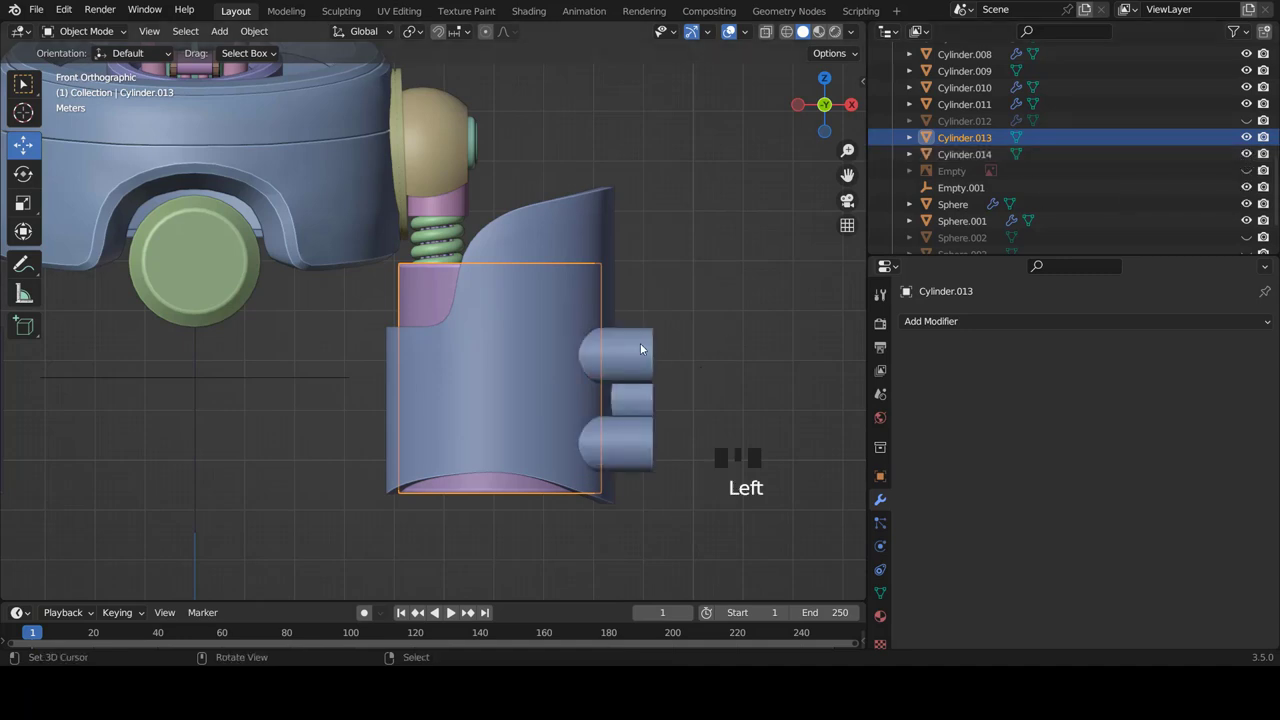
{"action": "right_click", "coordinate": [644, 348]}
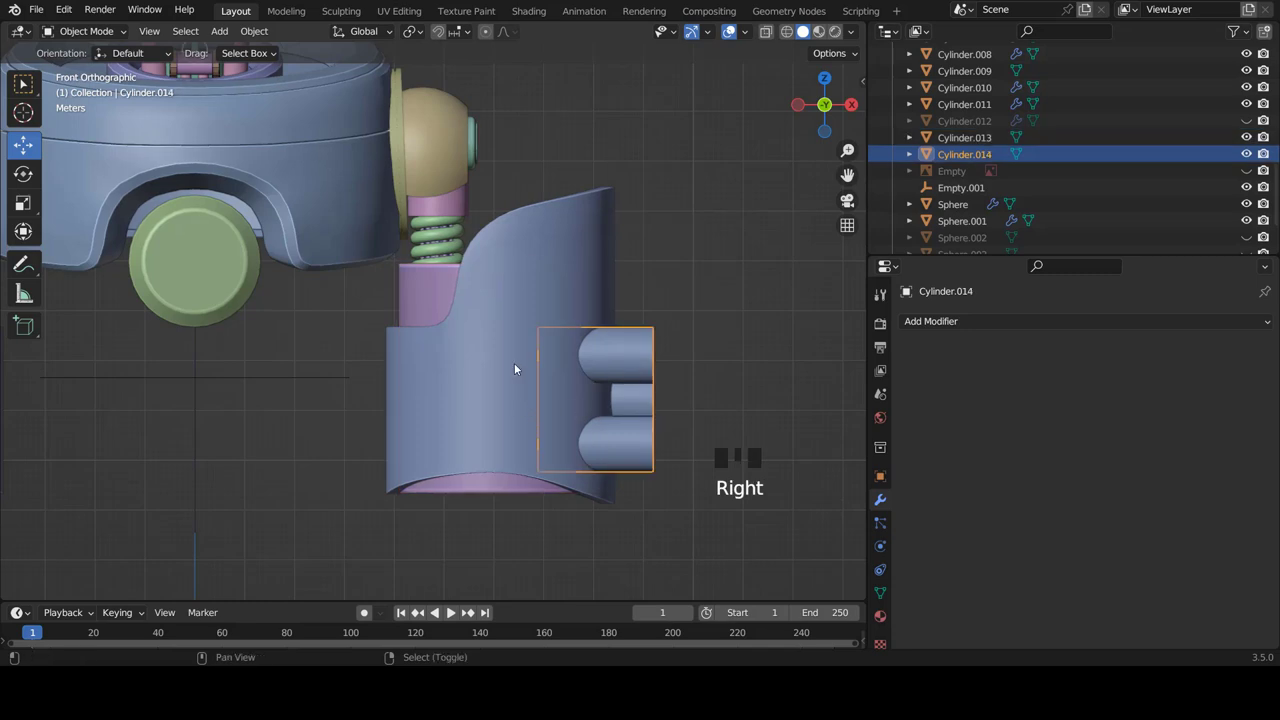
{"action": "right_click", "coordinate": [521, 367]}
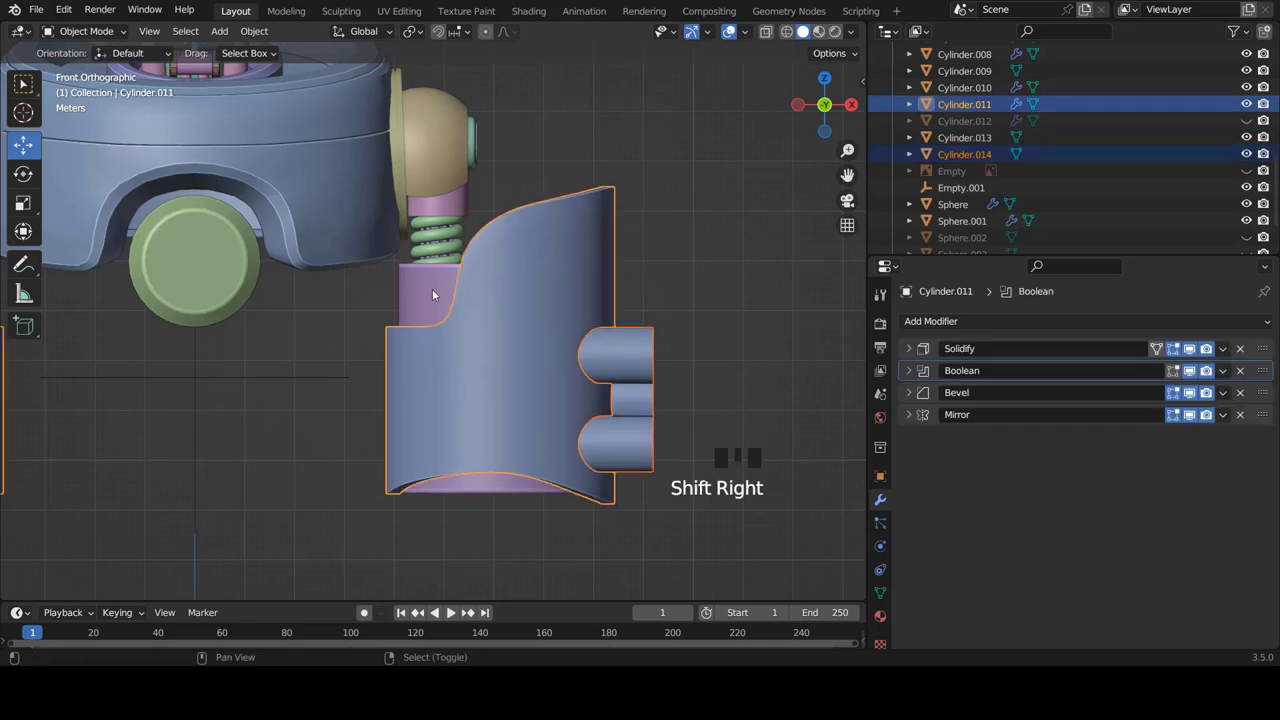
{"action": "right_click", "coordinate": [439, 293]}
- Edit the three leg parts together, shift them inward and shrink them slightly, then return to Object Mode
{"action": "key", "text": "Tab"}
{"action": "scroll", "scroll_direction": "down", "scroll_amount": 3}
{"action": "key", "text": "a"}
{"action": "key", "text": "a"}
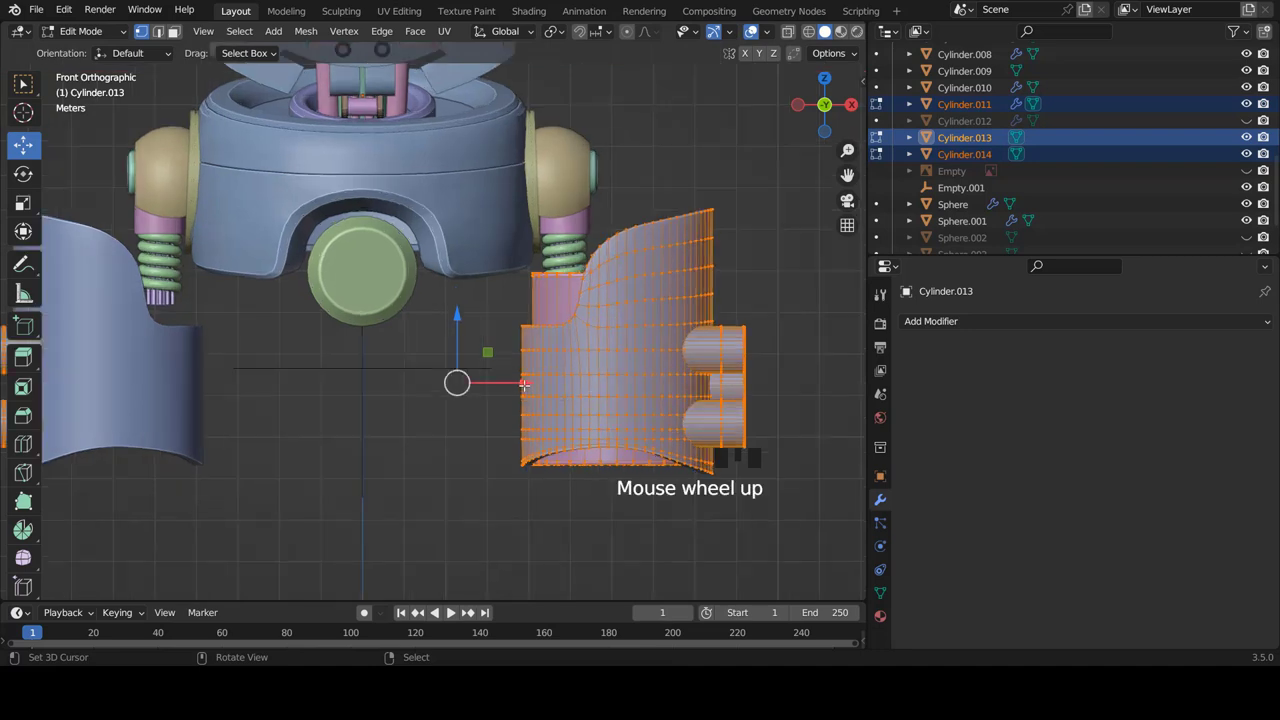
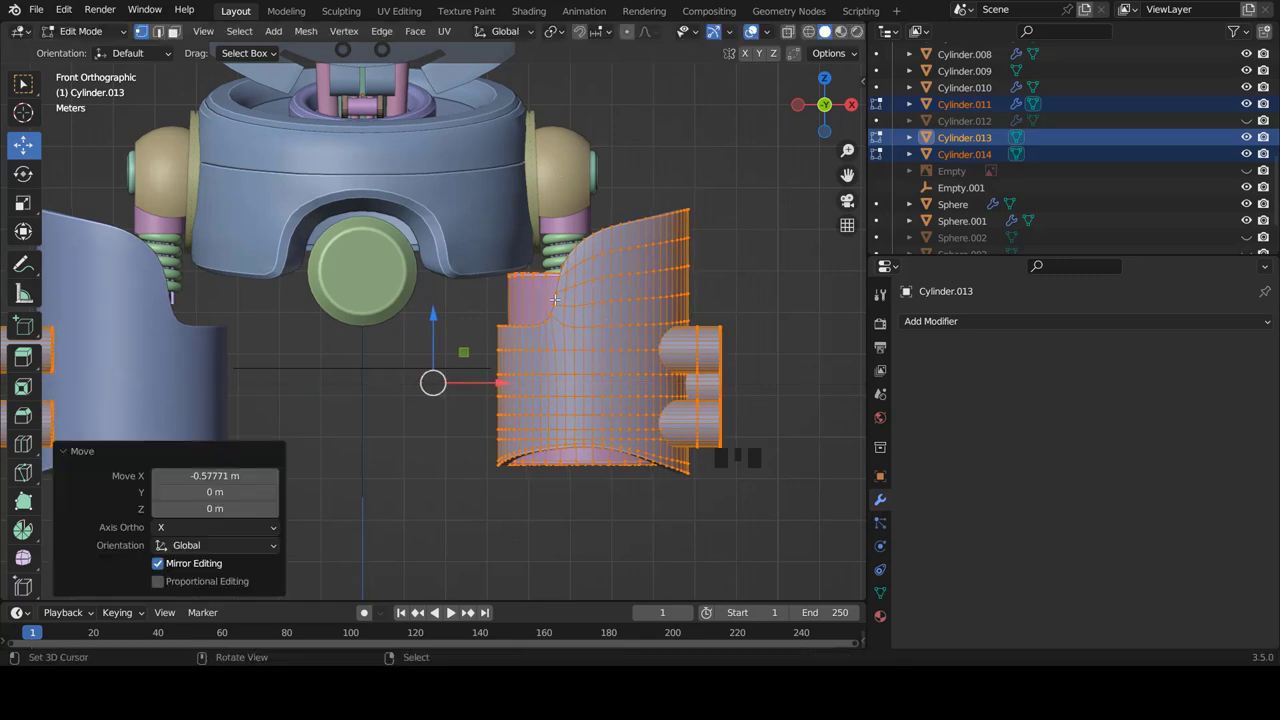
{"action": "key", "text": "s"}
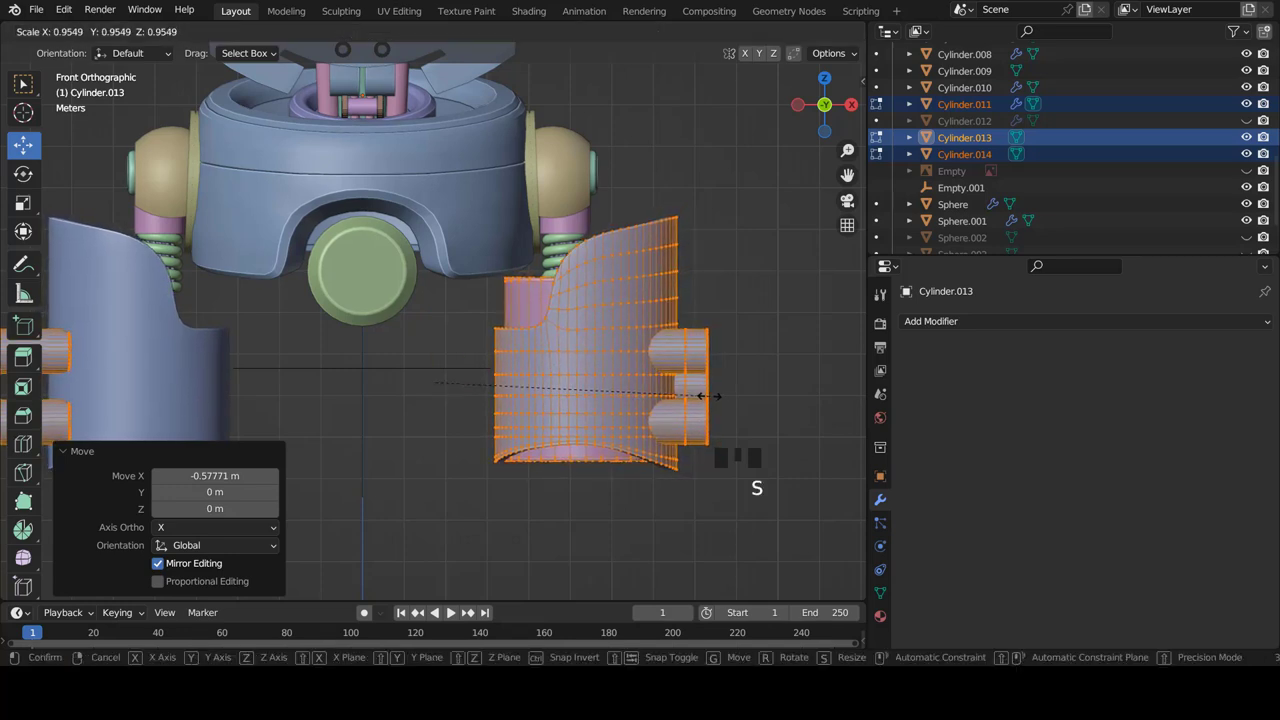
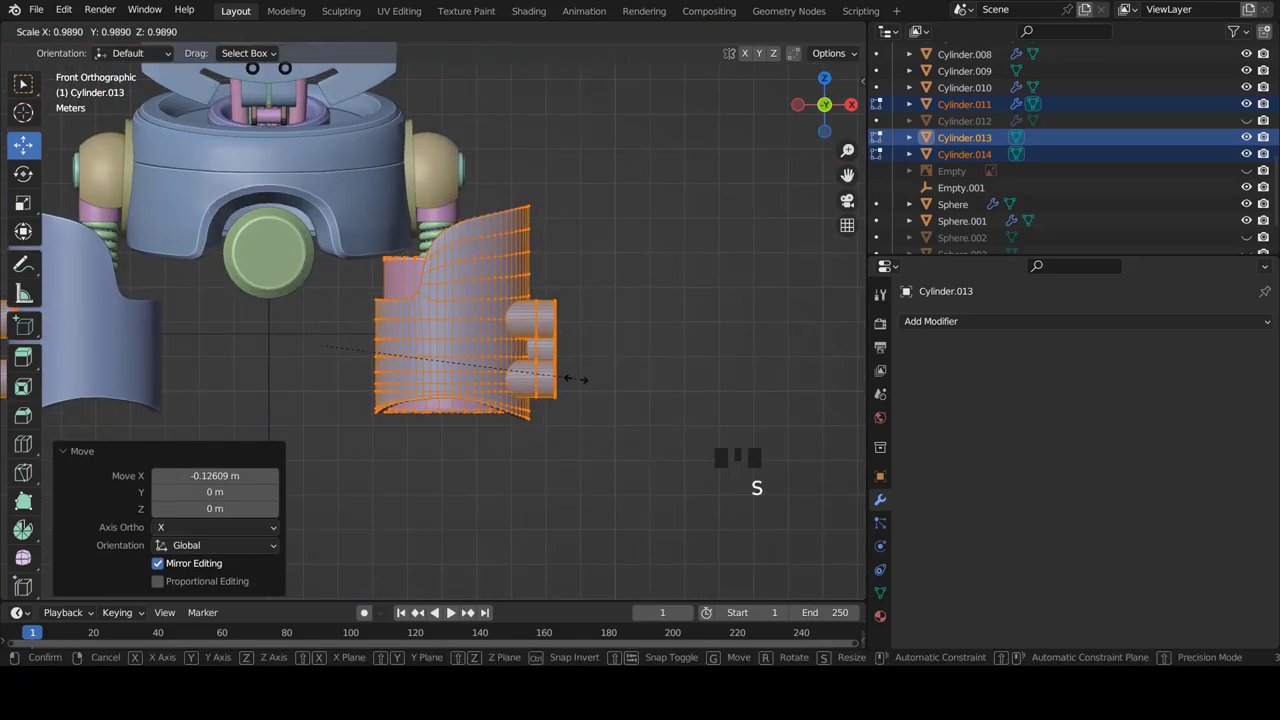
{"action": "scroll", "scroll_direction": "down", "scroll_amount": 3}
{"action": "key", "text": "Tab"}
{"action": "key", "text": "a"}
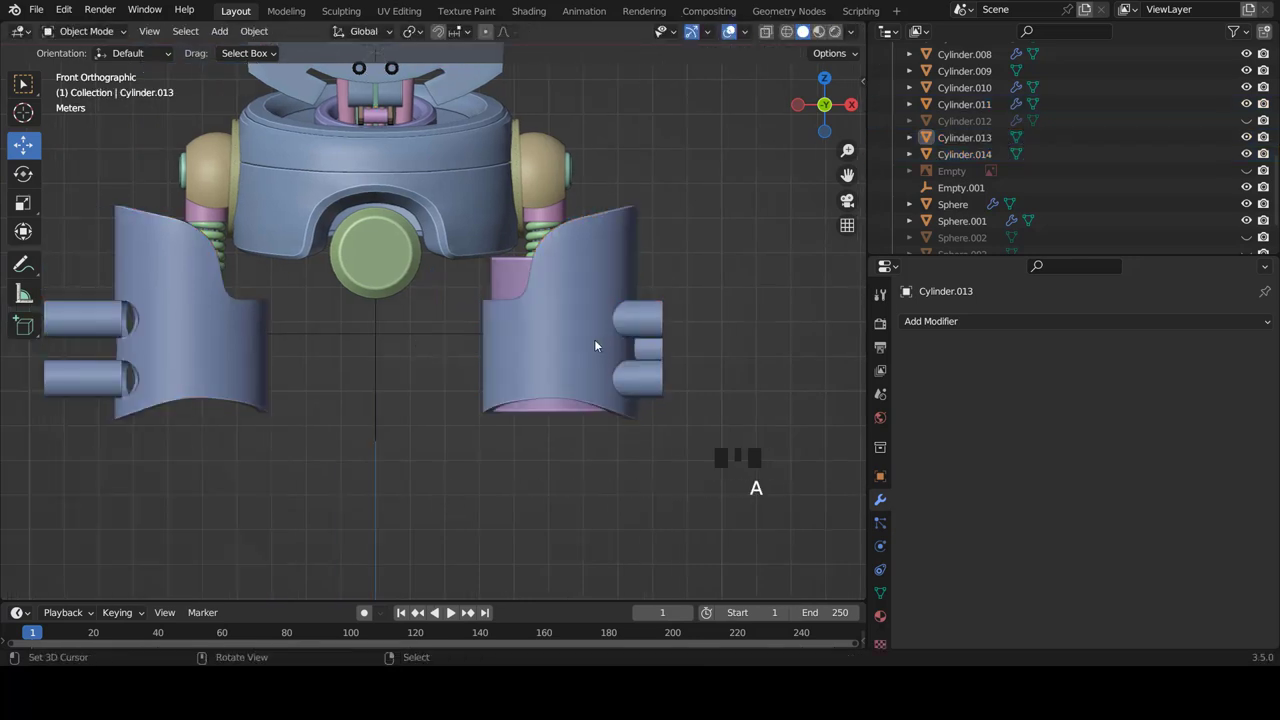
- Centre the robot in front view and inspect the peg cylinders and leg shell from an angle
{"action": "scroll", "scroll_direction": "down", "scroll_amount": 3}
{"action": "left_click_drag", "start_coordinate": [398, 387], "coordinate": [367, 359]}
{"action": "key", "text": "KP_1"}
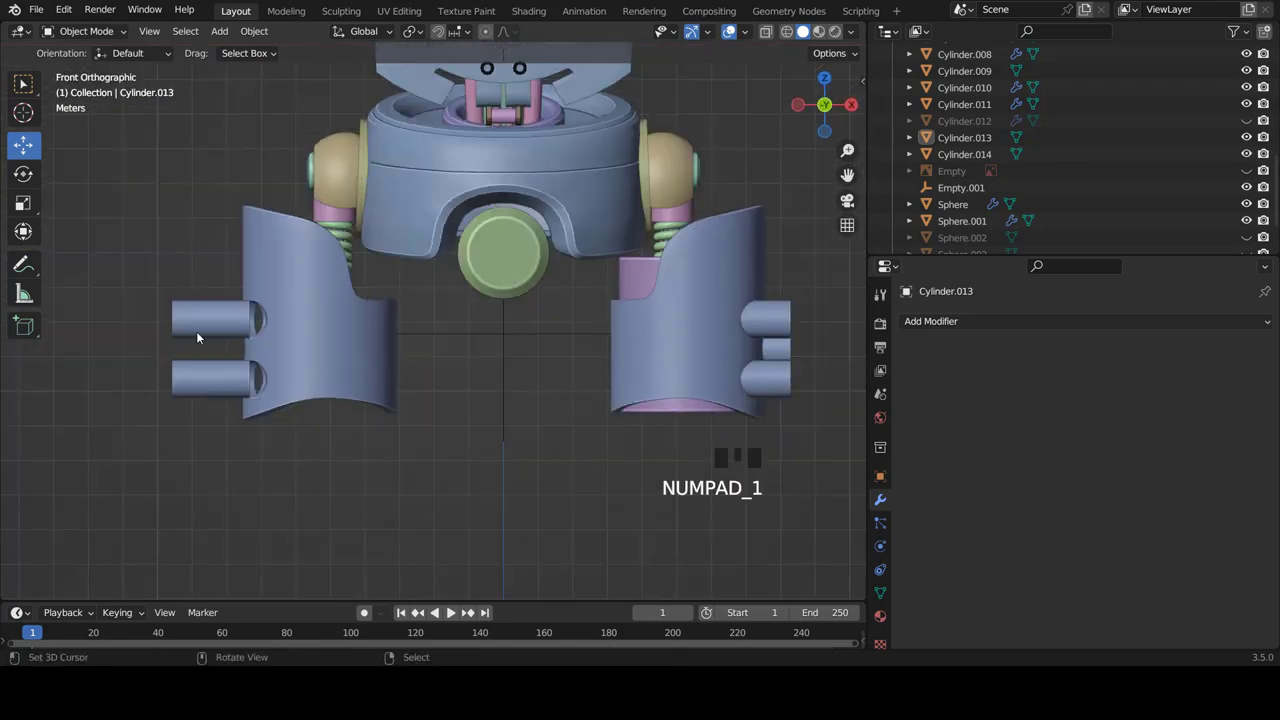
{"action": "right_click", "coordinate": [198, 328]}
{"action": "scroll", "scroll_direction": "up", "scroll_amount": 3}
{"action": "scroll", "scroll_direction": "down", "scroll_amount": 3}
{"action": "left_click_drag", "start_coordinate": [274, 395], "coordinate": [274, 440]}
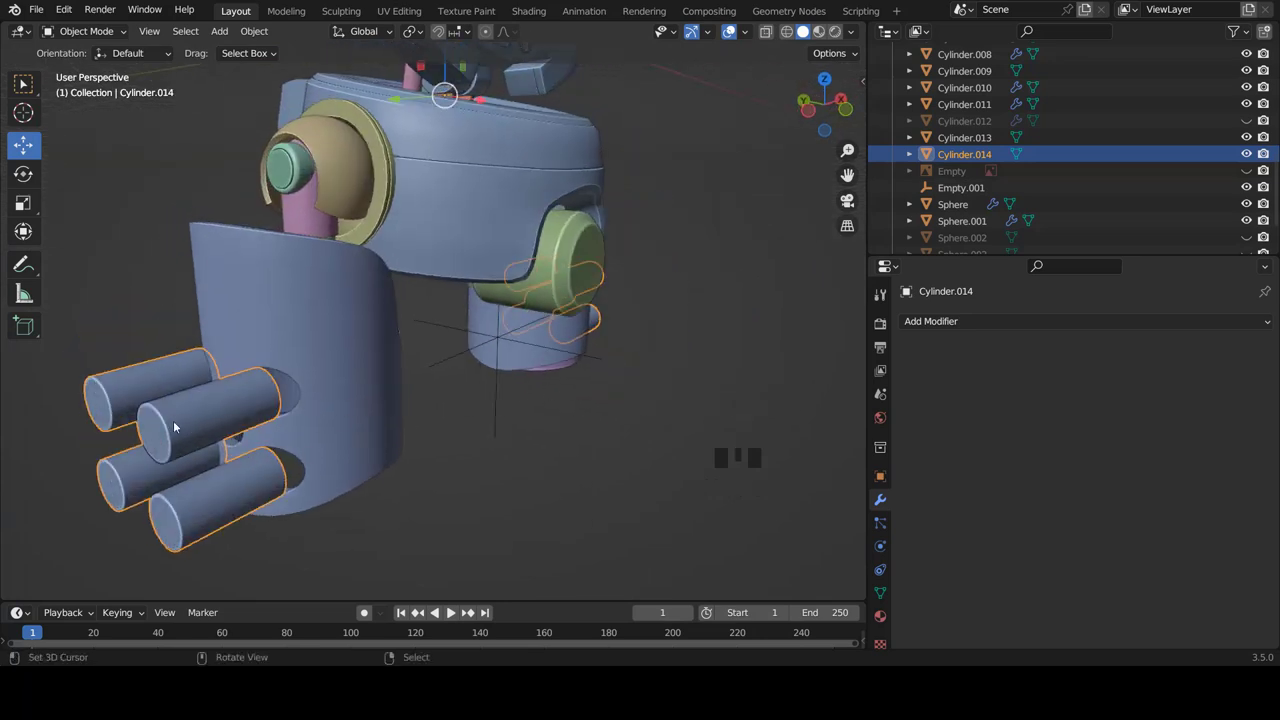
{"action": "left_click_drag", "start_coordinate": [366, 456], "coordinate": [322, 383]}
{"action": "right_click", "coordinate": [322, 383]}
- Select the peg cylinders Cylinder.014 again, go to front view and enter Edit Mode
{"action": "left_click_drag", "start_coordinate": [543, 352], "coordinate": [467, 375]}
{"action": "scroll", "scroll_direction": "down", "scroll_amount": 3}
{"action": "left_click_drag", "start_coordinate": [549, 383], "coordinate": [381, 333]}
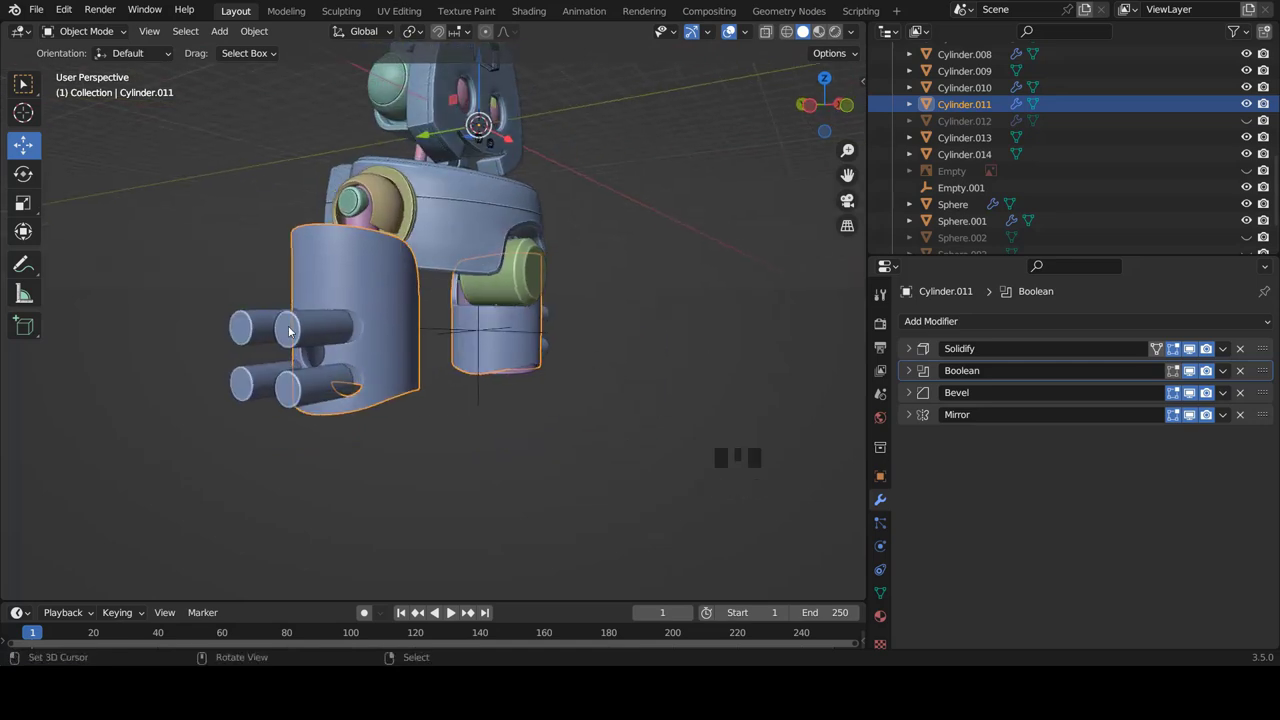
{"action": "right_click", "coordinate": [303, 328]}
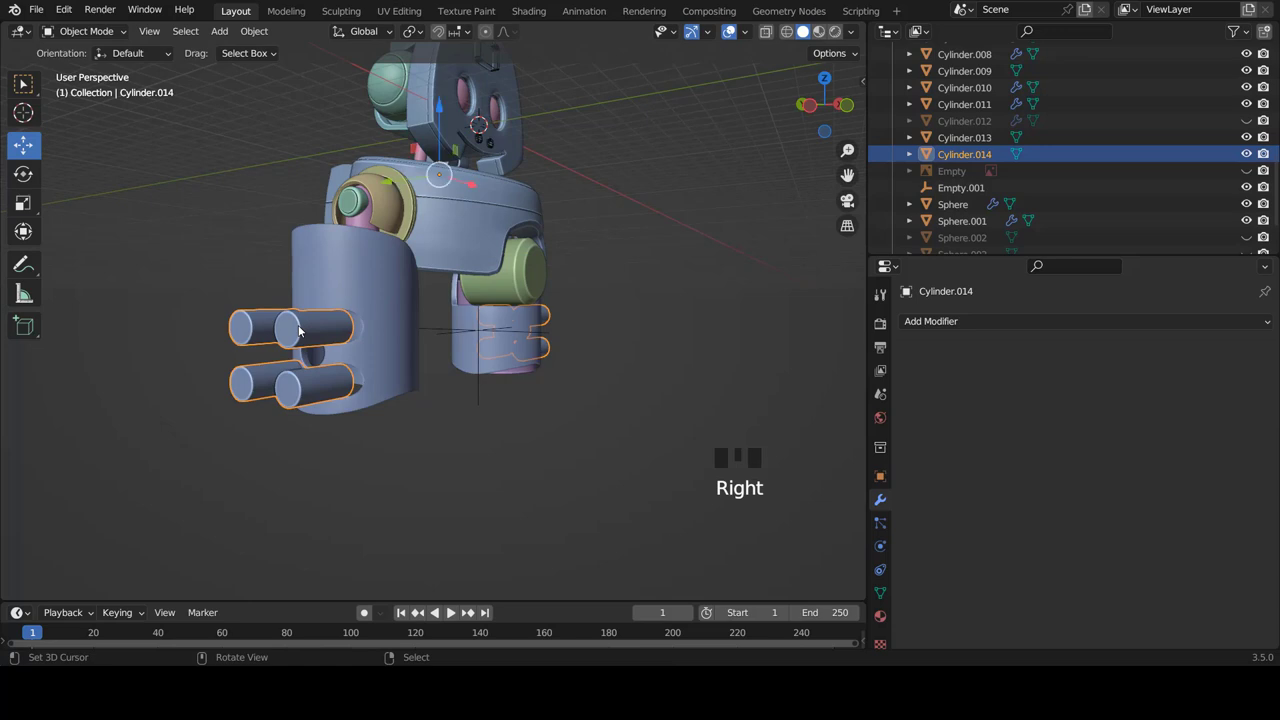
{"action": "key", "text": "KP_1"}
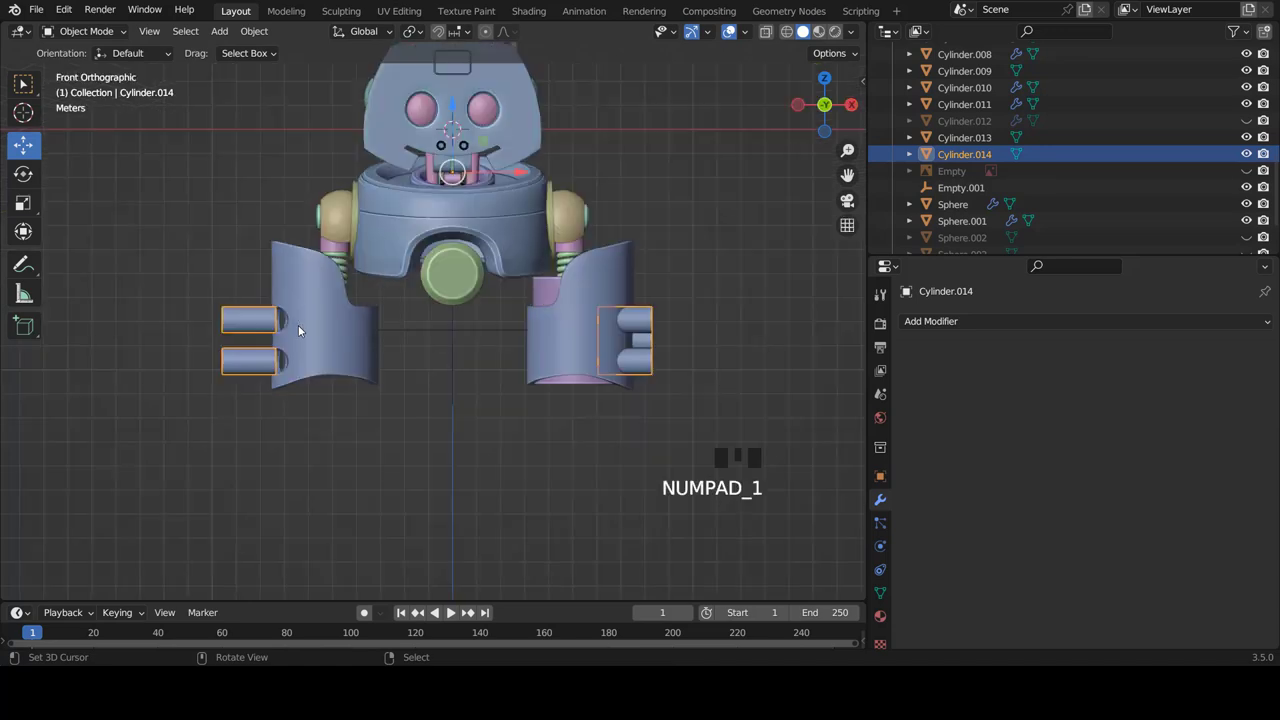
{"action": "key", "text": "Tab"}
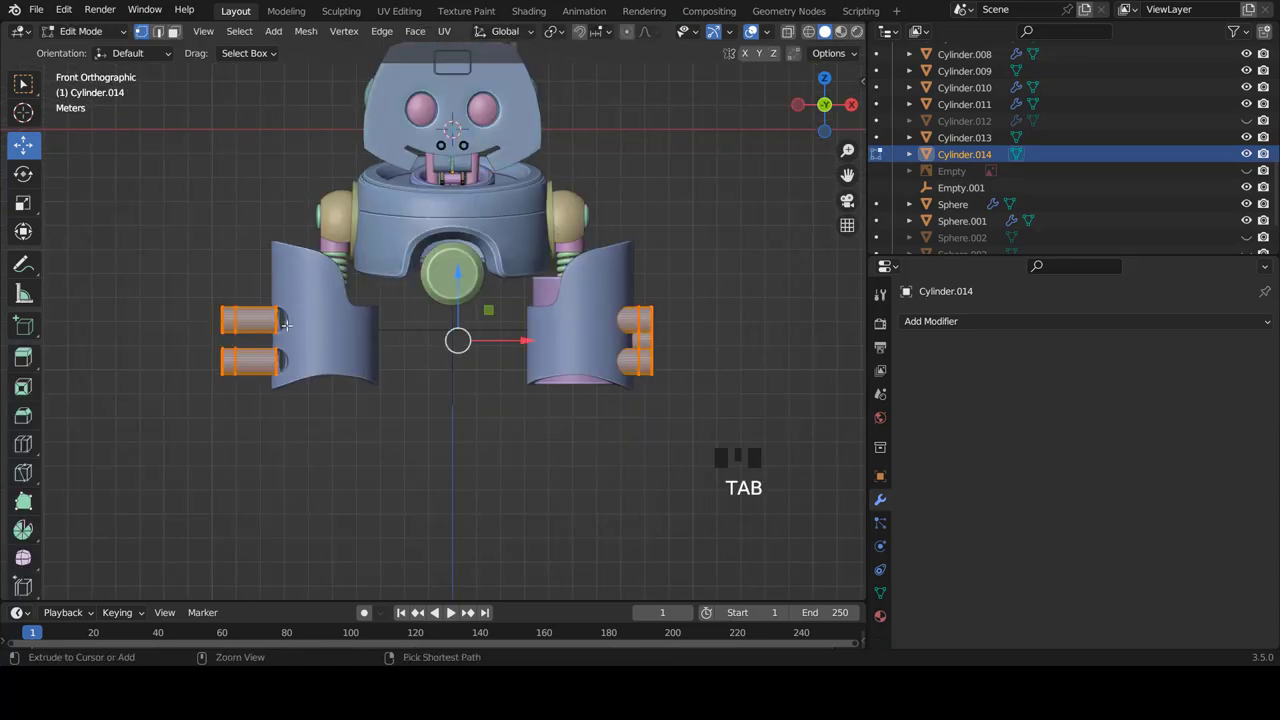
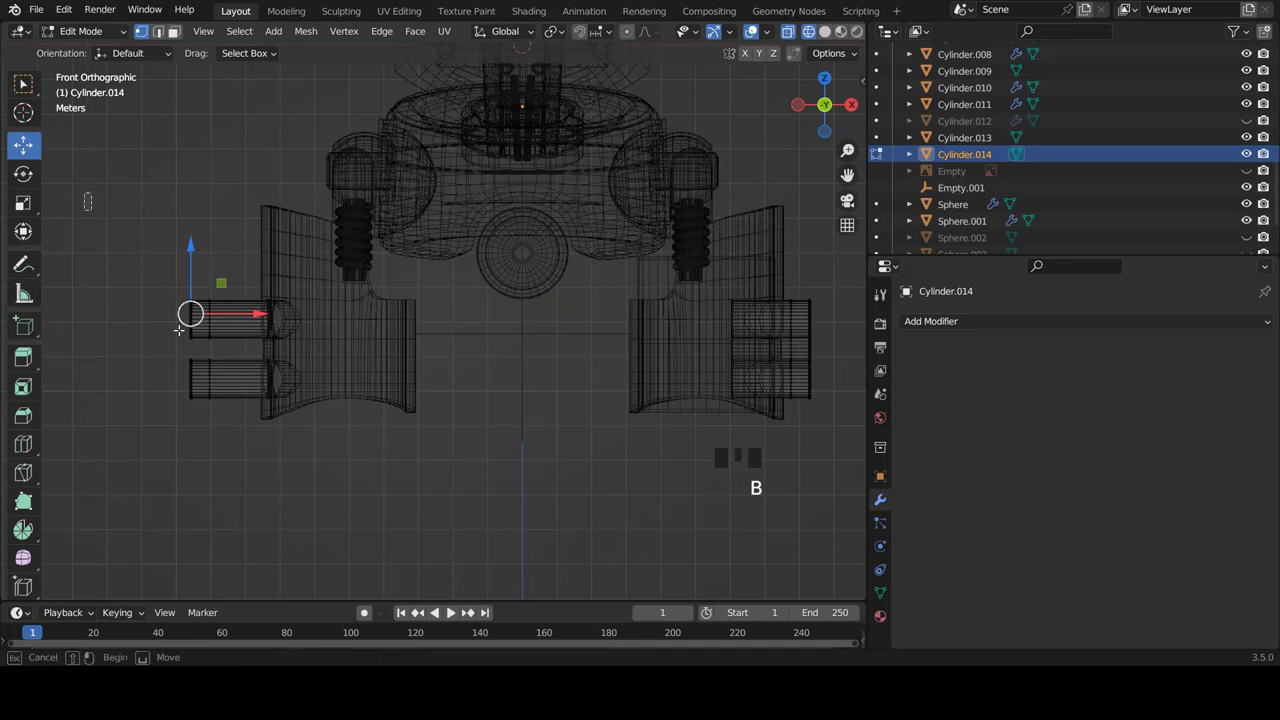
- Delete the peg vertices on the left-hand leg in X-ray view and return to Object Mode
{"action": "key", "text": "x"}
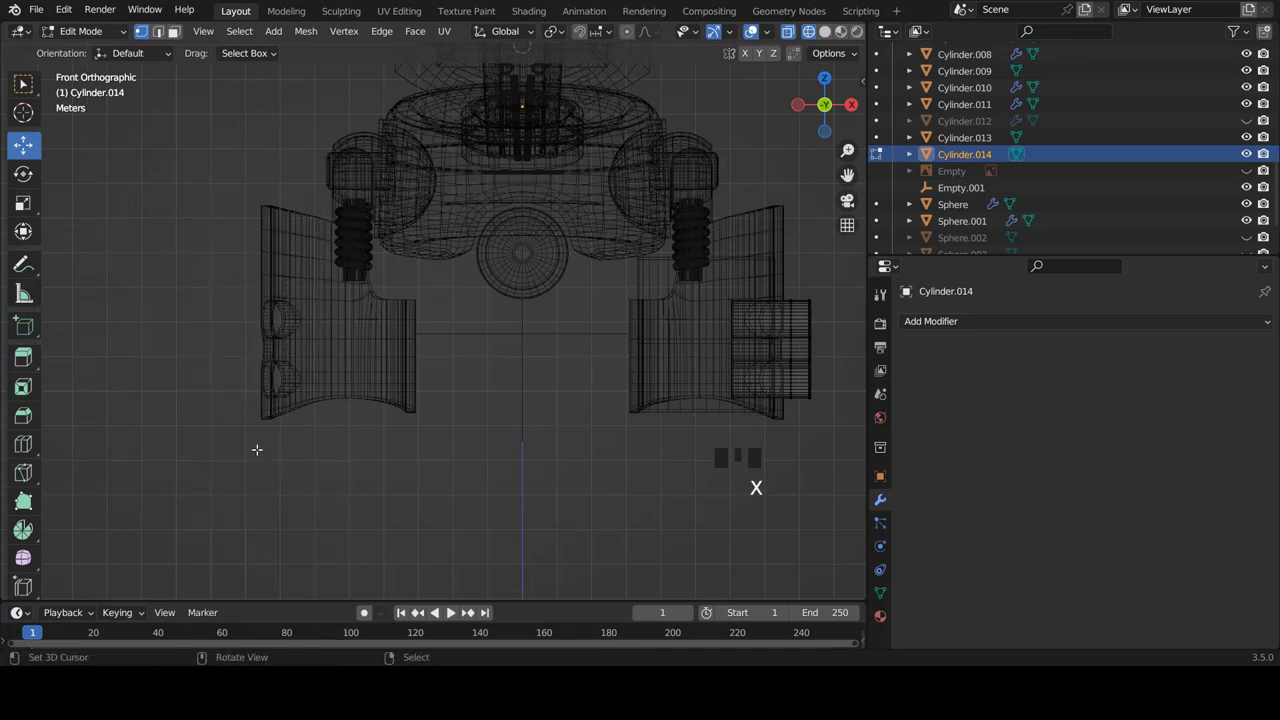
{"action": "key", "text": "z"}
{"action": "key", "text": "Tab"}
{"action": "scroll", "scroll_direction": "up", "scroll_amount": 3}
{"action": "key", "text": "shift+a"}
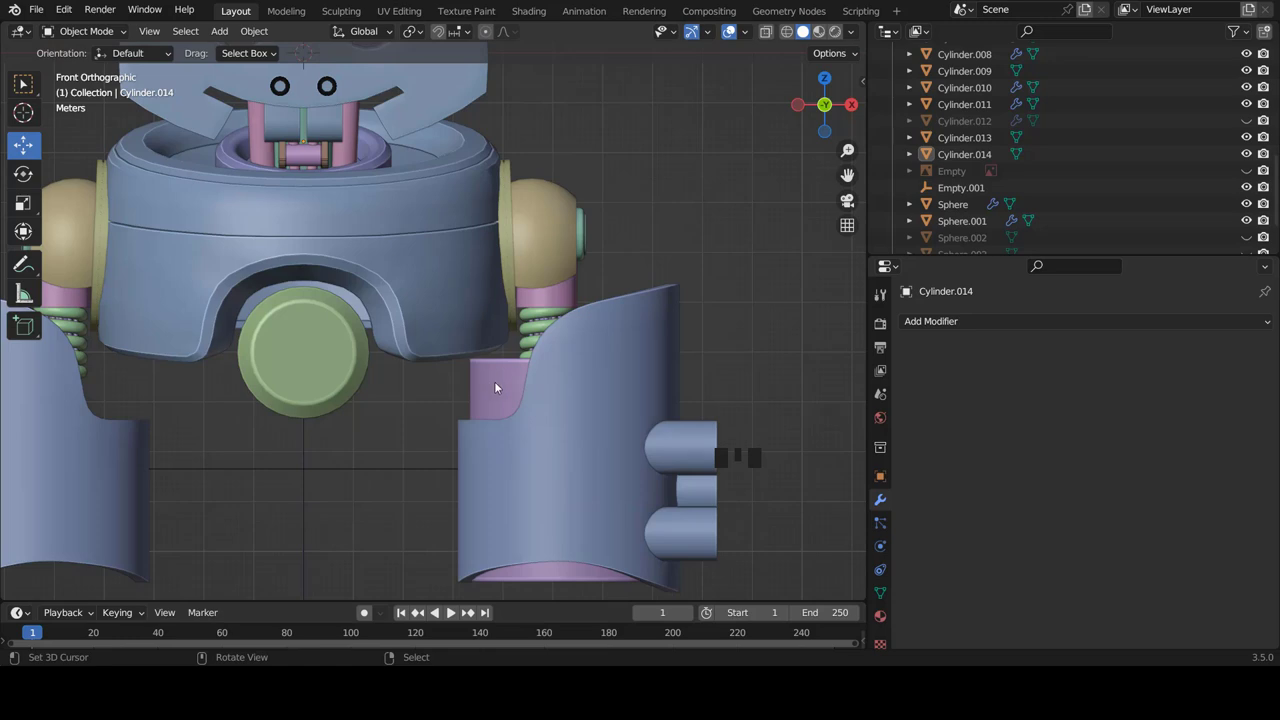
- Select the purple leg cylinder Cylinder.013 and select all of its mesh in Edit Mode
{"action": "right_click", "coordinate": [501, 385]}
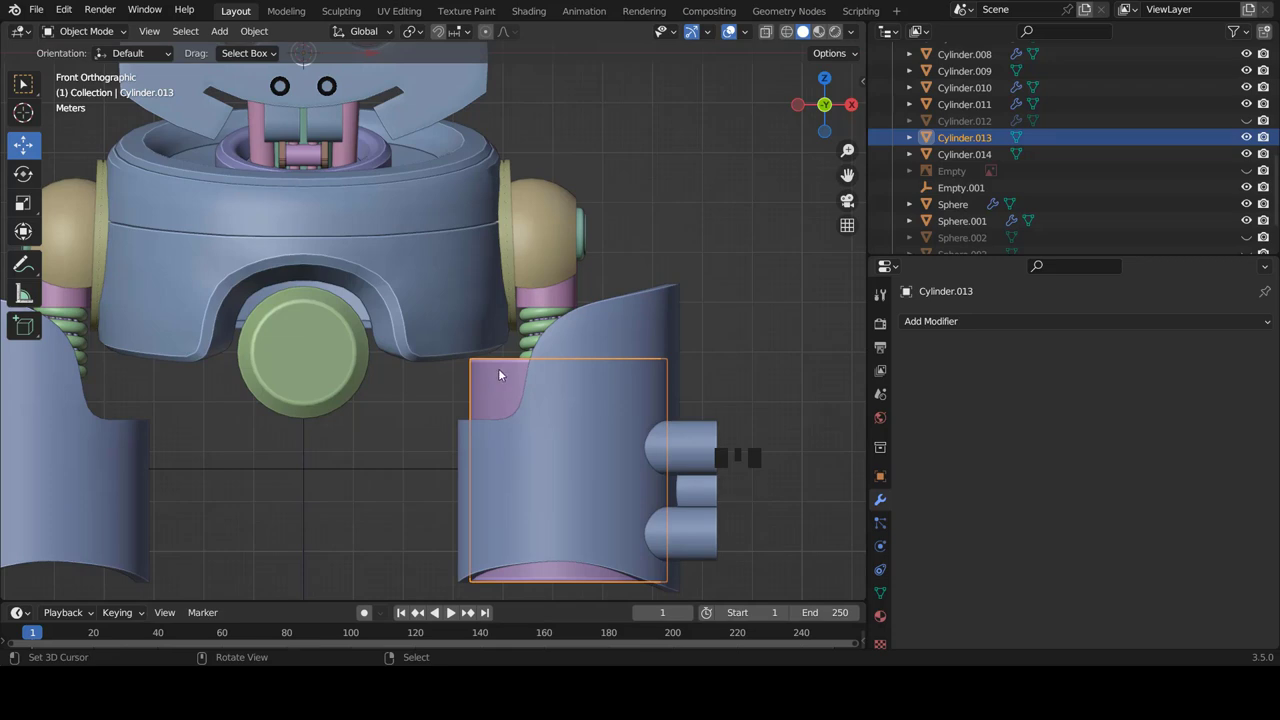
{"action": "scroll", "scroll_direction": "down", "scroll_amount": 3}
{"action": "scroll", "scroll_direction": "up", "scroll_amount": 3}
{"action": "key", "text": "Tab"}
{"action": "scroll", "scroll_direction": "up", "scroll_amount": 3}
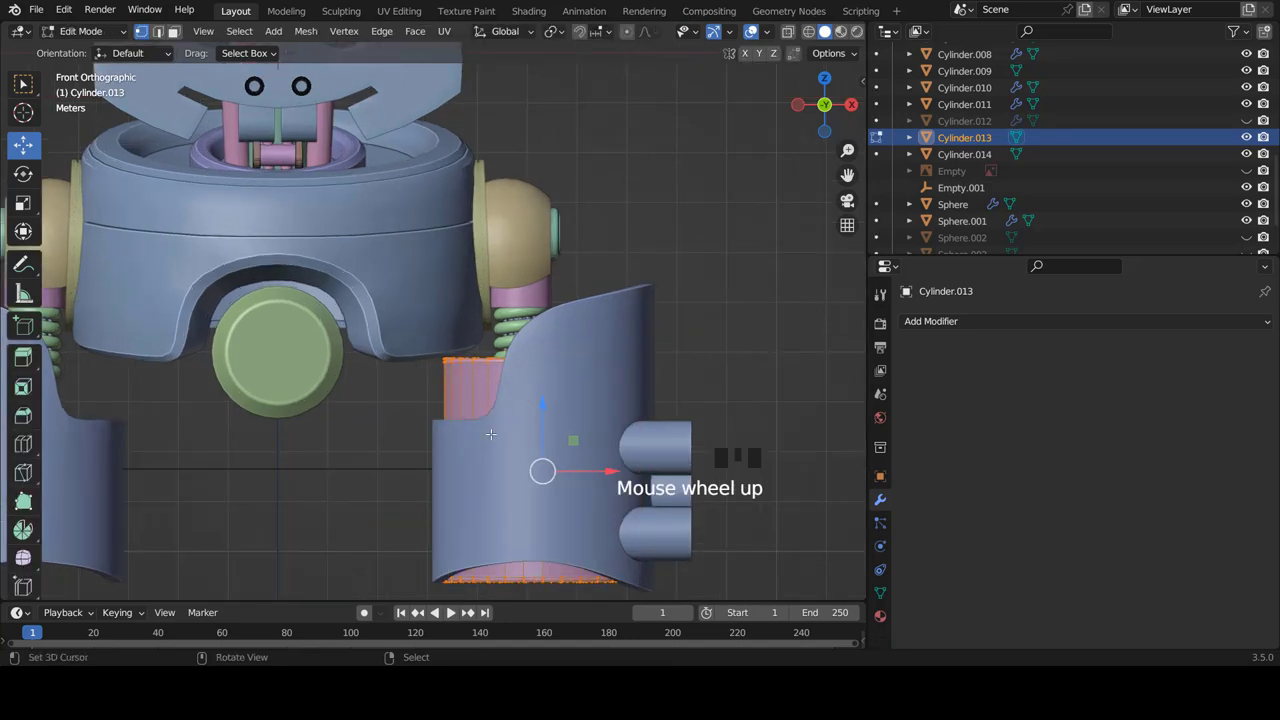
{"action": "key", "text": "a"}
{"action": "key", "text": "a"}
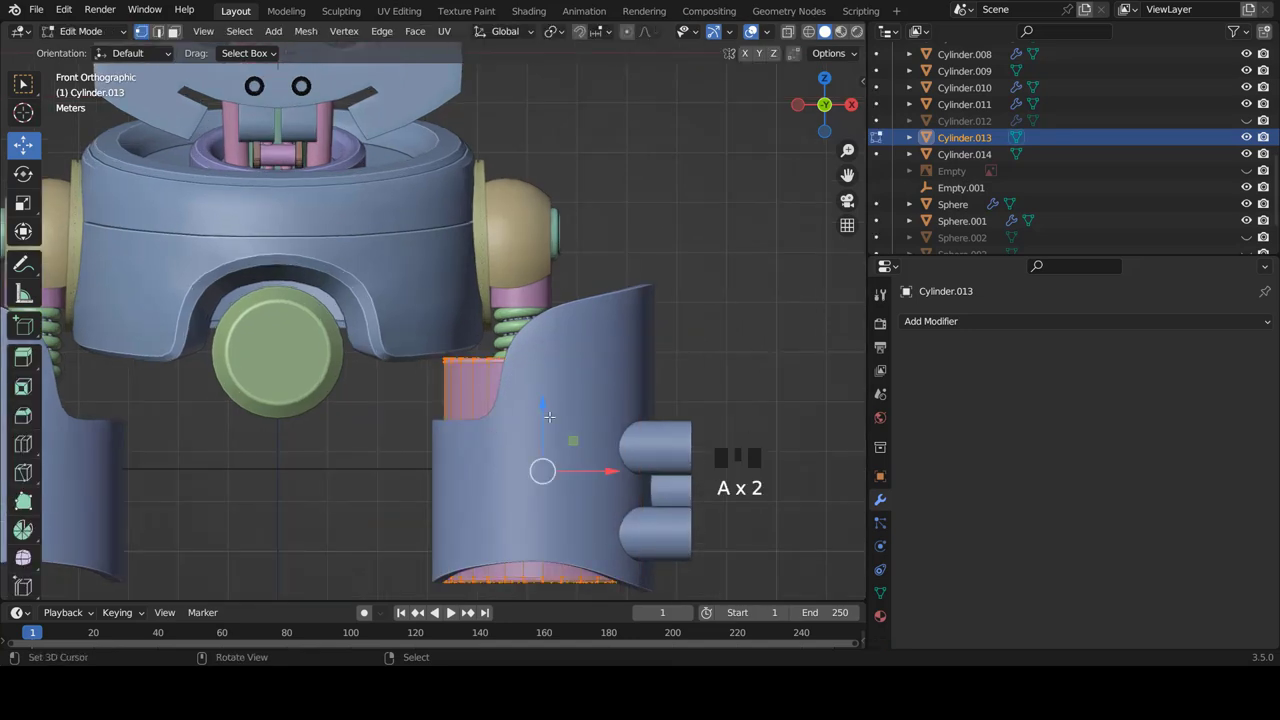
{"action": "scroll", "scroll_direction": "up", "scroll_amount": 3}
- Duplicate the faces upward, flatten them on Z and separate them as a new cylinder object
{"action": "key", "text": "shift+d"}
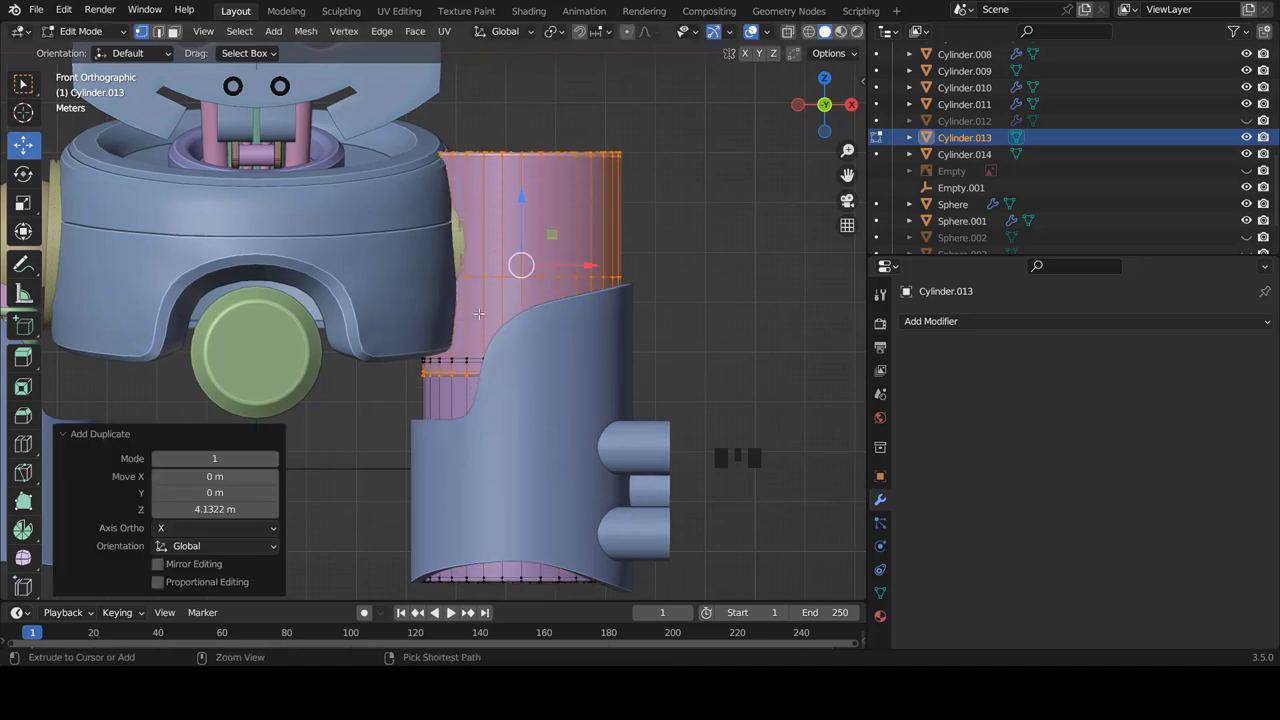
{"action": "scroll", "scroll_direction": "up", "scroll_amount": 3}
{"action": "key", "text": "s"}
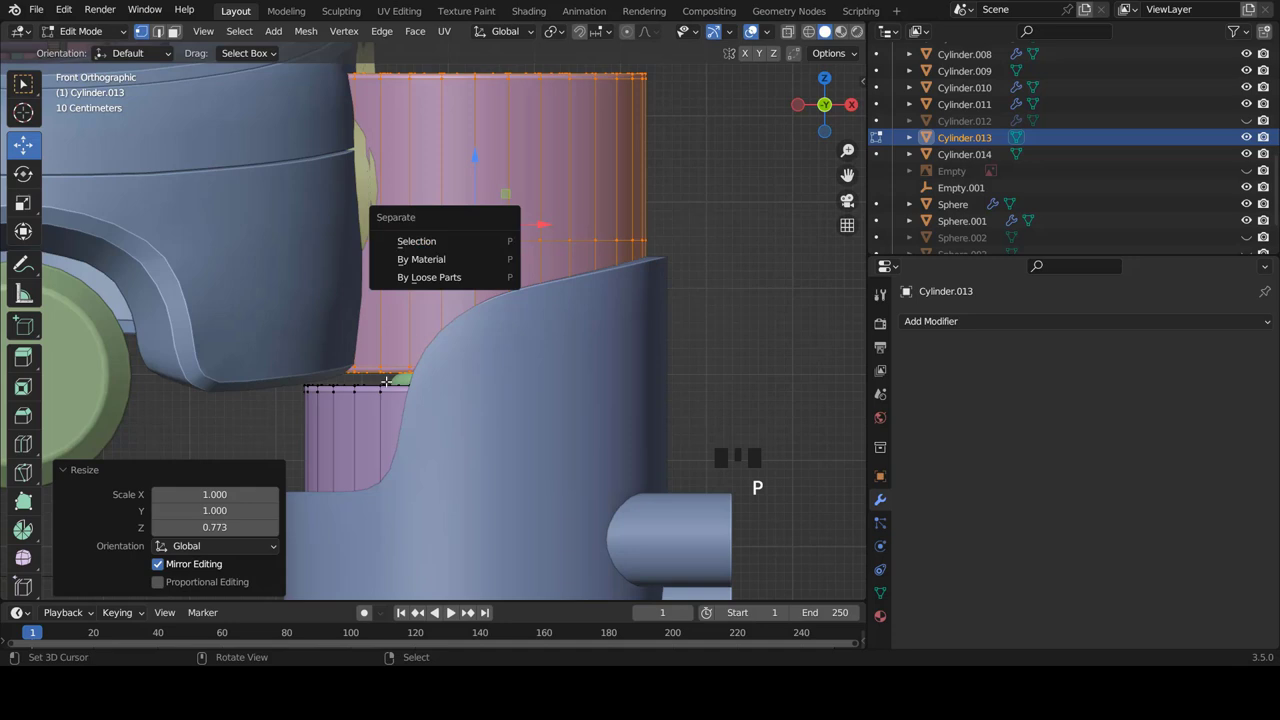
{"action": "key", "text": "p"}
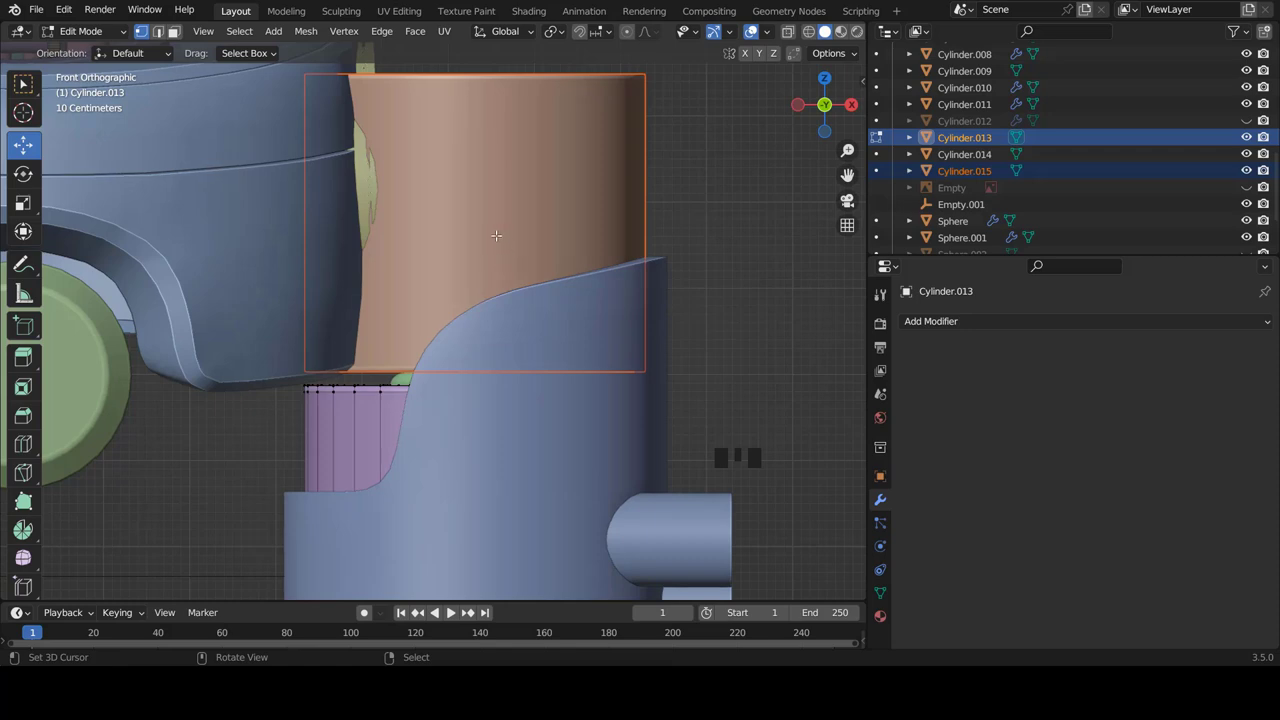
{"action": "key", "text": "Tab"}
{"action": "right_click", "coordinate": [501, 222]}
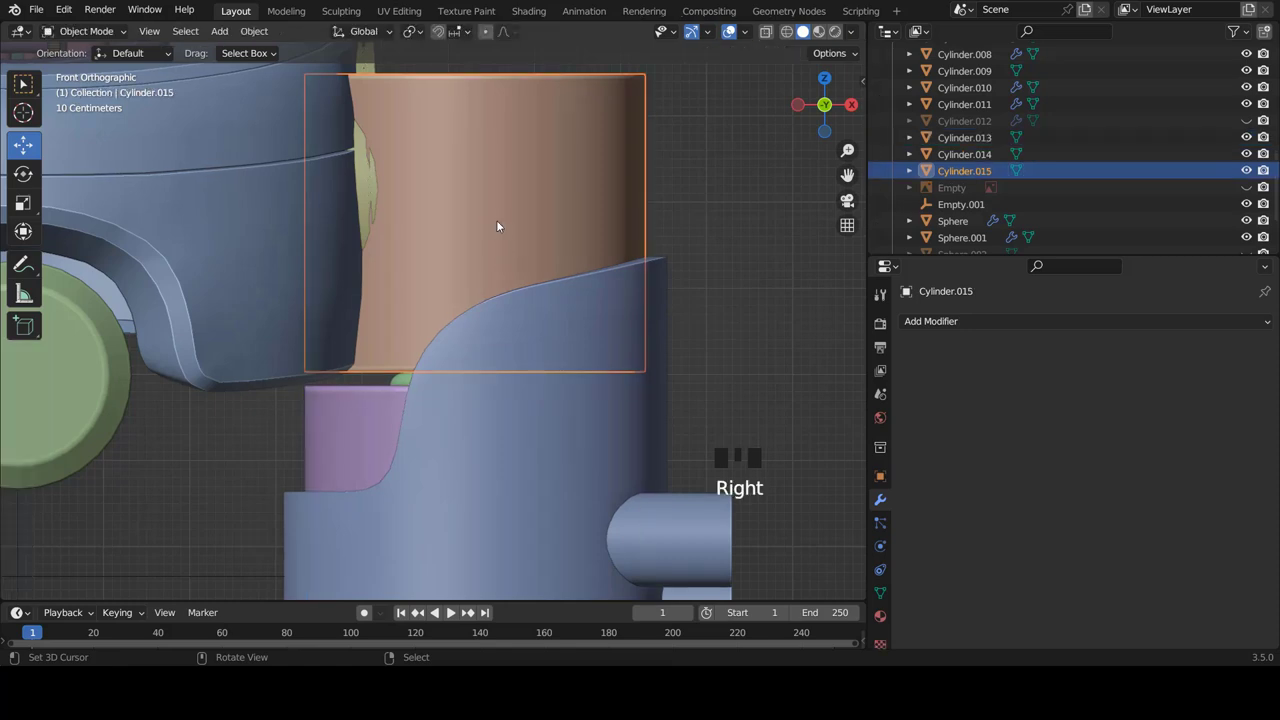
- Flatten Cylinder.015 along Z into a thin disc and reset its origin via Object > Set Origin
{"action": "key", "text": "s"}
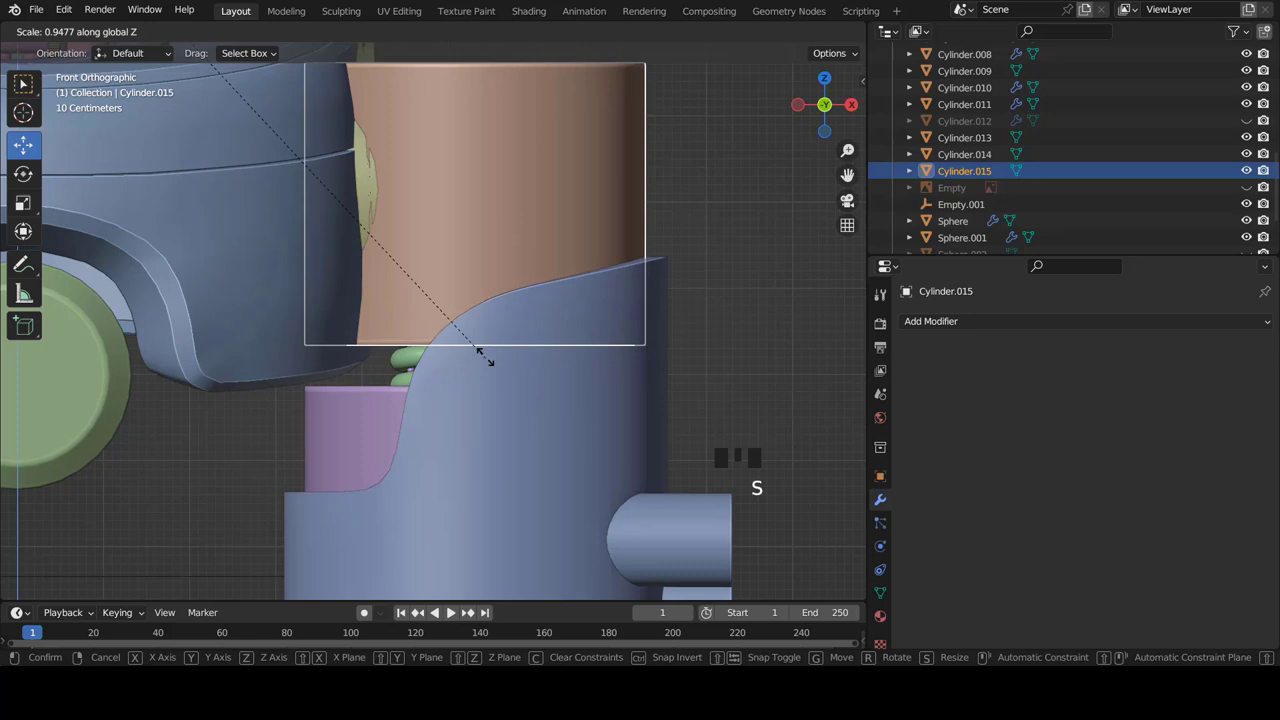
{"action": "scroll", "scroll_direction": "down", "scroll_amount": 3}
{"action": "scroll", "scroll_direction": "up", "scroll_amount": 3}
{"action": "key", "text": "s"}
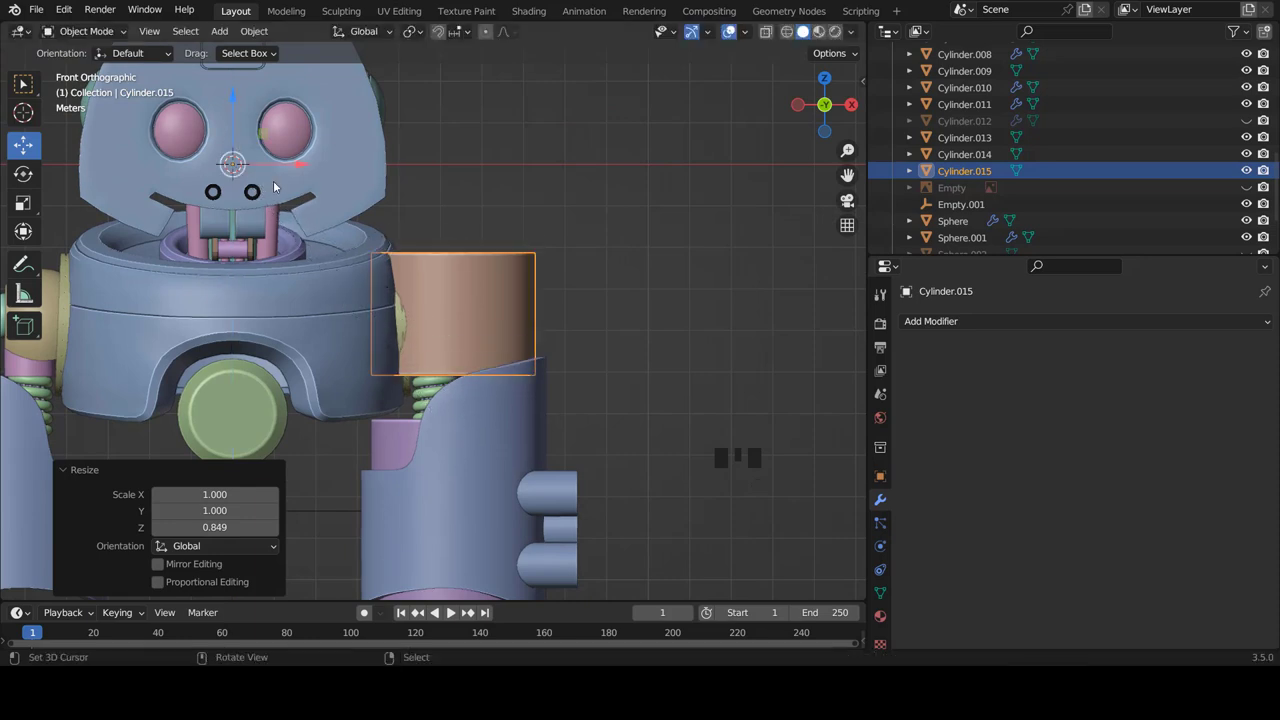
{"action": "scroll", "scroll_direction": "up", "scroll_amount": 3}
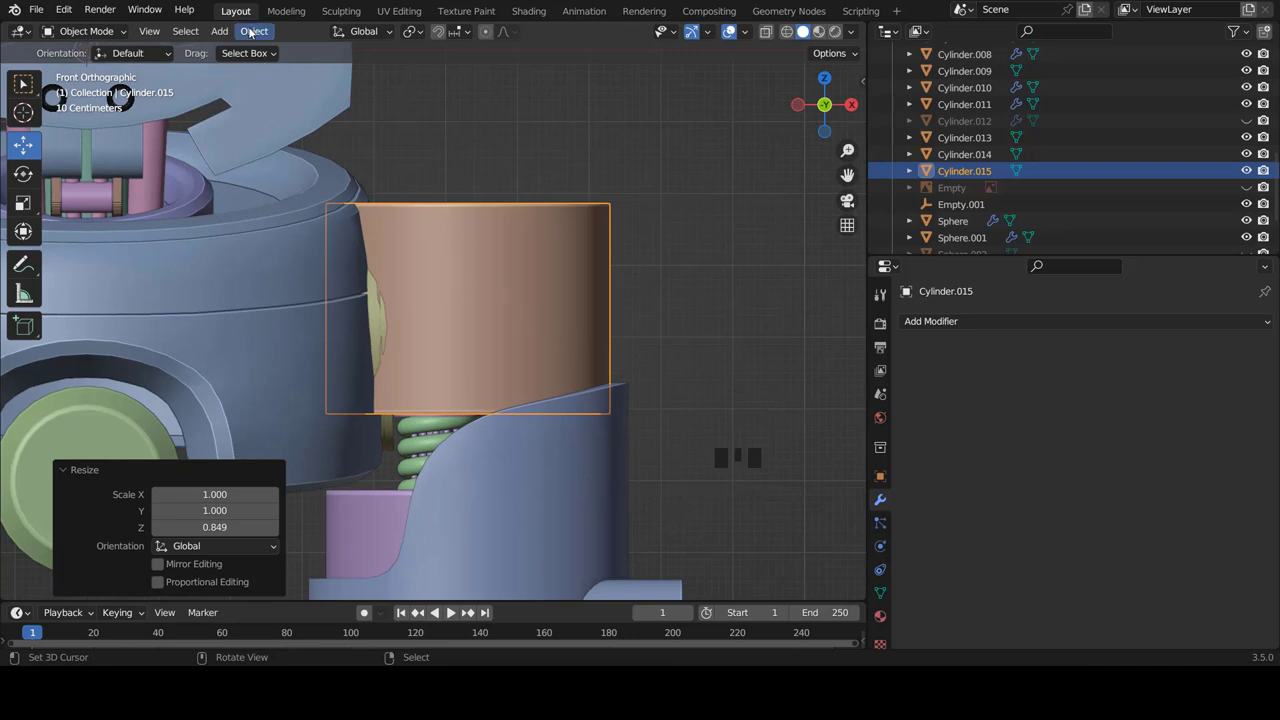
{"action": "left_click_drag", "start_coordinate": [254, 30], "coordinate": [485, 79]}
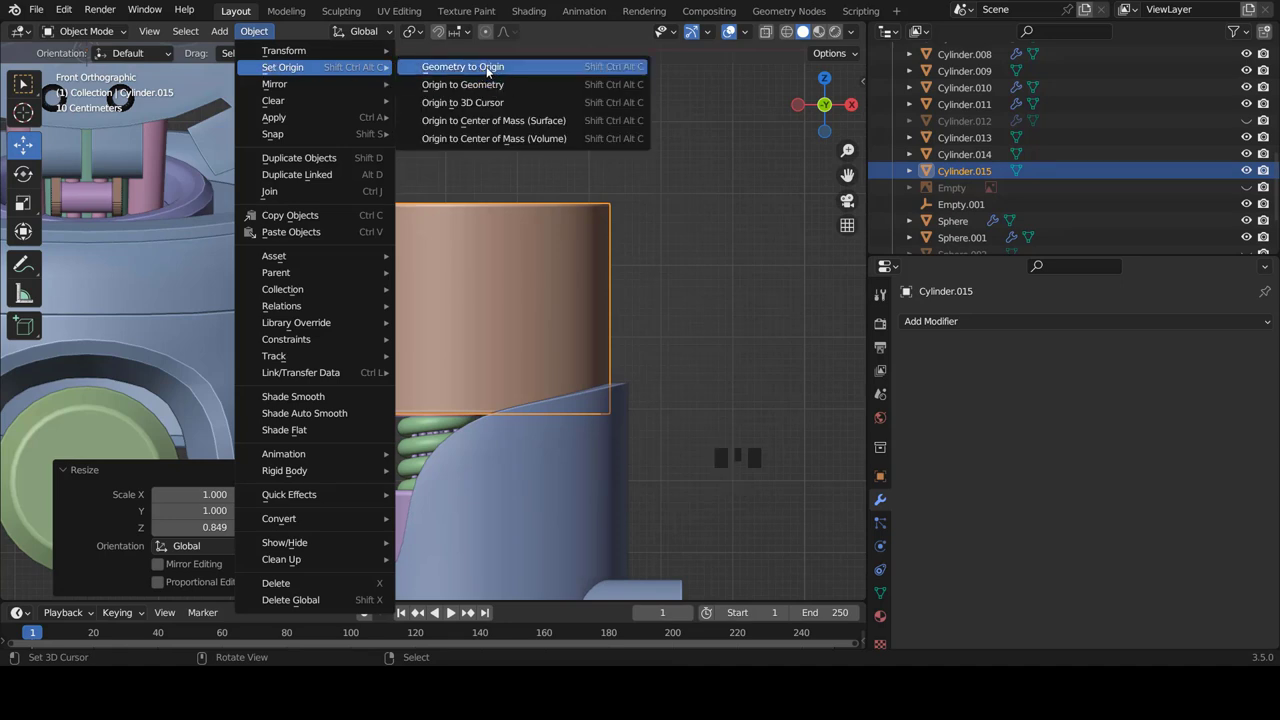
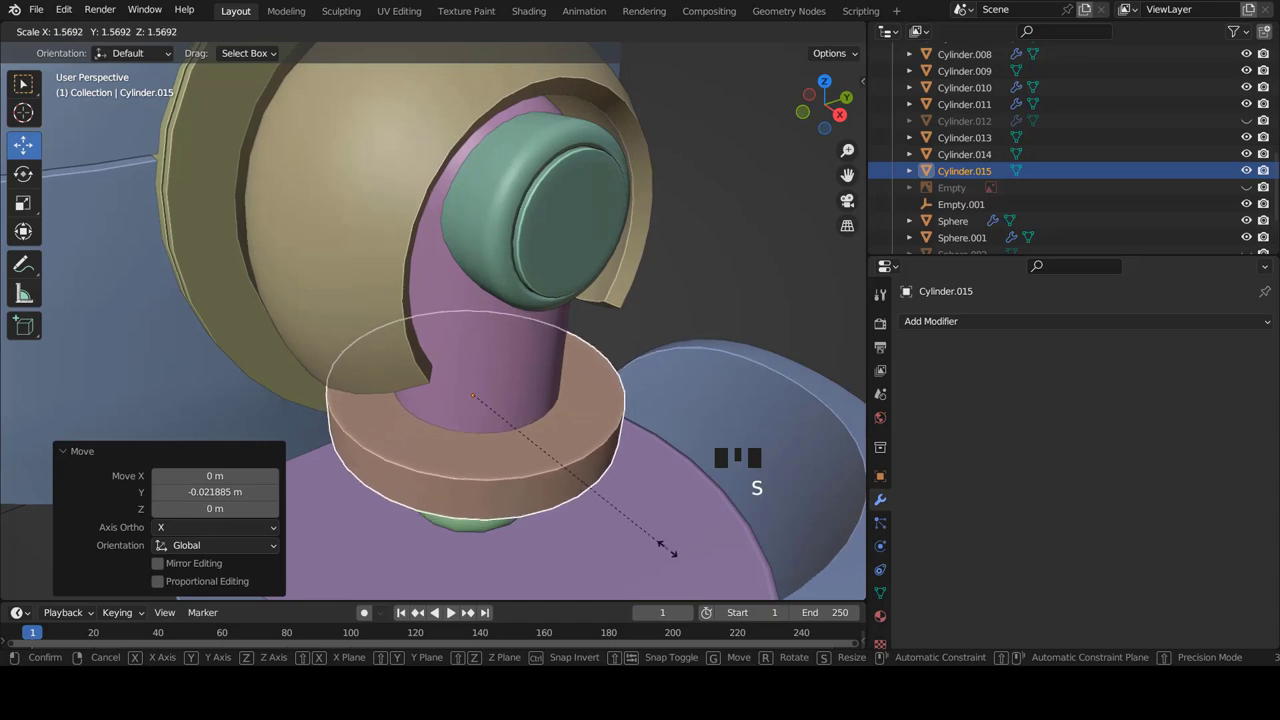
- Move the disc under the shoulder sphere and scale it up into a collar ring above the spring
{"action": "key", "text": "KP_1"}
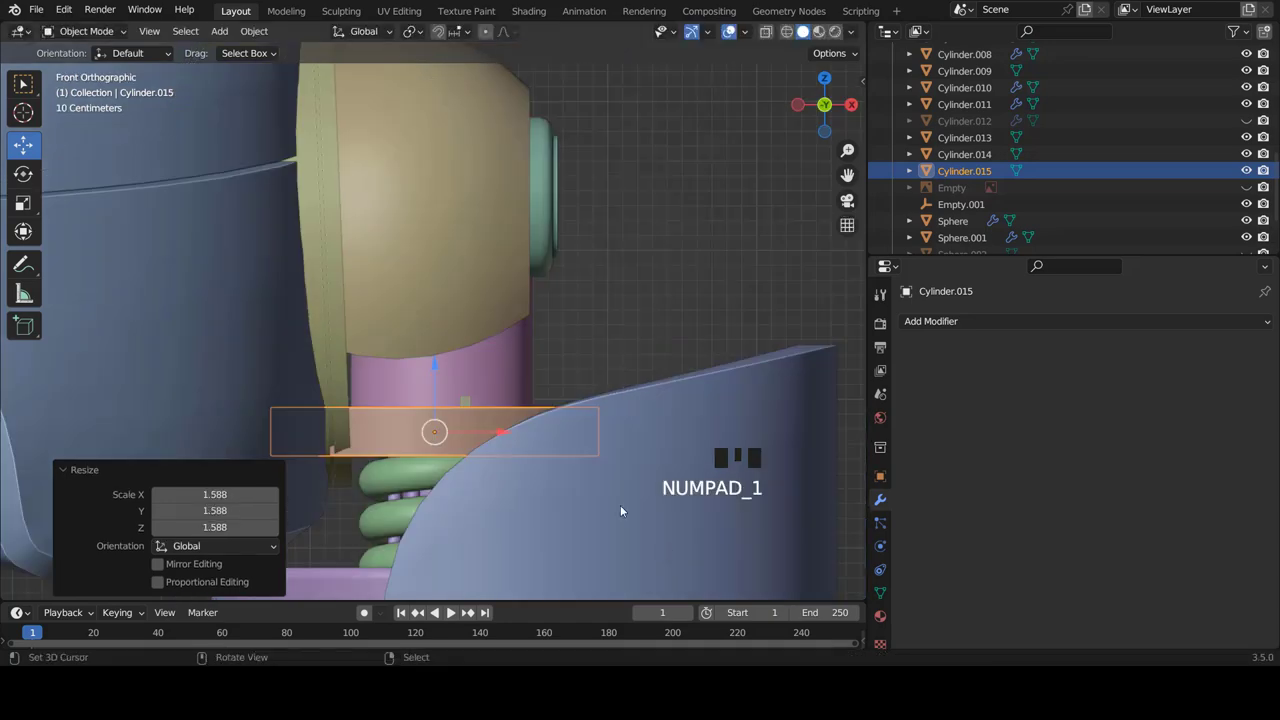
{"action": "scroll", "scroll_direction": "down", "scroll_amount": 3}
{"action": "scroll", "scroll_direction": "up", "scroll_amount": 3}
{"action": "key", "text": "s"}
{"action": "scroll", "scroll_direction": "down", "scroll_amount": 3}
{"action": "key", "text": "a"}
{"action": "scroll", "scroll_direction": "down", "scroll_amount": 3}
{"action": "scroll", "scroll_direction": "up", "scroll_amount": 3}
{"action": "scroll", "scroll_direction": "down", "scroll_amount": 3}
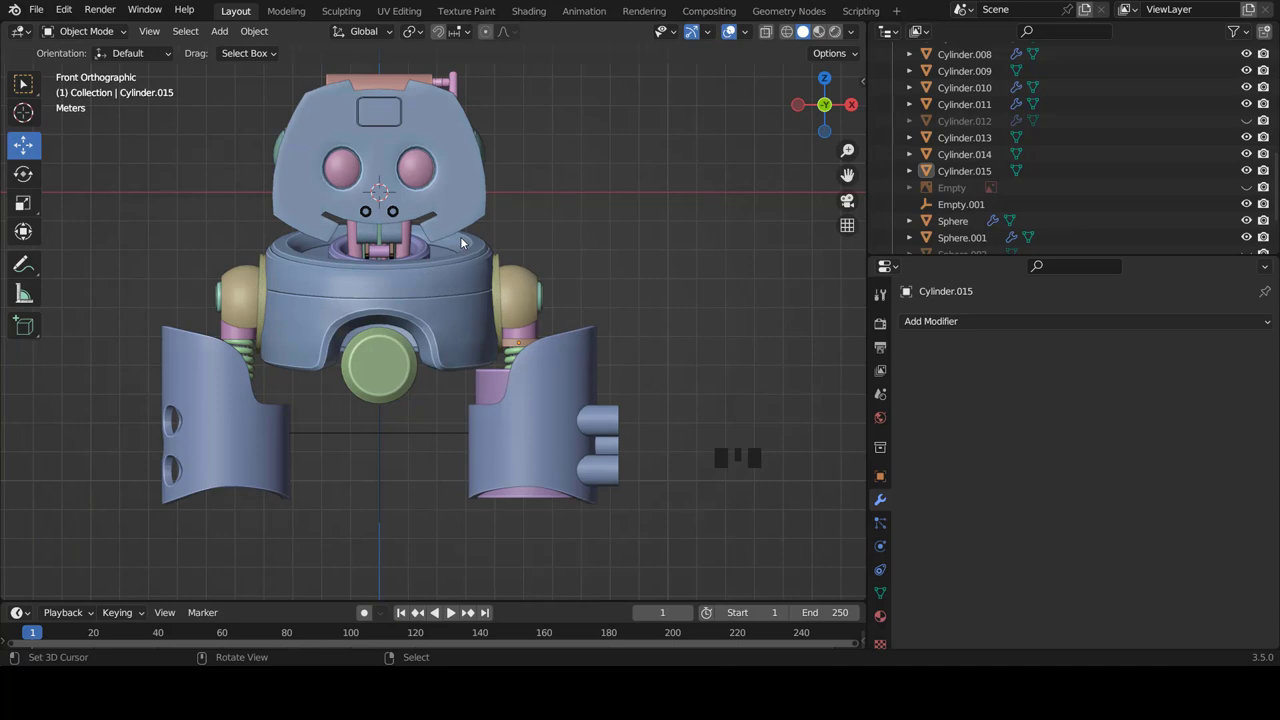
{"action": "scroll", "scroll_direction": "up", "scroll_amount": 3}
- Orbit around the shoulder joint to check how the ring sits between sphere and spring
{"action": "right_click", "coordinate": [436, 248]}
{"action": "left_click_drag", "start_coordinate": [559, 311], "coordinate": [482, 316]}
{"action": "scroll", "scroll_direction": "up", "scroll_amount": 3}
{"action": "right_click", "coordinate": [486, 254]}
{"action": "right_click", "coordinate": [461, 345]}
{"action": "scroll", "scroll_direction": "up", "scroll_amount": 3}
{"action": "left_click_drag", "start_coordinate": [481, 360], "coordinate": [485, 419]}
{"action": "right_click", "coordinate": [485, 419]}
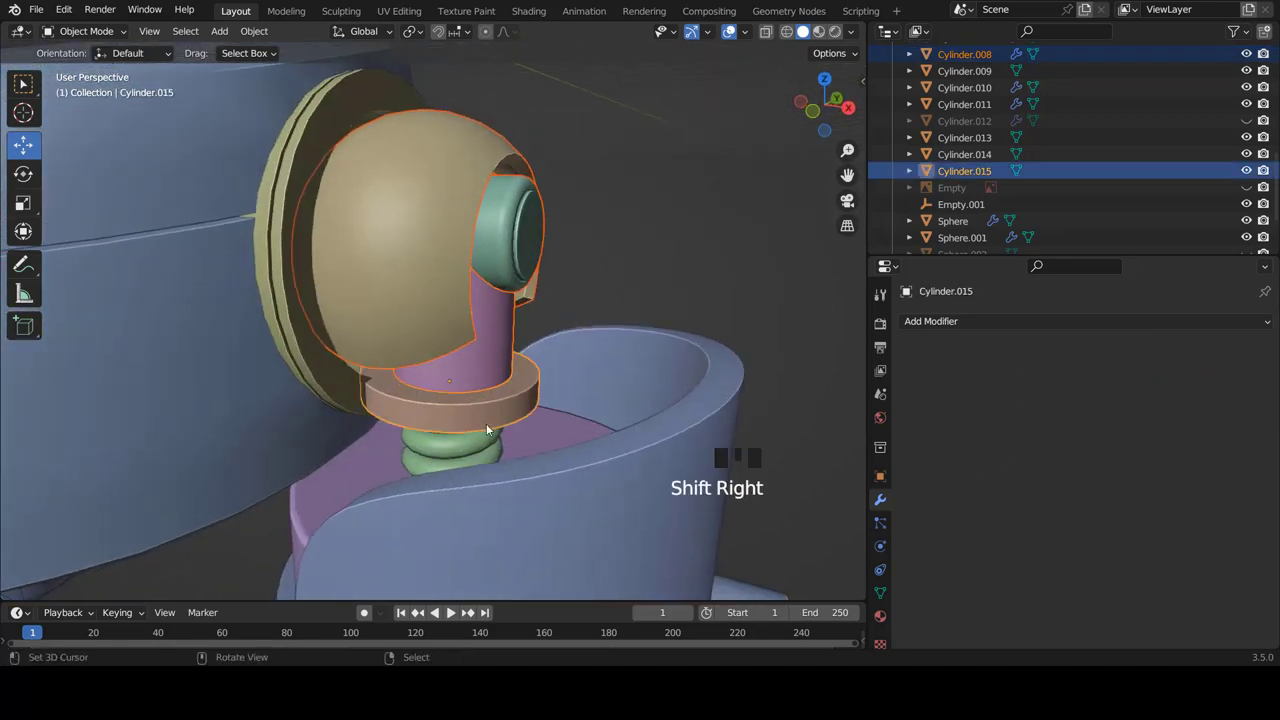
{"action": "scroll", "scroll_direction": "down", "scroll_amount": 3}
{"action": "left_click_drag", "start_coordinate": [500, 366], "coordinate": [413, 368]}
{"action": "right_click", "coordinate": [413, 368]}
{"action": "middle_click", "coordinate": [428, 375]}
{"action": "scroll", "scroll_direction": "up", "scroll_amount": 3}
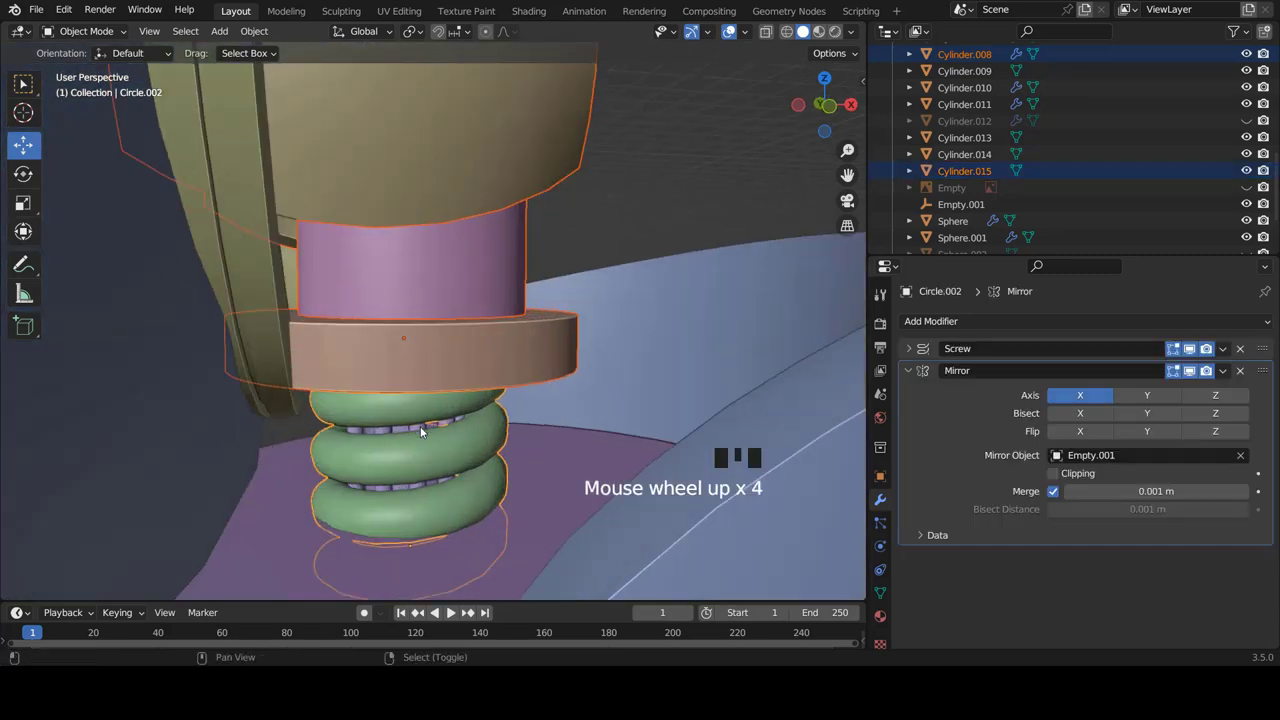
{"action": "right_click", "coordinate": [427, 430]}
{"action": "right_click", "coordinate": [427, 429]}
{"action": "right_click", "coordinate": [425, 424]}
{"action": "right_click", "coordinate": [425, 434]}
{"action": "left_click_drag", "start_coordinate": [443, 448], "coordinate": [447, 420]}
{"action": "scroll", "scroll_direction": "down", "scroll_amount": 3}
{"action": "left_click_drag", "start_coordinate": [495, 351], "coordinate": [454, 402]}
{"action": "scroll", "scroll_direction": "down", "scroll_amount": 3}
{"action": "scroll", "scroll_direction": "up", "scroll_amount": 3}
{"action": "scroll", "scroll_direction": "up", "scroll_amount": 3}
{"action": "right_click", "coordinate": [503, 210]}
{"action": "scroll", "scroll_direction": "down", "scroll_amount": 3}
- From front view, enlarge the shoulder sphere (Cylinder.010) in Edit Mode and move it outward along X
{"action": "key", "text": "KP_1"}
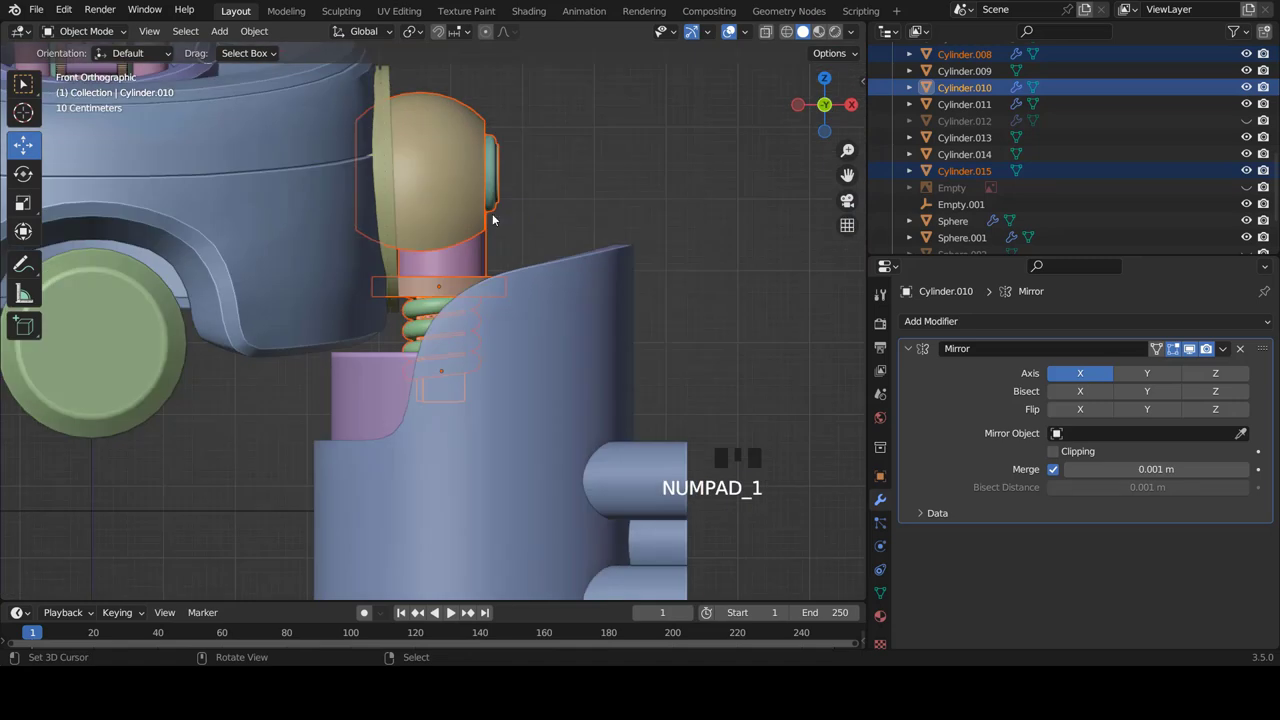
{"action": "key", "text": "g"}
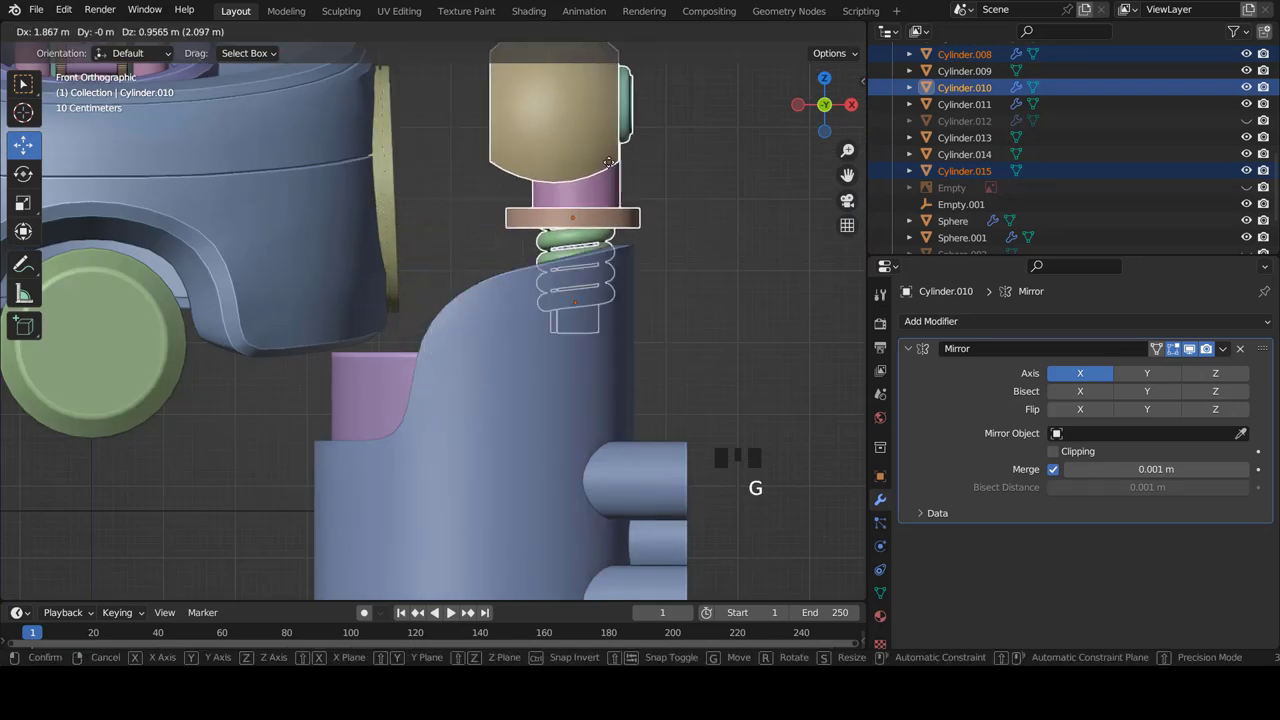
{"action": "scroll", "scroll_direction": "down", "scroll_amount": 3}
{"action": "scroll", "scroll_direction": "up", "scroll_amount": 3}
{"action": "key", "text": "Tab"}
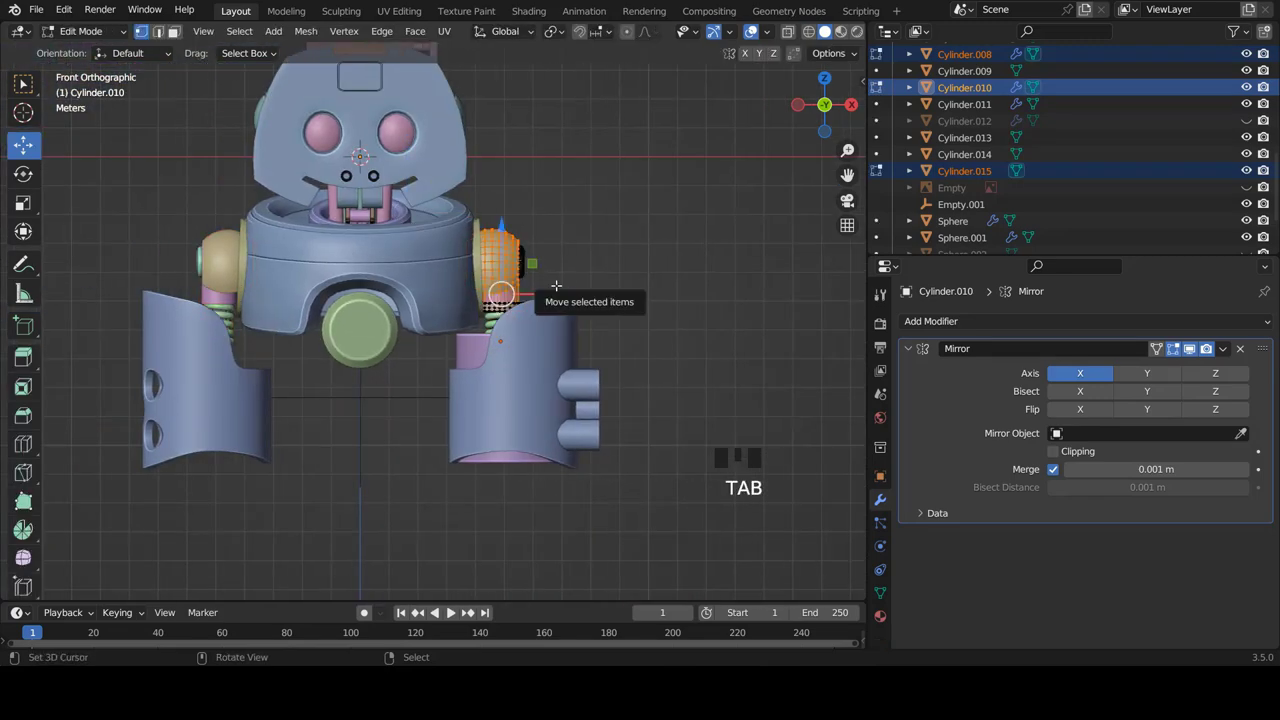
{"action": "scroll", "scroll_direction": "up", "scroll_amount": 3}
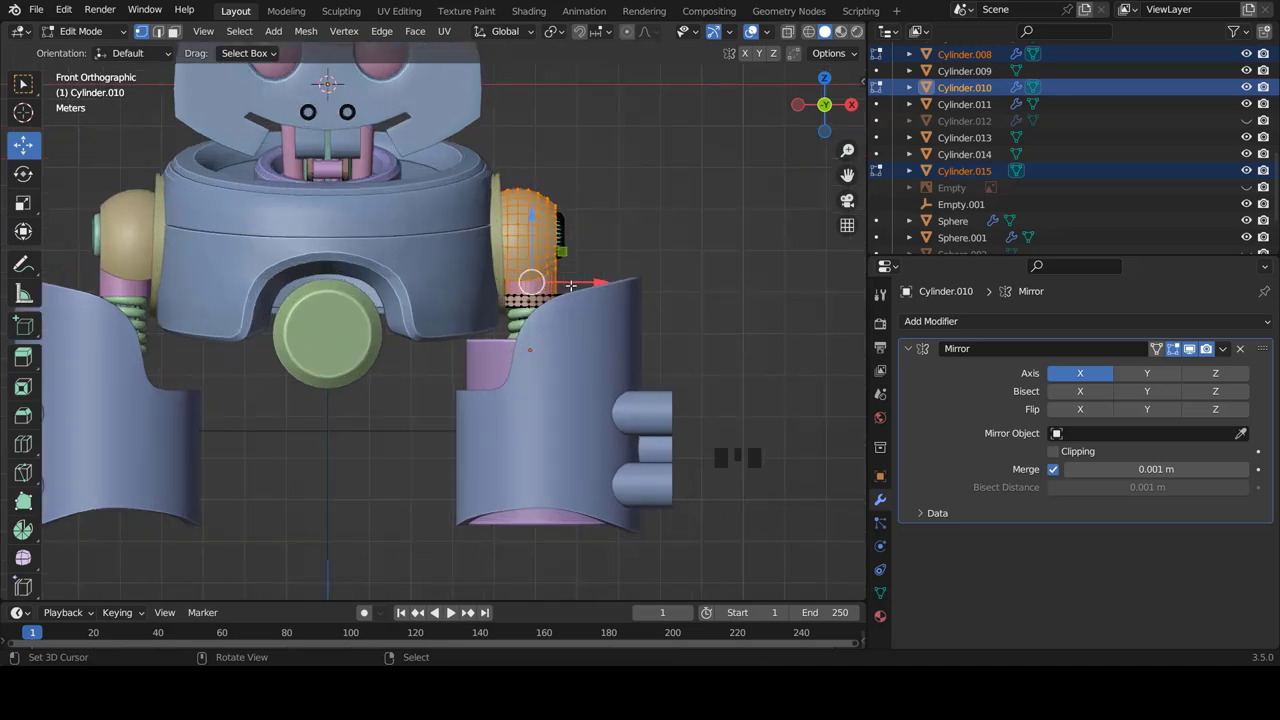
{"action": "key", "text": "a"}
{"action": "key", "text": "s"}
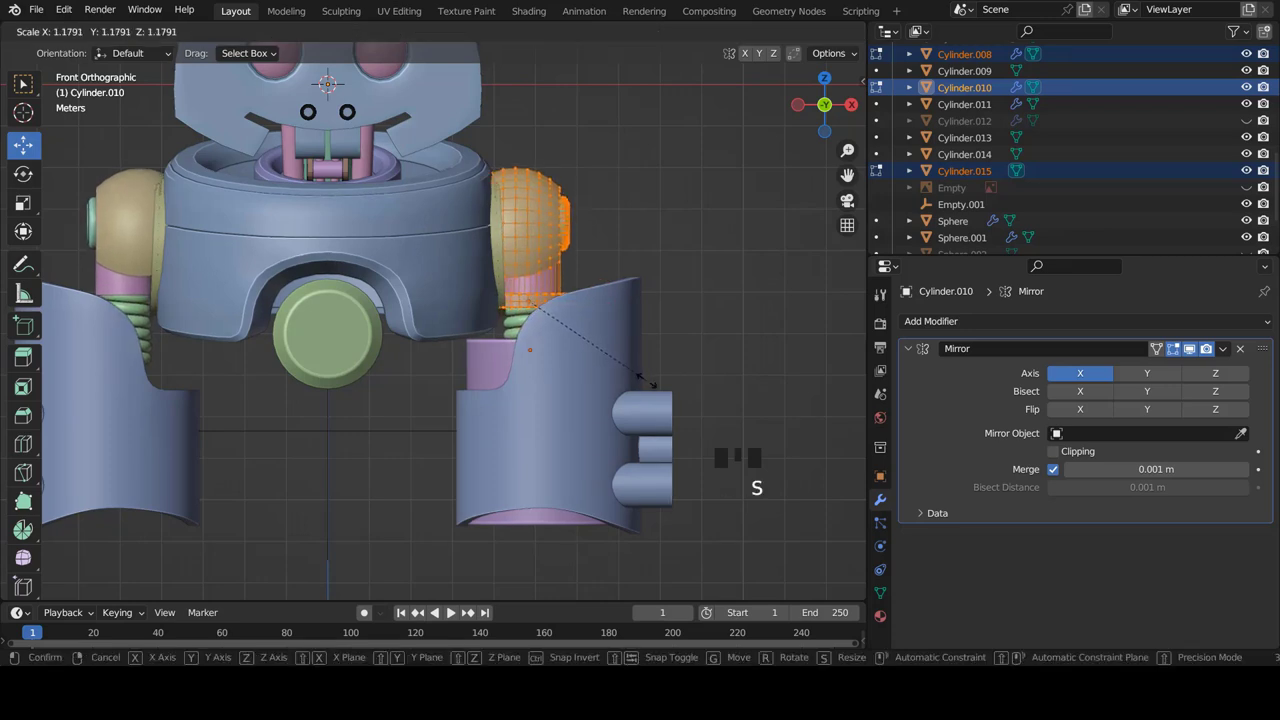
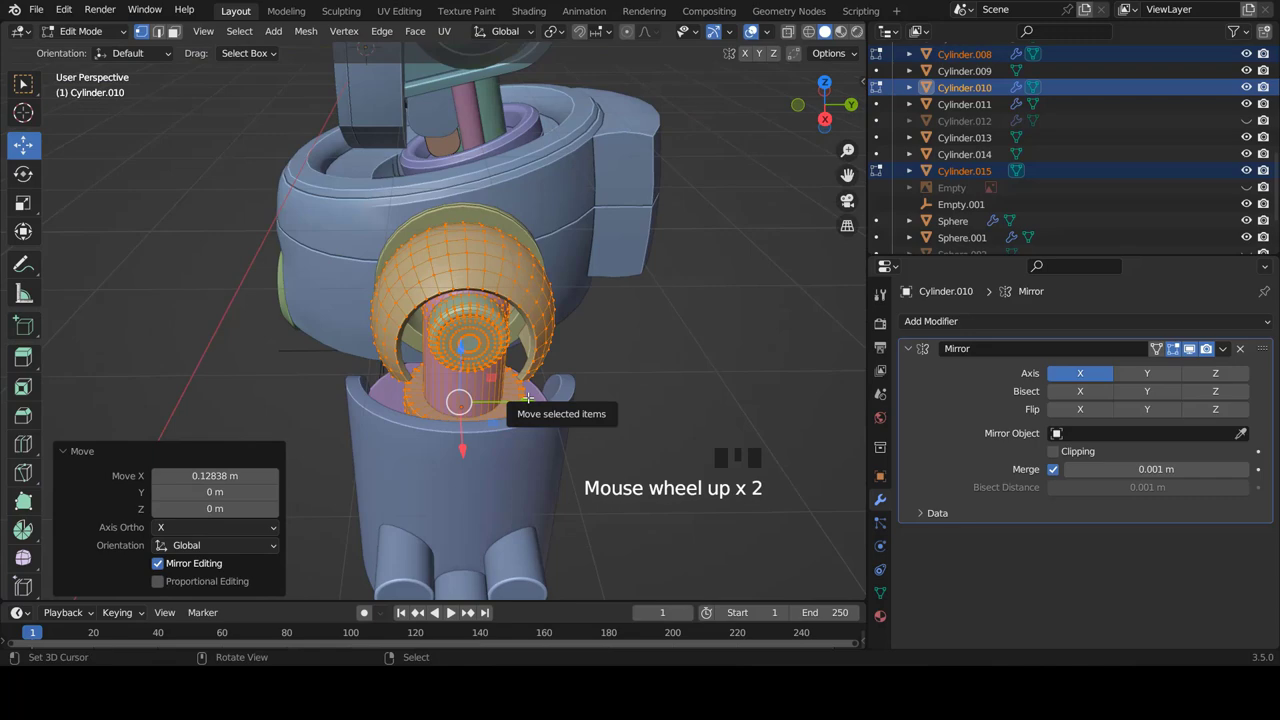
- Check the shoulder from the side, fine-tune the sphere's scale and leave Edit Mode
{"action": "key", "text": "KP_3"}
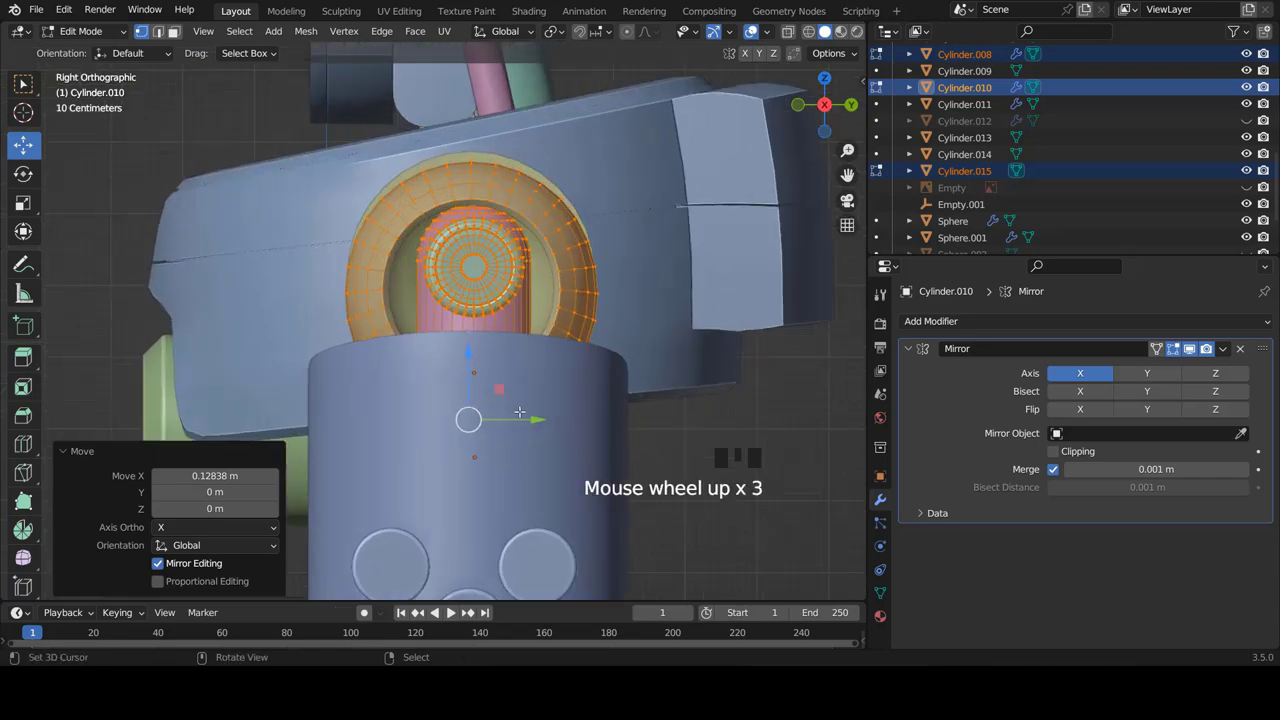
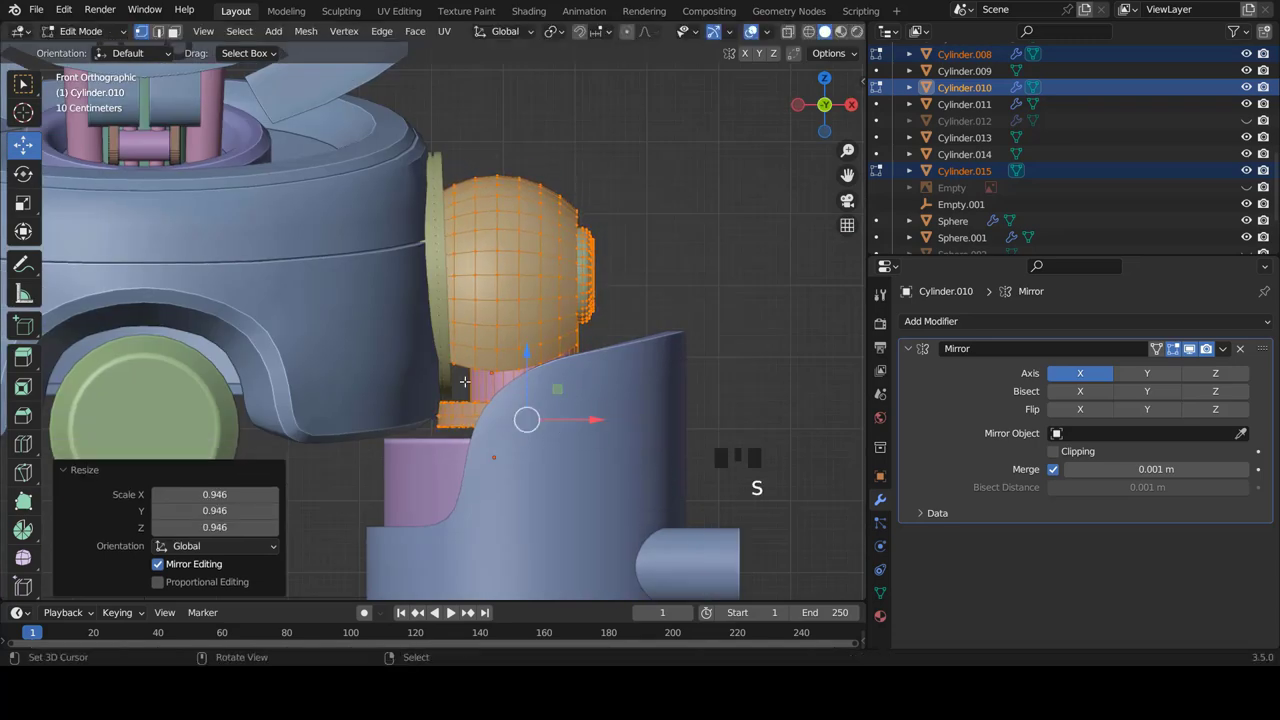
{"action": "scroll", "scroll_direction": "down", "scroll_amount": 3}
{"action": "key", "text": "Tab"}
{"action": "scroll", "scroll_direction": "down", "scroll_amount": 3}
{"action": "key", "text": "a"}
{"action": "scroll", "scroll_direction": "up", "scroll_amount": 3}
- Select the right leg shell (Cylinder.013) and slide all its geometry outward along X under the shoulder
{"action": "right_click", "coordinate": [587, 409]}
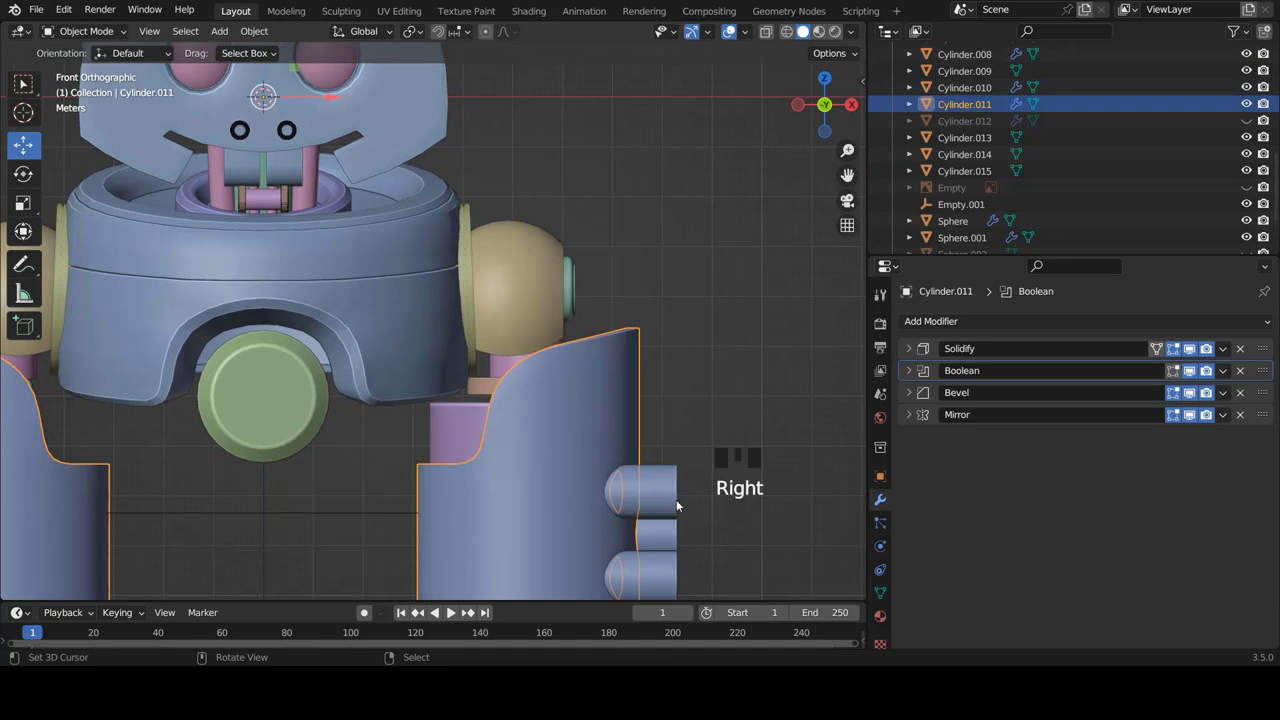
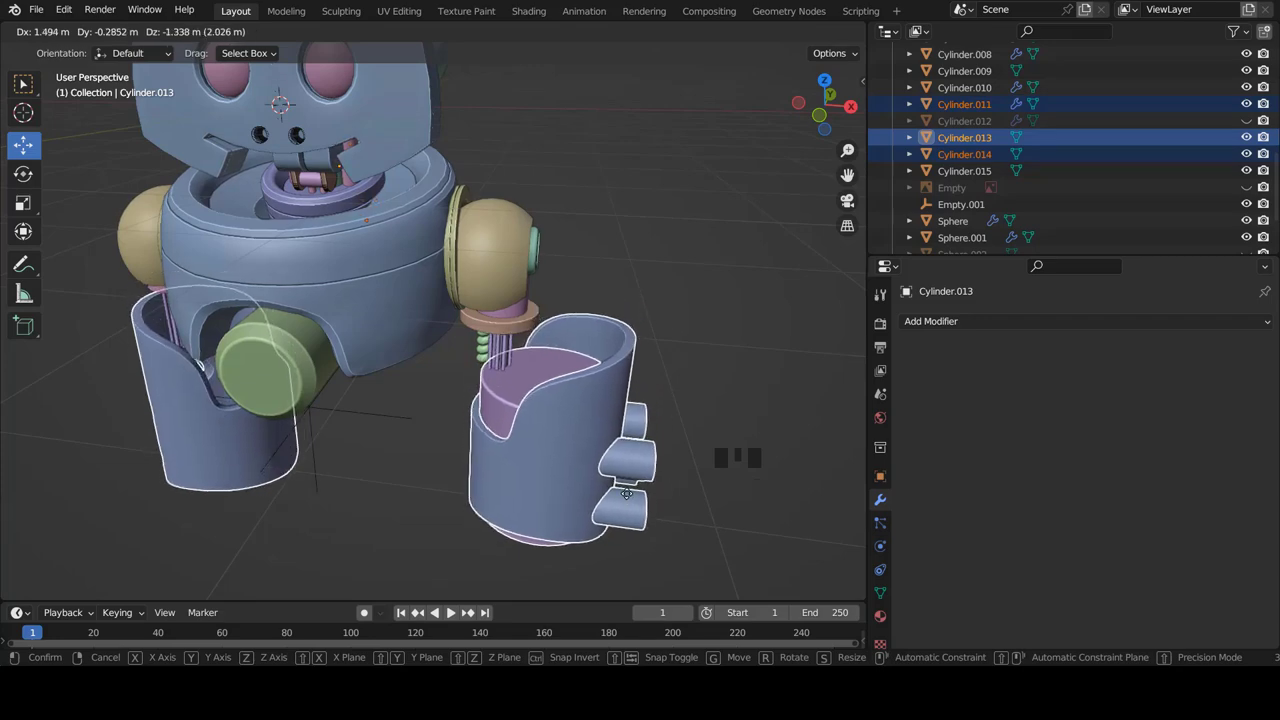
{"action": "key", "text": "KP_1"}
{"action": "key", "text": "Tab"}
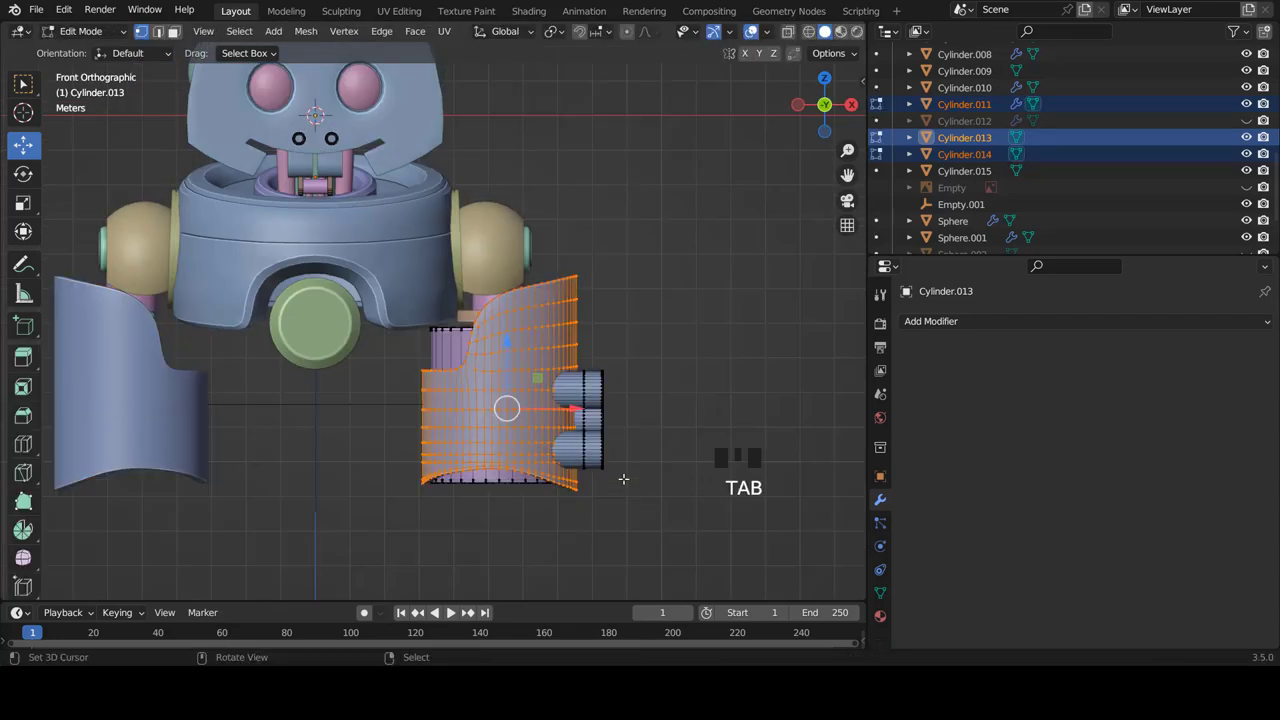
{"action": "key", "text": "a"}
{"action": "key", "text": "a"}
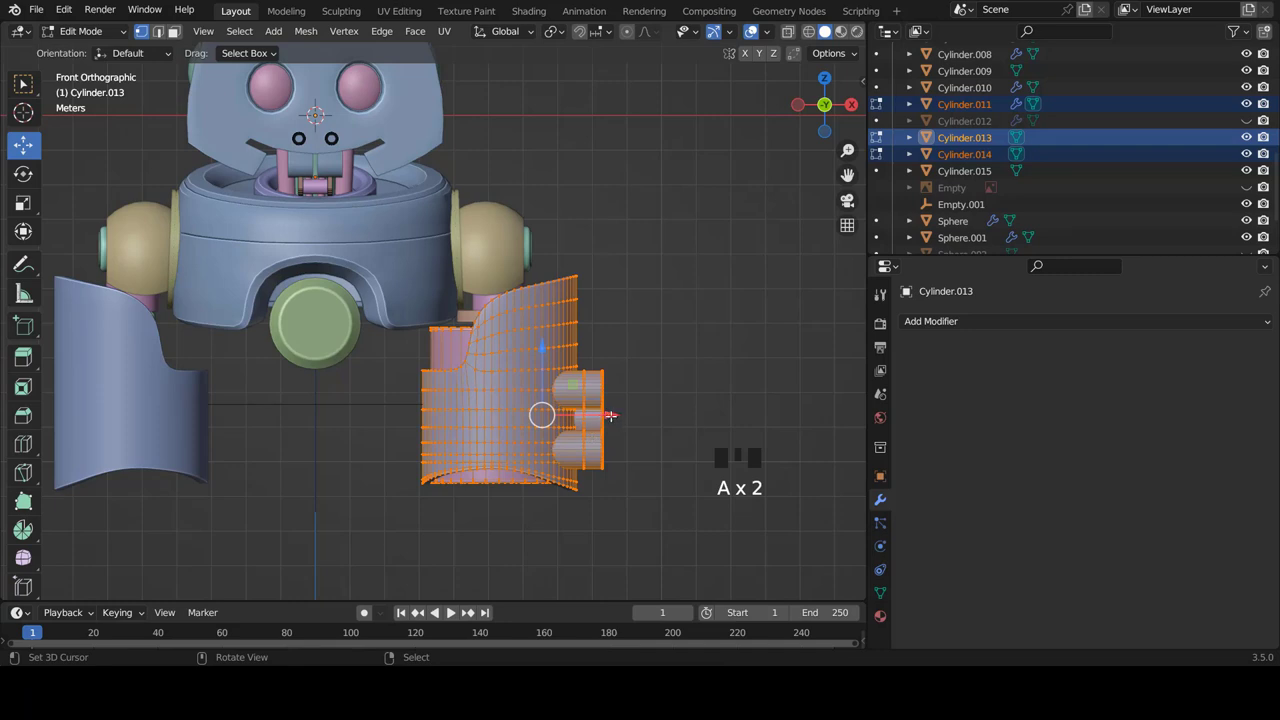
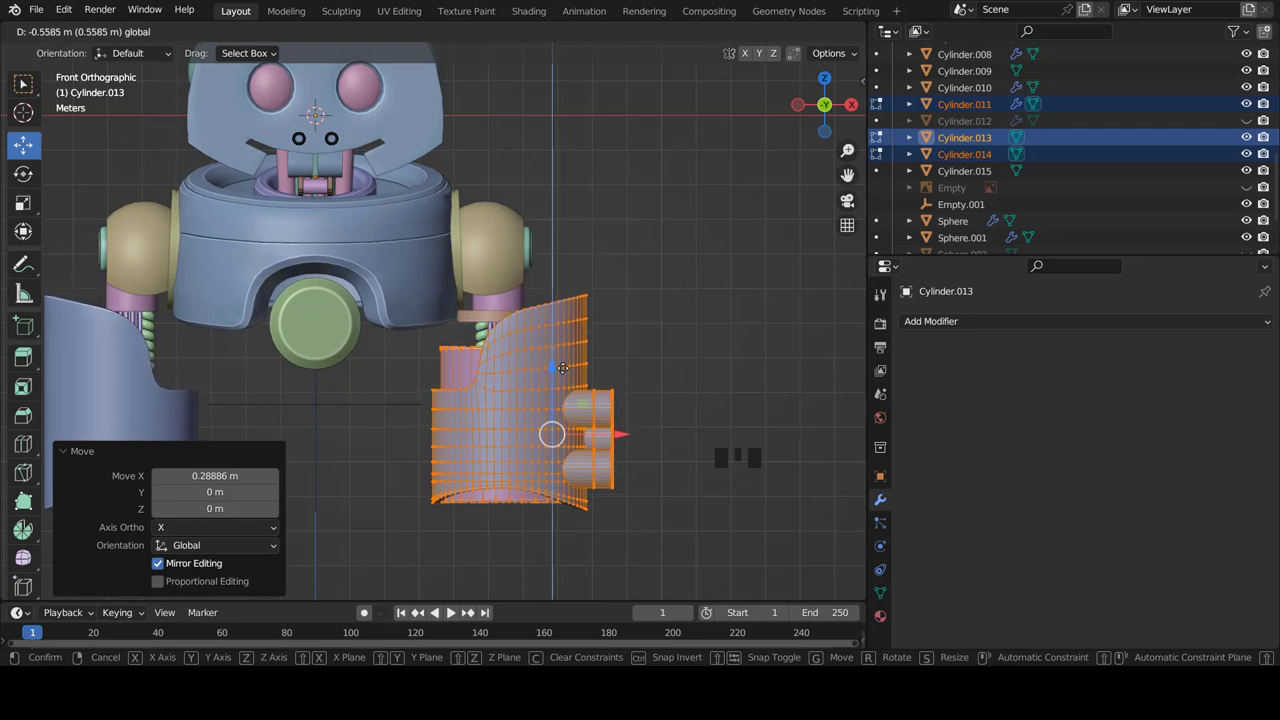
{"action": "scroll", "scroll_direction": "down", "scroll_amount": 3}
{"action": "scroll", "scroll_direction": "up", "scroll_amount": 3}
{"action": "key", "text": "Tab"}
- Leave Edit Mode on the shell and isolate the pair of springs in local view
{"action": "scroll", "scroll_direction": "up", "scroll_amount": 3}
{"action": "key", "text": "a"}
{"action": "scroll", "scroll_direction": "down", "scroll_amount": 3}
{"action": "left_click_drag", "start_coordinate": [516, 298], "coordinate": [516, 351]}
{"action": "scroll", "scroll_direction": "up", "scroll_amount": 3}
{"action": "left_click_drag", "start_coordinate": [510, 238], "coordinate": [461, 197]}
{"action": "key", "text": "Tab"}
{"action": "key", "text": "KP_Divide"}
- Move the springs (Circle.002) down onto the leg shells, exit local view and scale them to fit under the collar rings
{"action": "key", "text": "KP_1"}
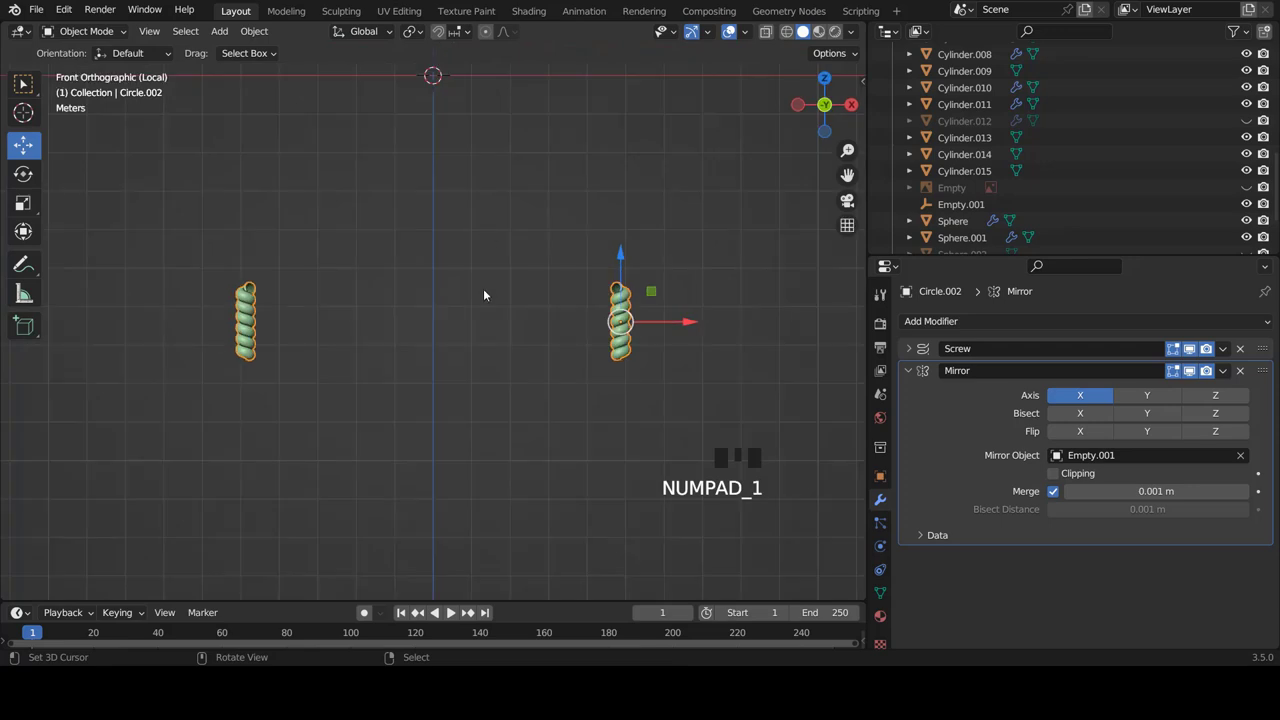
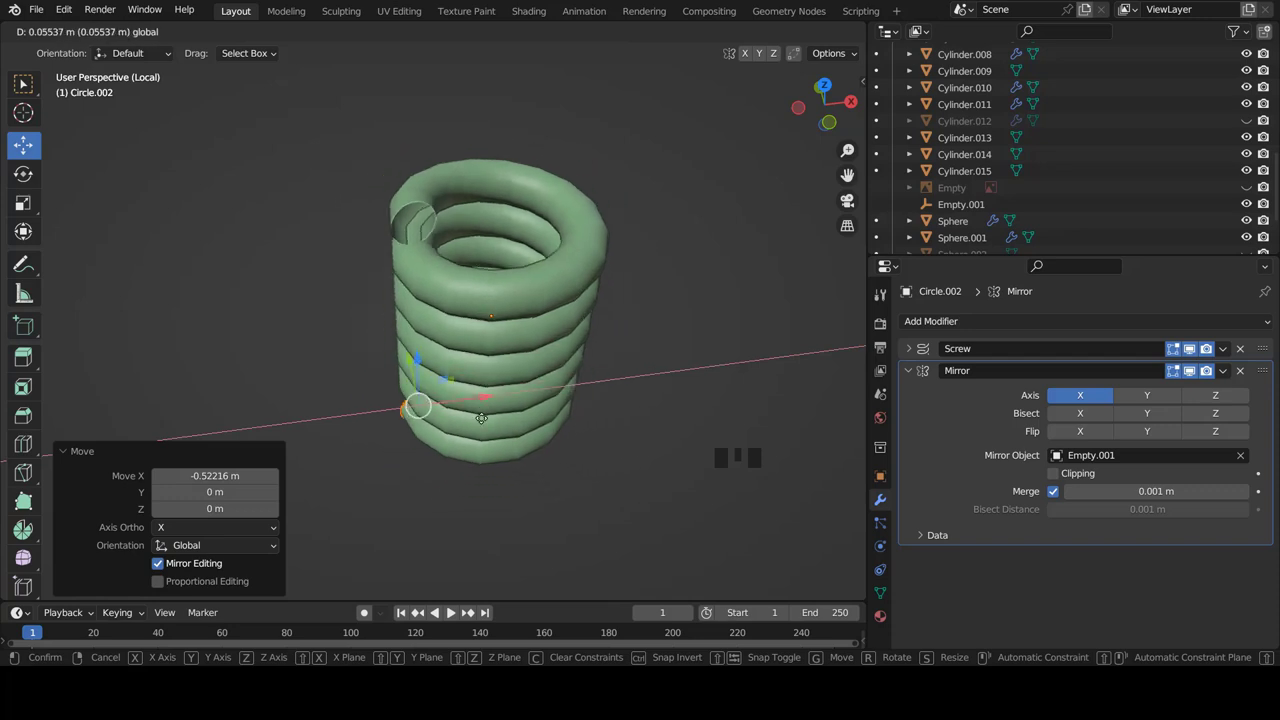
{"action": "key", "text": "KP_Divide"}
{"action": "key", "text": "KP_1"}
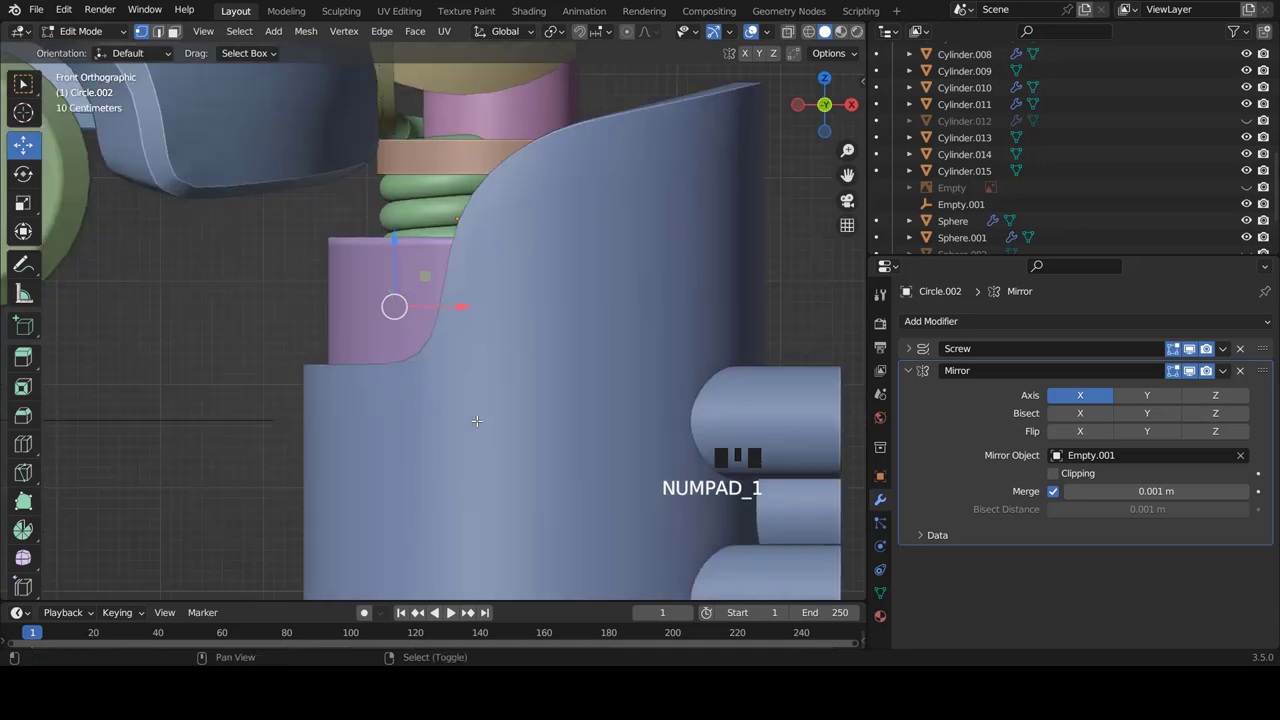
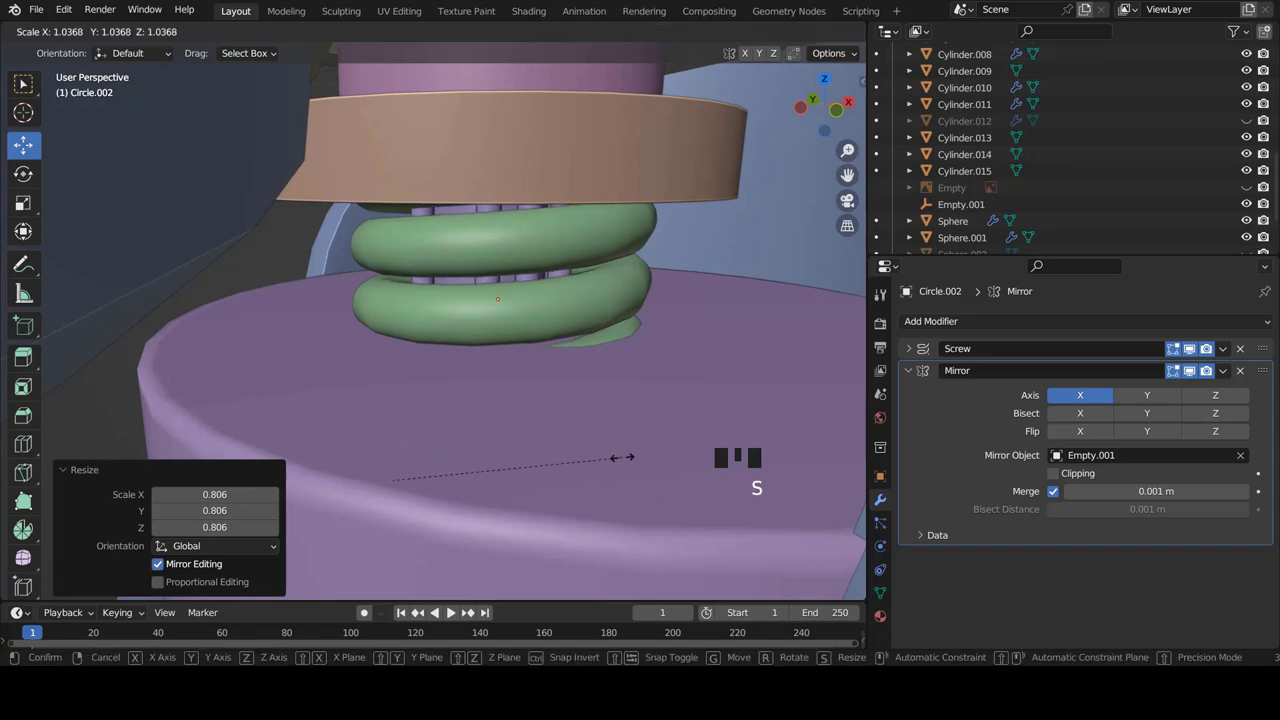
{"action": "scroll", "scroll_direction": "down", "scroll_amount": 3}
{"action": "key", "text": "KP_1"}
{"action": "scroll", "scroll_direction": "down", "scroll_amount": 3}
{"action": "key", "text": "Tab"}
{"action": "scroll", "scroll_direction": "down", "scroll_amount": 3}
{"action": "key", "text": "a"}
- Orbit around the collar ring to inspect how the resized springs fit beneath it
{"action": "scroll", "scroll_direction": "down", "scroll_amount": 3}
{"action": "scroll", "scroll_direction": "up", "scroll_amount": 3}
{"action": "scroll", "scroll_direction": "up", "scroll_amount": 3}
{"action": "left_click_drag", "start_coordinate": [624, 329], "coordinate": [604, 388]}
{"action": "scroll", "scroll_direction": "up", "scroll_amount": 3}
{"action": "left_click_drag", "start_coordinate": [554, 323], "coordinate": [623, 357]}
{"action": "left_click_drag", "start_coordinate": [623, 357], "coordinate": [648, 364]}
{"action": "left_click_drag", "start_coordinate": [674, 376], "coordinate": [568, 327]}
- Select the collar ring and its pink post, isolate them in local view and look down from top view
{"action": "right_click", "coordinate": [568, 327]}
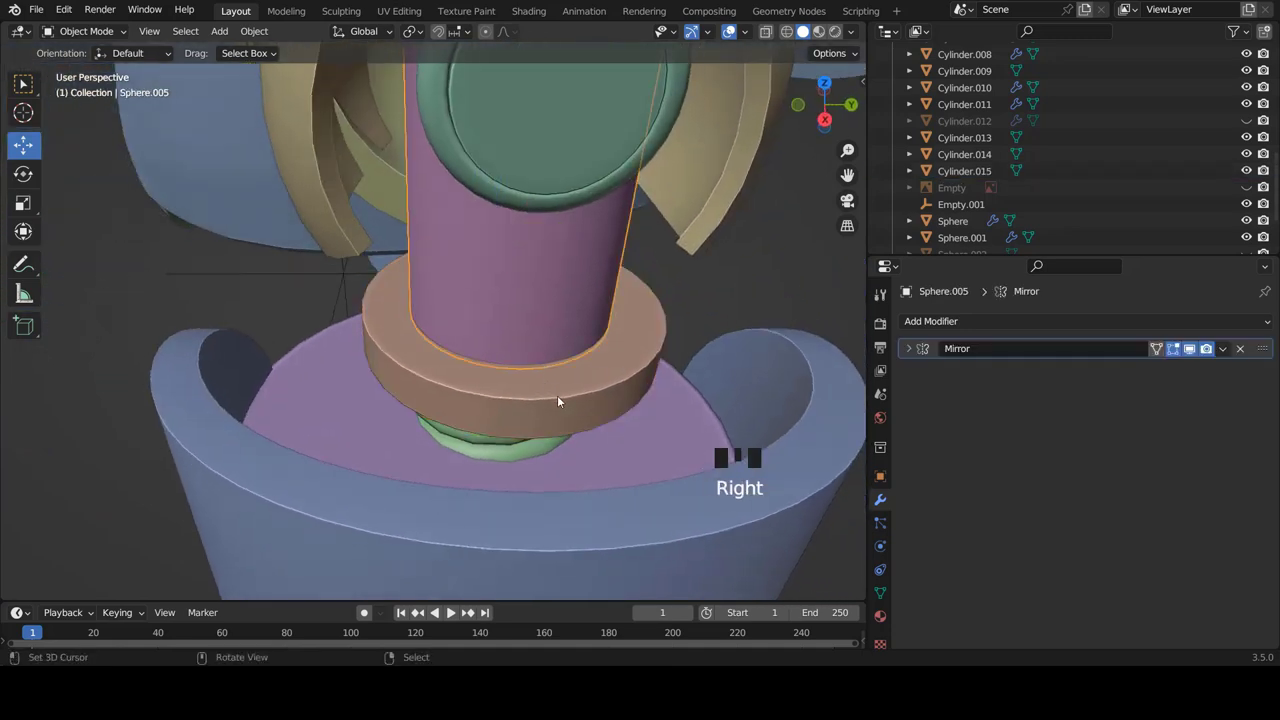
{"action": "right_click", "coordinate": [559, 399]}
{"action": "right_click", "coordinate": [555, 316]}
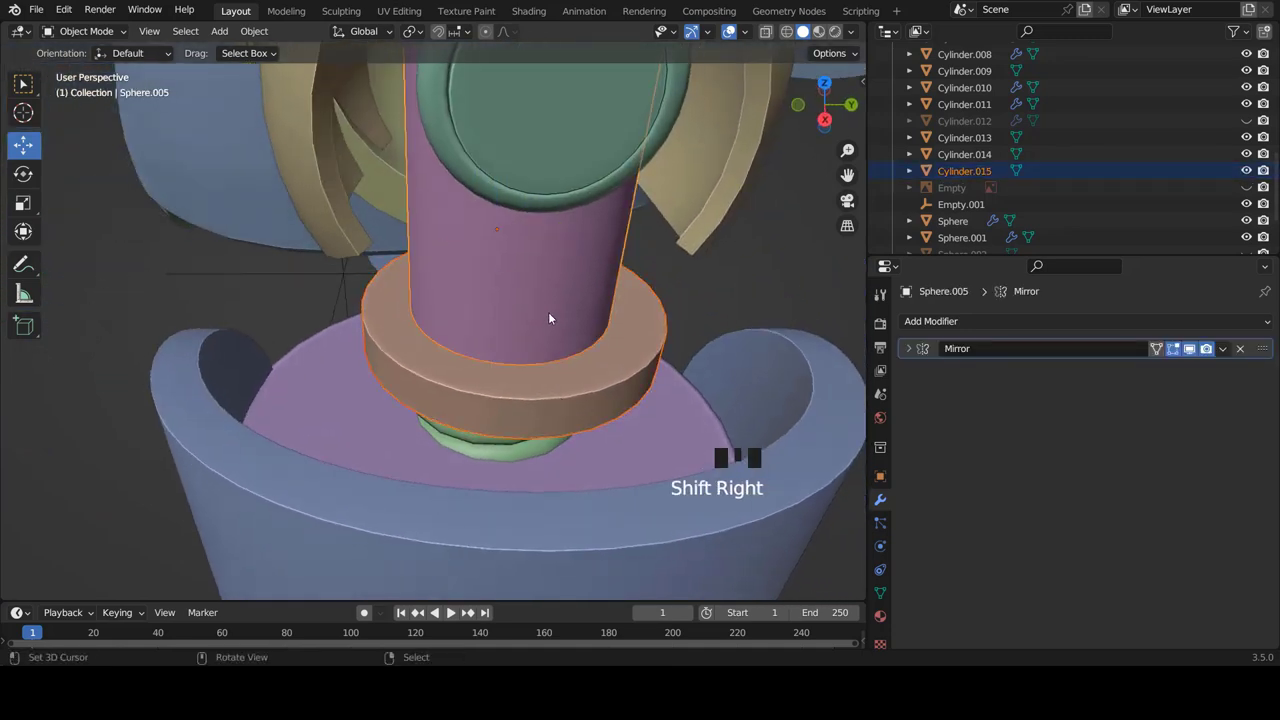
{"action": "right_click", "coordinate": [555, 316]}
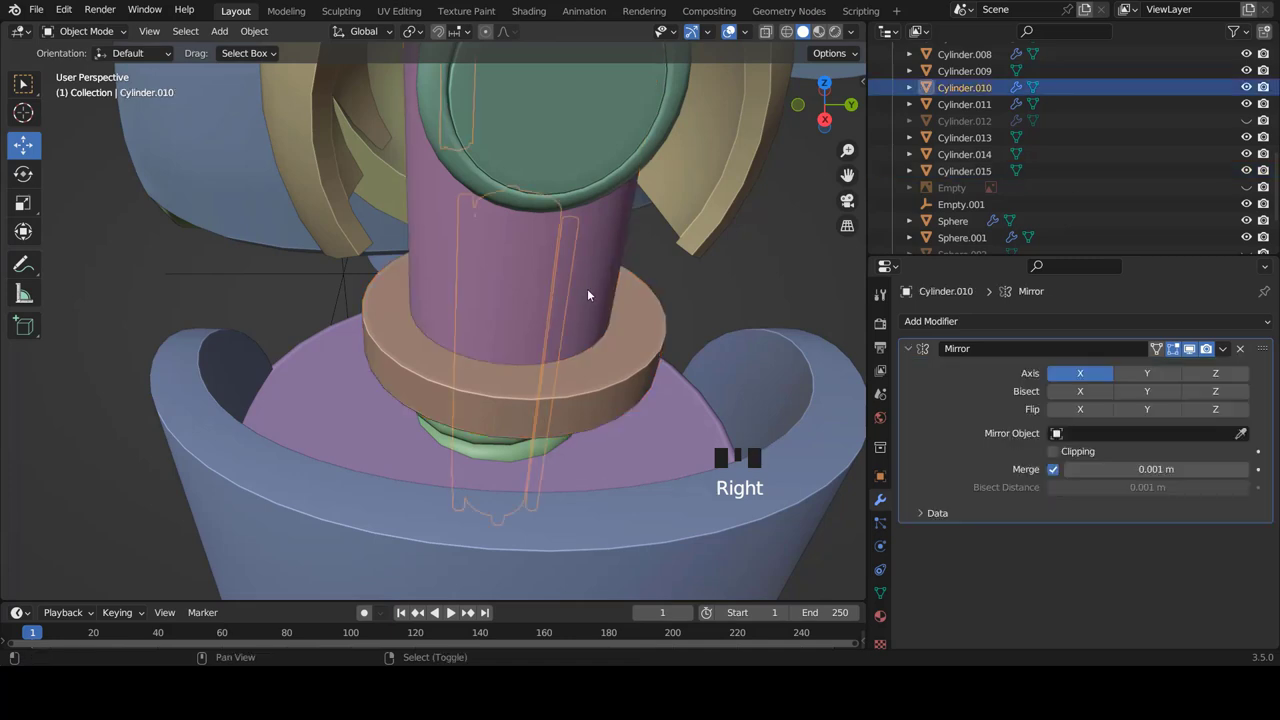
{"action": "right_click", "coordinate": [594, 293]}
{"action": "right_click", "coordinate": [624, 381]}
{"action": "key", "text": "KP_Divide"}
{"action": "key", "text": "KP_3"}
{"action": "scroll", "scroll_direction": "down", "scroll_amount": 3}
{"action": "key", "text": "KP_7"}
{"action": "scroll", "scroll_direction": "up", "scroll_amount": 3}
{"action": "scroll", "scroll_direction": "down", "scroll_amount": 3}
- In Edit Mode move the ring's geometry to centre it on the post, then verify from front and side views
{"action": "right_click", "coordinate": [443, 224]}
{"action": "key", "text": "Tab"}
{"action": "key", "text": "a"}
{"action": "key", "text": "a"}
{"action": "scroll", "scroll_direction": "up", "scroll_amount": 3}
{"action": "key", "text": "g"}
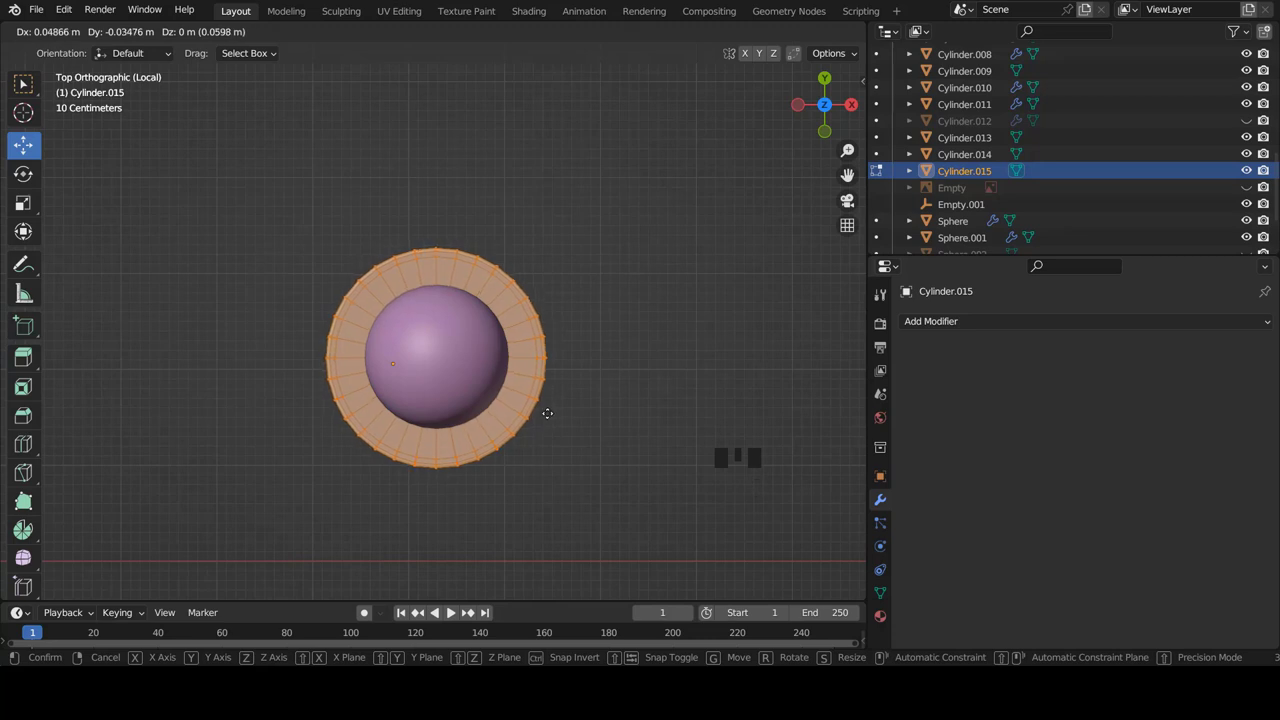
{"action": "key", "text": "Tab"}
{"action": "key", "text": "a"}
{"action": "scroll", "scroll_direction": "down", "scroll_amount": 3}
{"action": "key", "text": "KP_1"}
{"action": "key", "text": "KP_3"}
{"action": "key", "text": "KP_1"}
{"action": "scroll", "scroll_direction": "down", "scroll_amount": 3}
{"action": "scroll", "scroll_direction": "up", "scroll_amount": 3}
- Apply all transforms to the ring and drag the Mirror modifier from Cylinder.010 onto it, giving both posts a ring
{"action": "right_click", "coordinate": [582, 306]}
{"action": "key", "text": "ctrl+a"}
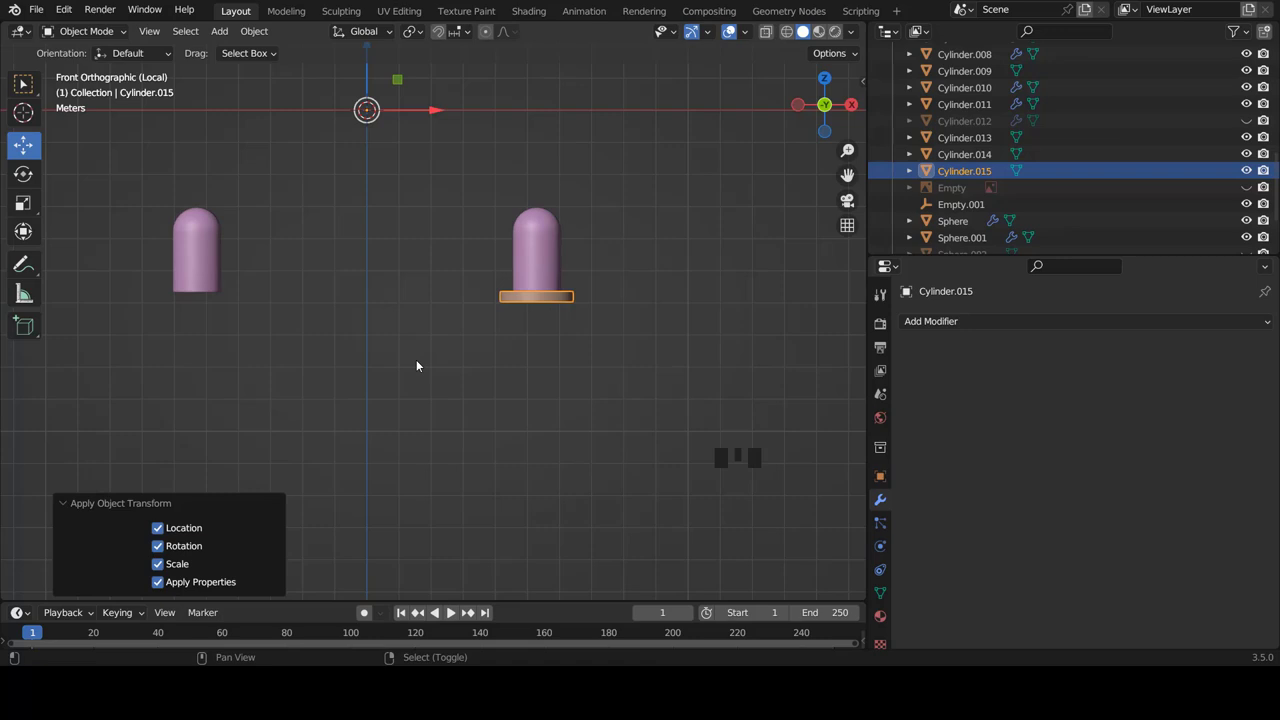
{"action": "scroll", "scroll_direction": "up", "scroll_amount": 3}
{"action": "scroll", "scroll_direction": "down", "scroll_amount": 3}
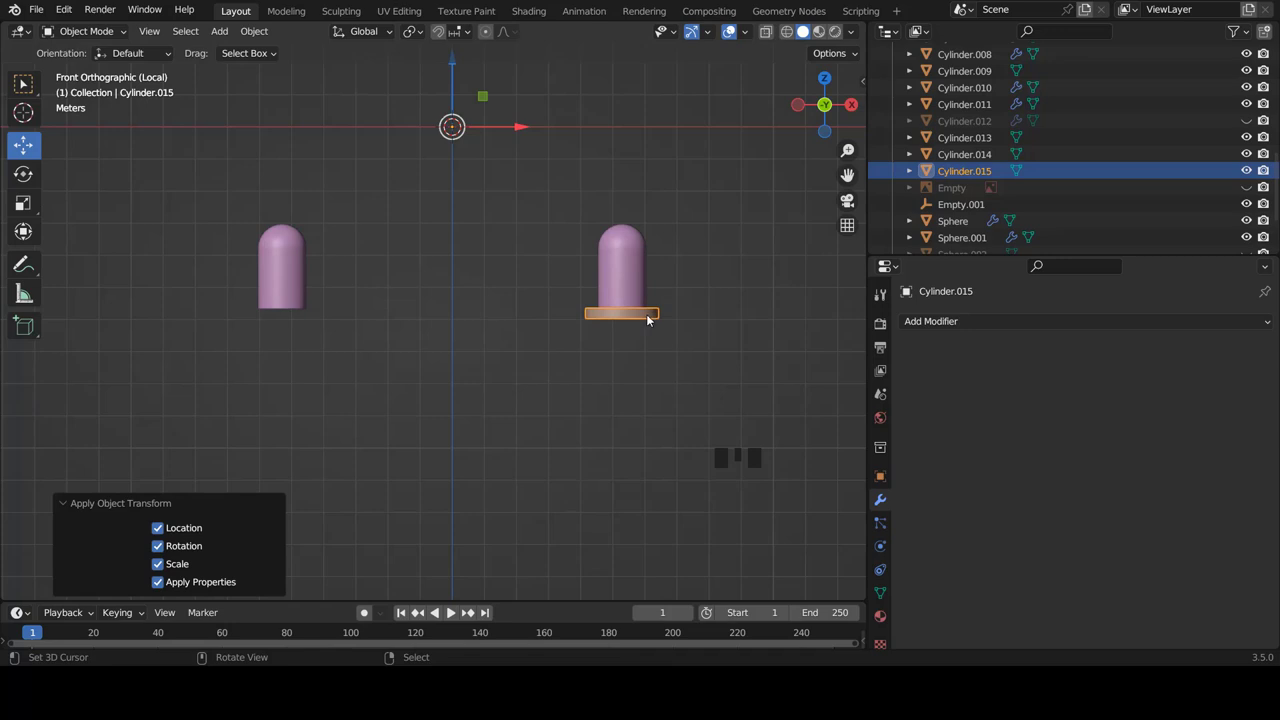
{"action": "left_click_drag", "start_coordinate": [947, 324], "coordinate": [949, 516]}
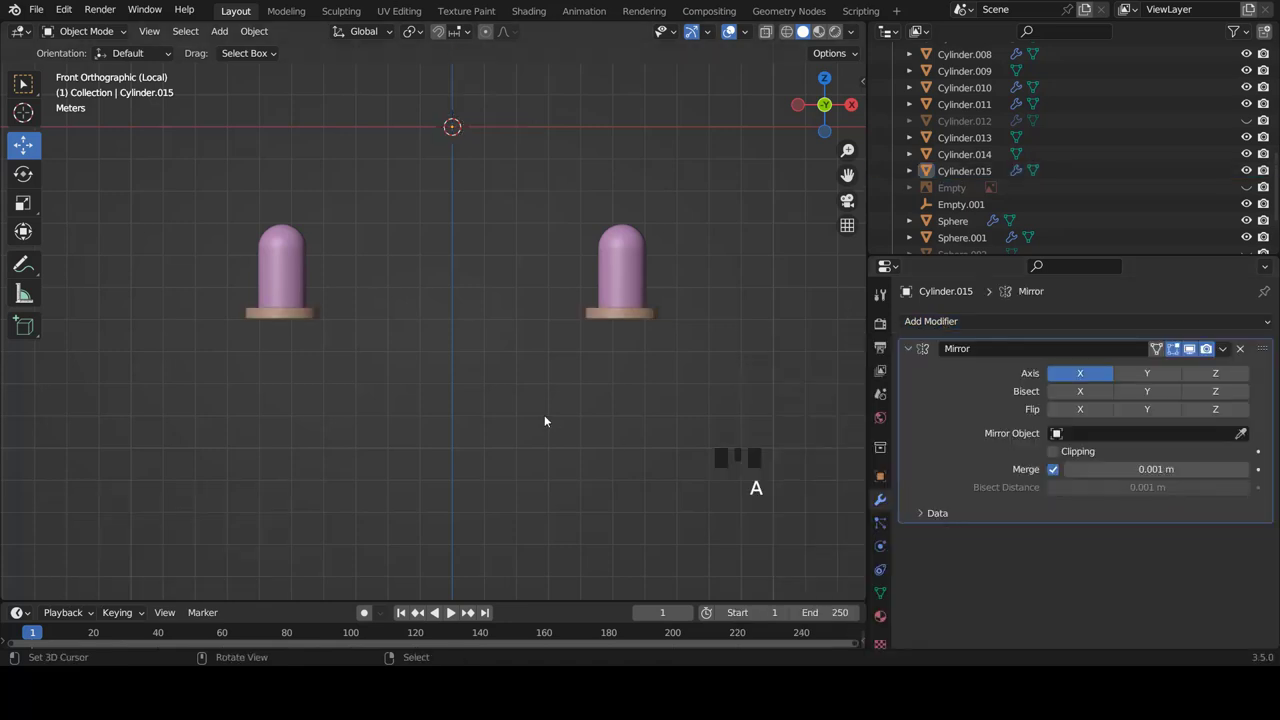
{"action": "key", "text": "KP_Divide"}
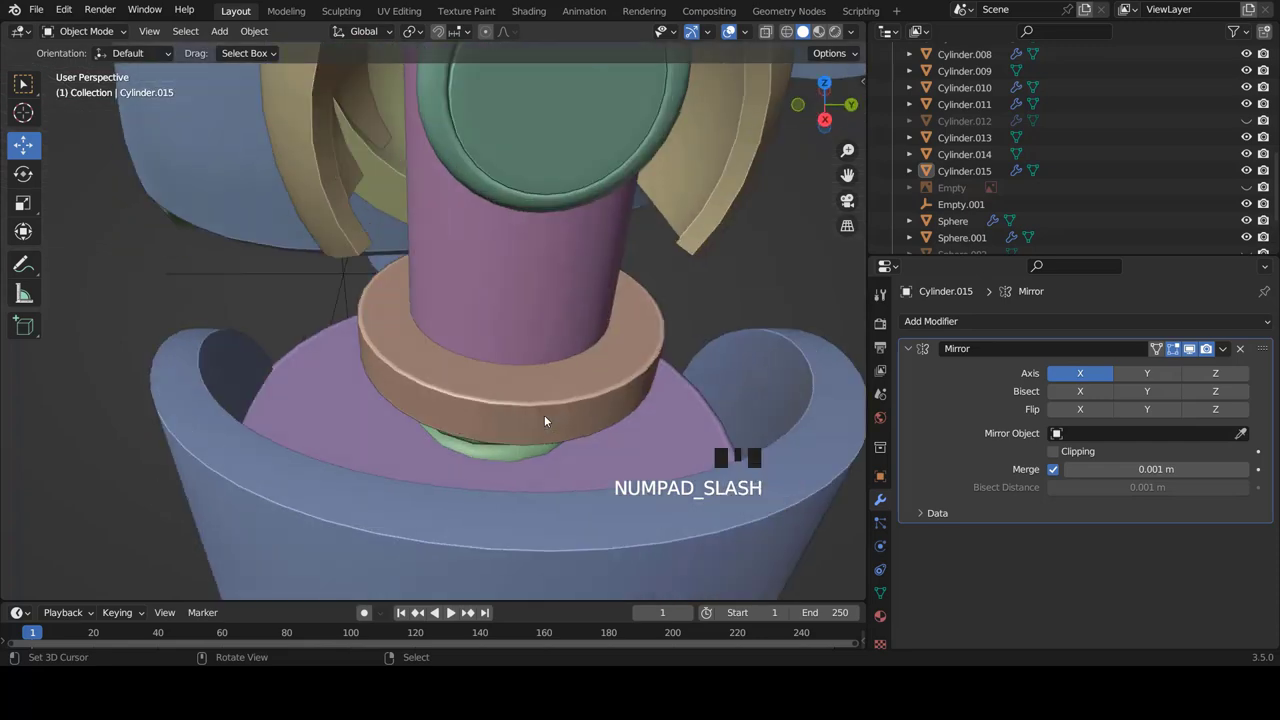
- From front view, select the small knob piece (Cylinder.014) beside the right leg shell
{"action": "key", "text": "KP_1"}
{"action": "scroll", "scroll_direction": "down", "scroll_amount": 3}
{"action": "scroll", "scroll_direction": "down", "scroll_amount": 3}
{"action": "scroll", "scroll_direction": "down", "scroll_amount": 3}
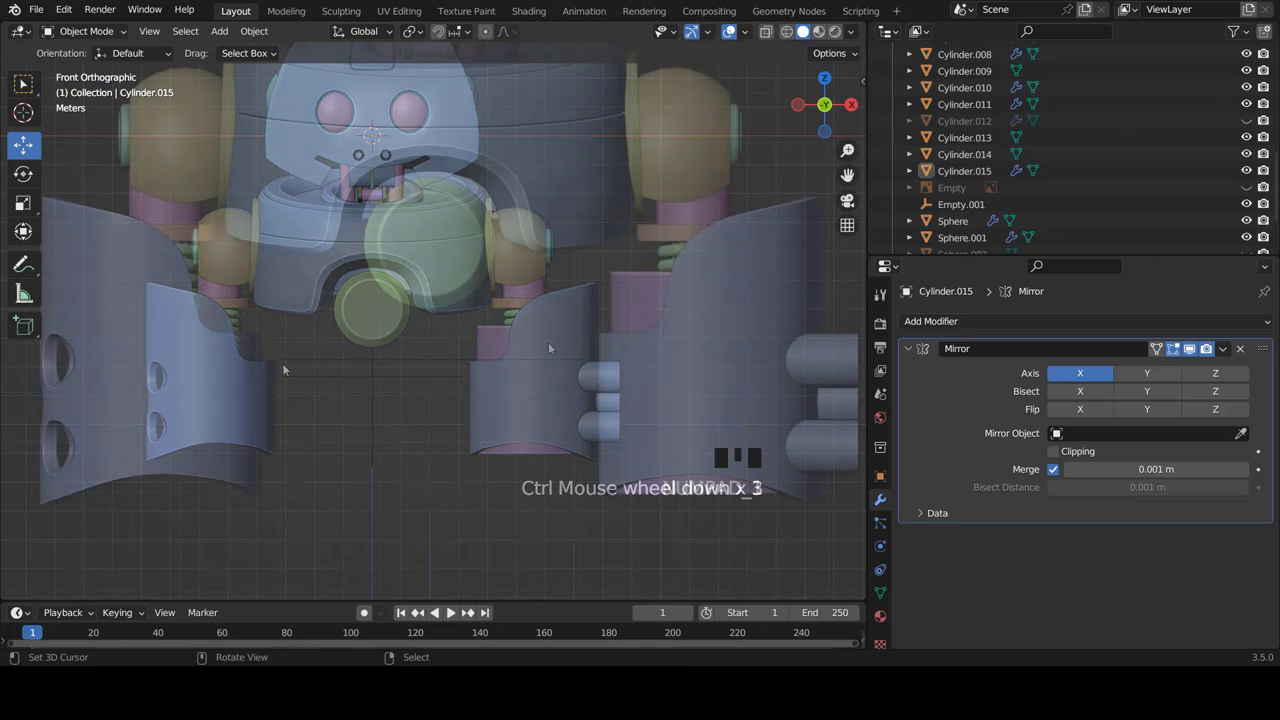
{"action": "key", "text": "KP_3"}
{"action": "scroll", "scroll_direction": "down", "scroll_amount": 3}
{"action": "scroll", "scroll_direction": "up", "scroll_amount": 3}
{"action": "right_click", "coordinate": [631, 347]}
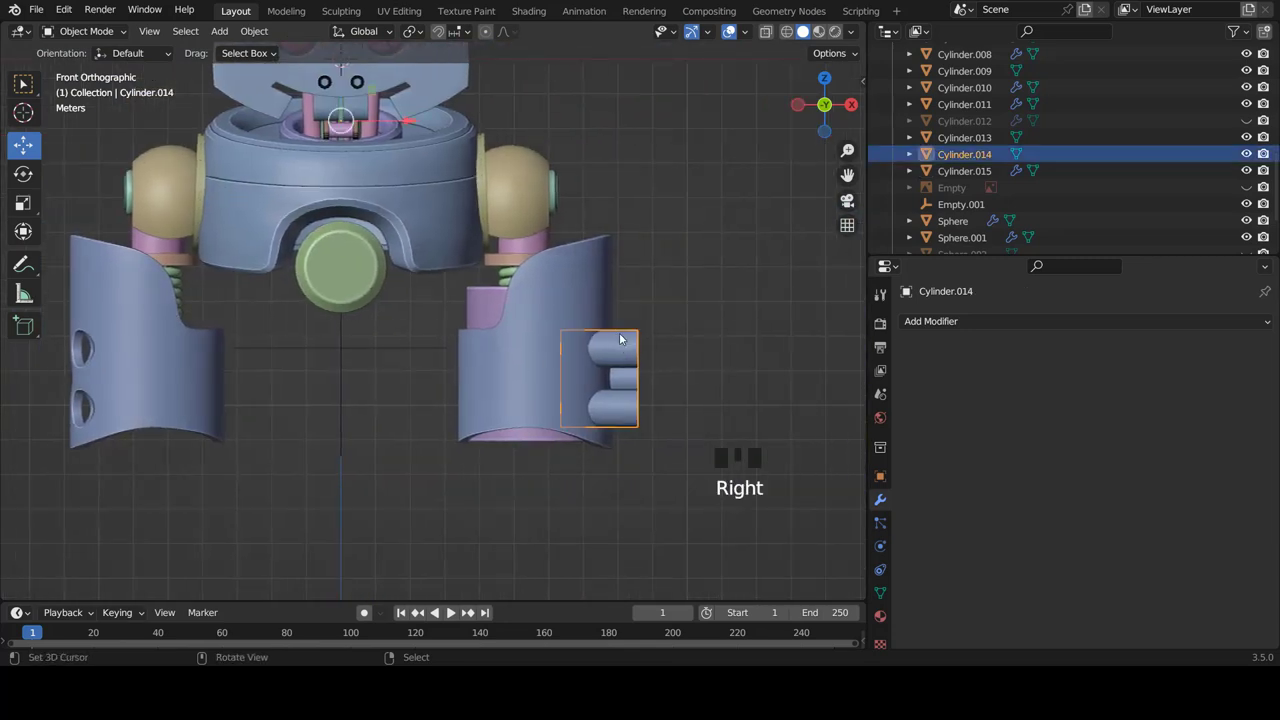
{"action": "scroll", "scroll_direction": "down", "scroll_amount": 3}
{"action": "scroll", "scroll_direction": "up", "scroll_amount": 3}
{"action": "scroll", "scroll_direction": "down", "scroll_amount": 3}
{"action": "scroll", "scroll_direction": "up", "scroll_amount": 3}
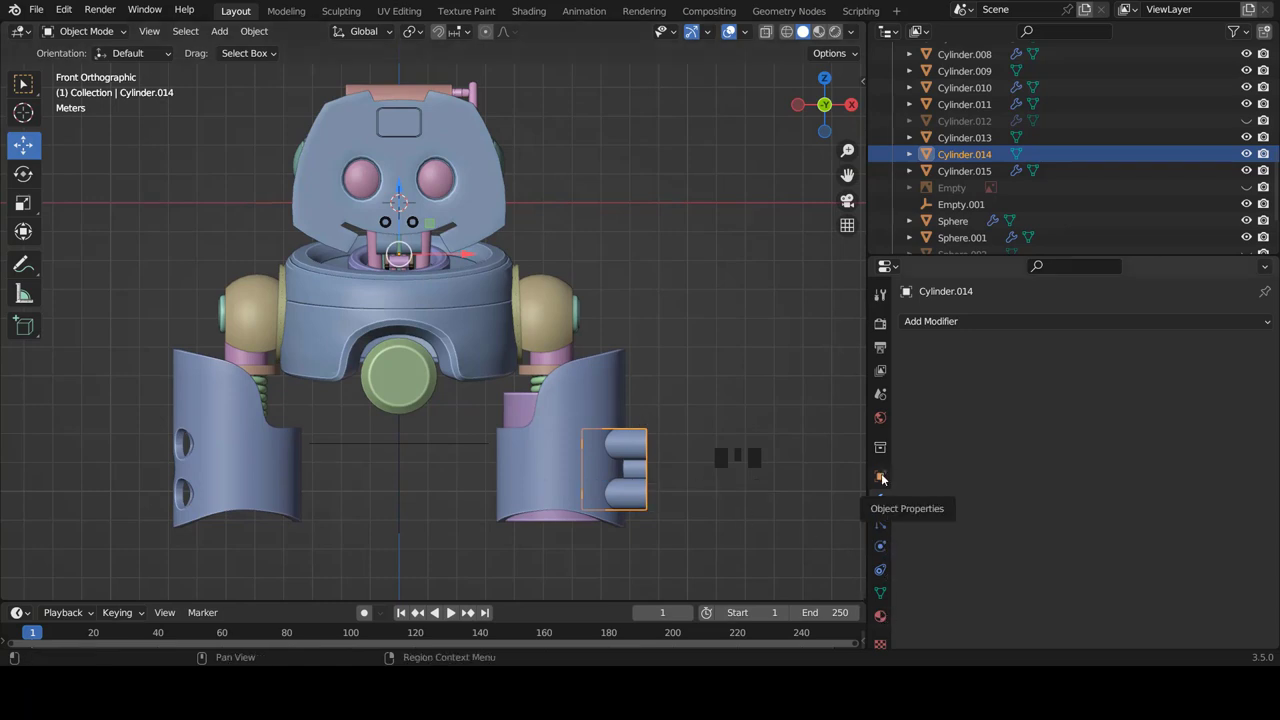
- Show Cylinder.014's Object Properties and scroll down to its Viewport Display panel
{"action": "left_click", "coordinate": [883, 477]}
{"action": "scroll", "scroll_direction": "down", "scroll_amount": 3}
{"action": "scroll", "scroll_direction": "down", "scroll_amount": 3}
{"action": "scroll", "scroll_direction": "down", "scroll_amount": 3}
{"action": "scroll", "scroll_direction": "down", "scroll_amount": 3}
{"action": "scroll", "scroll_direction": "down", "scroll_amount": 3}
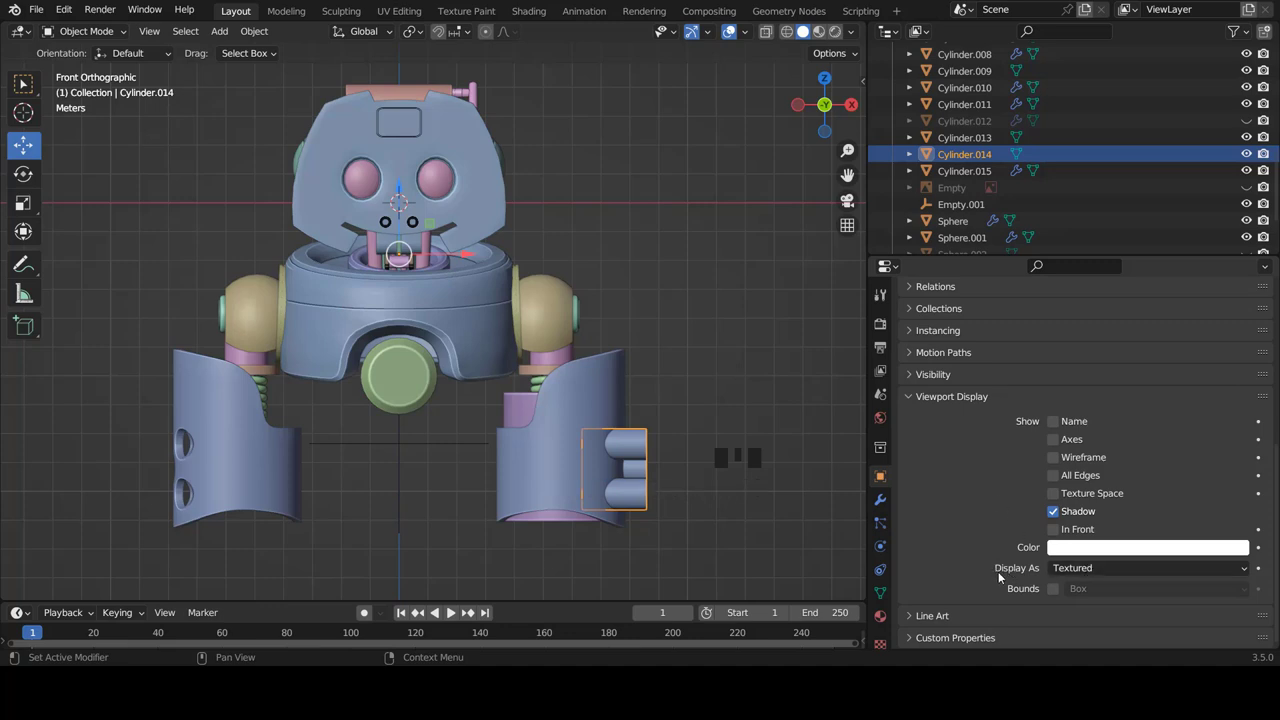
- Navigate to the right leg and select its shell mesh Cylinder.013 in front view
{"action": "left_click_drag", "start_coordinate": [1090, 569], "coordinate": [683, 500]}
{"action": "scroll", "scroll_direction": "down", "scroll_amount": 3}
{"action": "left_click_drag", "start_coordinate": [667, 457], "coordinate": [489, 454]}
{"action": "scroll", "scroll_direction": "up", "scroll_amount": 3}
{"action": "left_click_drag", "start_coordinate": [573, 438], "coordinate": [694, 330]}
{"action": "right_click", "coordinate": [694, 330]}
{"action": "key", "text": "KP_1"}
{"action": "key", "text": "a"}
{"action": "scroll", "scroll_direction": "down", "scroll_amount": 3}
{"action": "right_click", "coordinate": [583, 366]}
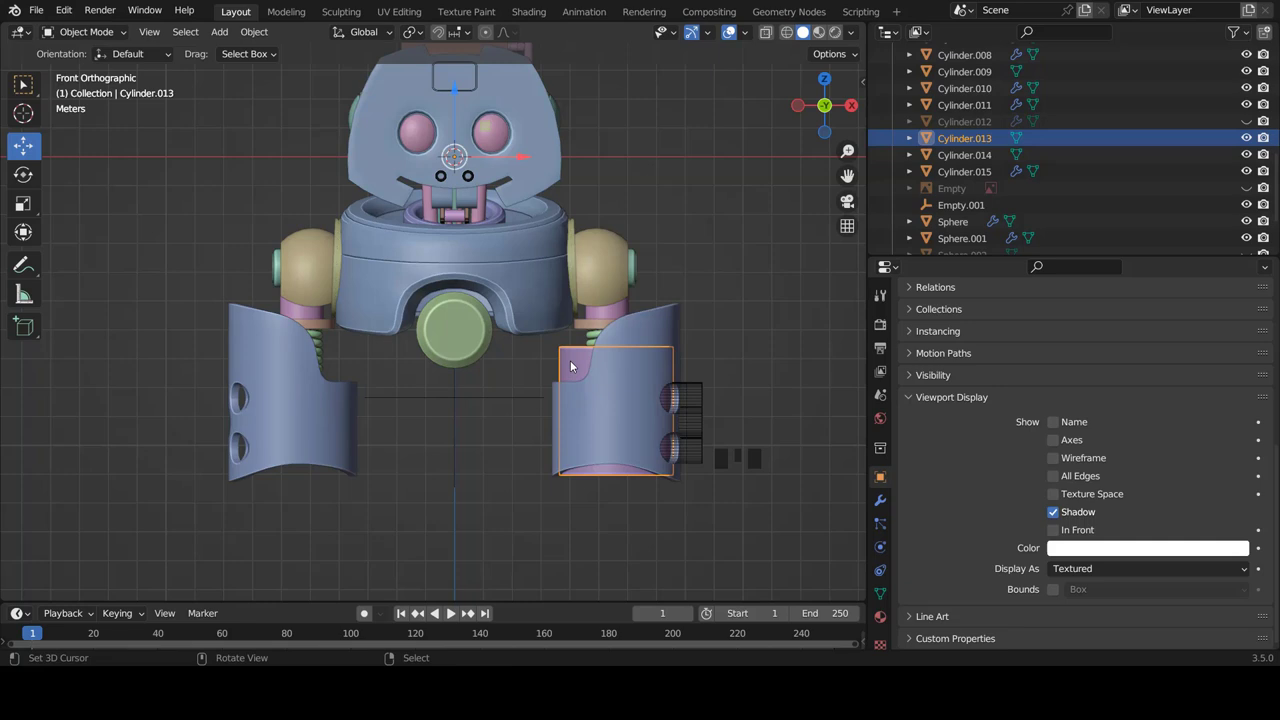
{"action": "scroll", "scroll_direction": "up", "scroll_amount": 3}
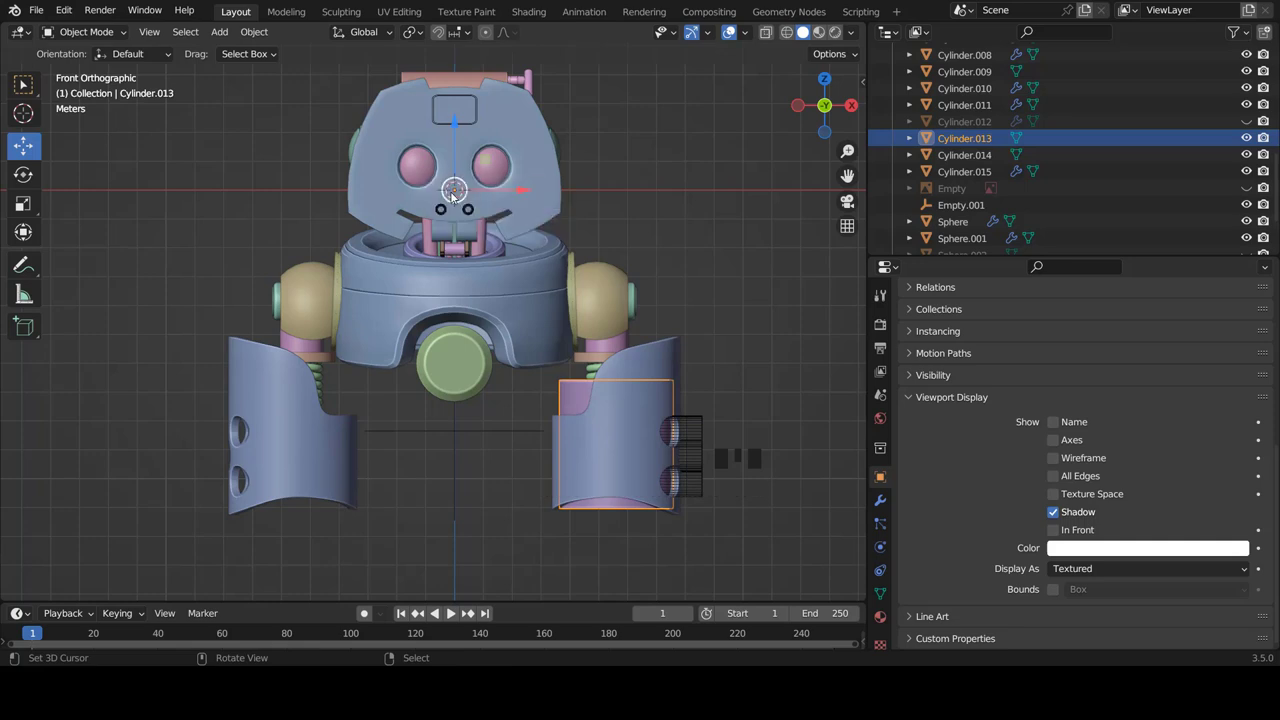
- Add a Mirror modifier to the leg shell so a matching shell appears on the left leg
{"action": "left_click", "coordinate": [890, 501]}
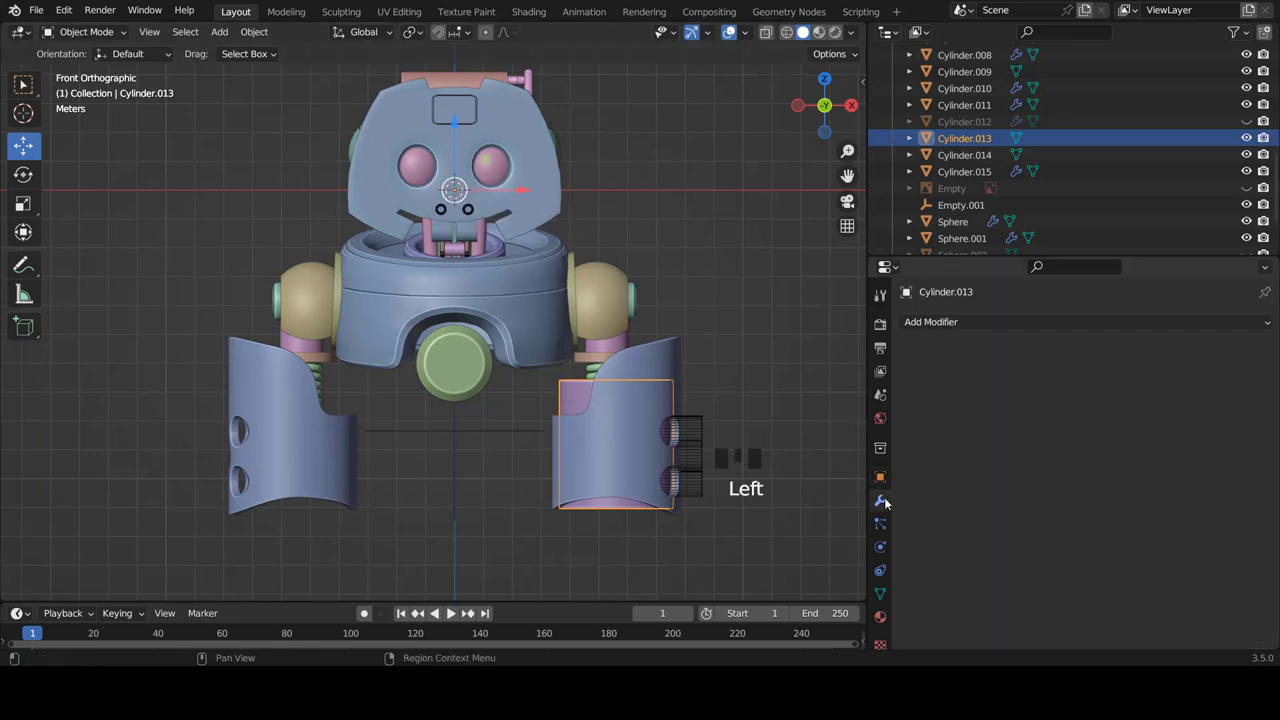
{"action": "left_click_drag", "start_coordinate": [965, 331], "coordinate": [340, 413]}
{"action": "key", "text": "a"}
{"action": "scroll", "scroll_direction": "down", "scroll_amount": 3}
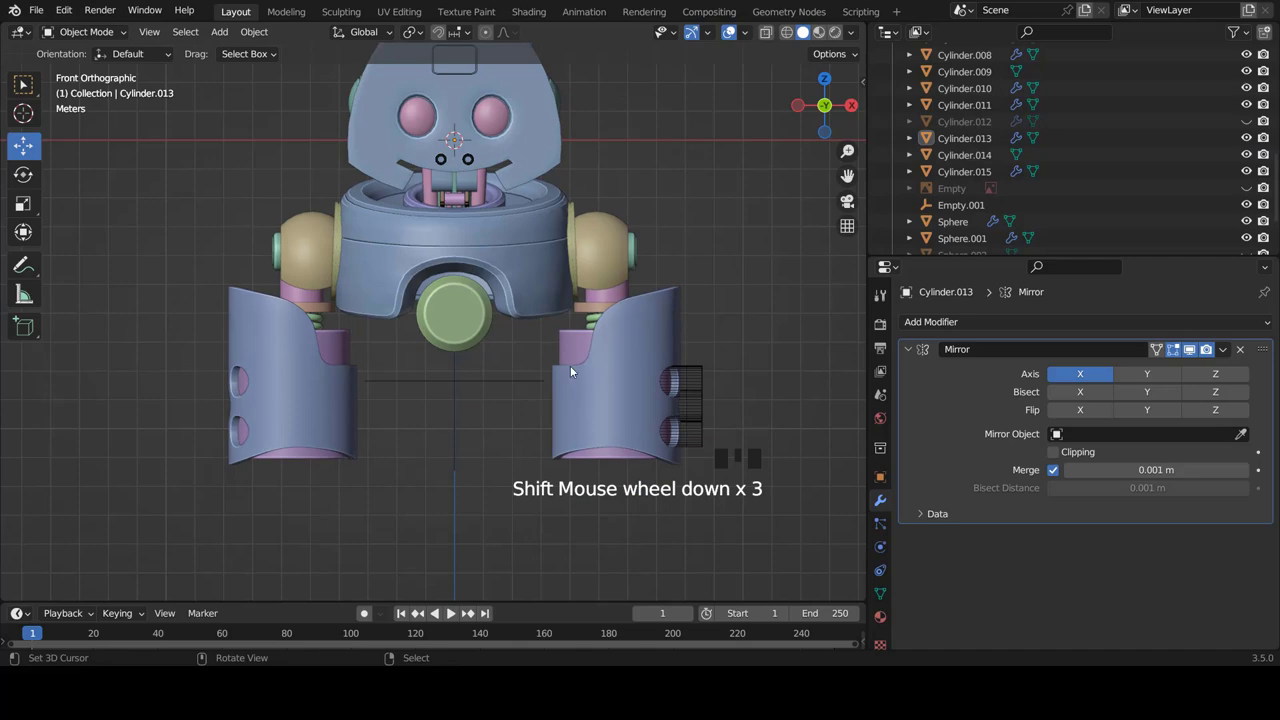
{"action": "scroll", "scroll_direction": "up", "scroll_amount": 3}
- Select the collar ring Cylinder.015 and enter Edit Mode with all its geometry selected
{"action": "right_click", "coordinate": [669, 344]}
{"action": "scroll", "scroll_direction": "up", "scroll_amount": 3}
{"action": "key", "text": "Tab"}
{"action": "scroll", "scroll_direction": "up", "scroll_amount": 3}
{"action": "key", "text": "Tab"}
{"action": "key", "text": "Tab"}
- Stretch the ring taller along Z, shrink it slightly, and leave Edit Mode
{"action": "key", "text": "s"}
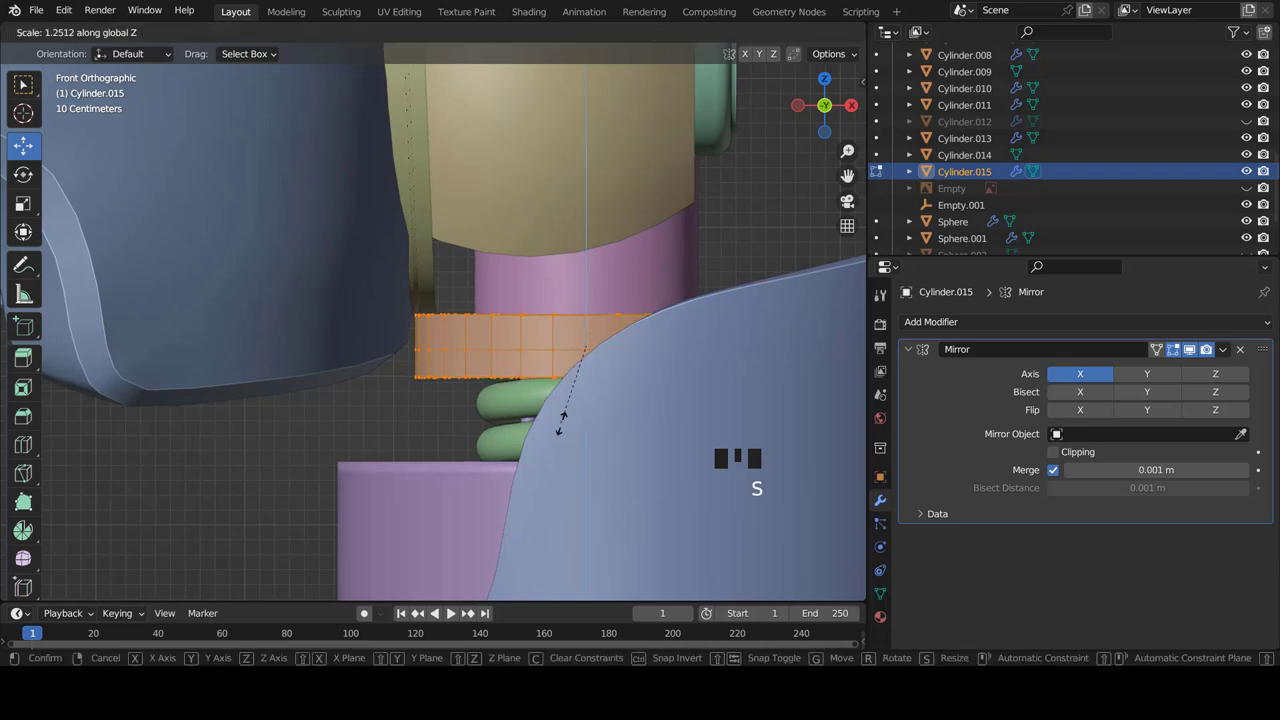
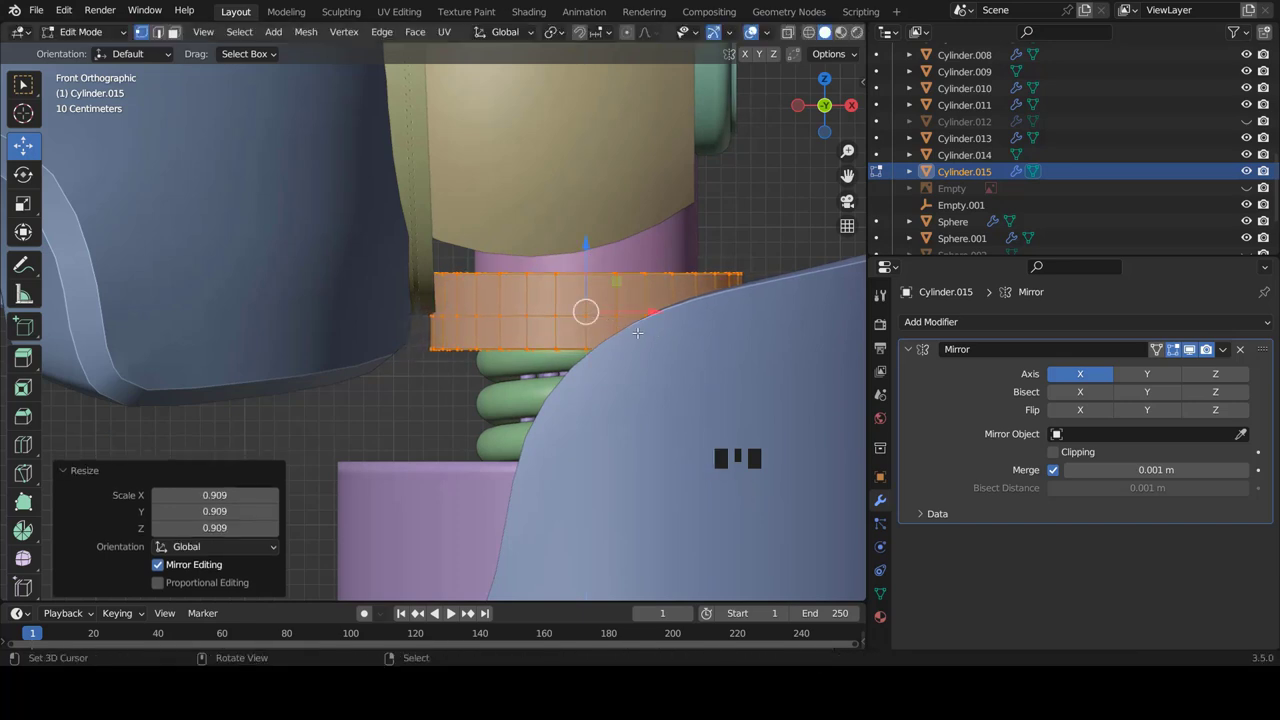
{"action": "scroll", "scroll_direction": "down", "scroll_amount": 3}
{"action": "key", "text": "Tab"}
{"action": "key", "text": "a"}
{"action": "scroll", "scroll_direction": "down", "scroll_amount": 3}
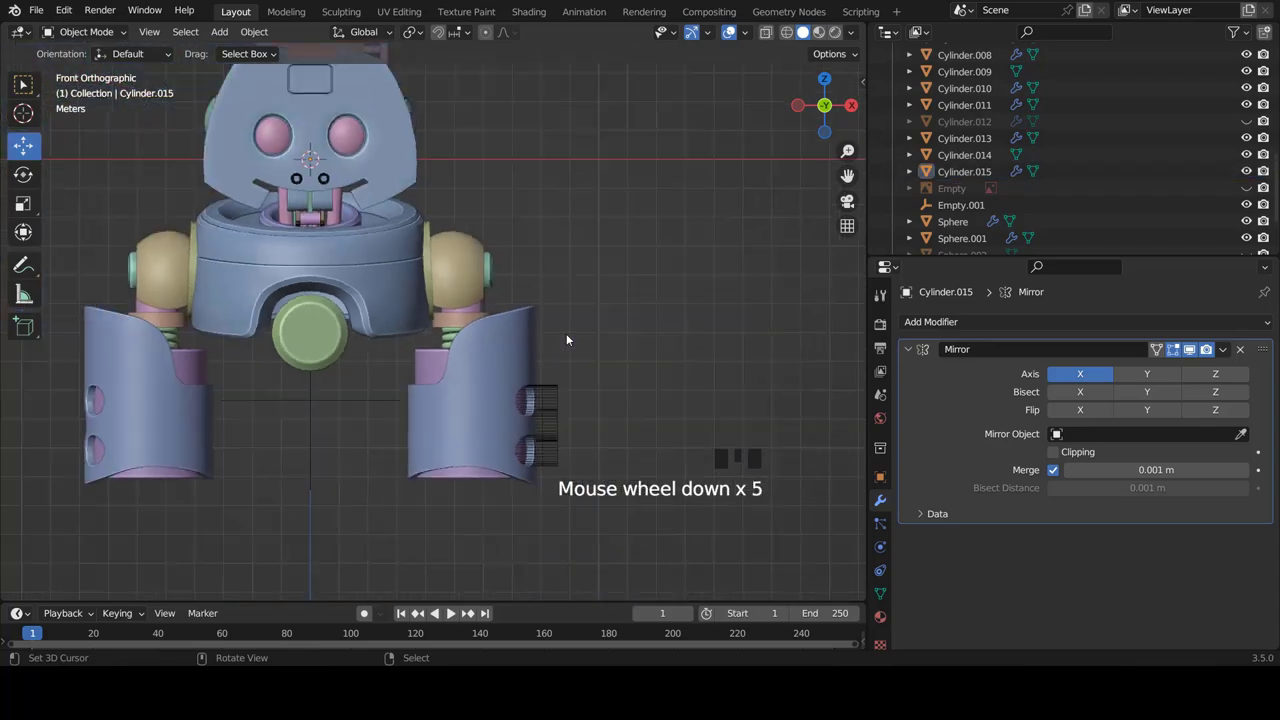